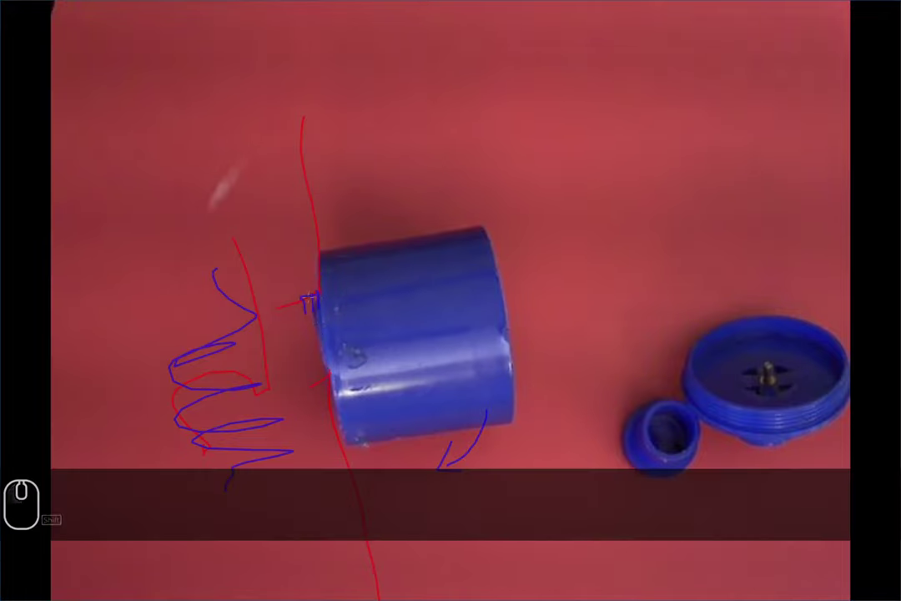
# - Switch to the workspace showing the ring-plug-thread-gages metric fine-pitch chart beside the webcam
pyautogui.press('Caps_Lock')
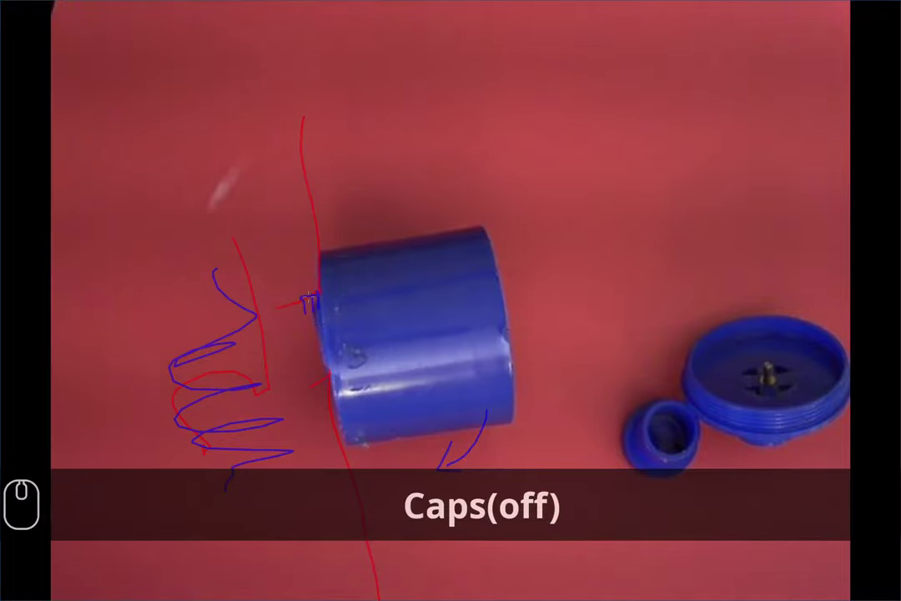
pyautogui.press('shift+F2')
pyautogui.press('F2')
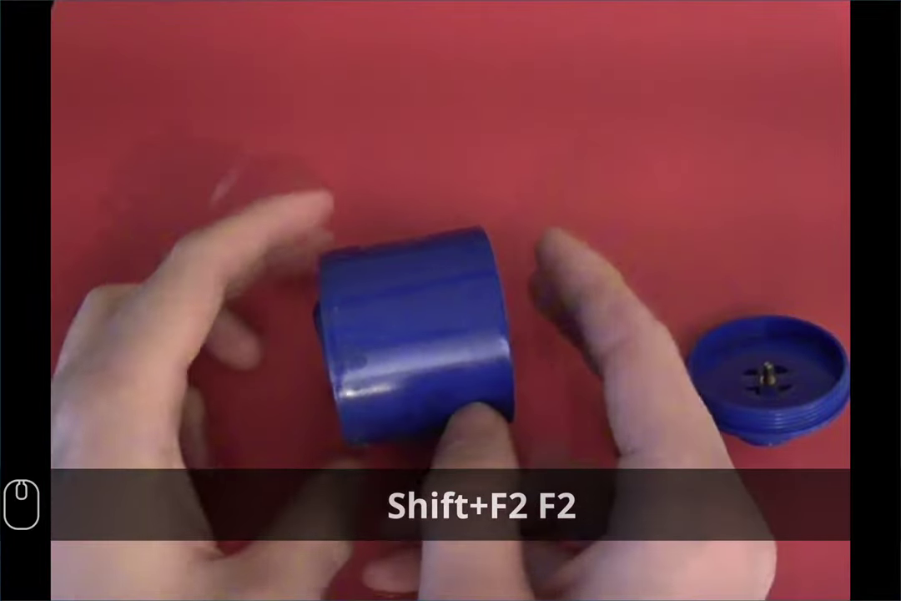
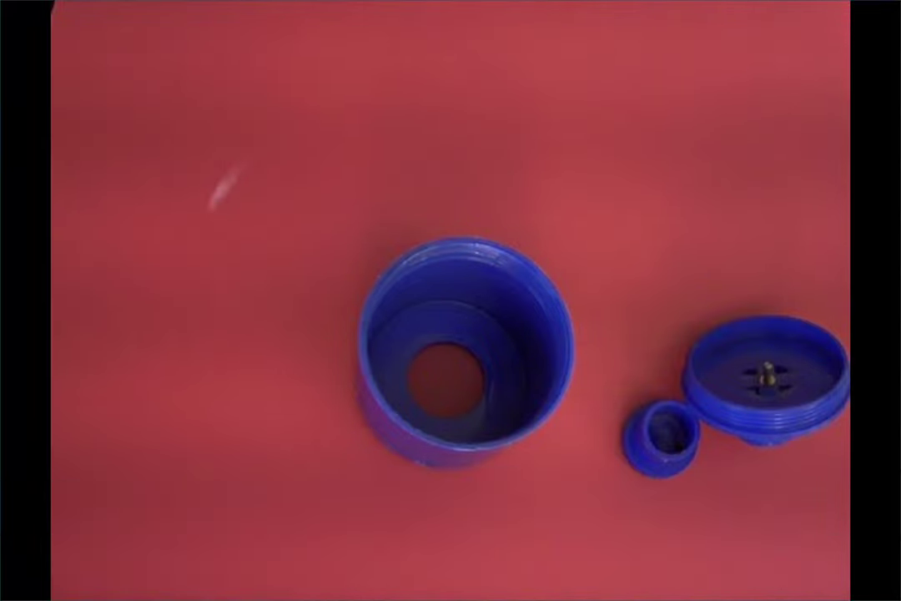
pyautogui.press('super+3')
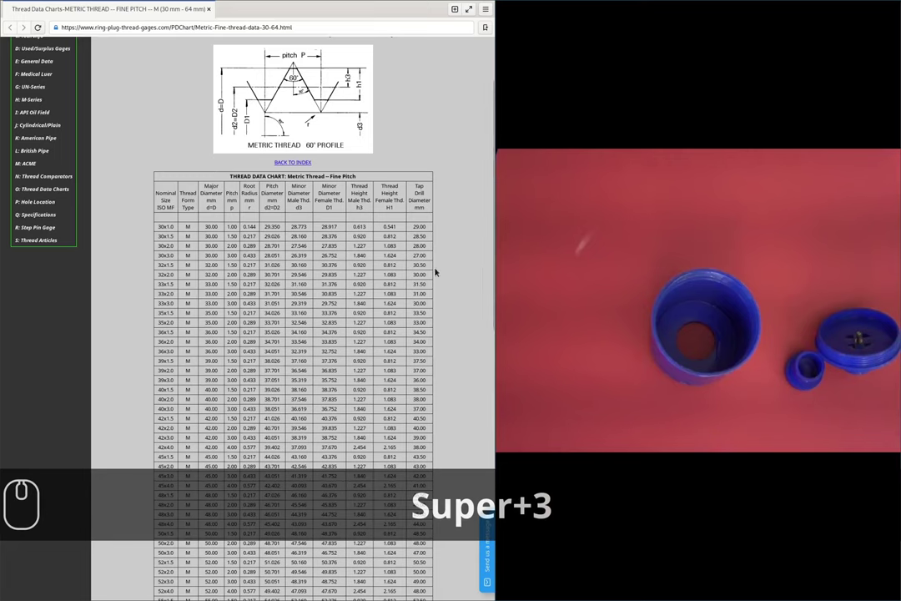
pyautogui.click(475, 241)
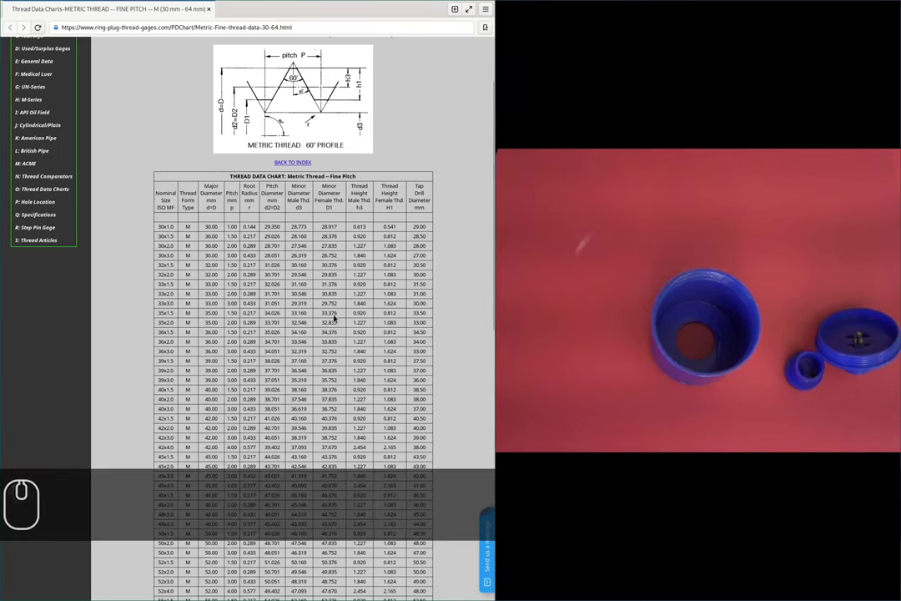
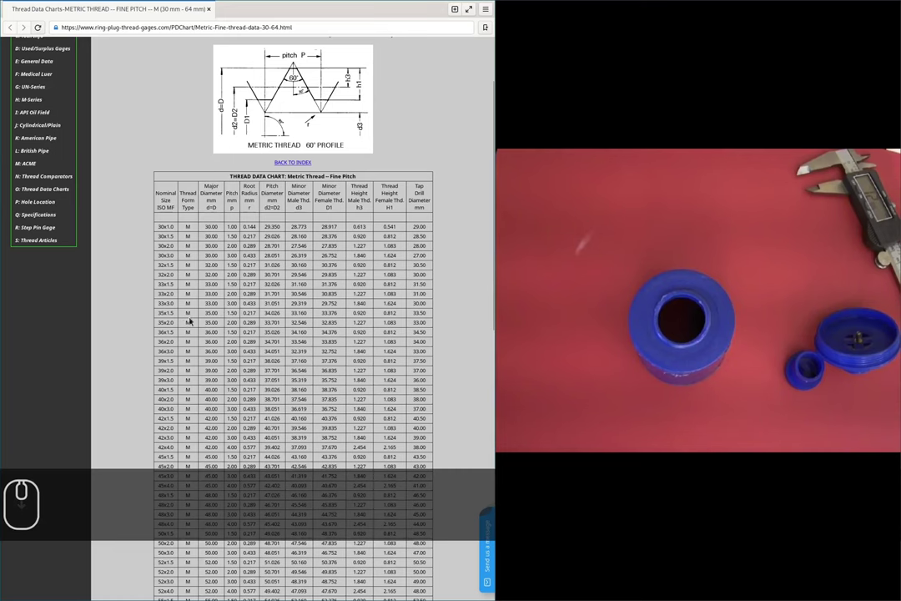
pyautogui.click(129, 327)
pyautogui.scroll(-3)
pyautogui.scroll(3)
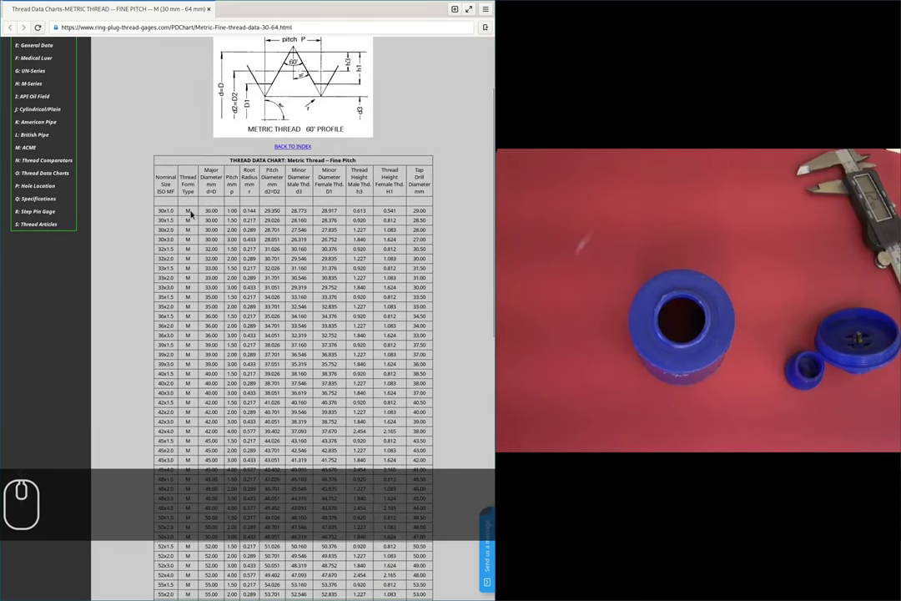
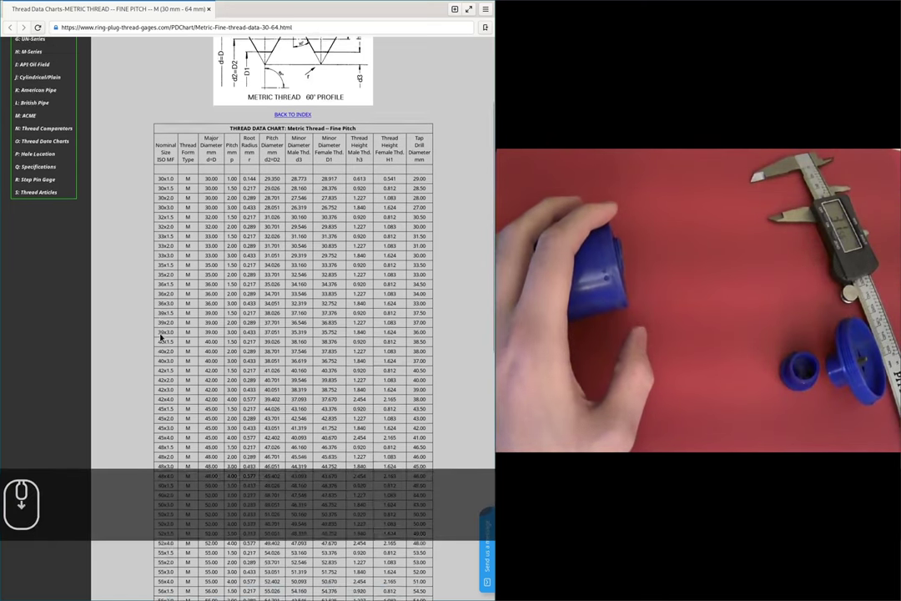
# - Scroll the thread chart down to the rows past 50 mm
pyautogui.scroll(-3)
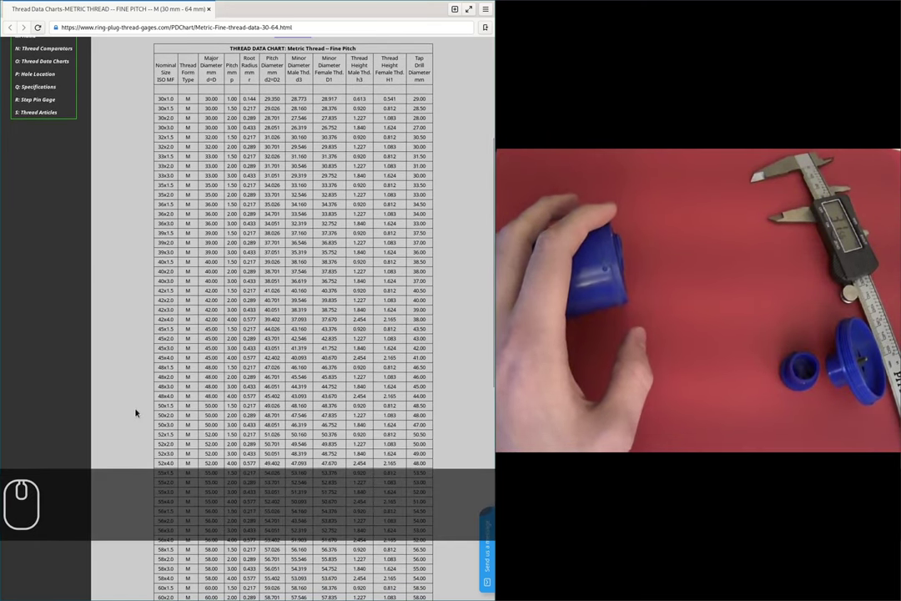
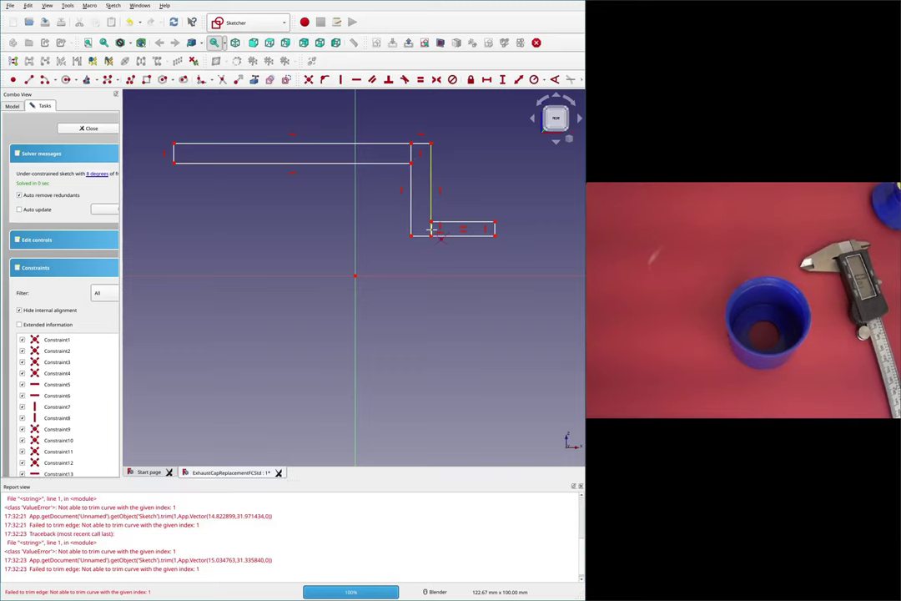
# - Delete the redundant constraints and edges at the inner corner and fix the line end there coincident
pyautogui.press('Escape')
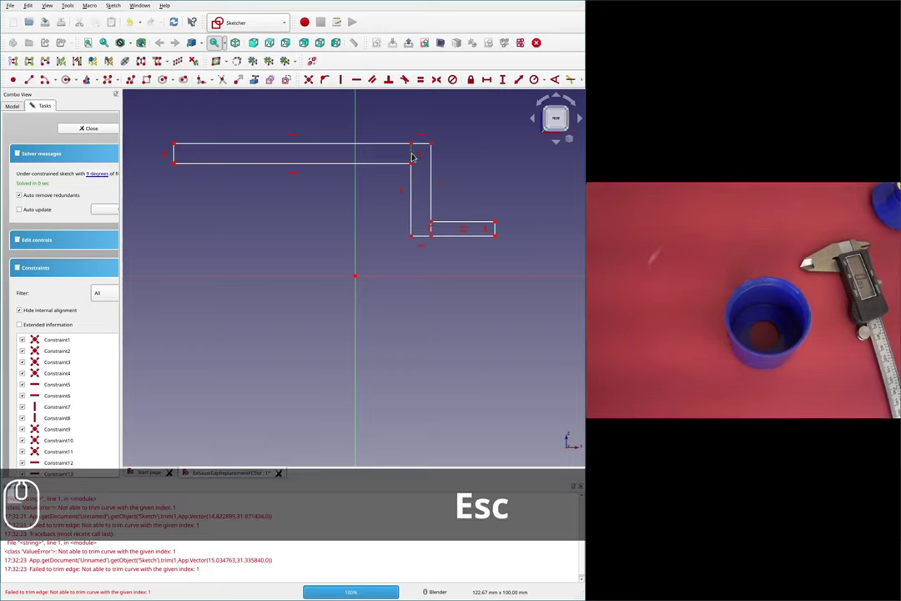
pyautogui.press('Delete')
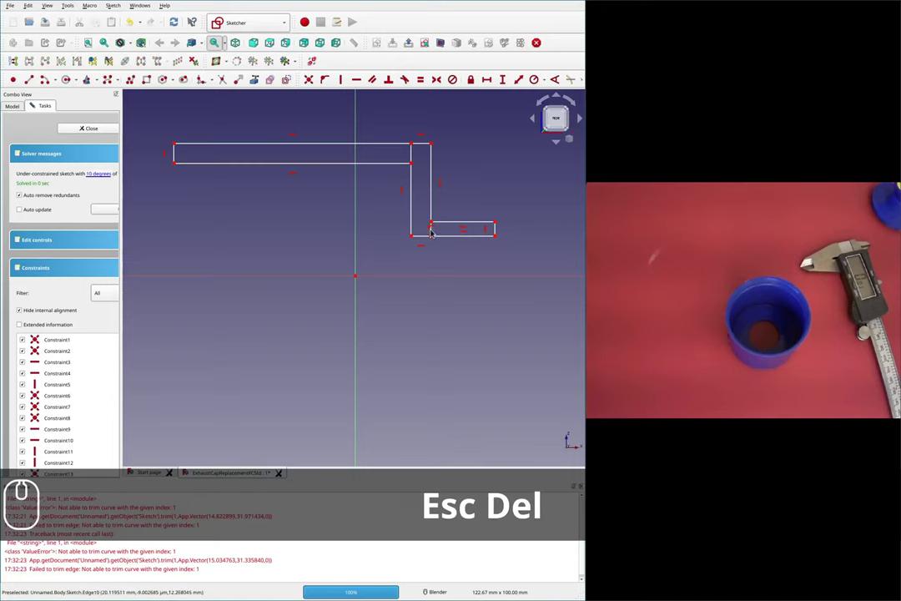
pyautogui.press('Delete')
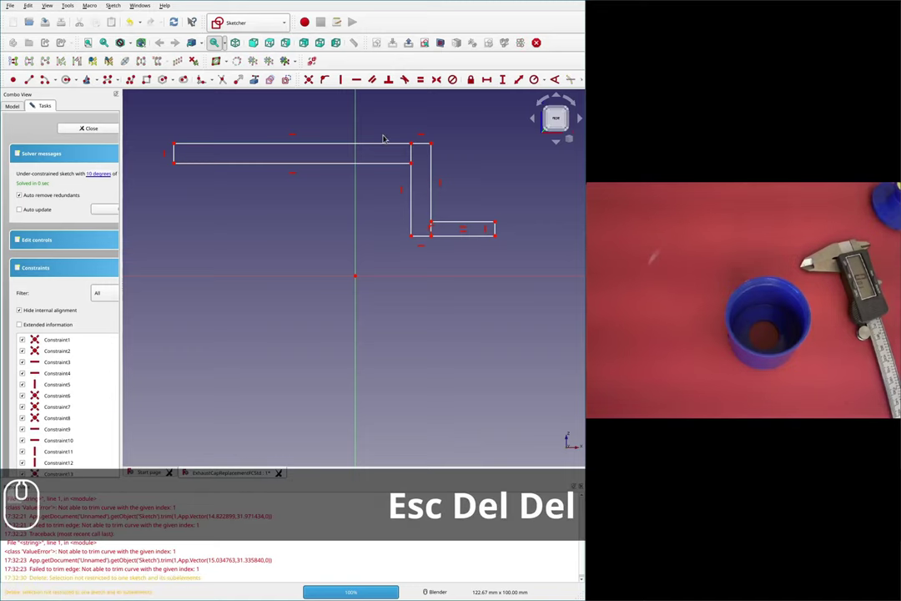
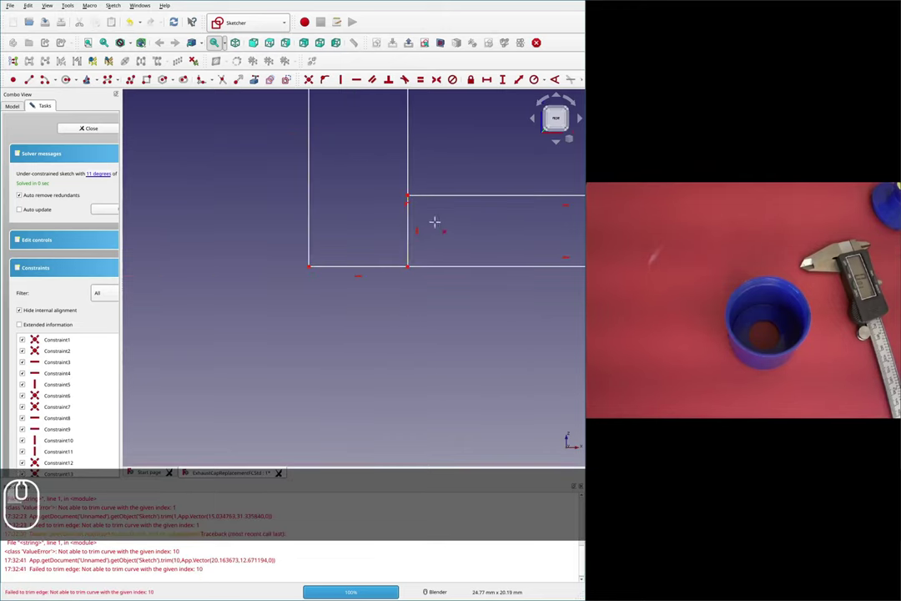
pyautogui.press('Escape')
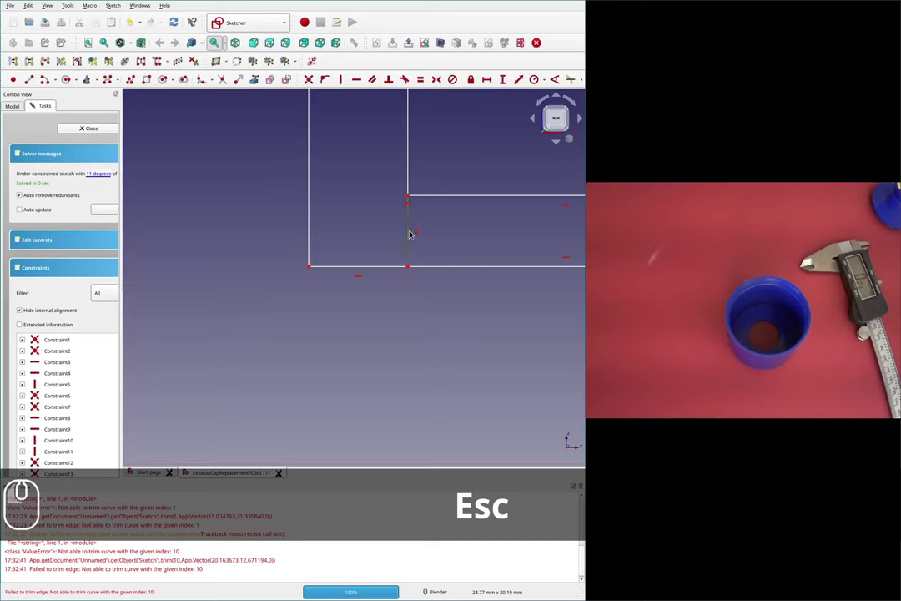
pyautogui.press('Delete')
pyautogui.scroll(-3)
pyautogui.scroll(3)
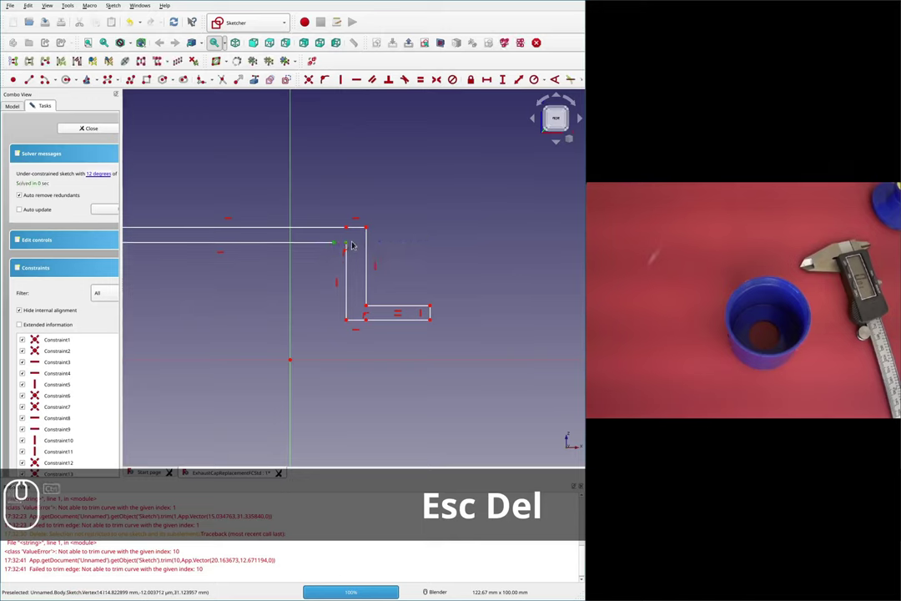
pyautogui.press('c')
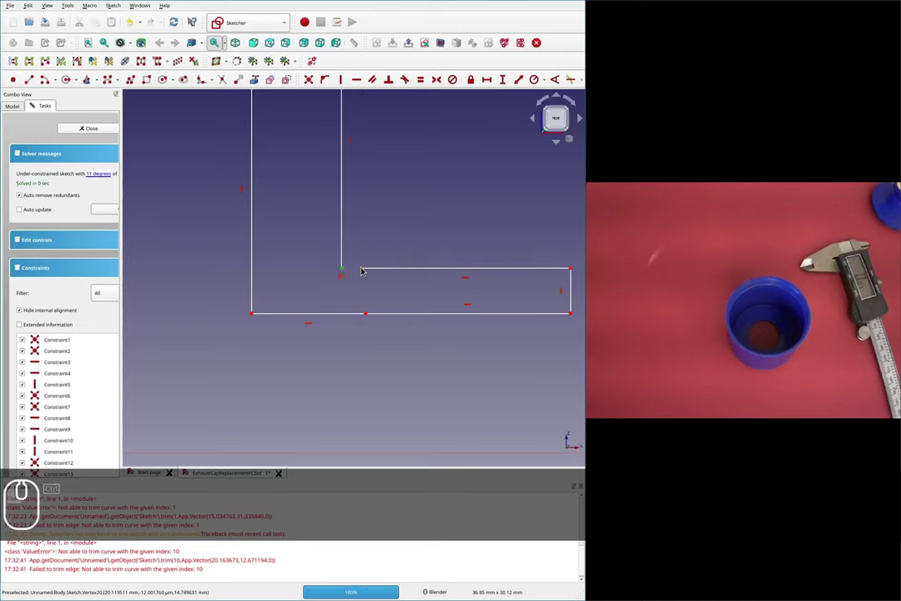
pyautogui.press('c')
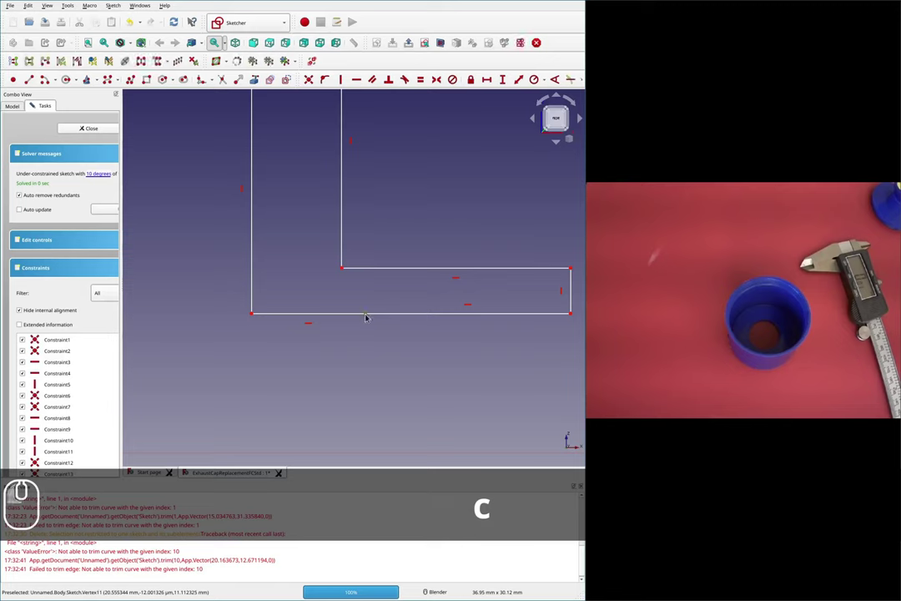
pyautogui.press('Delete')
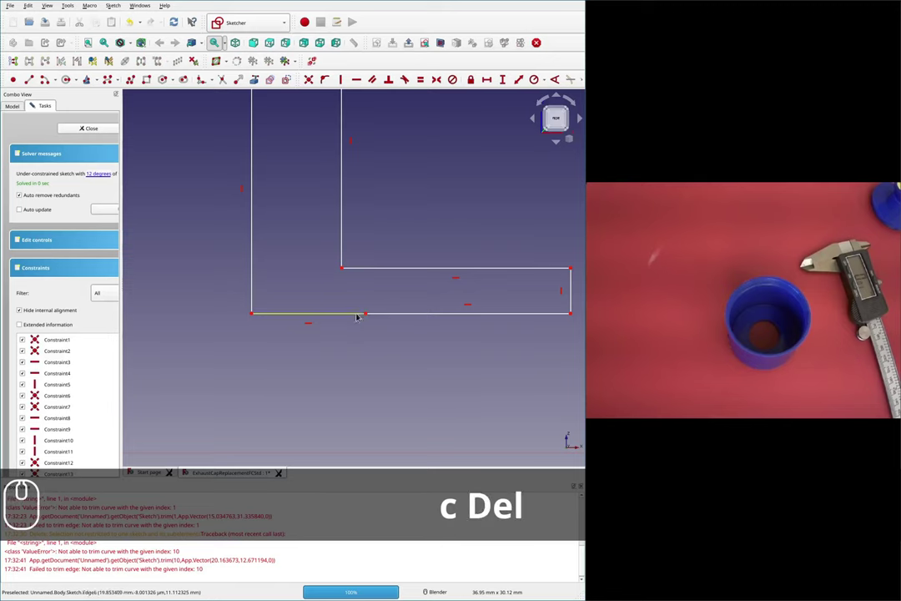
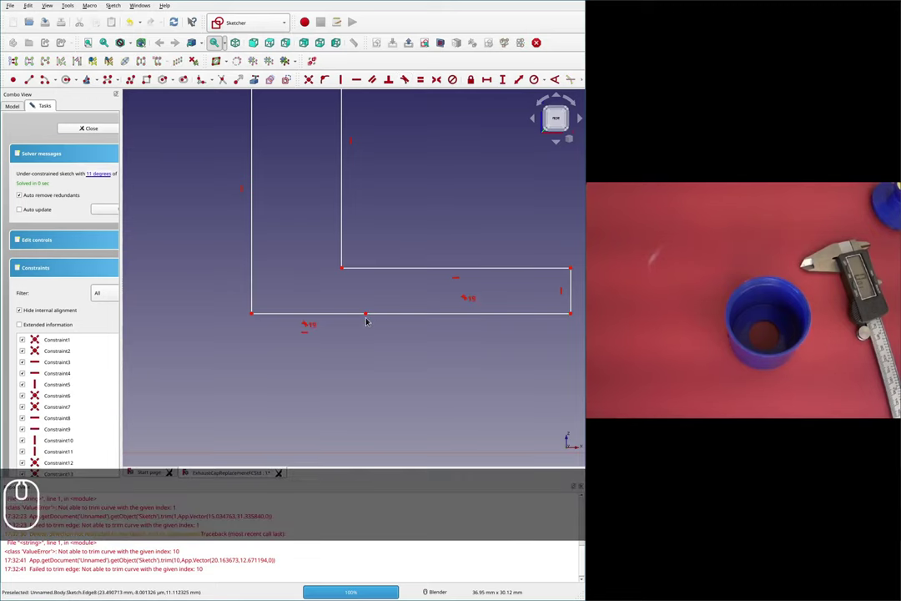
# - Remove the redundant bottom edge segment and join the wall line to the corner, closing the outline
pyautogui.press('Delete')
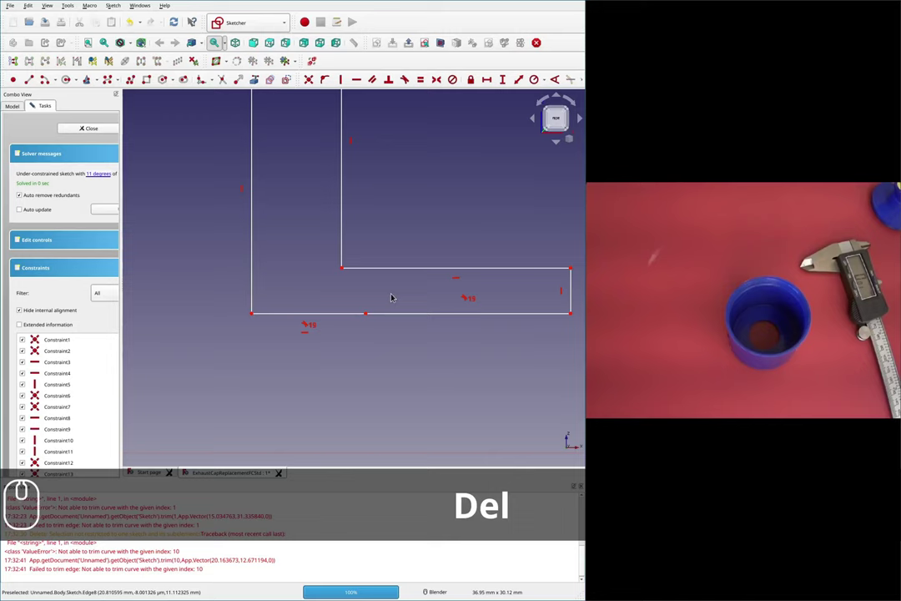
pyautogui.press('ctrl+z')
pyautogui.press('ctrl+z')
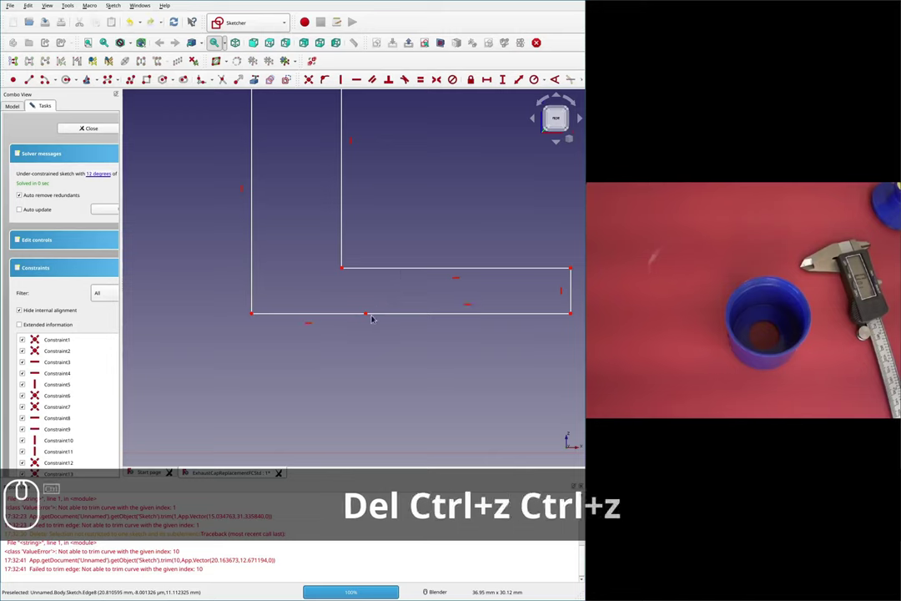
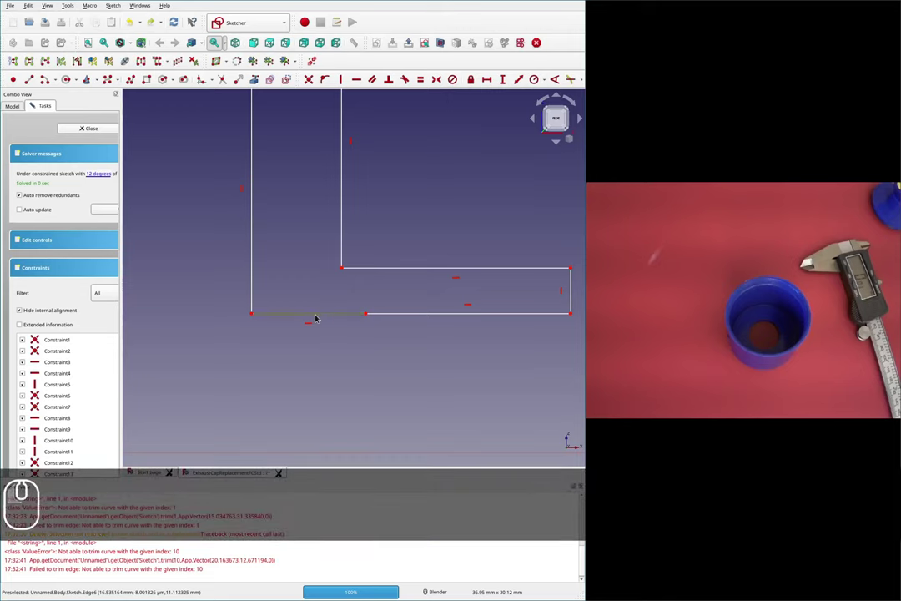
pyautogui.press('Delete')
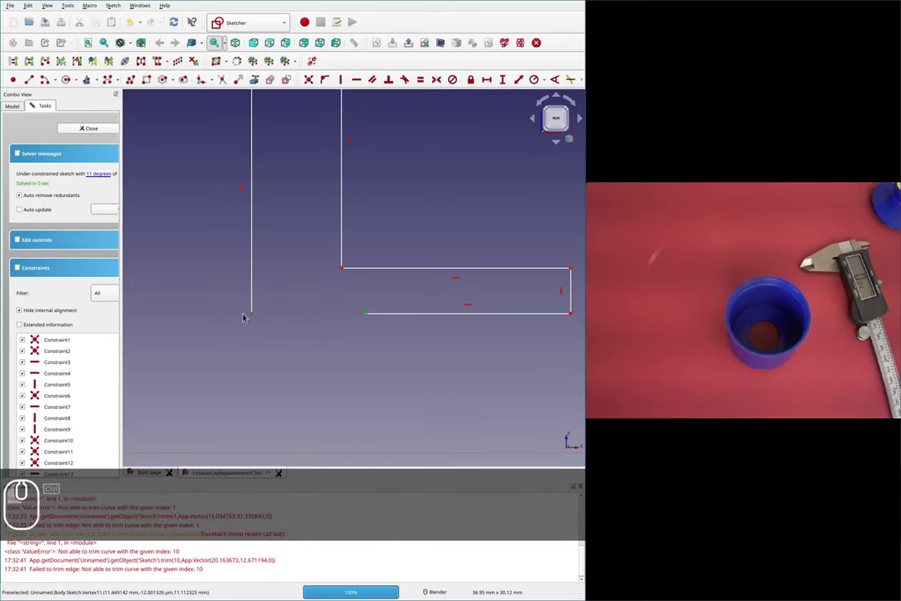
pyautogui.press('c')
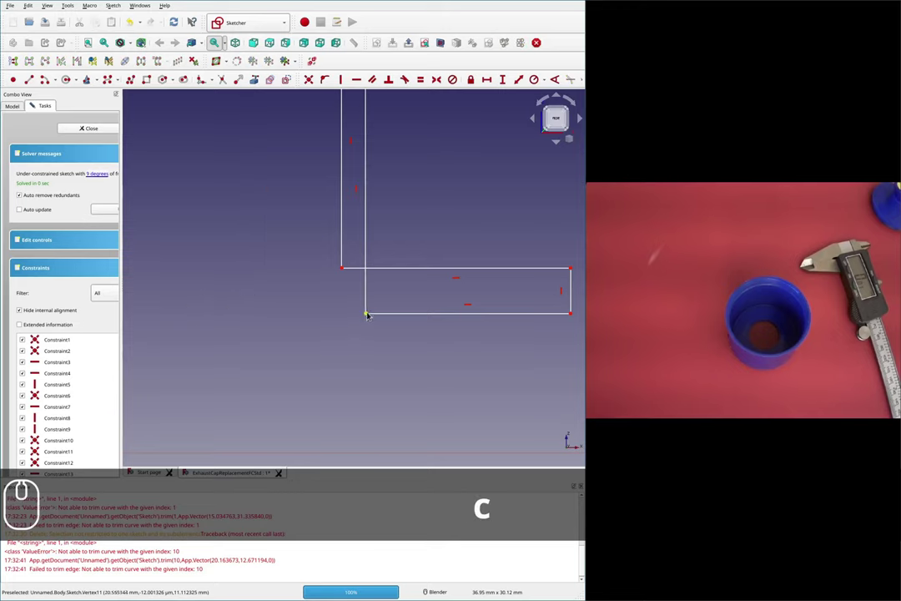
pyautogui.scroll(-3)
pyautogui.scroll(3)
pyautogui.press('Delete')
pyautogui.press('c')
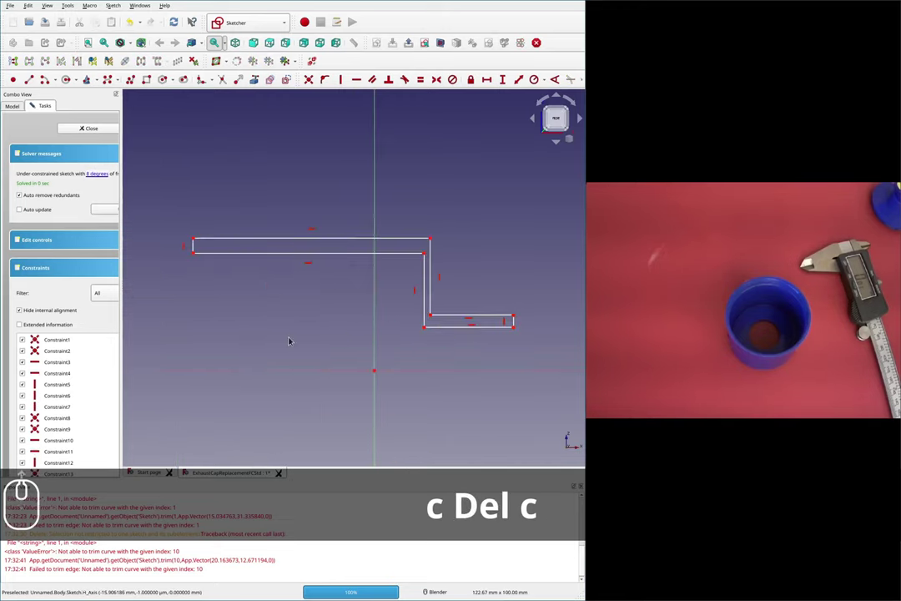
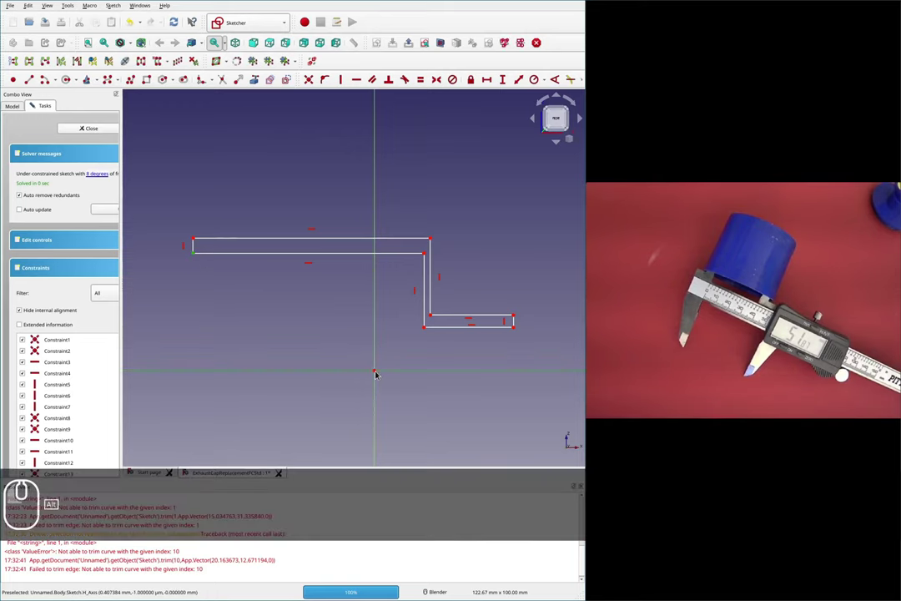
pyautogui.press('shift+v')
pyautogui.write('v')
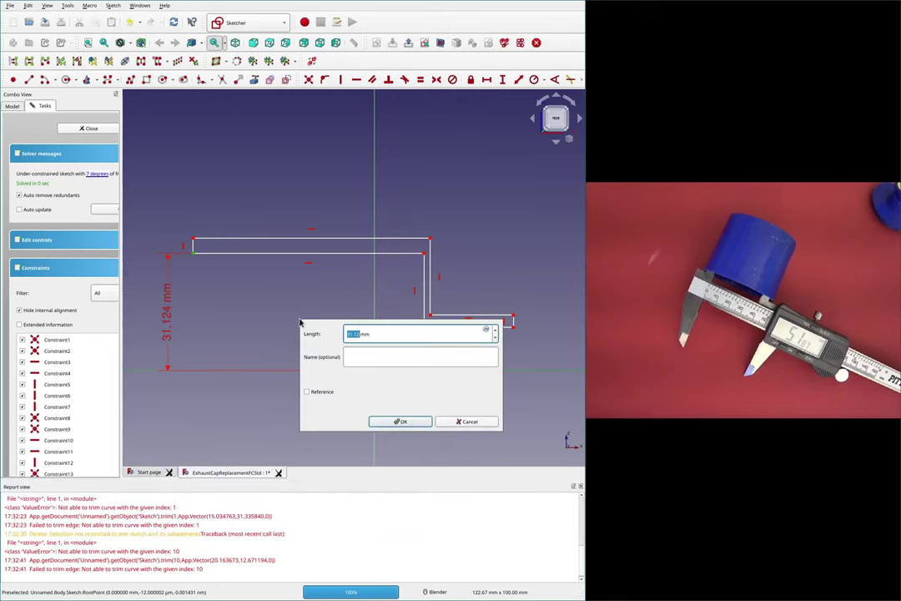
pyautogui.write('52.3/2')
pyautogui.press('Return')
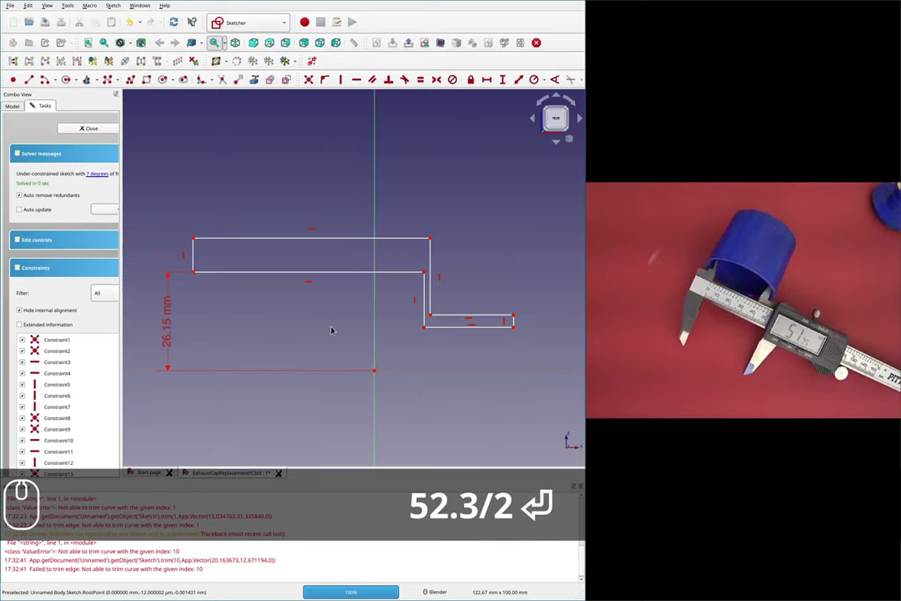
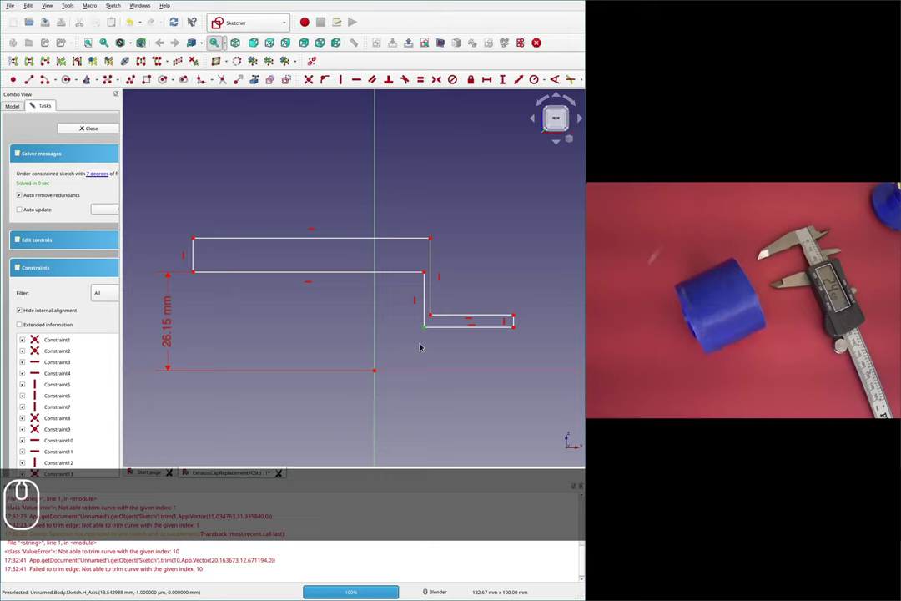
# - Constrain the thread step height to 24.65/2 = 12.325 mm from the axis
pyautogui.write('v')
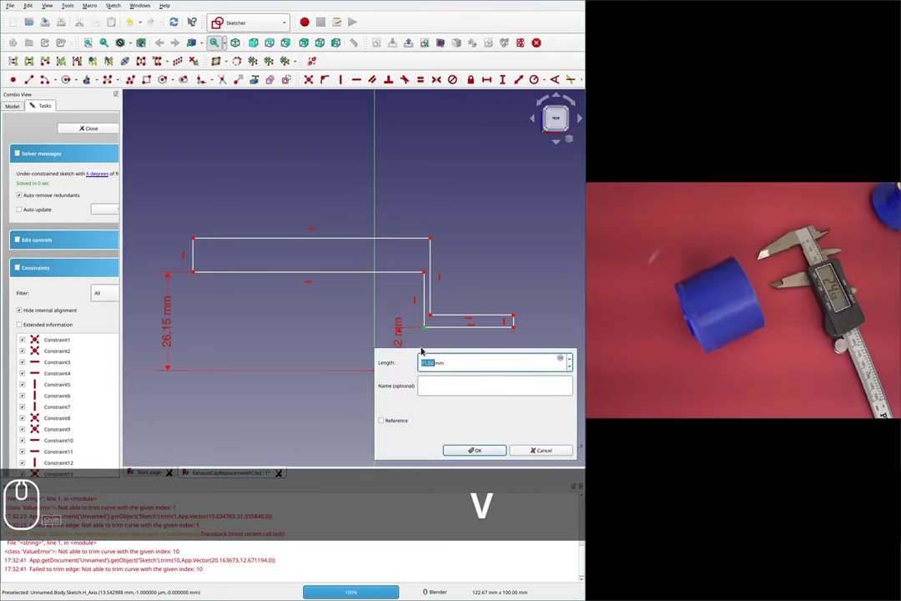
pyautogui.write('24.65')
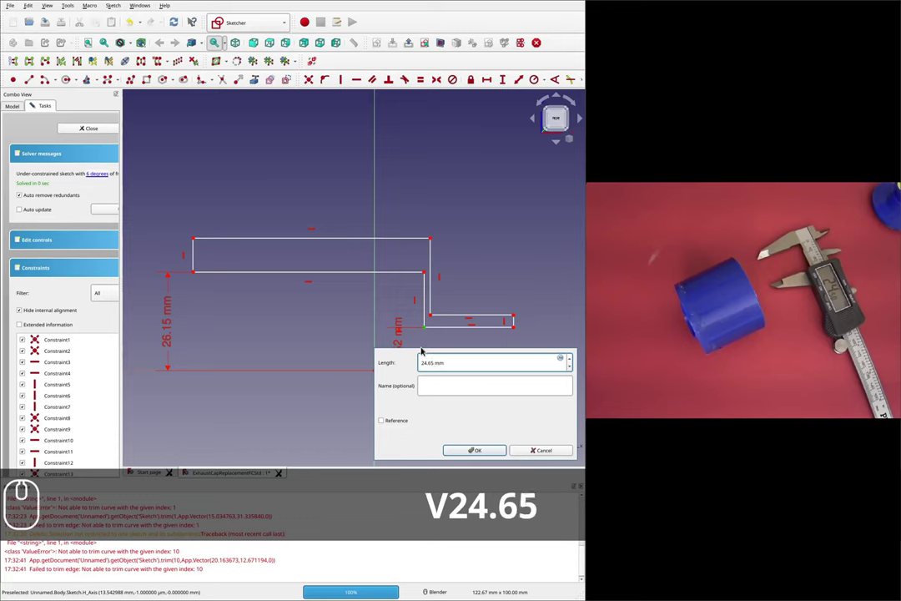
pyautogui.write('/2')
pyautogui.press('Return')
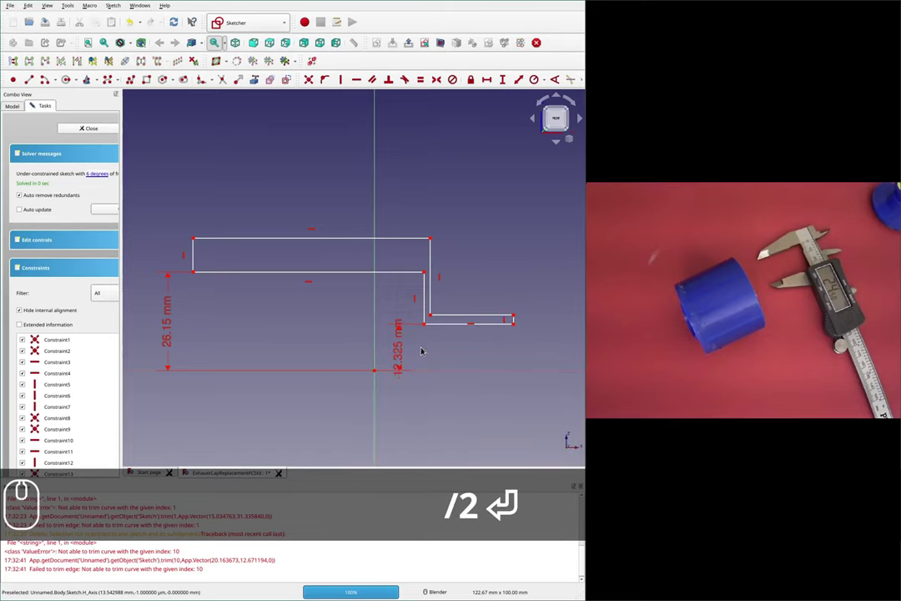
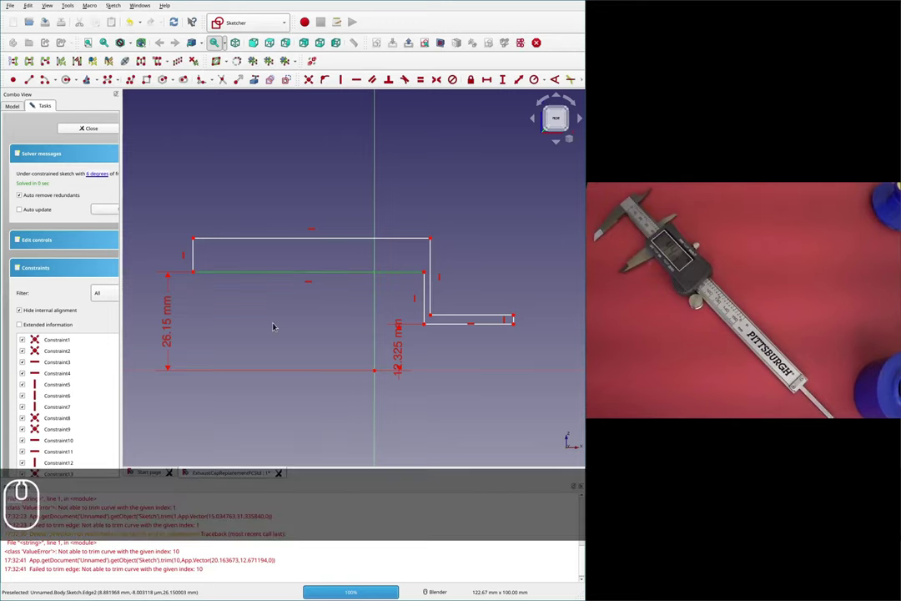
# - Constrain the long section of the profile to 44.87 mm
pyautogui.press('shift+h')
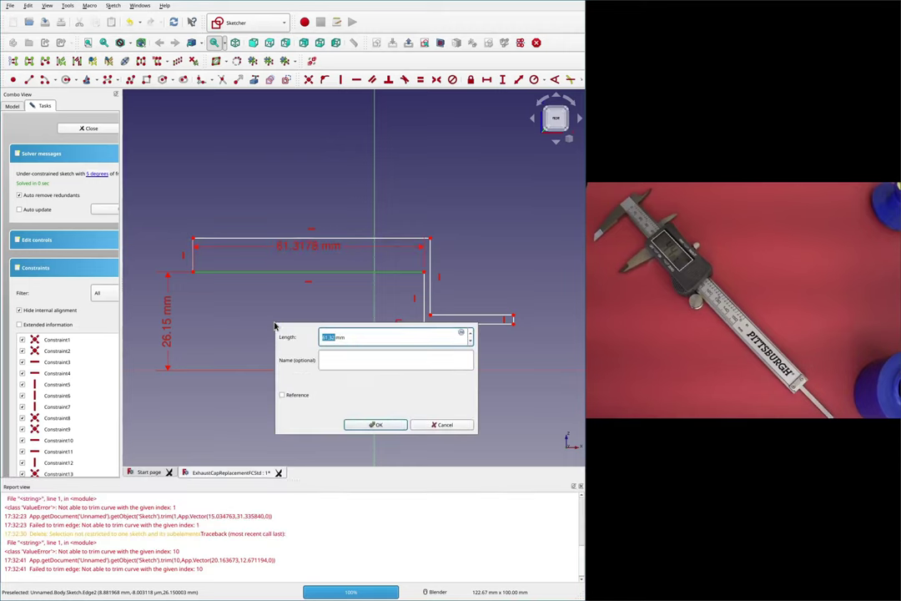
pyautogui.write('44.87')
pyautogui.press('Return')
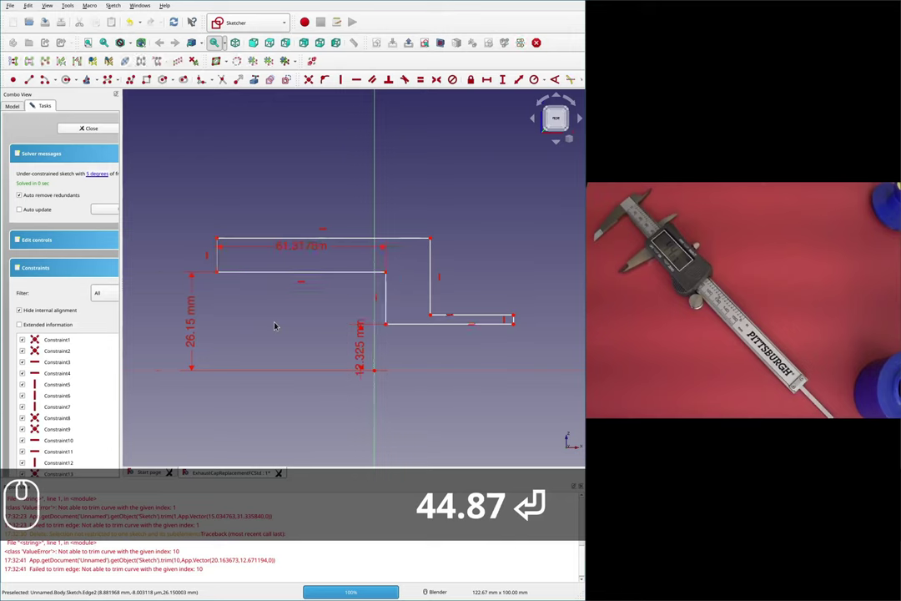
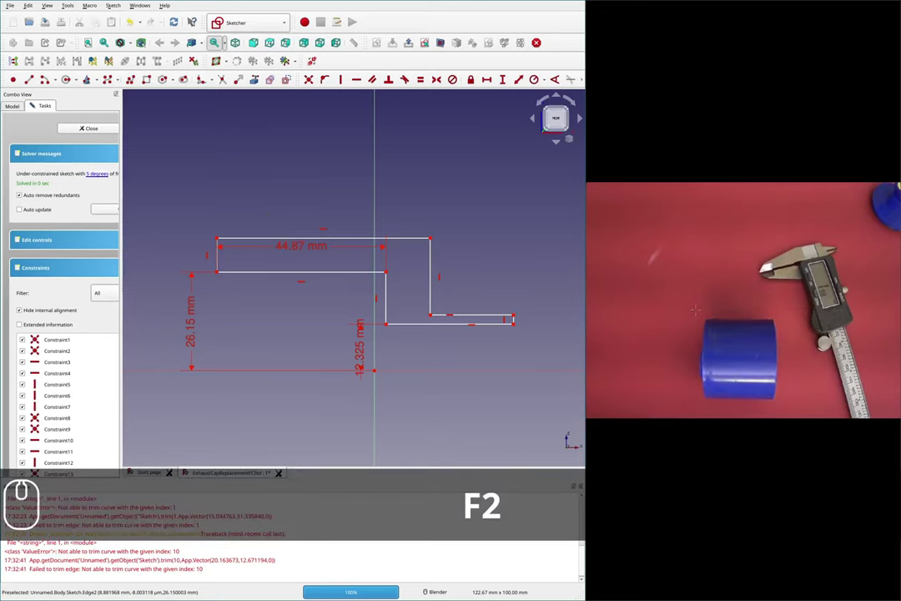
pyautogui.press('Caps_Lock')
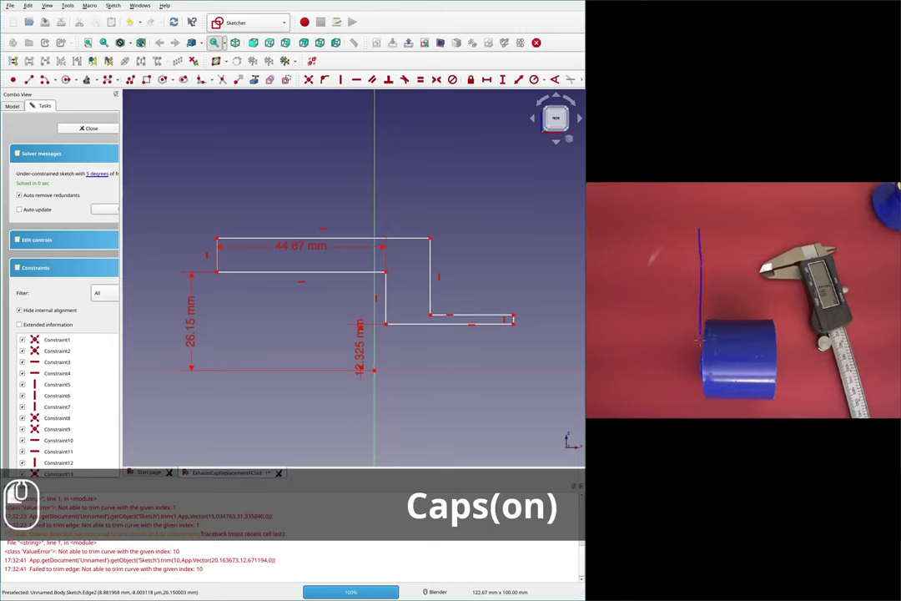
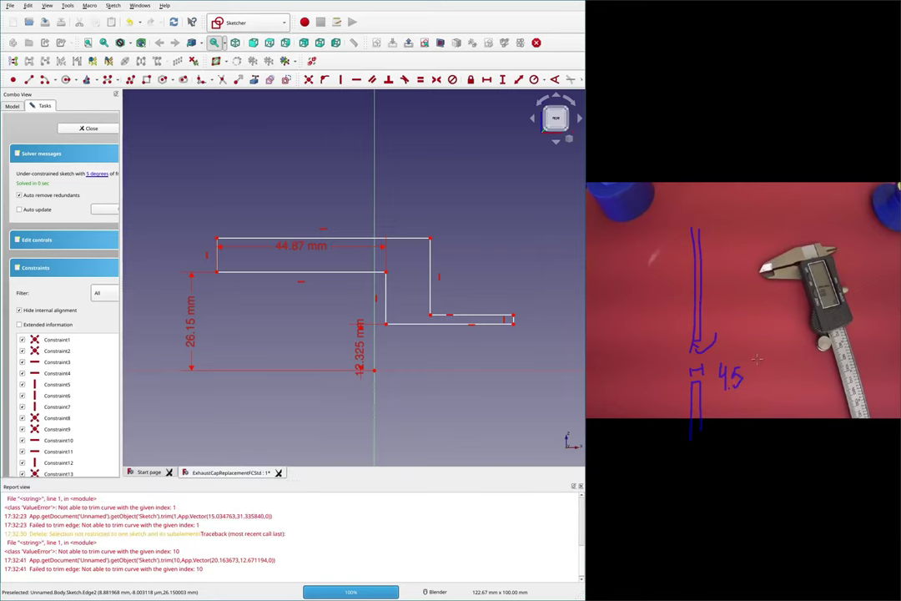
pyautogui.press('shift+F2')
pyautogui.press('Caps_Lock')
pyautogui.press('F2')
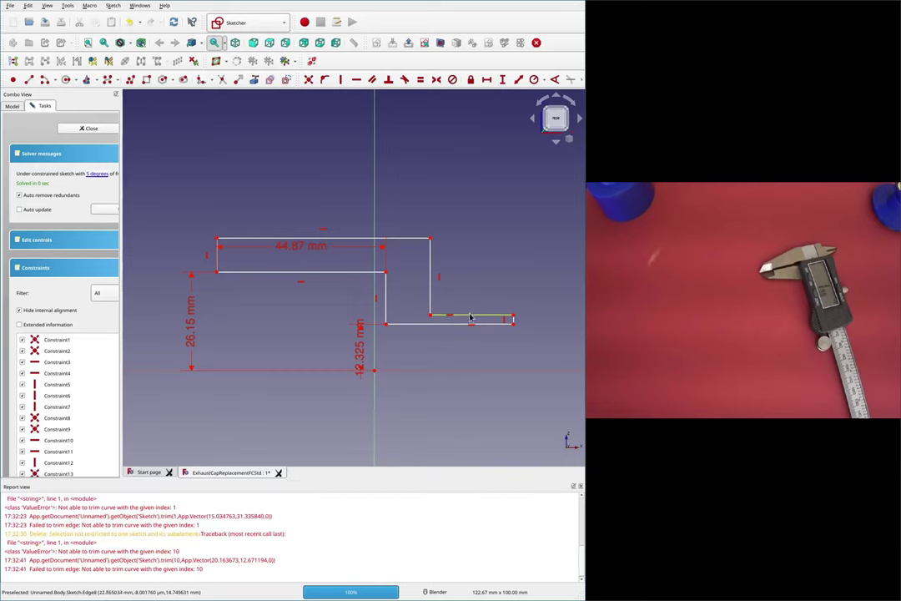
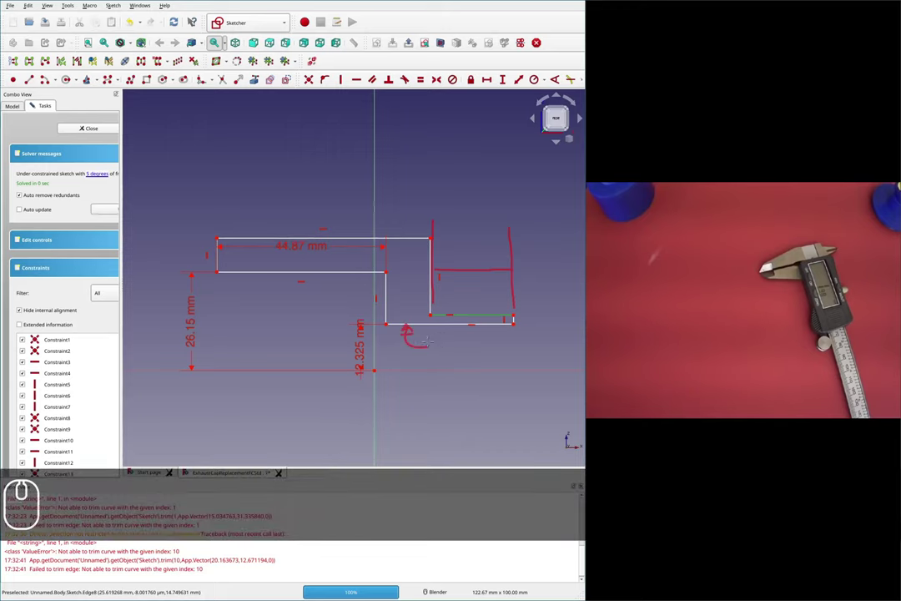
# - Add the 5 mm step height and equality constraints between matching edges, leaving two degrees of freedom
pyautogui.press('shift+F2')
pyautogui.press('F2')
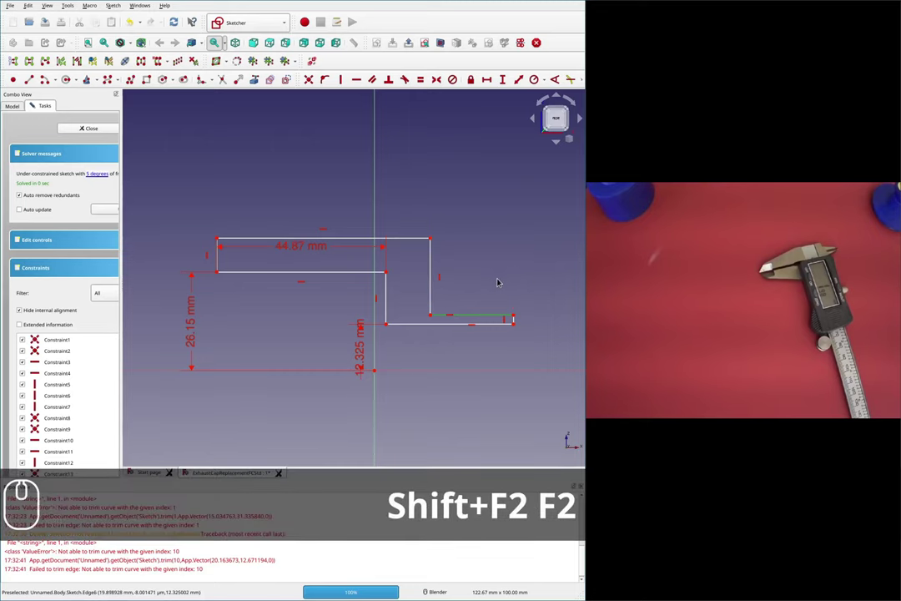
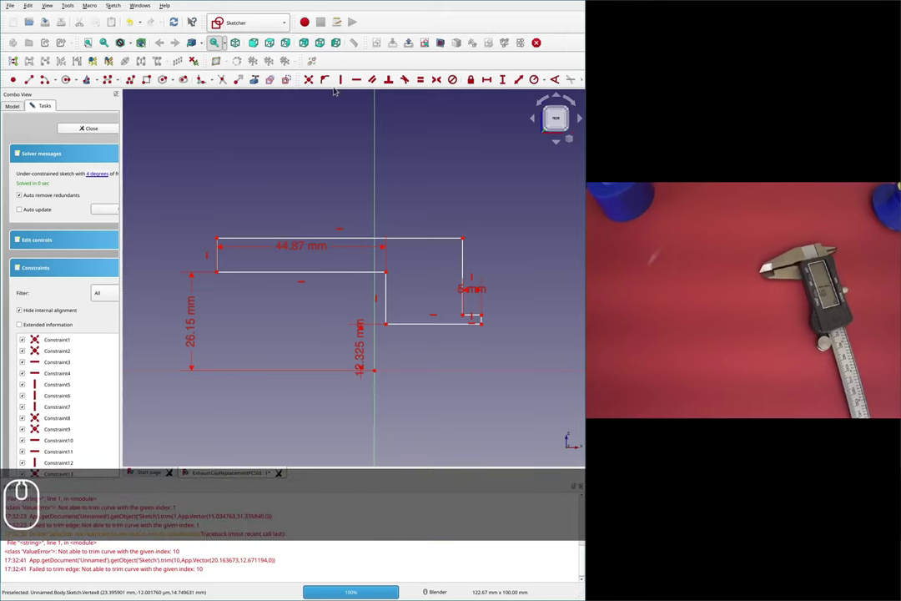
pyautogui.scroll(3)
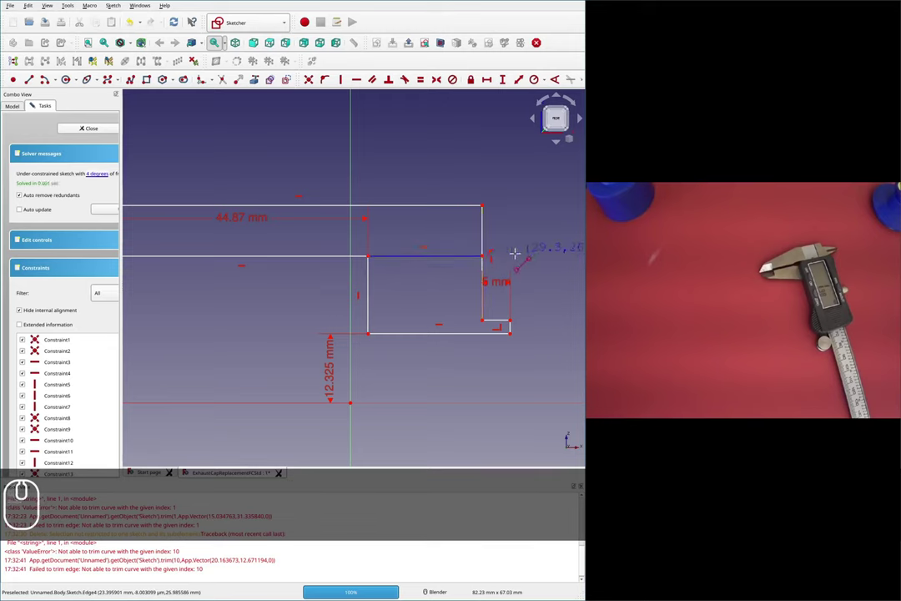
pyautogui.press('Escape')
pyautogui.scroll(-3)
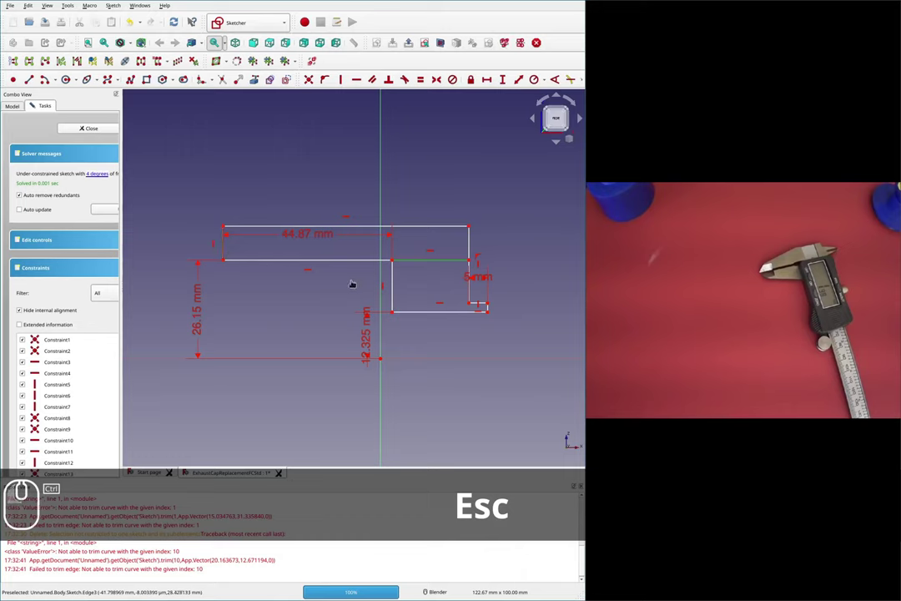
pyautogui.press('e')
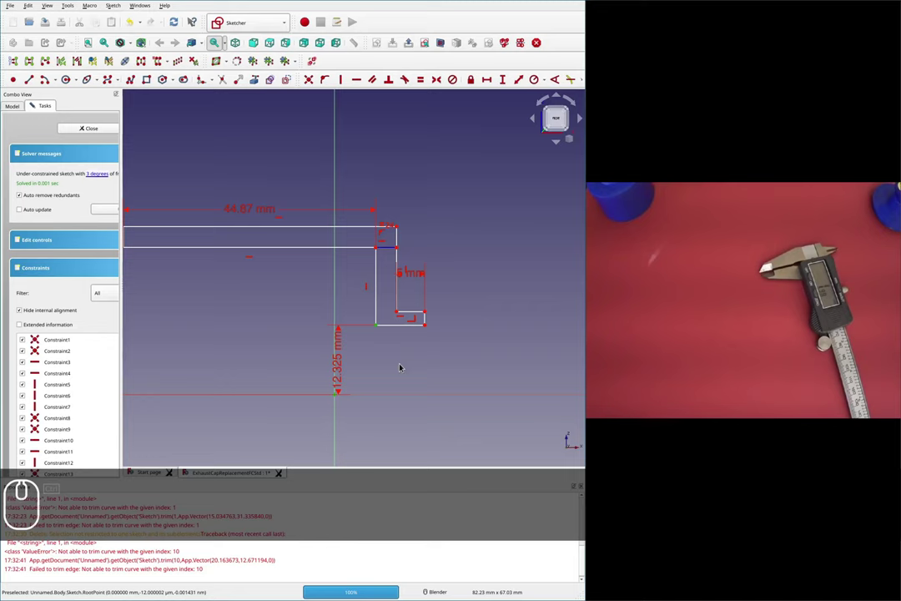
pyautogui.press('v')
pyautogui.scroll(-3)
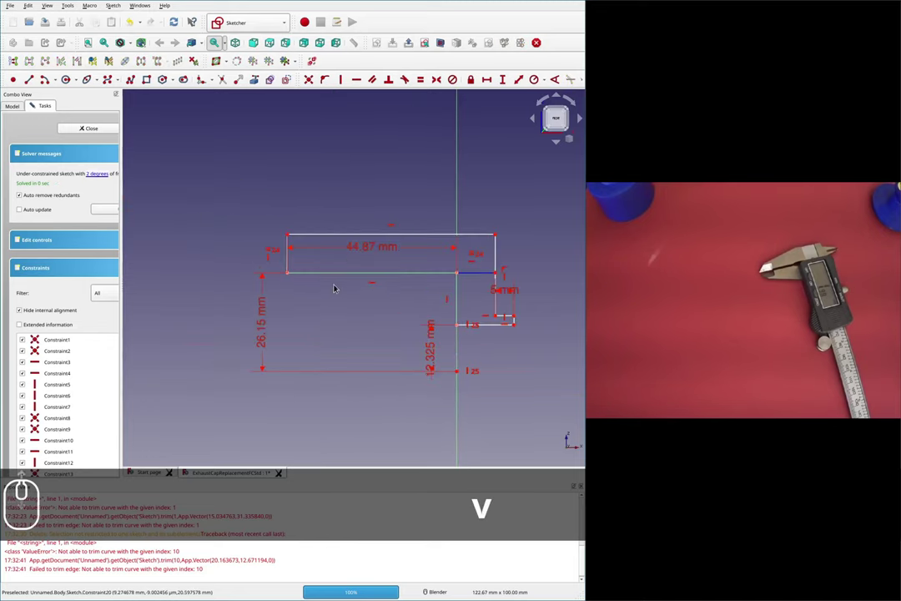
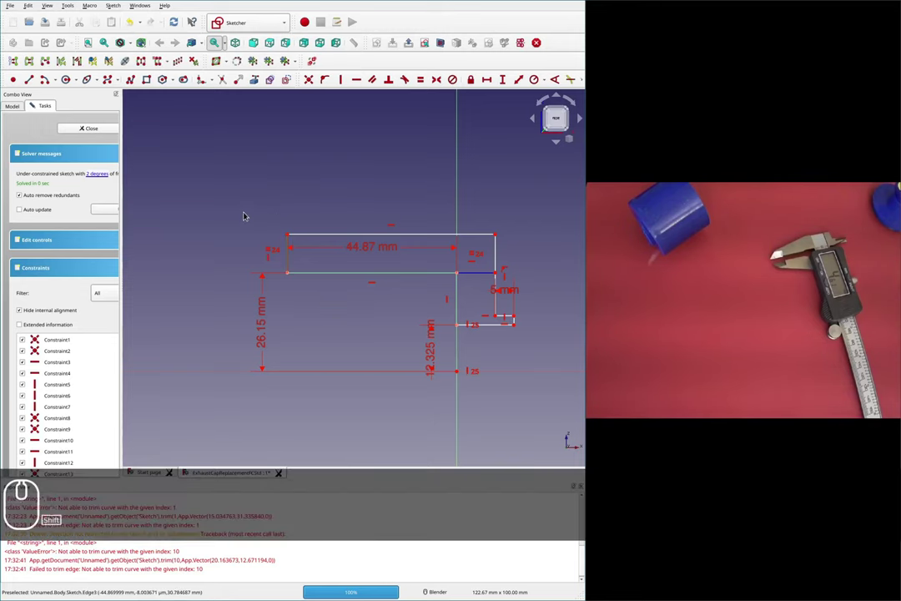
# - Constrain the remaining profile length to 10.25 mm and finish editing the fully constrained sketch
pyautogui.press('shift+v')
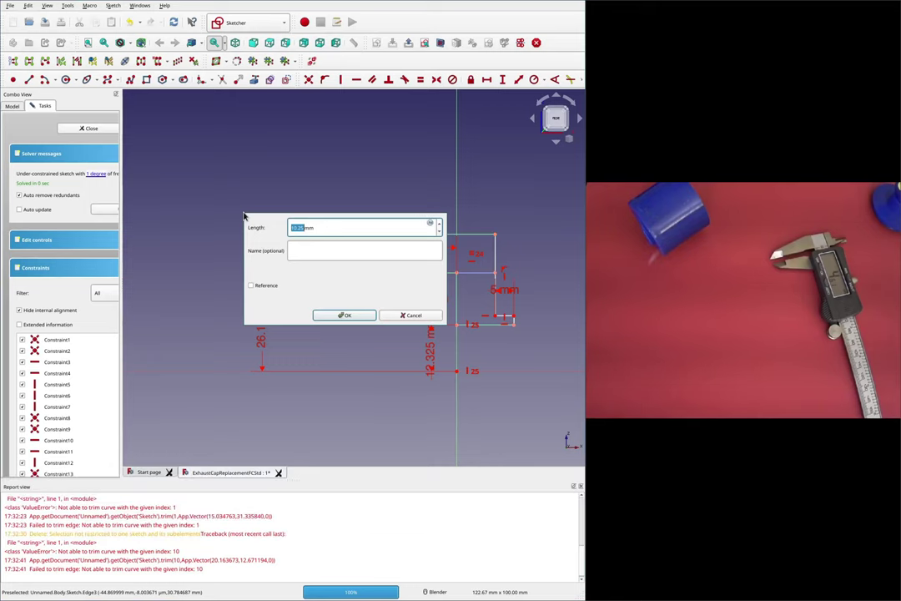
pyautogui.press('3')
pyautogui.press('Return')
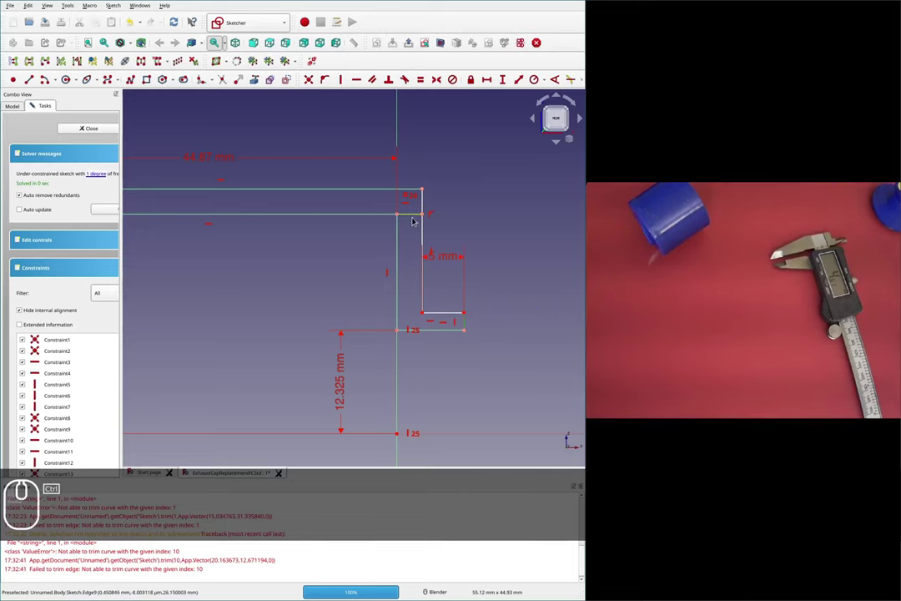
pyautogui.press('e')
# - Zoom around the cap while revolving the profile 360° about the X axis into the solid
pyautogui.scroll(-3)
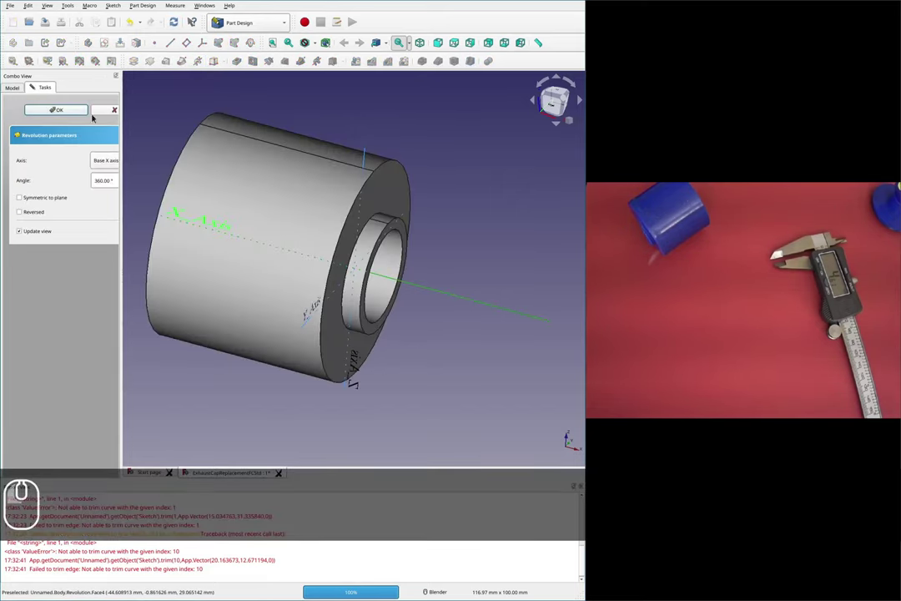
pyautogui.scroll(-3)
pyautogui.scroll(-3)
pyautogui.scroll(3)
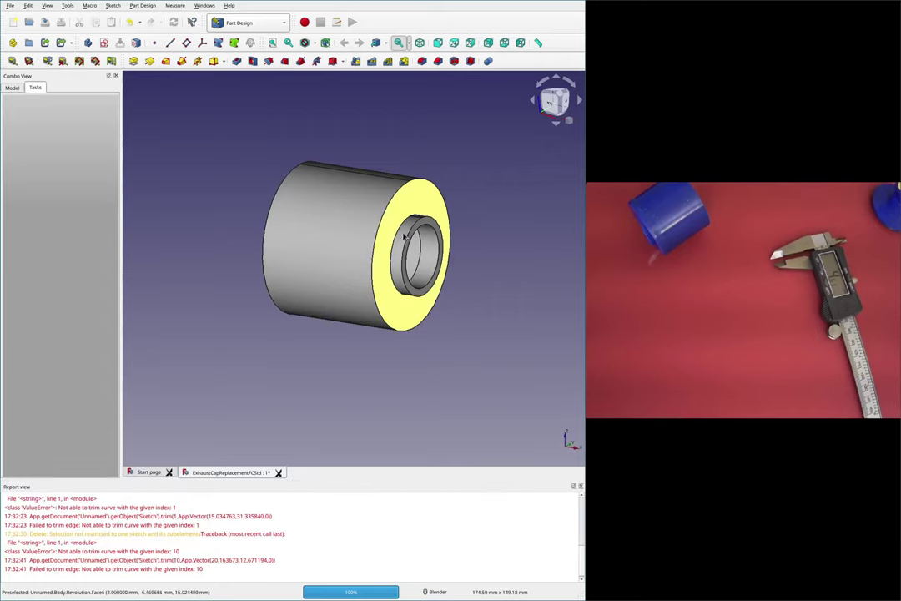
pyautogui.scroll(3)
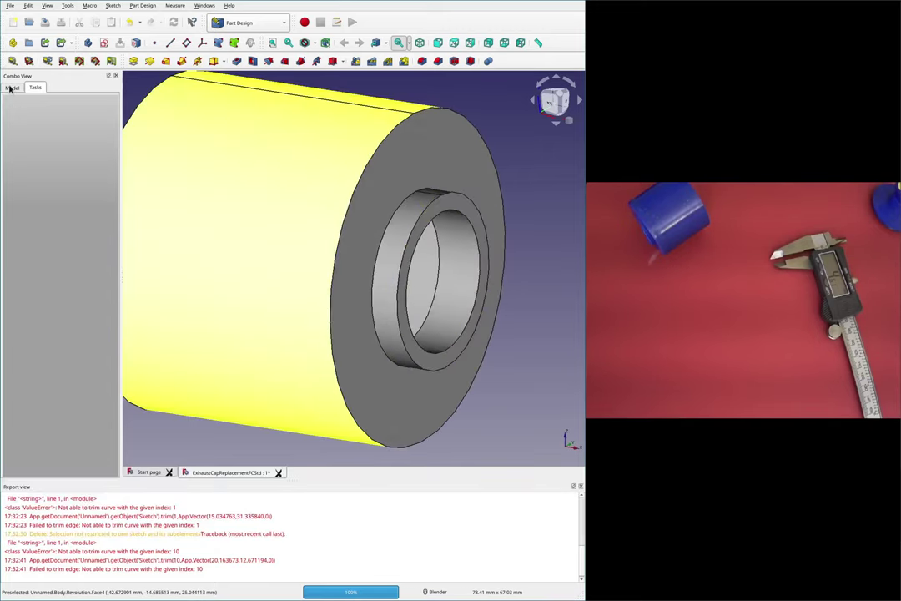
pyautogui.scroll(-3)
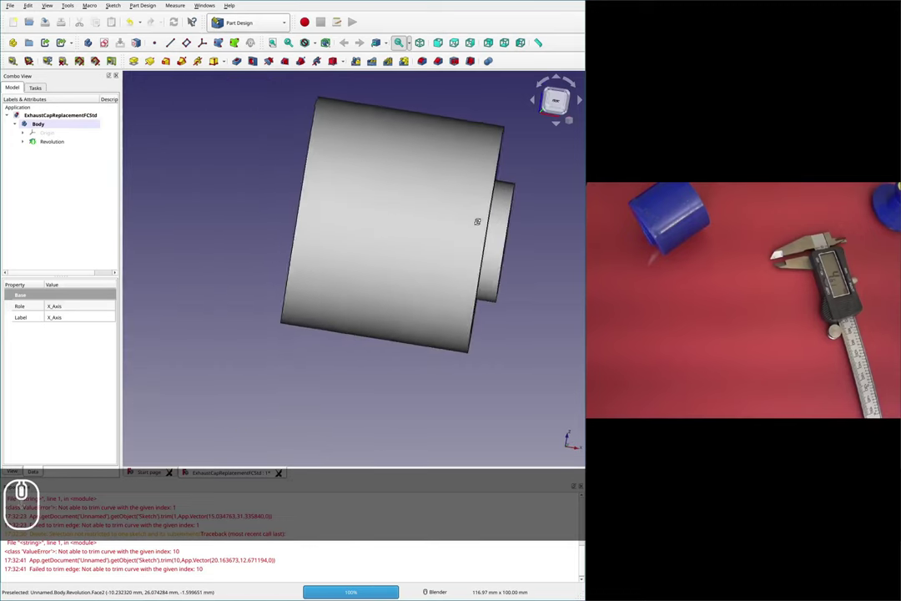
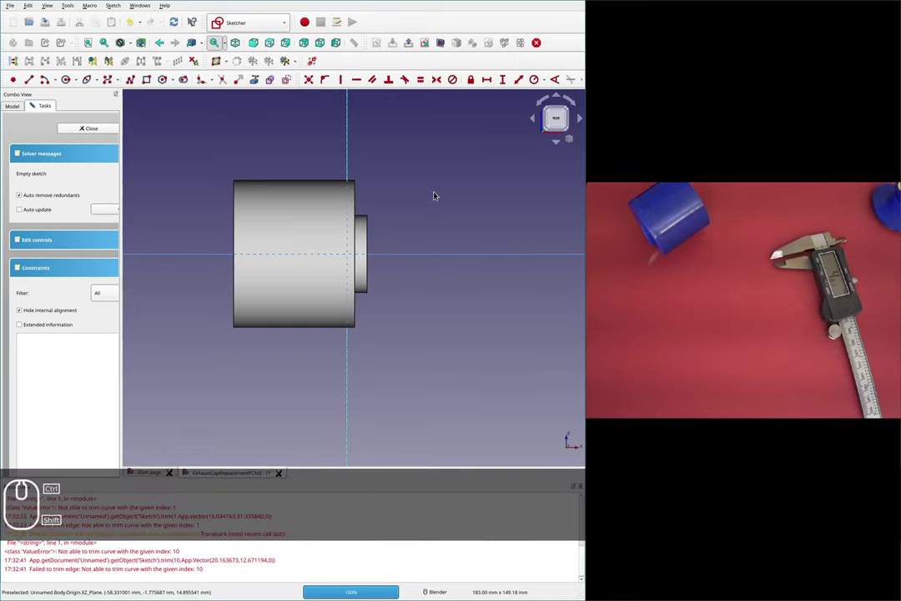
# - Switch from FreeCAD to the browser workspace showing the metric fine-pitch thread chart
pyautogui.press('ctrl+shift+super+$')
pyautogui.press('super+4')
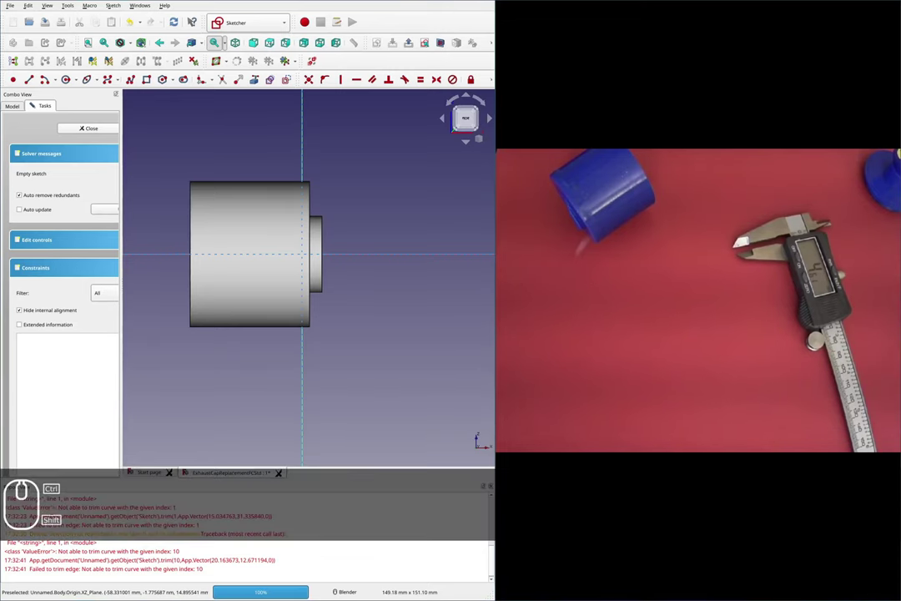
pyautogui.press('ctrl+shift+super+$')
pyautogui.press('super+3')
# - Tile FreeCAD and the thread chart side by side, swapping them to opposite sides
pyautogui.click(445, 272)
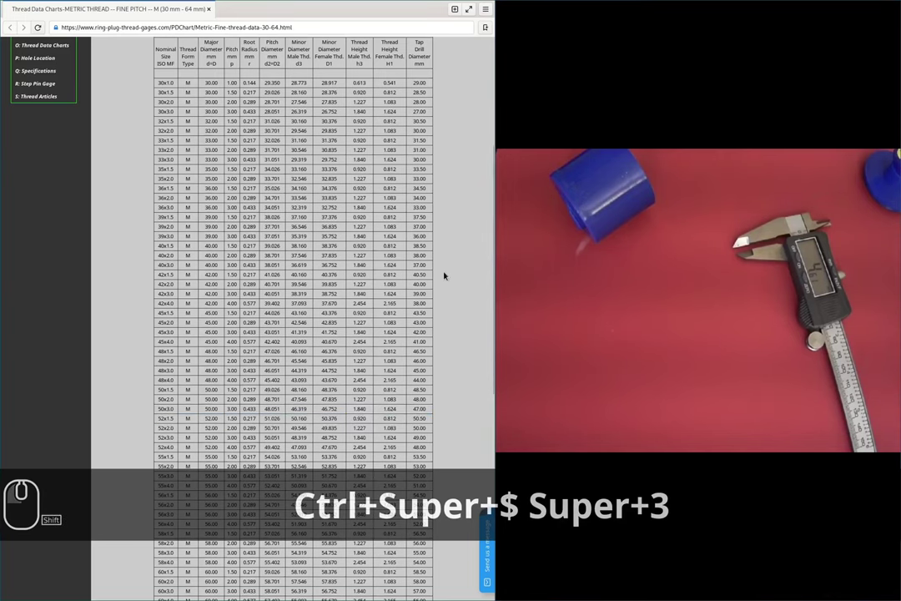
pyautogui.press('ctrl+super+$')
pyautogui.press('super+4')
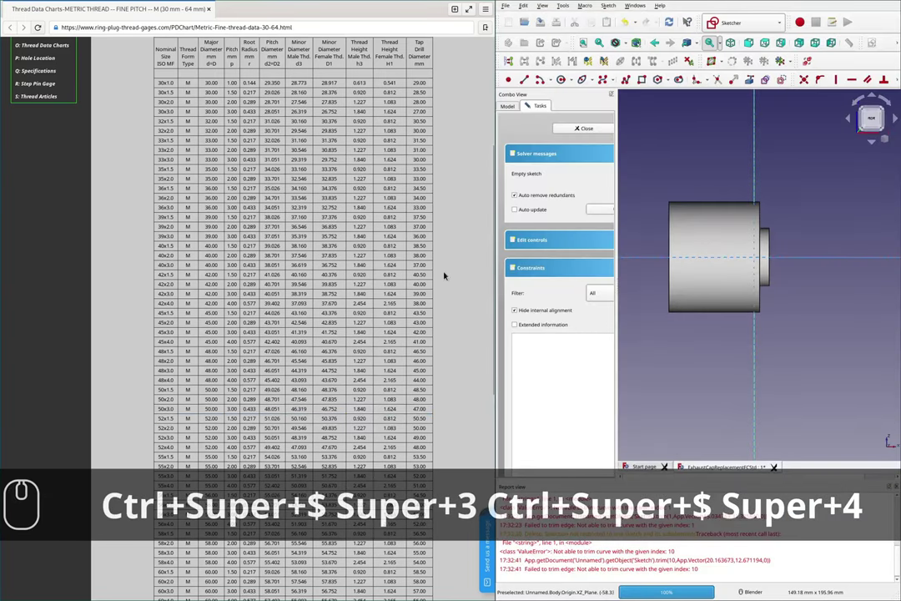
pyautogui.moveTo(445, 273); pyautogui.dragTo(539, 354)
pyautogui.press('shift+super+Return')
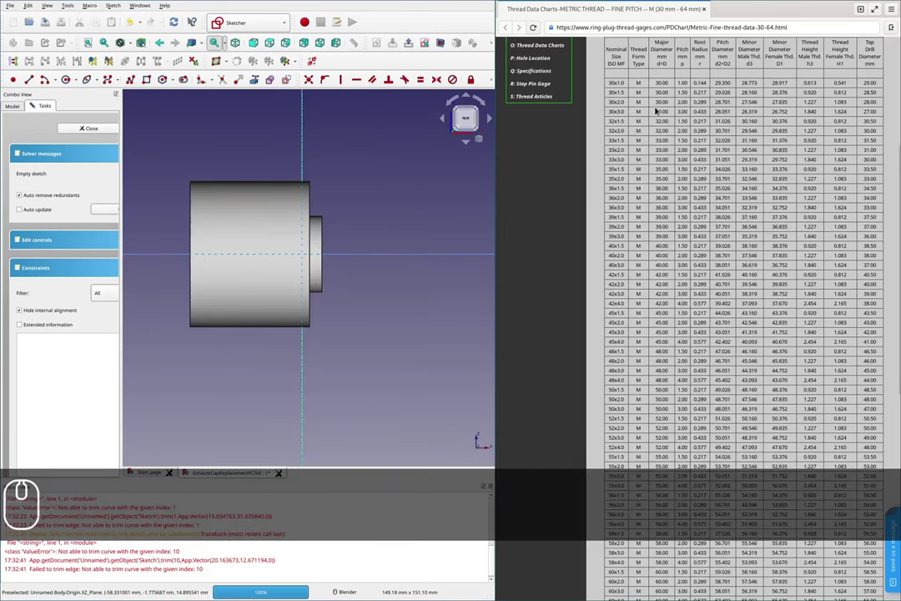
# - Scroll the chart back up to the 60° metric thread profile diagram
pyautogui.scroll(3)
pyautogui.scroll(3)
pyautogui.scroll(3)
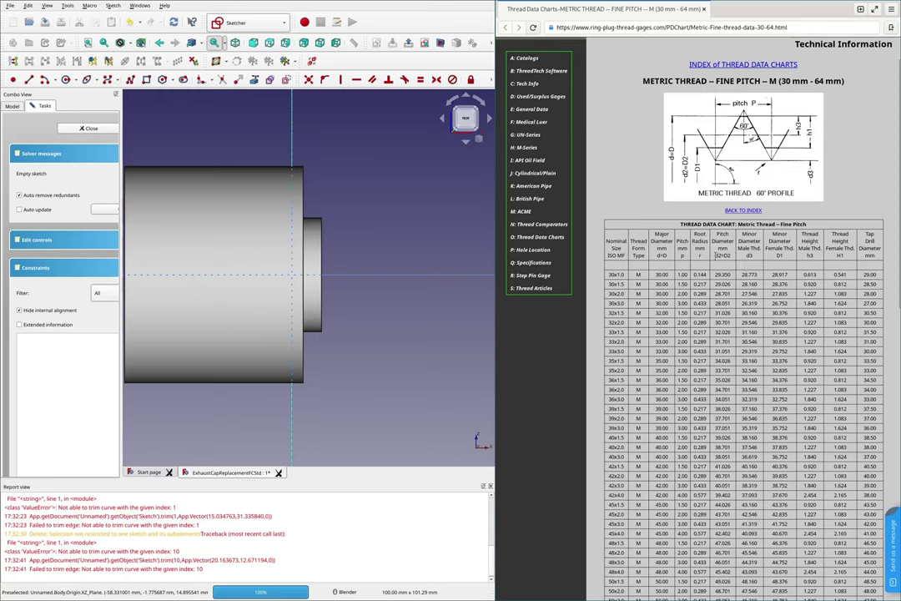
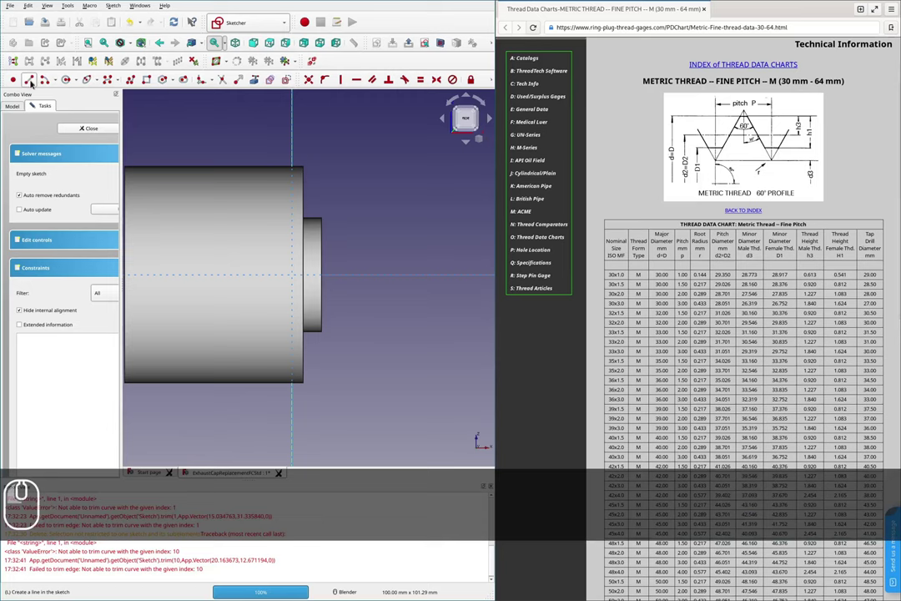
# - Draw the closed profile outline and make its top and bottom edges horizontal
pyautogui.scroll(3)
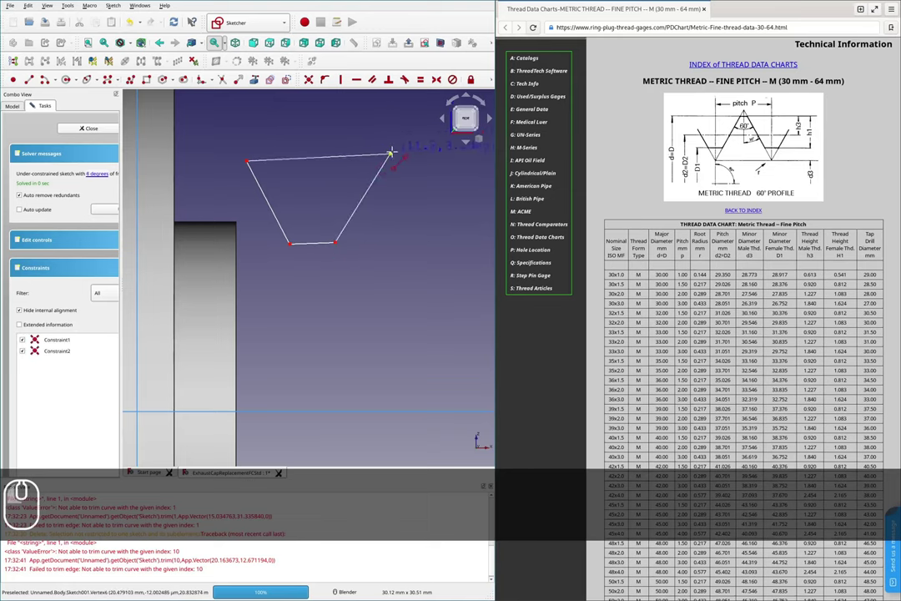
pyautogui.press('Escape')
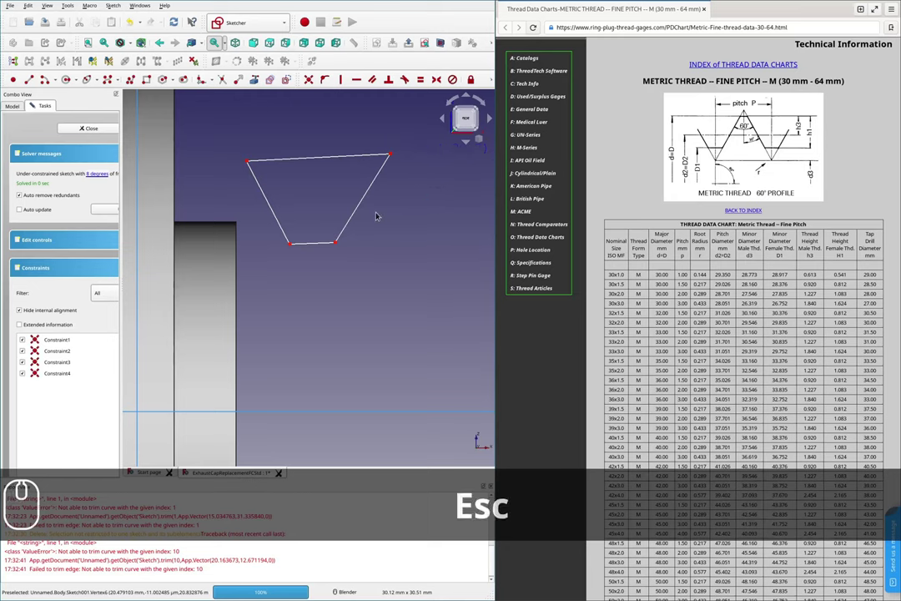
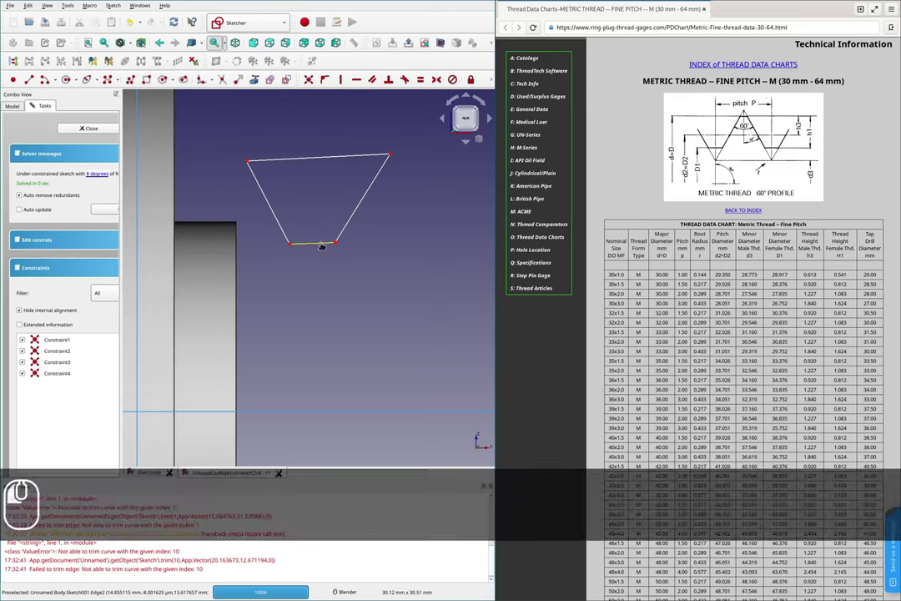
pyautogui.write('h')
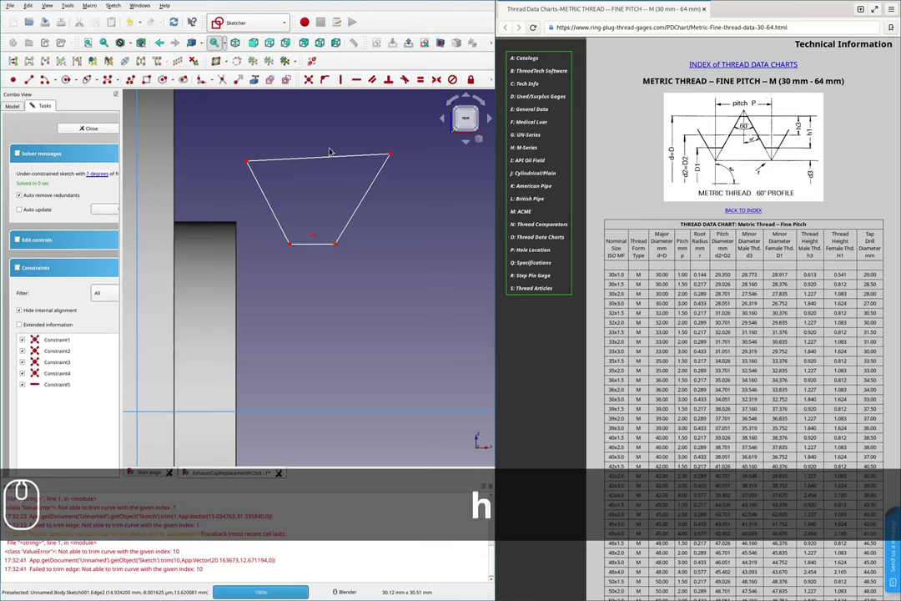
pyautogui.write('h')
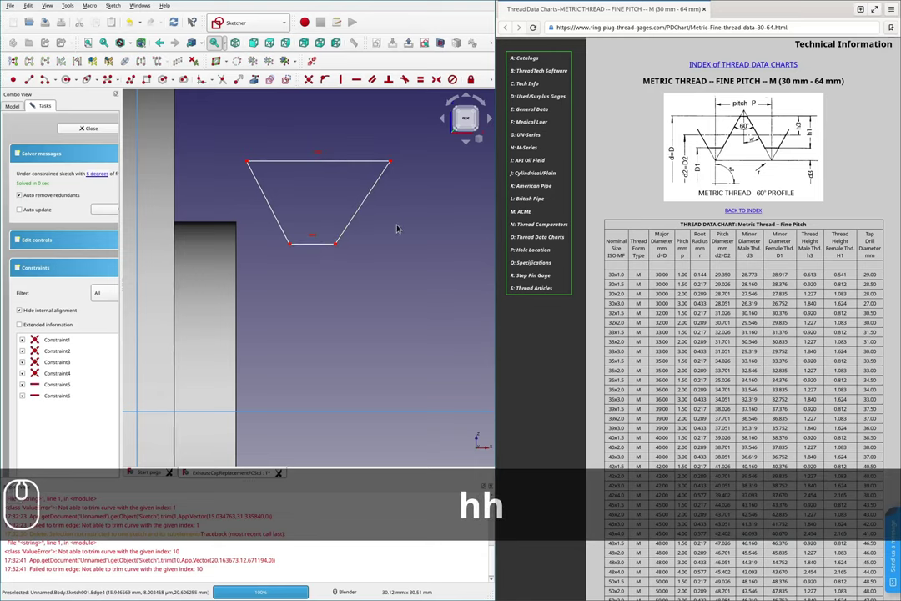
pyautogui.scroll(-3)
pyautogui.scroll(3)
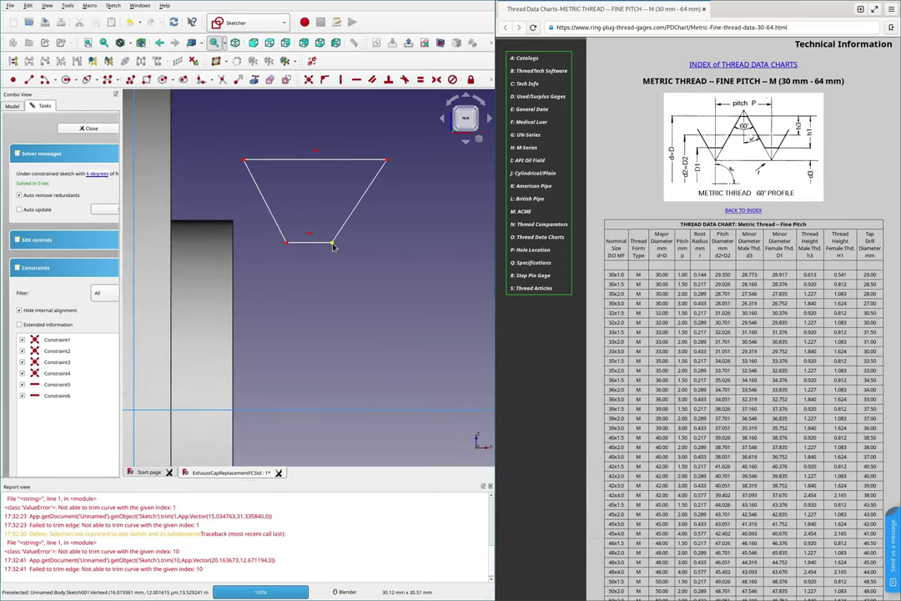
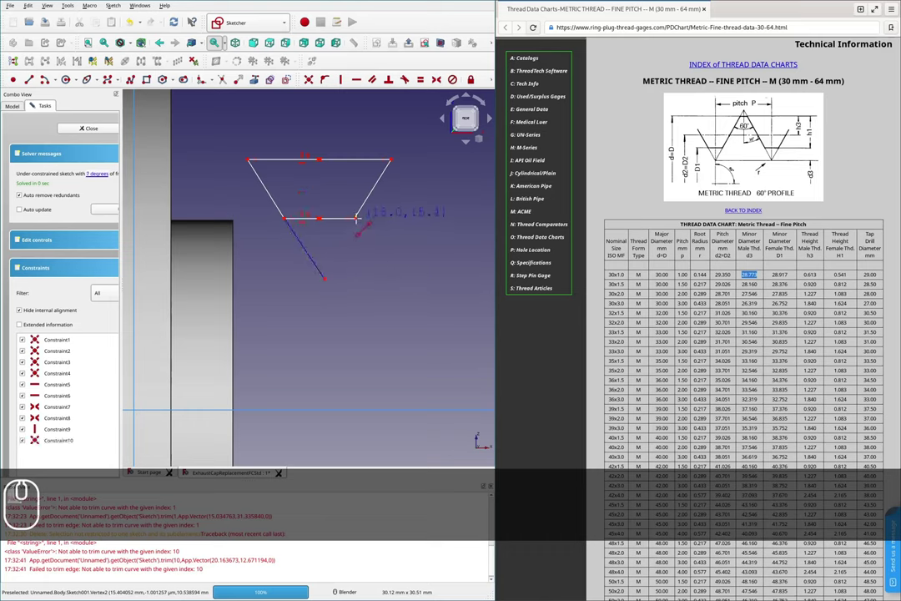
# - Finish the inverted-triangle tooth with equal-length edges and zoom out beside the cap
pyautogui.press('Escape')
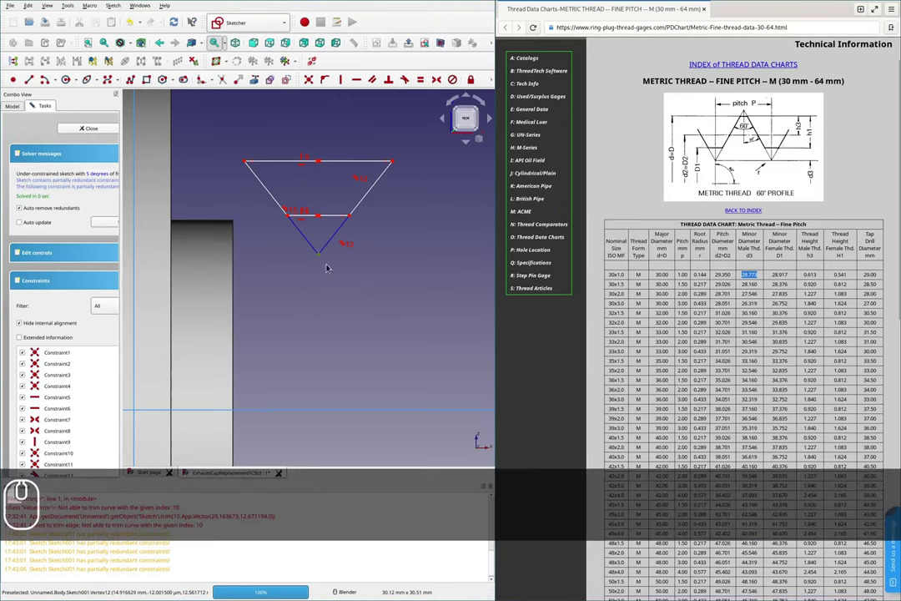
pyautogui.scroll(-3)
pyautogui.scroll(3)
pyautogui.middleClick(21, 103)
pyautogui.middleClick(53, 152)
# - Start a vertical distance dimension (V) from the triangle's tip to the horizontal axis, reading 12.56 mm
pyautogui.press('space')
pyautogui.moveTo(447, 309); pyautogui.dragTo(383, 325)
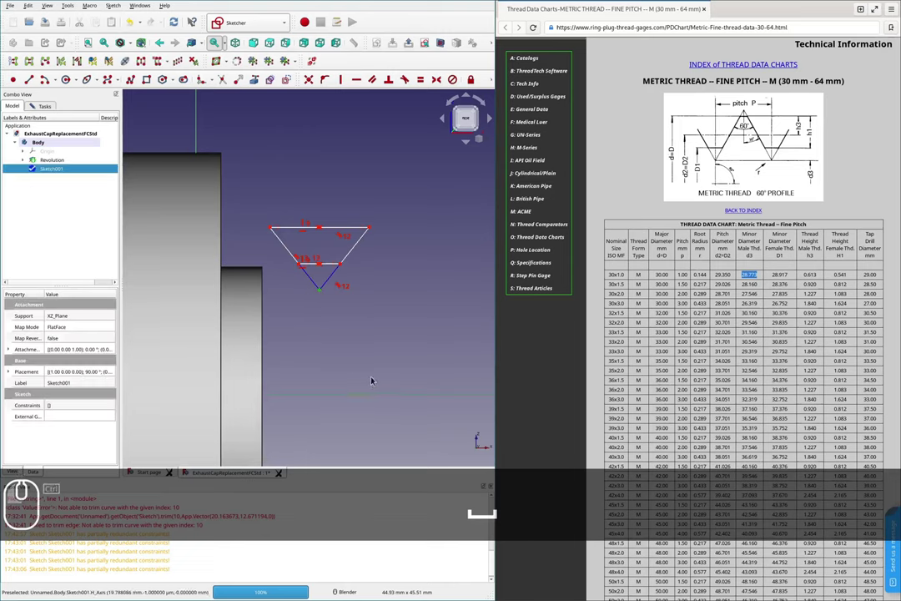
pyautogui.write('v')
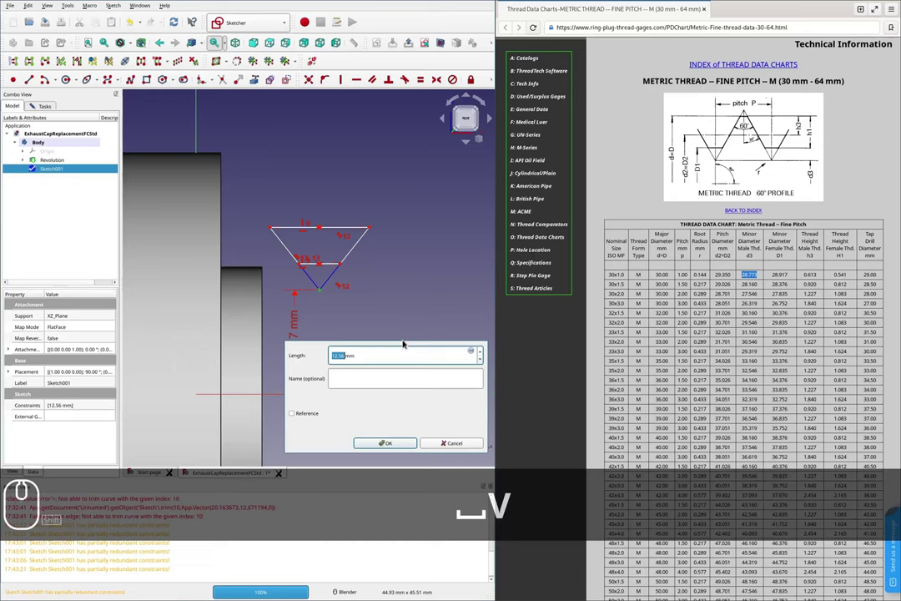
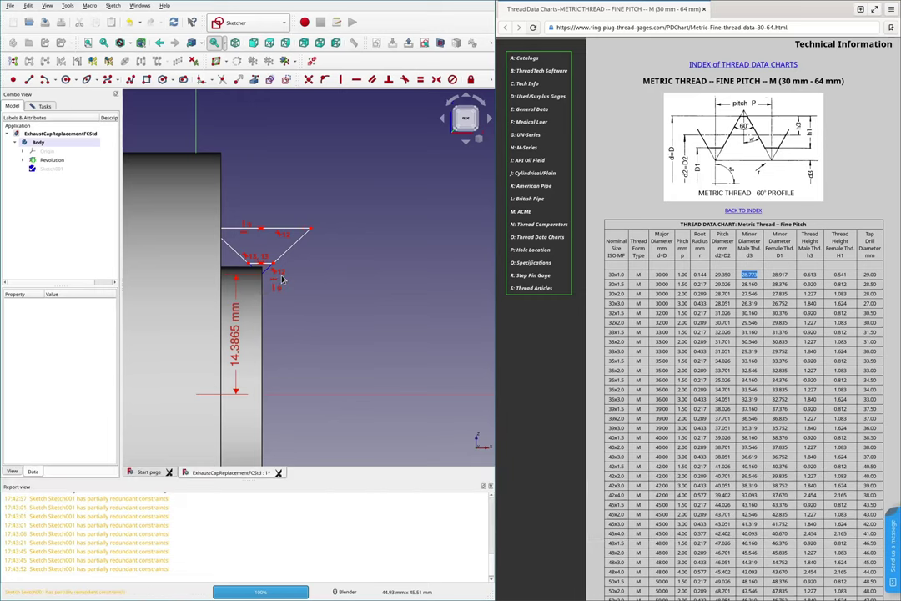
# - Zoom in and back out to check the tip sits 14.3865 mm above the axis at the cap's step
pyautogui.scroll(-3)
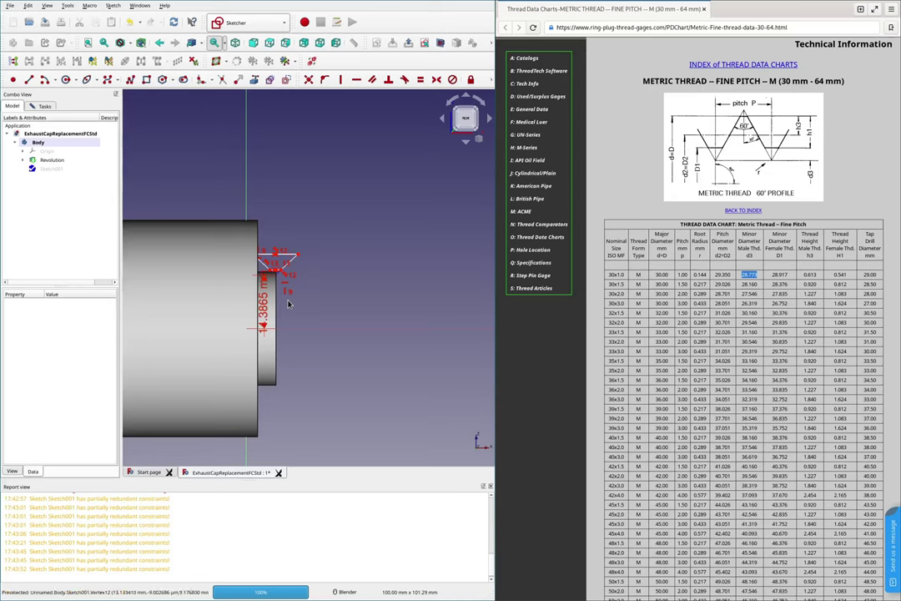
pyautogui.scroll(3)
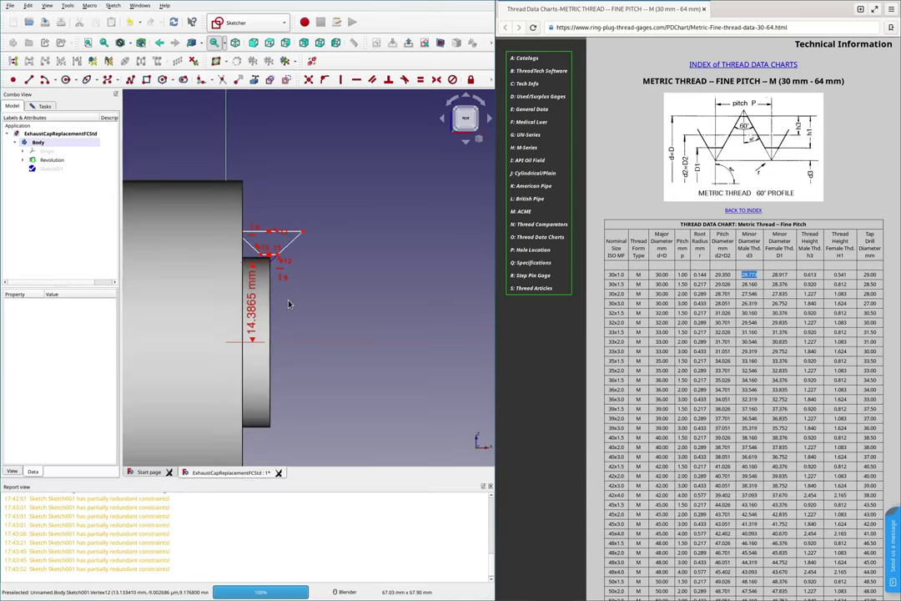
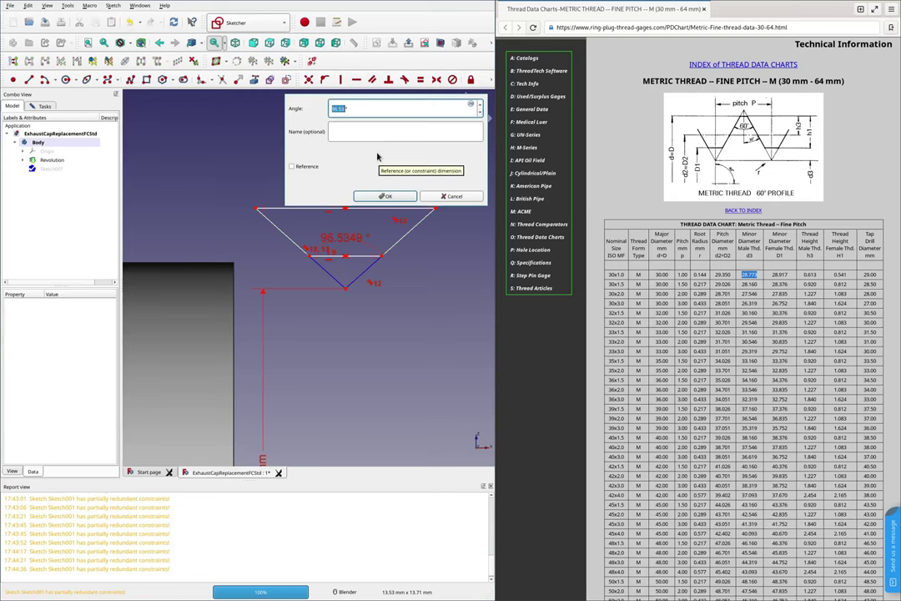
# - Constrain the triangle's two flanks to 60° and begin the next vertical dimension
pyautogui.press('6')
pyautogui.write('0')
pyautogui.press('Return')
pyautogui.press('Return')
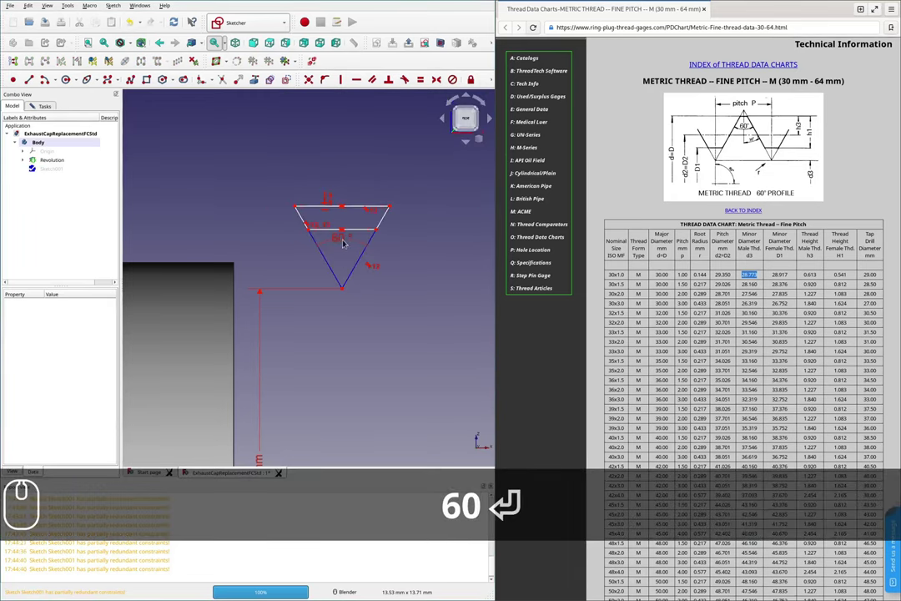
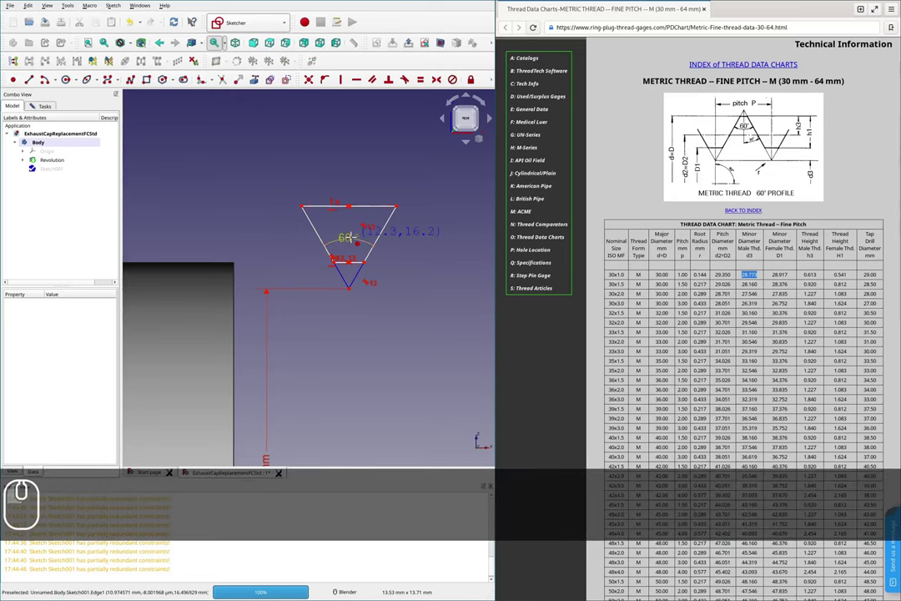
pyautogui.press('Escape')
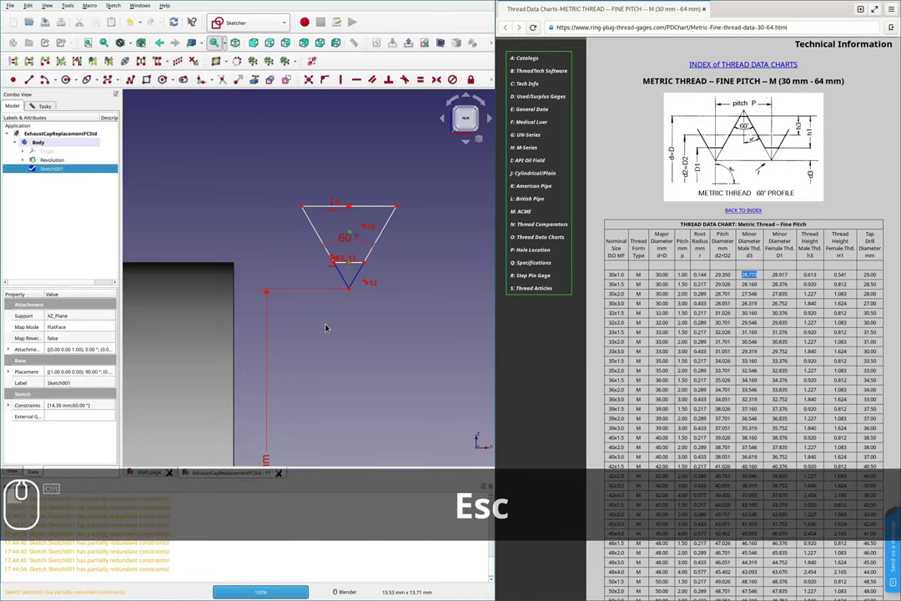
pyautogui.press('v')
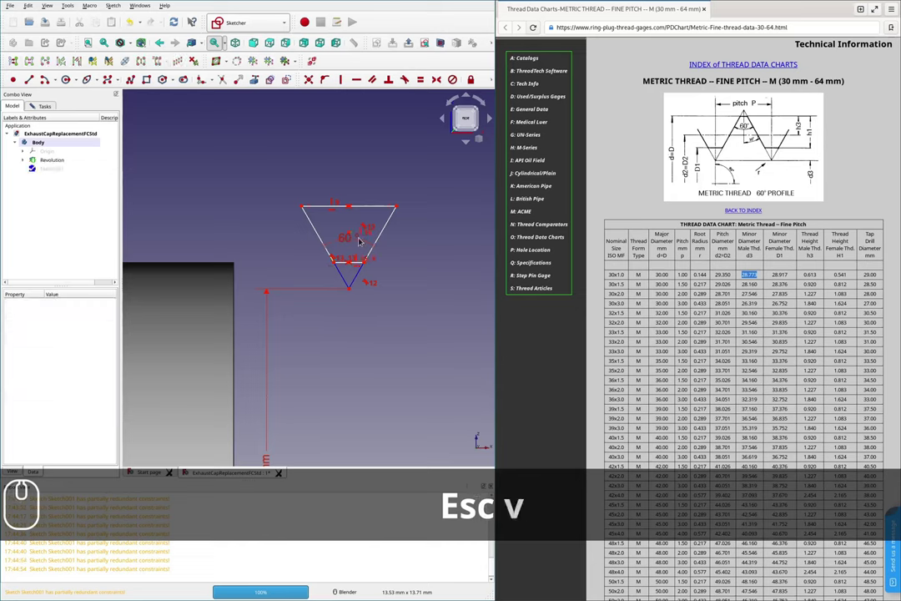
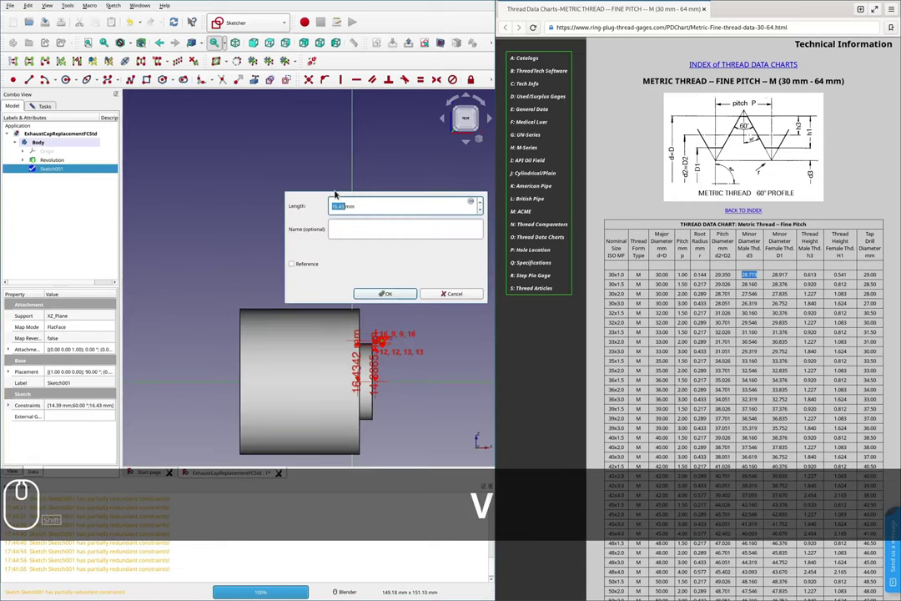
# - Enter a 15 mm vertical distance on the triangle and zoom in to inspect it
pyautogui.write('15')
pyautogui.press('Return')
pyautogui.scroll(3)
pyautogui.scroll(-3)
pyautogui.scroll(3)
pyautogui.press('Return')
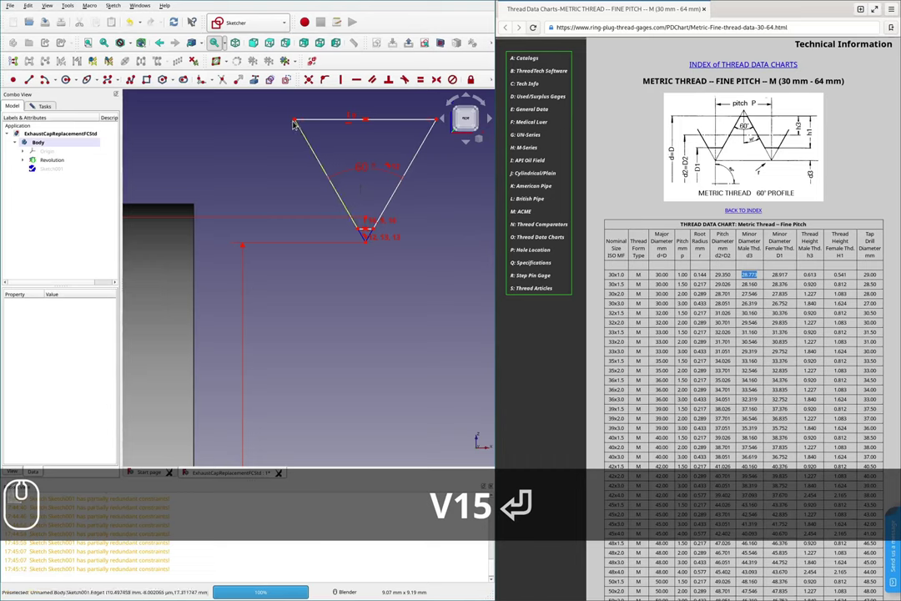
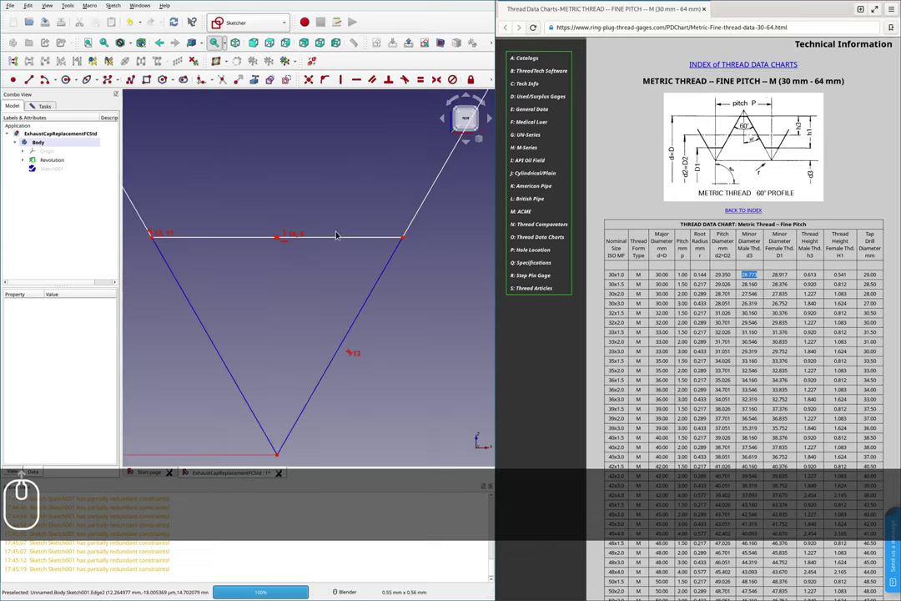
pyautogui.scroll(-3)
pyautogui.press('shift+v')
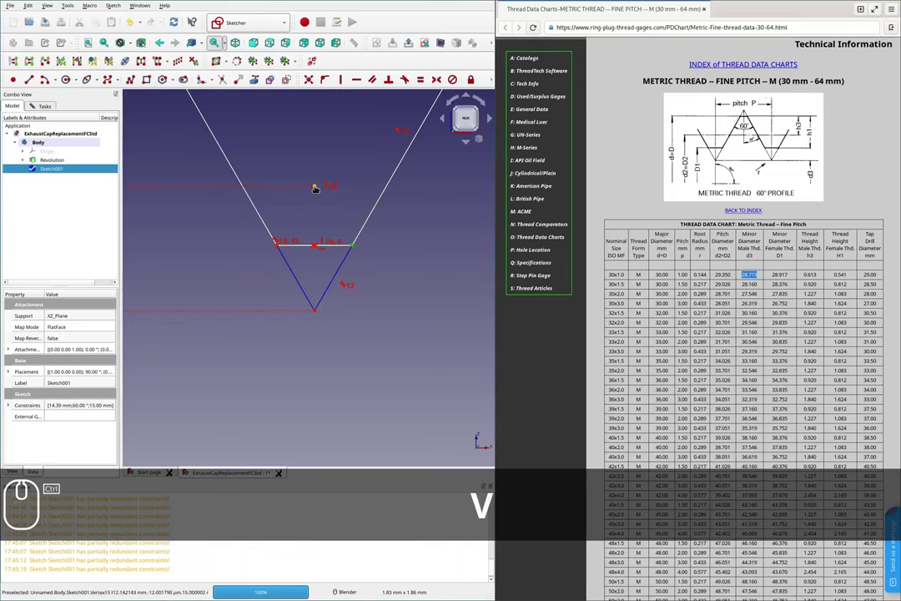
# - Begin another vertical dimension inside the 60° triangle, its entry reading about 0.2 mm
pyautogui.write('vv')
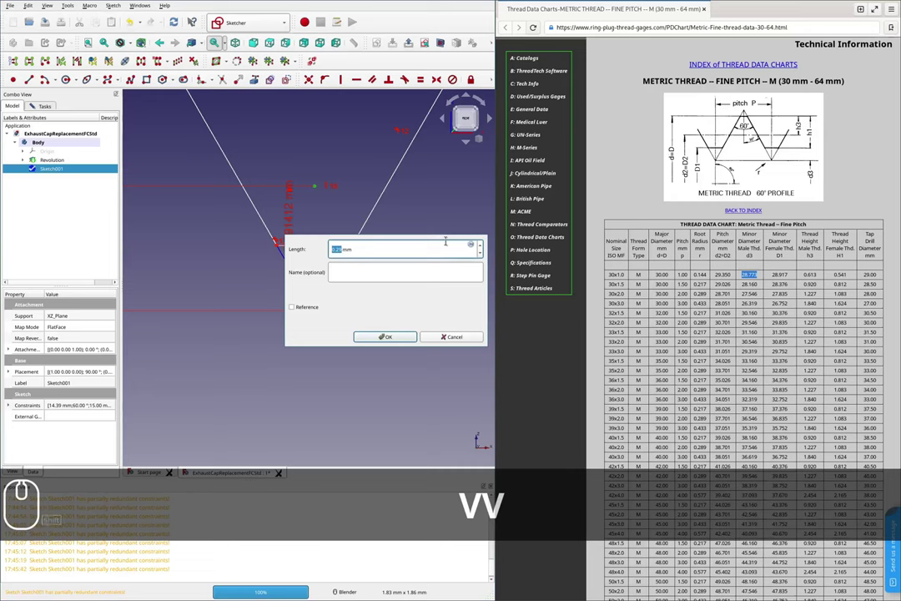
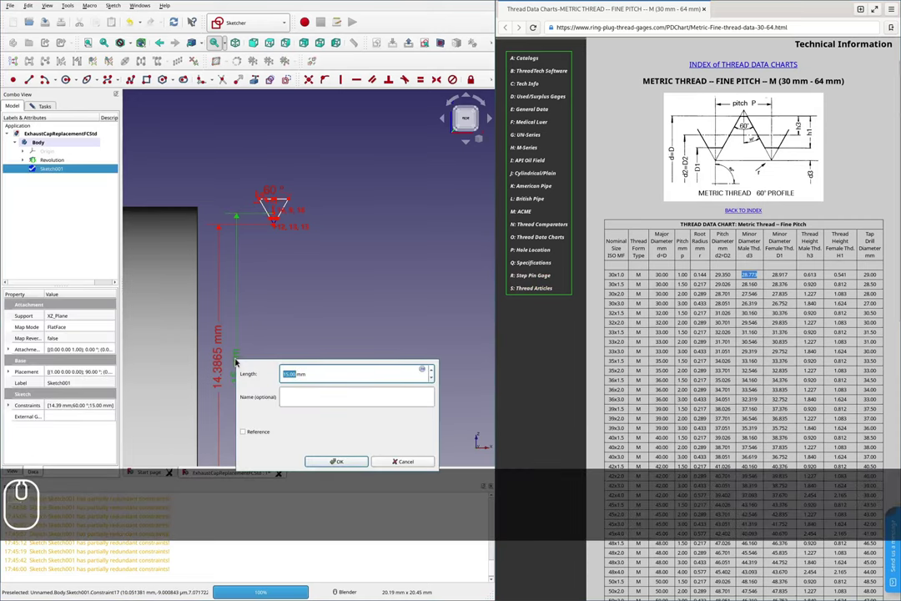
pyautogui.write('29.')
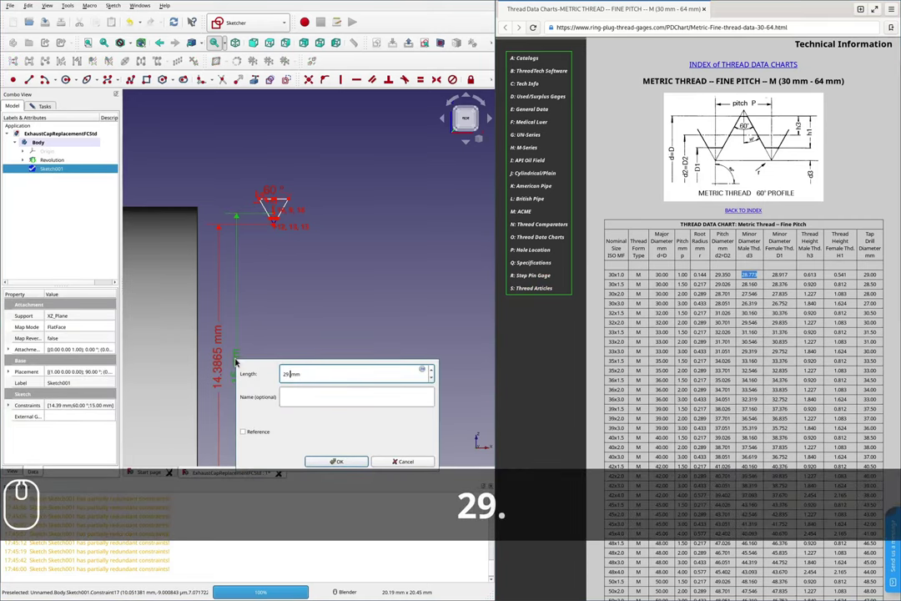
pyautogui.write('35/2')
pyautogui.press('Return')
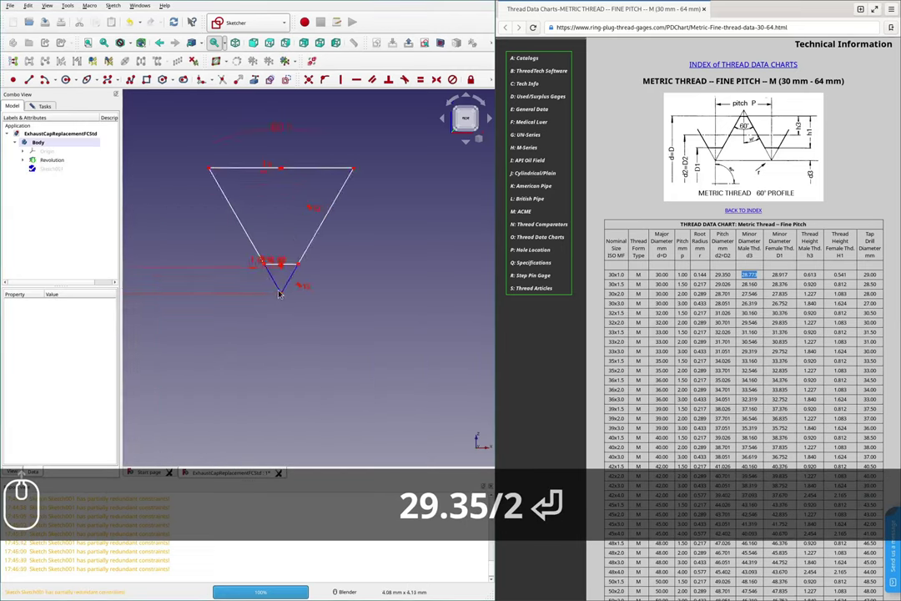
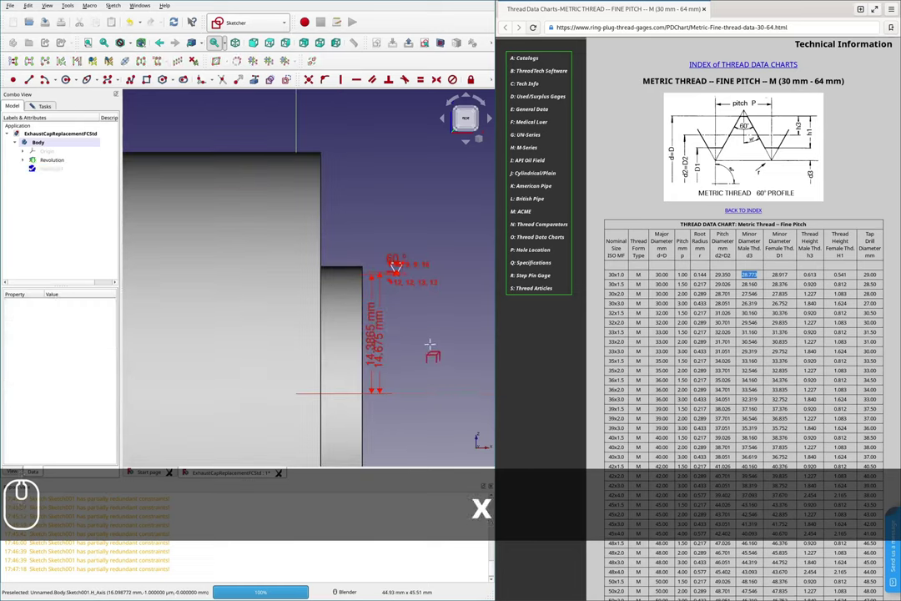
pyautogui.press('Escape')
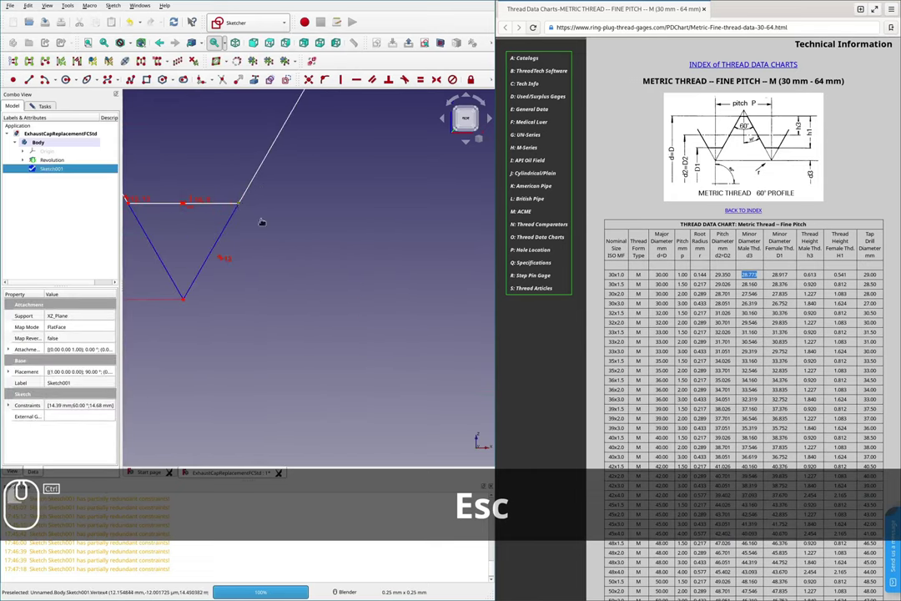
pyautogui.press('v')
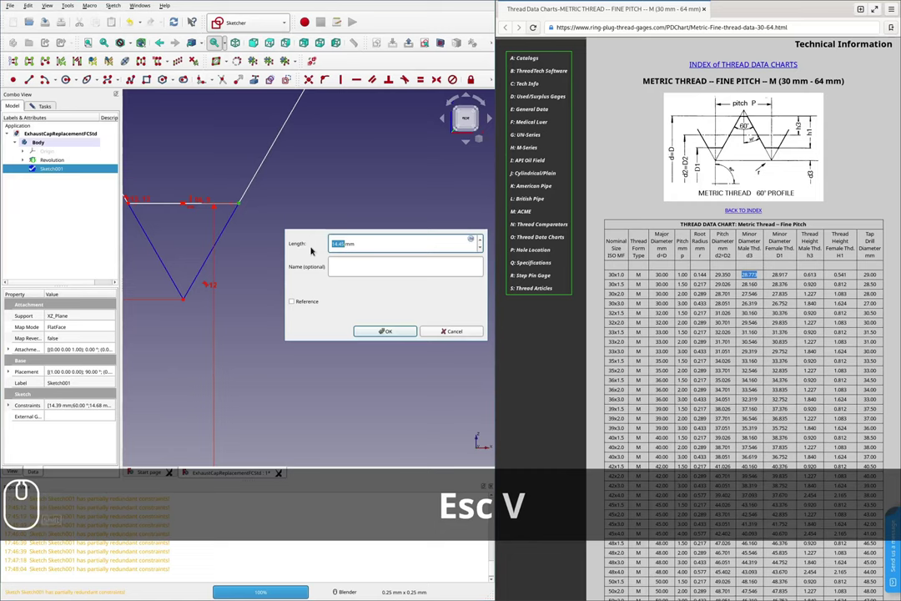
pyautogui.write('28.773/2')
pyautogui.press('Return')
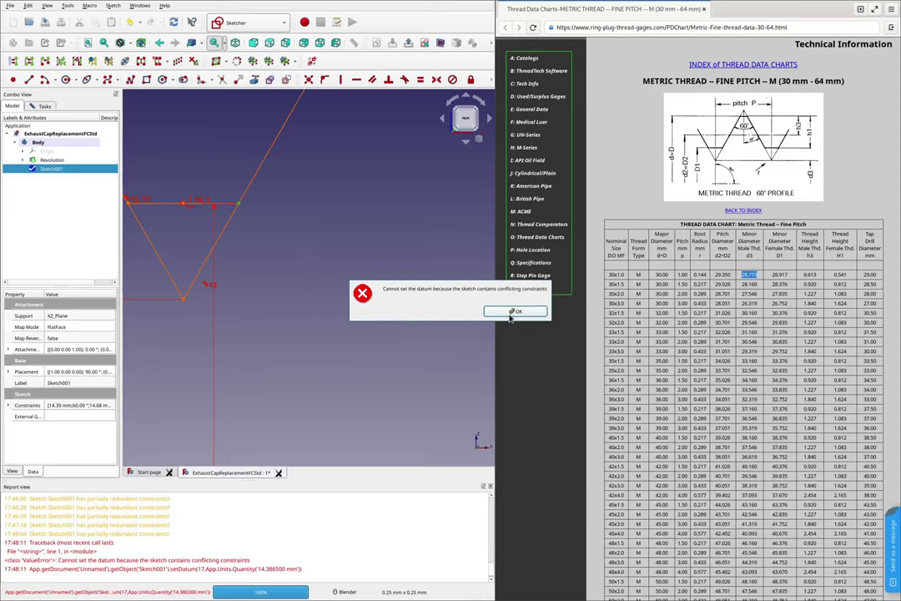
pyautogui.scroll(-3)
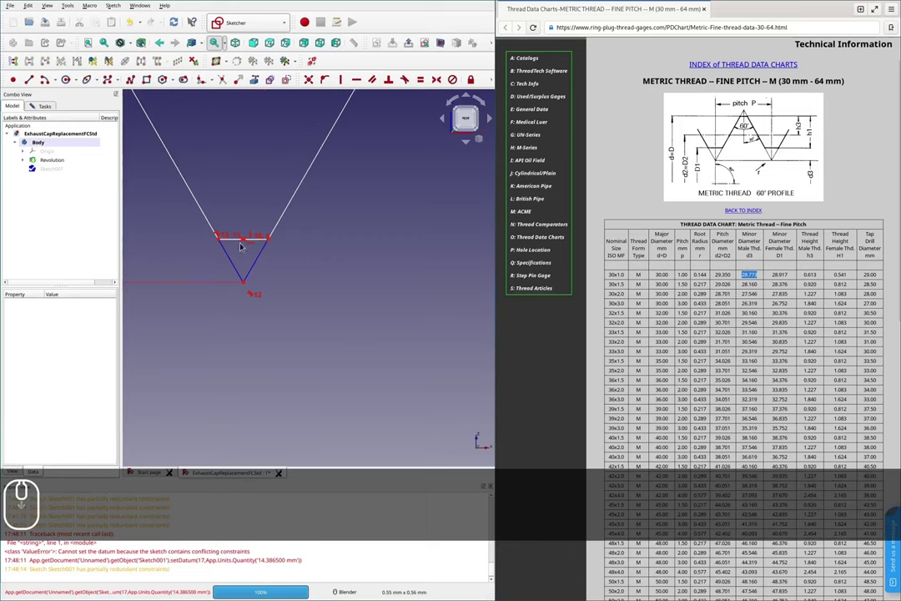
pyautogui.scroll(3)
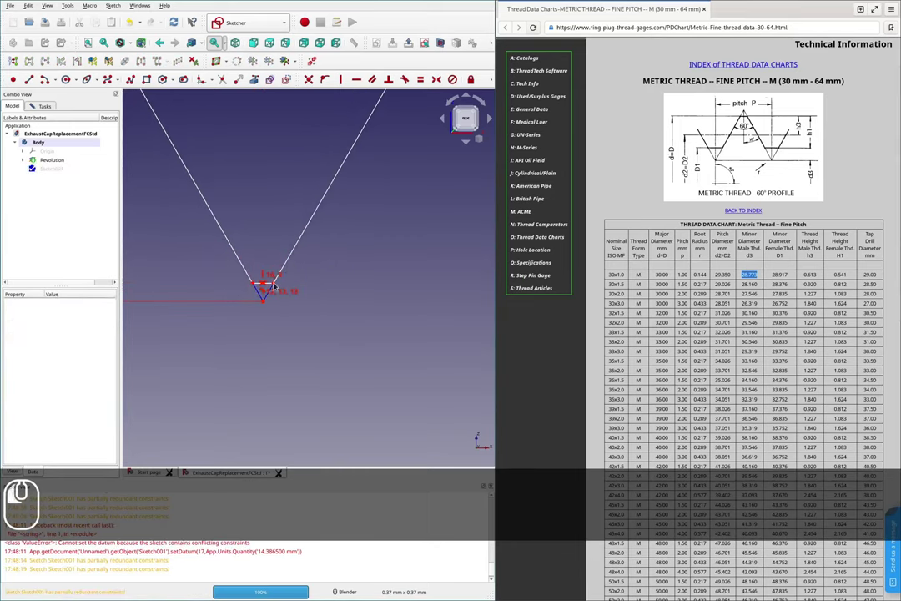
pyautogui.scroll(3)
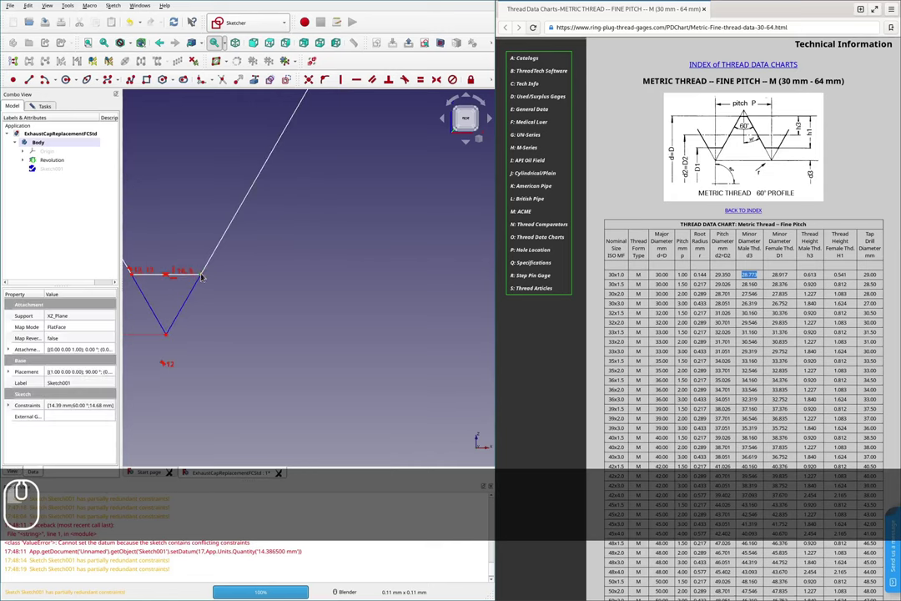
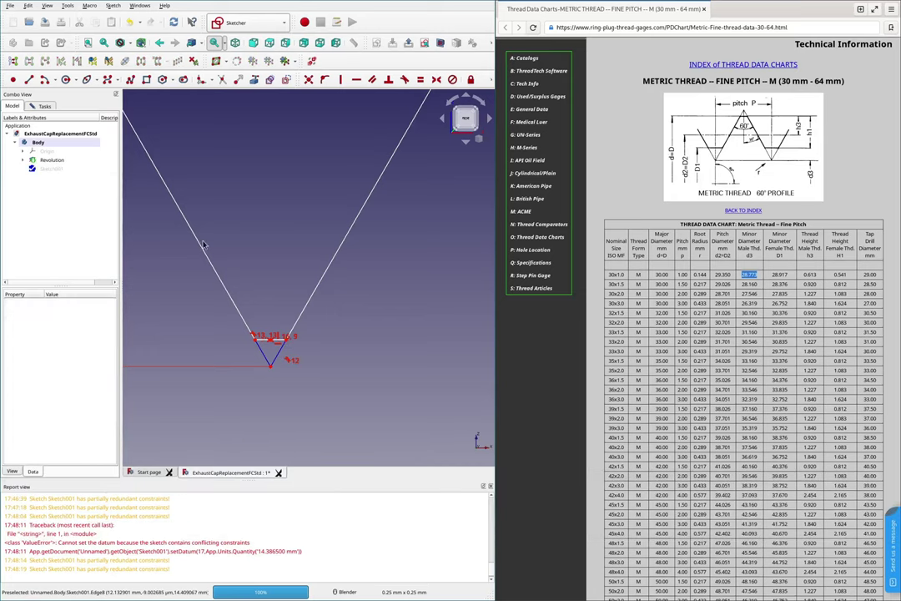
pyautogui.click(477, 434)
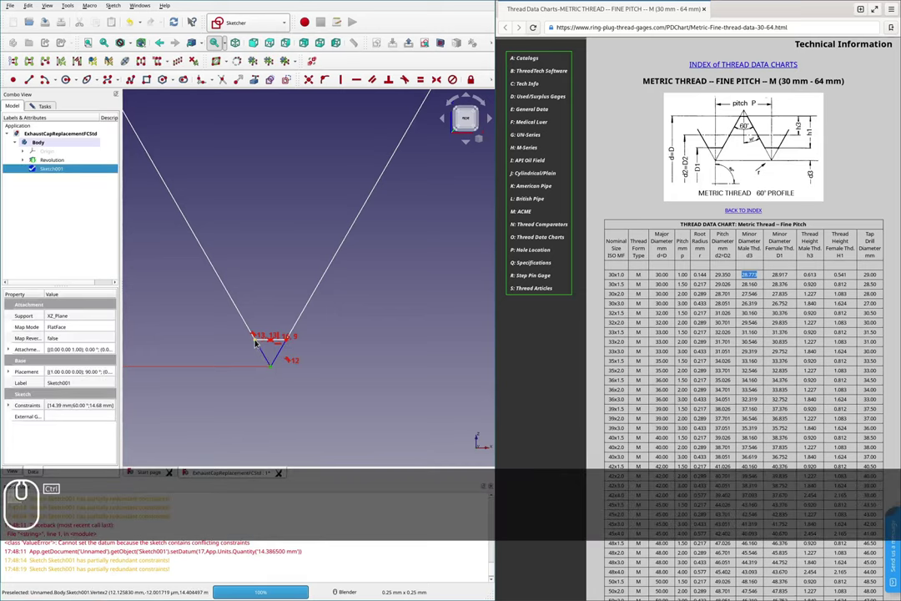
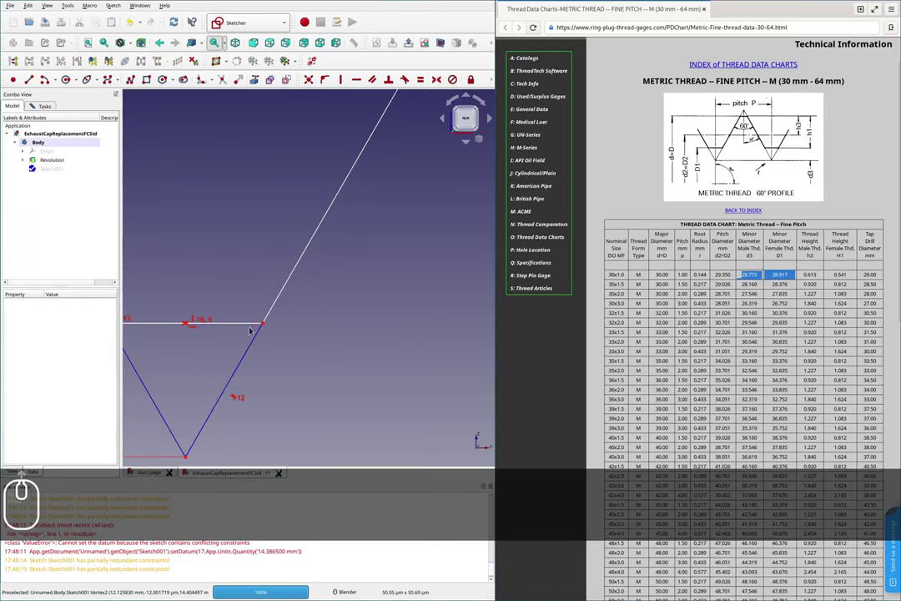
# - Edit the tip's vertical distance and enter the expression 28.773+28.917)/4
pyautogui.middleClick(476, 434)
pyautogui.scroll(-3)
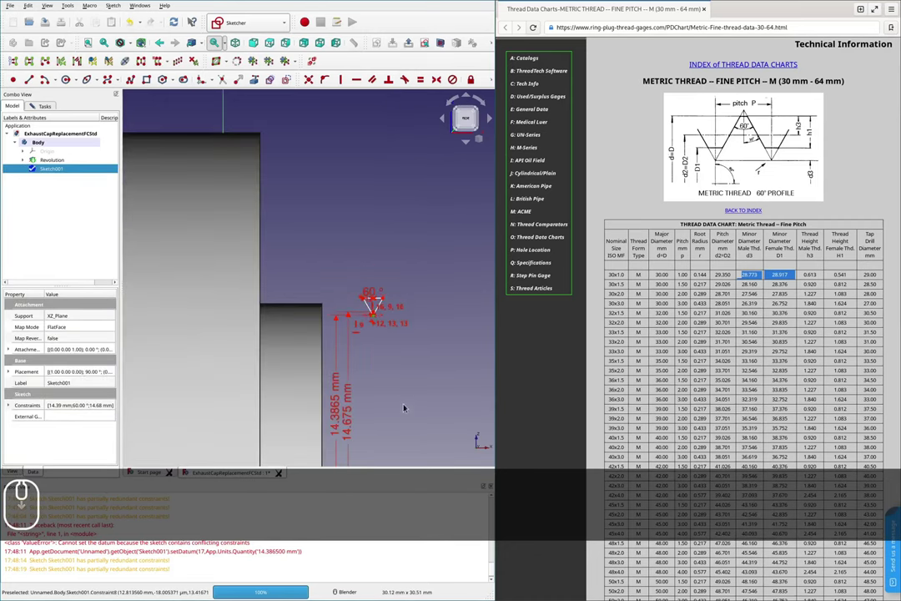
pyautogui.scroll(-3)
pyautogui.scroll(3)
pyautogui.scroll(3)
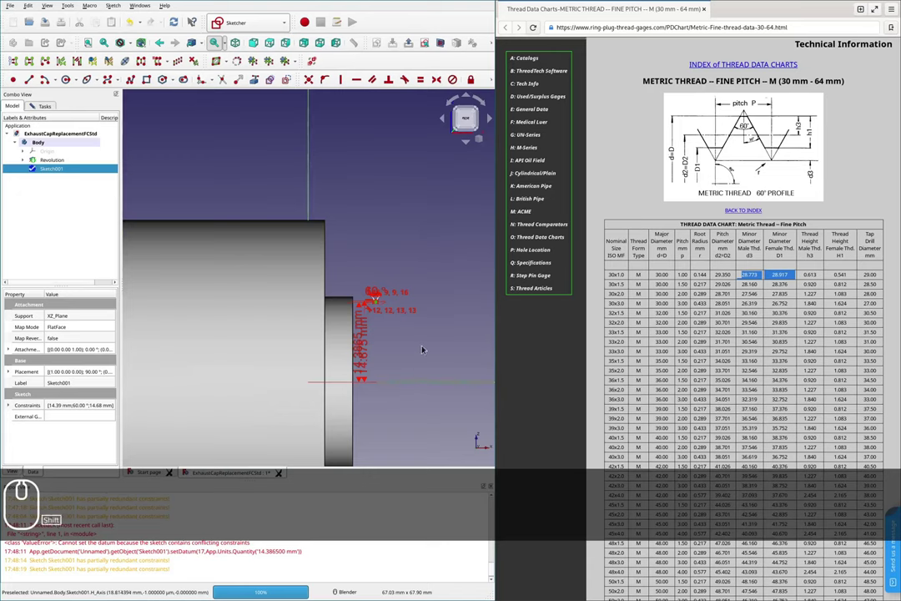
pyautogui.press('shift+v')
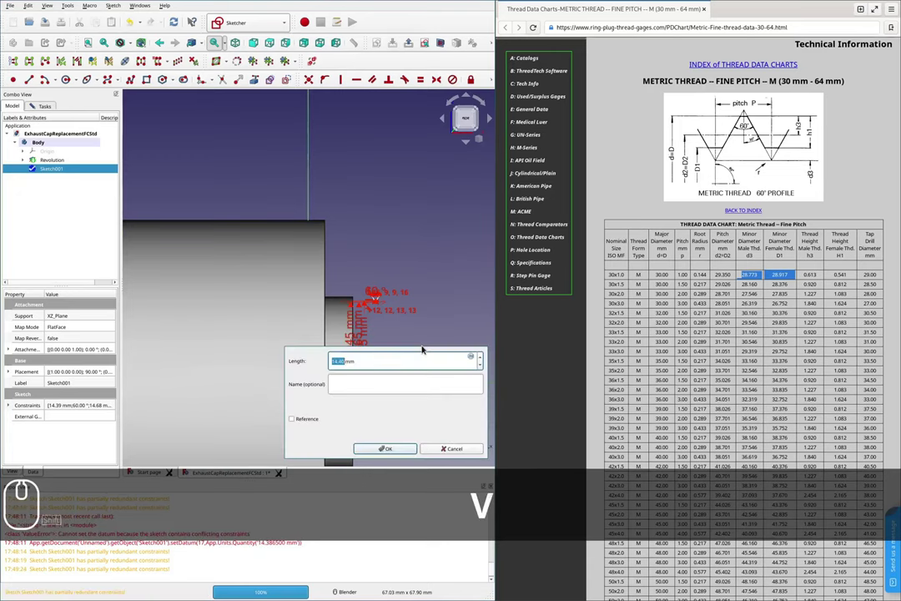
pyautogui.write('28.')
pyautogui.write('773+28.')
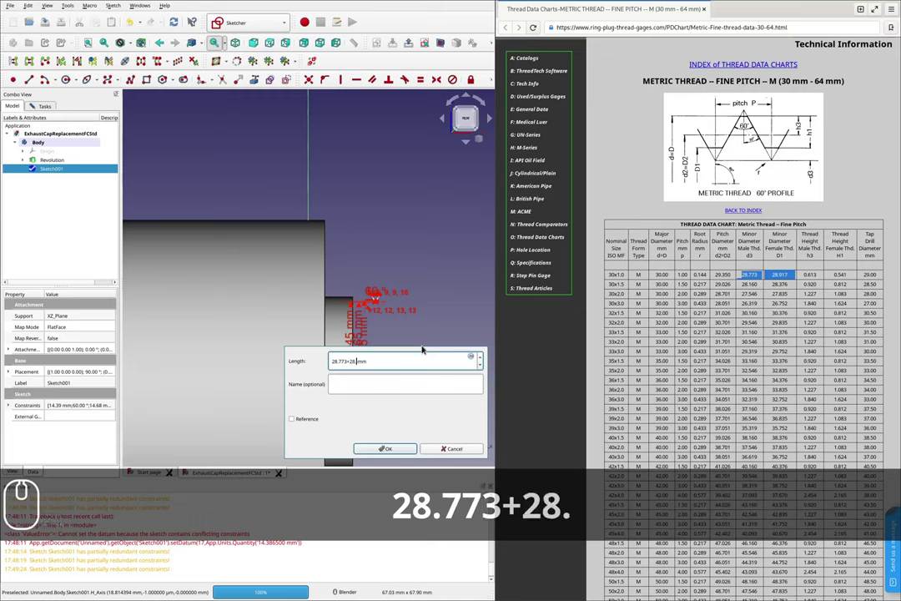
pyautogui.write('917)')
pyautogui.write('/4')
# - Correct it to (28.773+28.917)/4 and confirm, giving a 14.4225 mm tip distance
pyautogui.press('BackSpace')
pyautogui.press('Left')
pyautogui.press('Left')
pyautogui.press('Left')
pyautogui.press('Left')
pyautogui.press('Left')
pyautogui.press('shift+9')
pyautogui.press('Return')
pyautogui.write('← ← ← ...16× ( ↩')
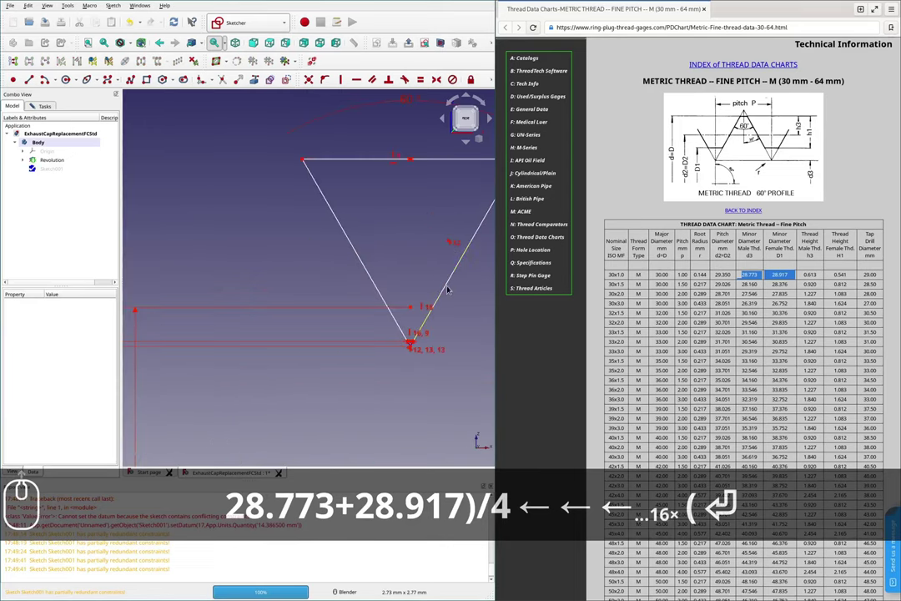
pyautogui.scroll(-3)
pyautogui.scroll(3)
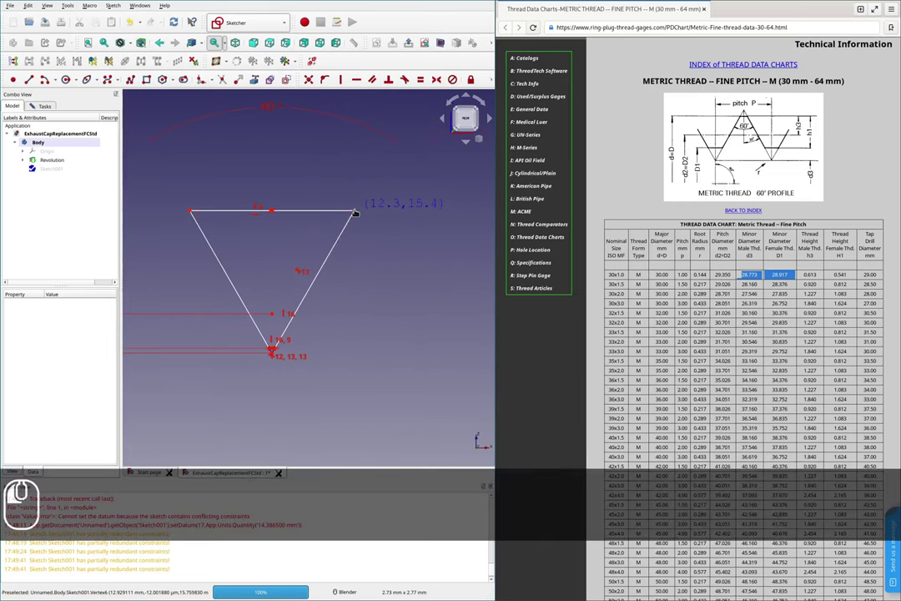
pyautogui.scroll(-3)
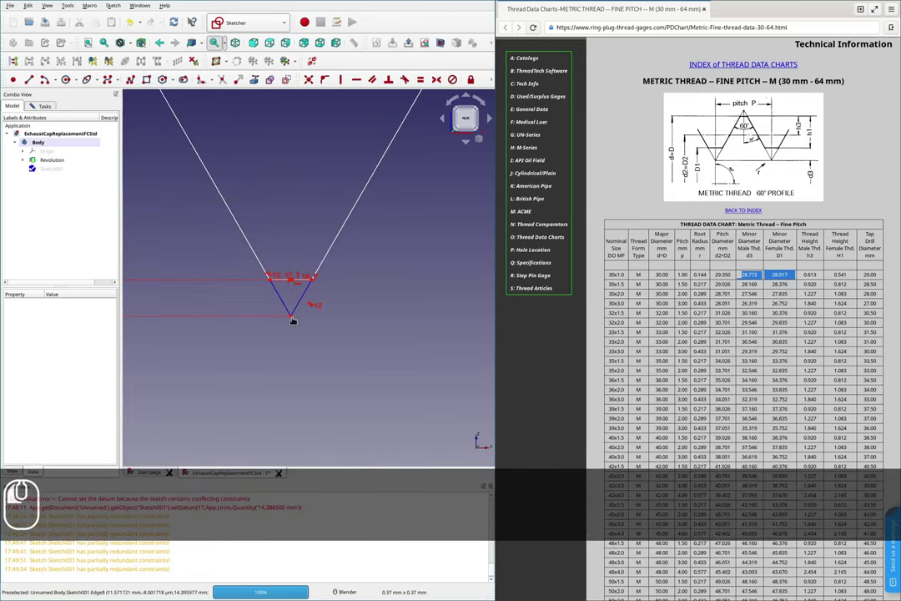
pyautogui.scroll(-3)
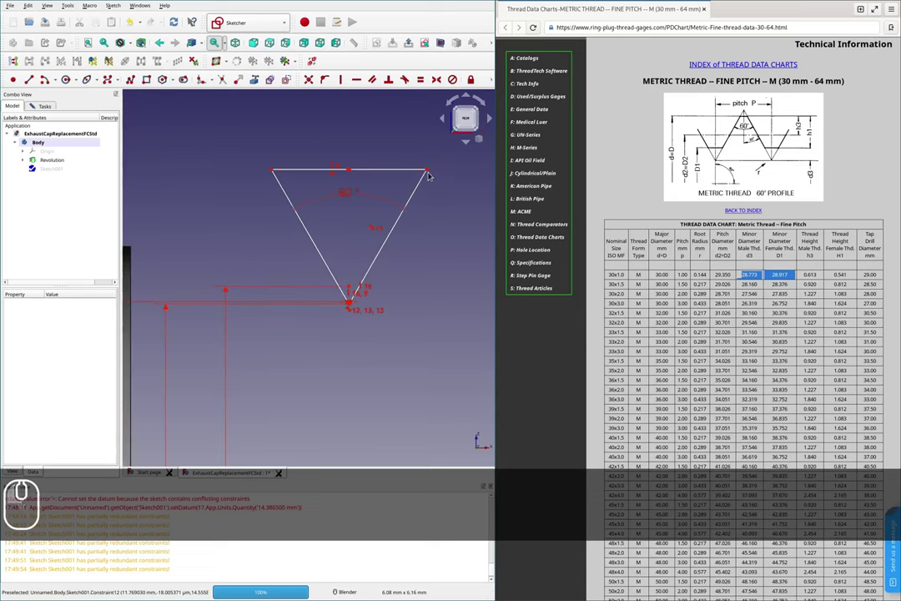
pyautogui.scroll(-3)
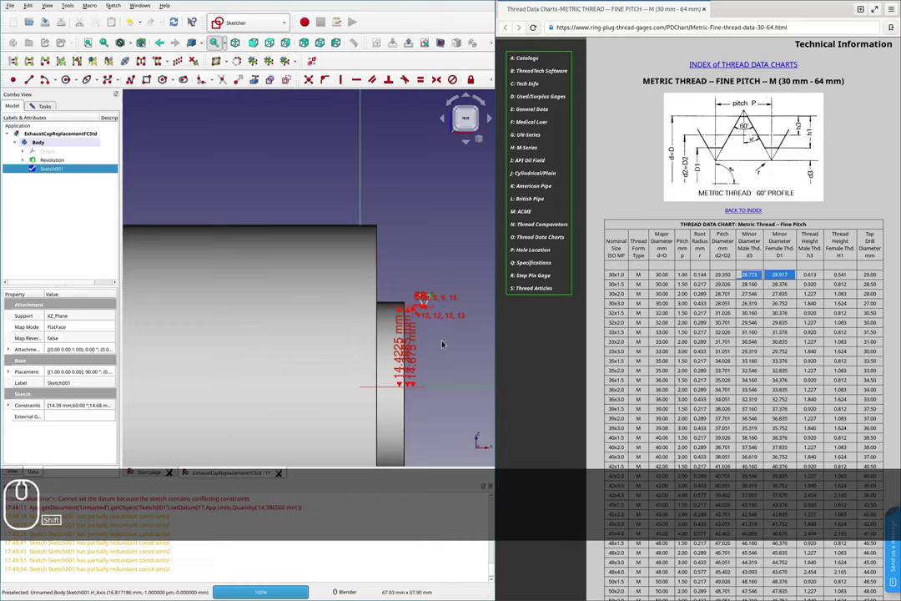
pyautogui.press('shift+v')
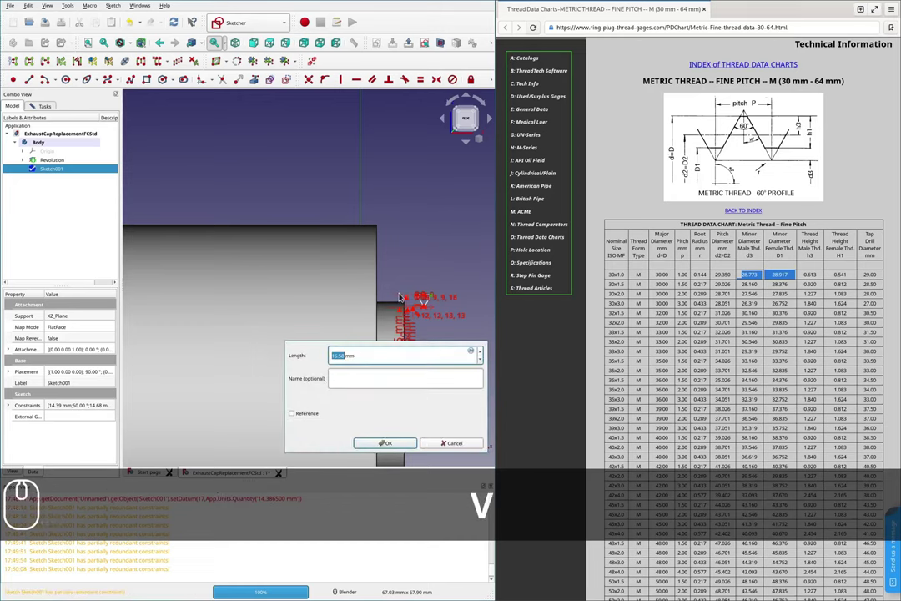
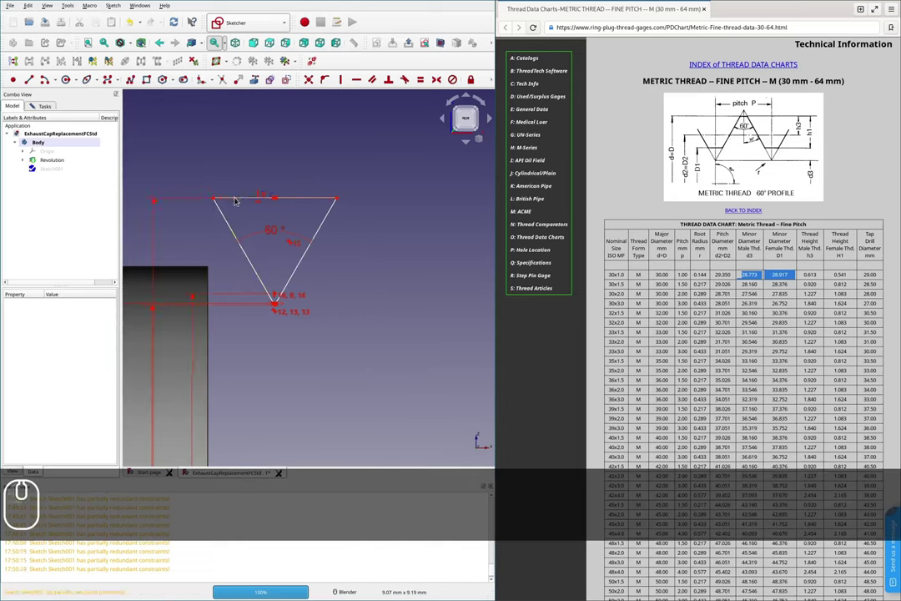
# - Reference the cap's revolved Edge11 in the sketch and attach the triangle's corner onto it
pyautogui.scroll(-3)
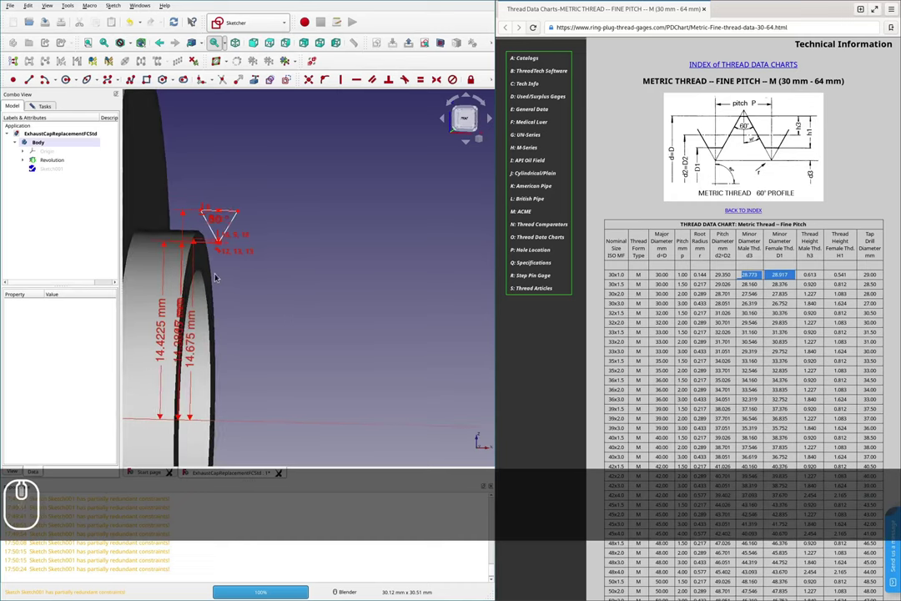
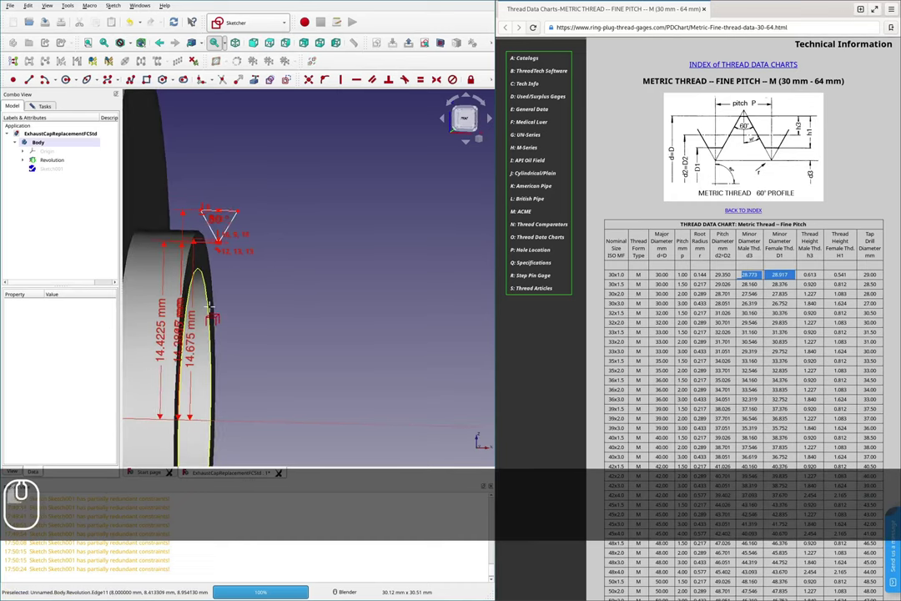
pyautogui.press('Escape')
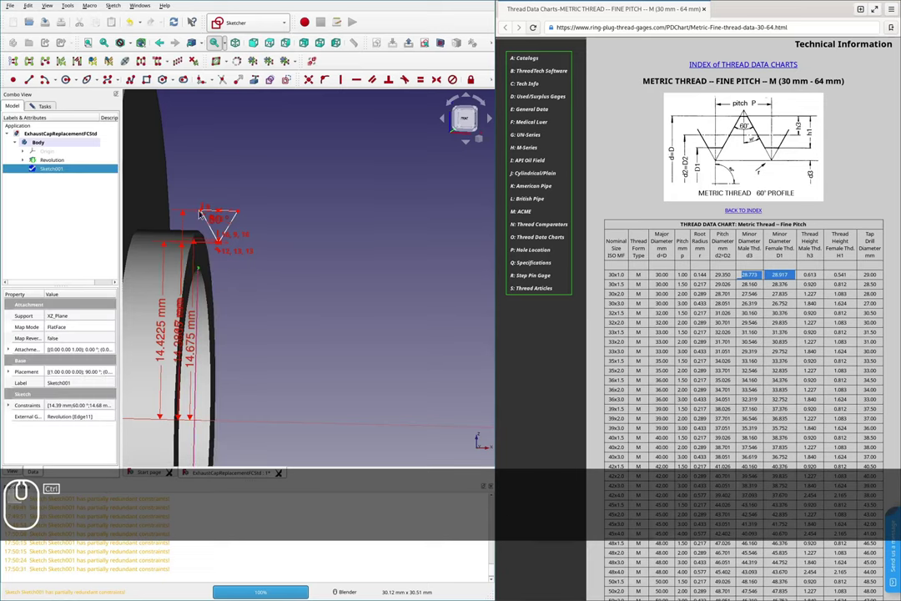
pyautogui.scroll(3)
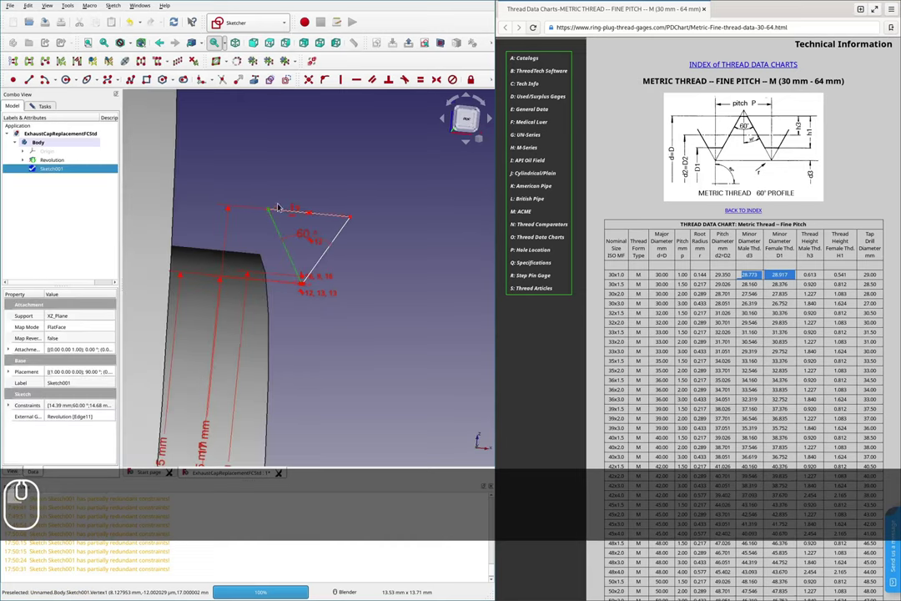
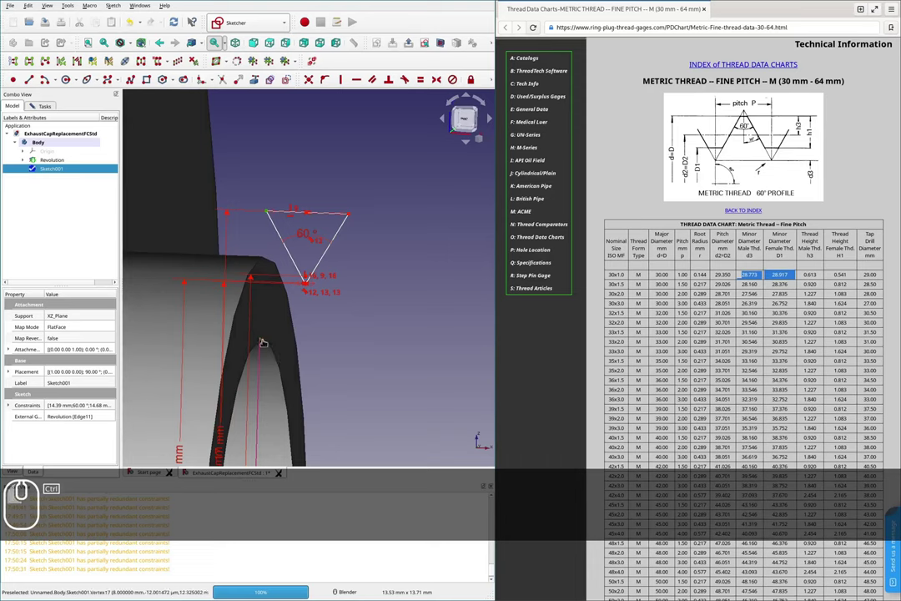
pyautogui.press('v')
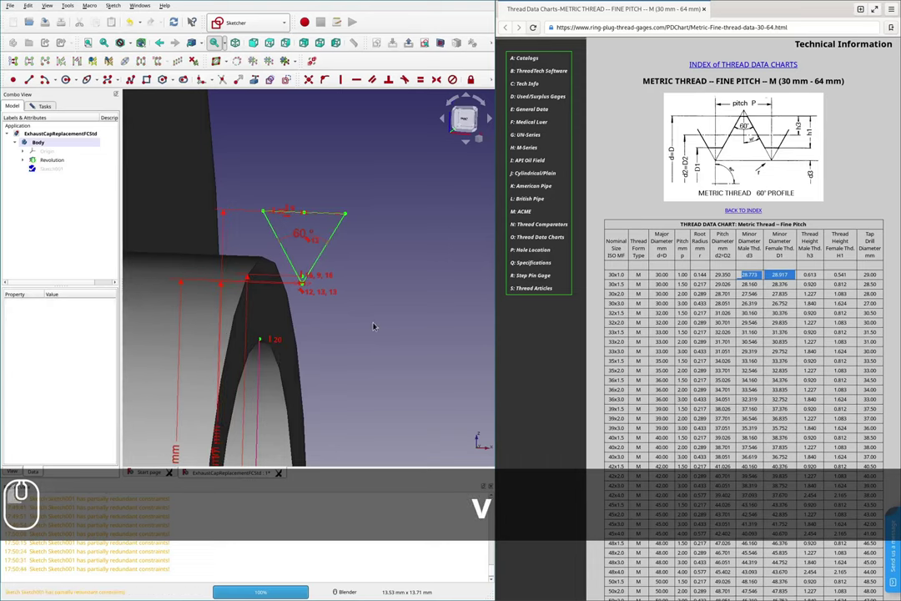
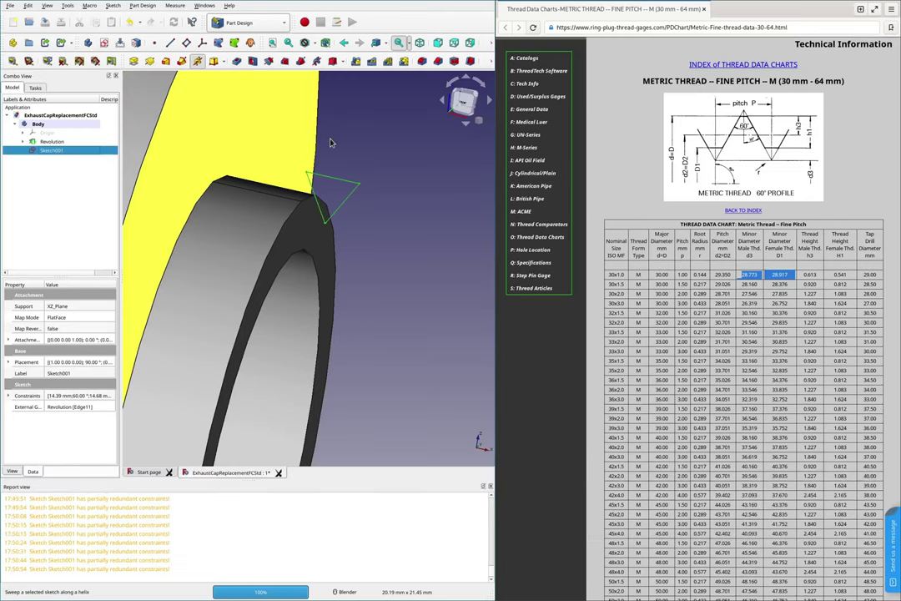
# - Set the subtractive helix height to 5 mm with 1 mm pitch, reversed
pyautogui.scroll(-3)
pyautogui.scroll(-3)
pyautogui.scroll(-3)
pyautogui.scroll(-3)
pyautogui.scroll(3)
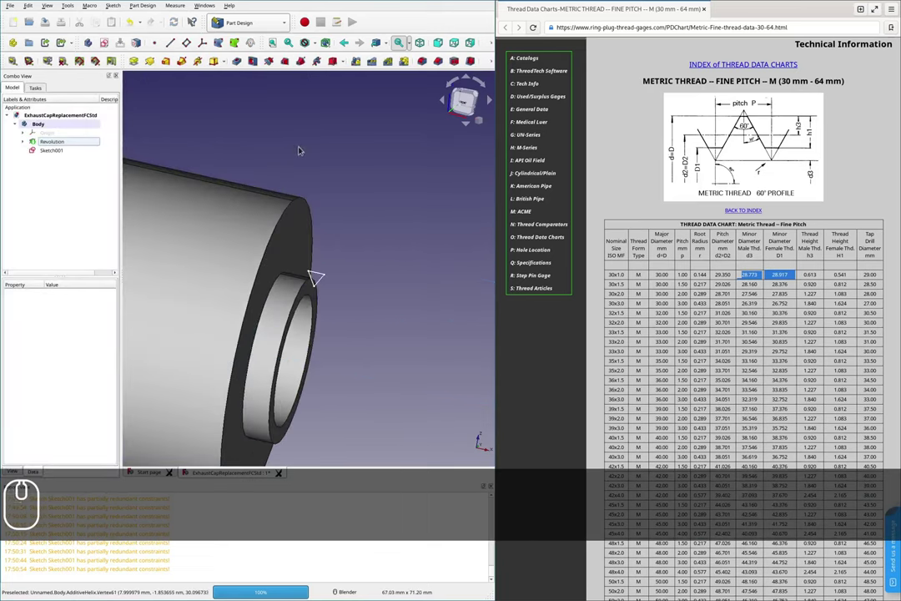
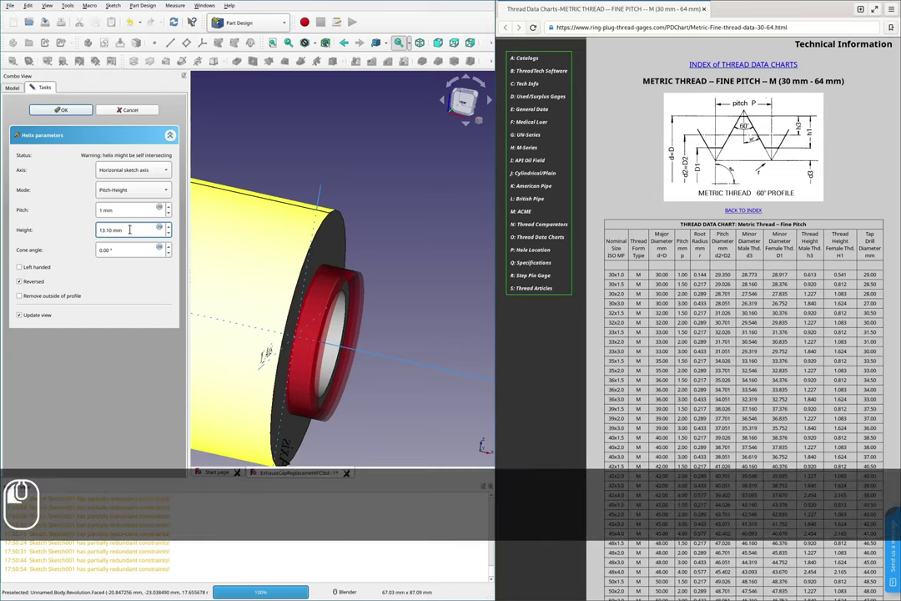
pyautogui.press('5')
pyautogui.write('mm')
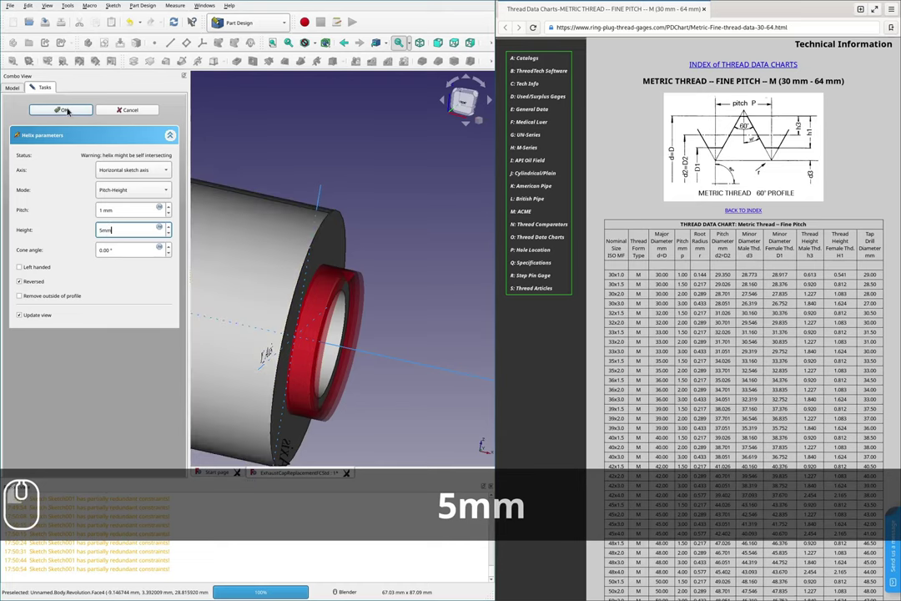
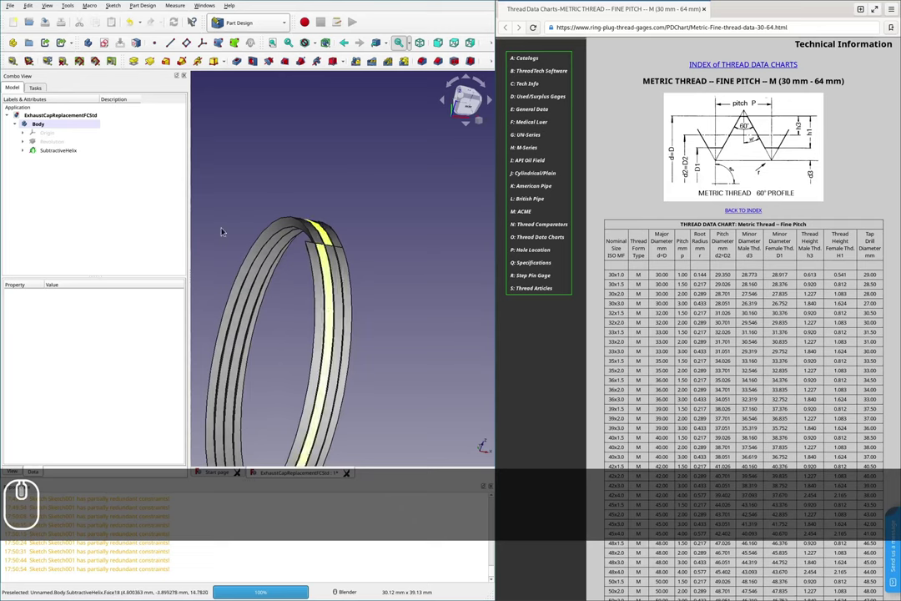
pyautogui.click(48, 152)
pyautogui.moveTo(48, 152); pyautogui.dragTo(65, 161)
pyautogui.moveTo(281, 176); pyautogui.dragTo(58, 293)
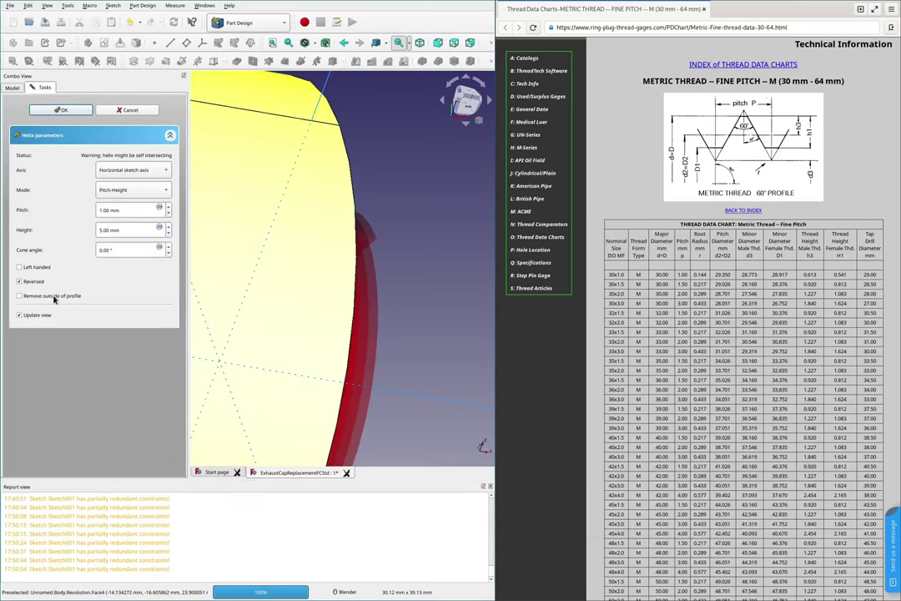
pyautogui.click(53, 296)
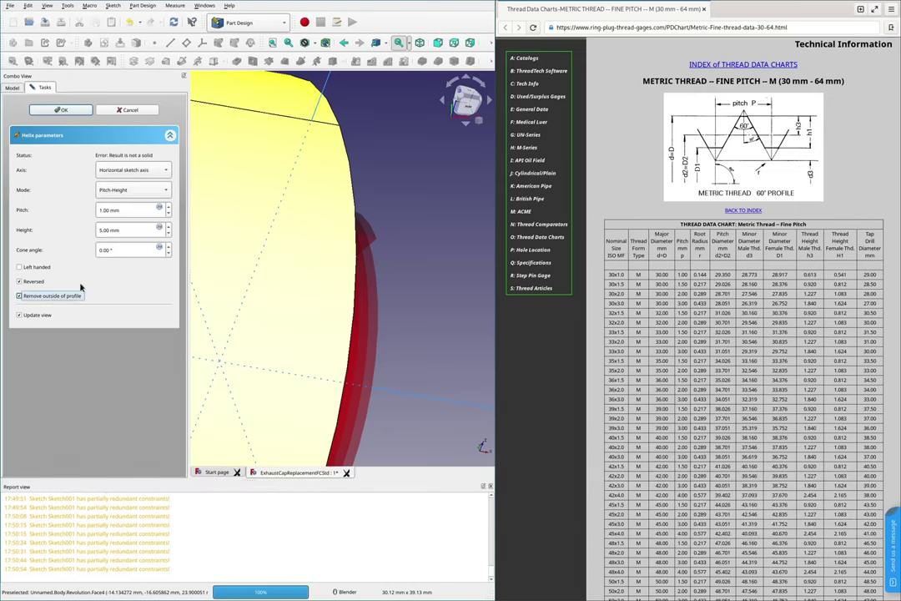
pyautogui.scroll(-3)
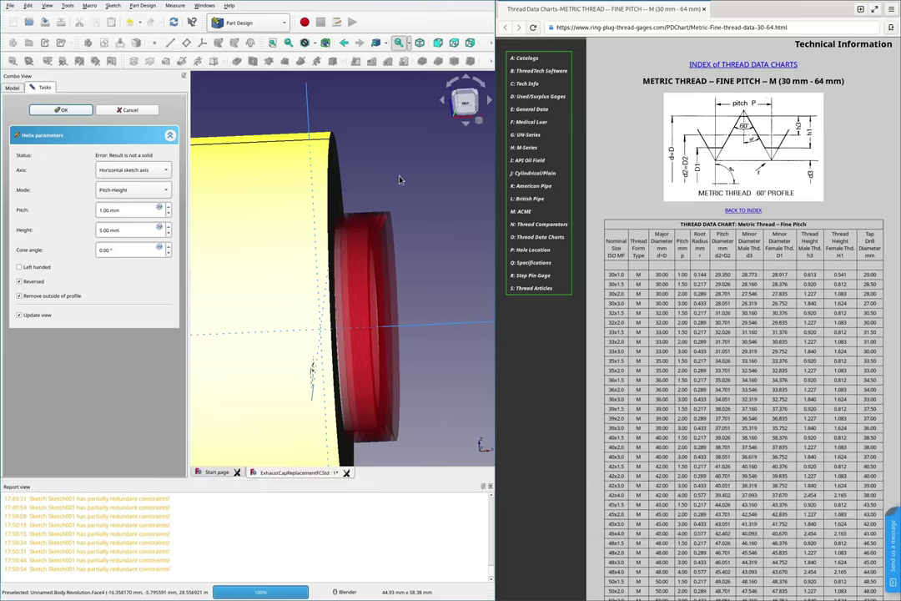
pyautogui.click(275, 313)
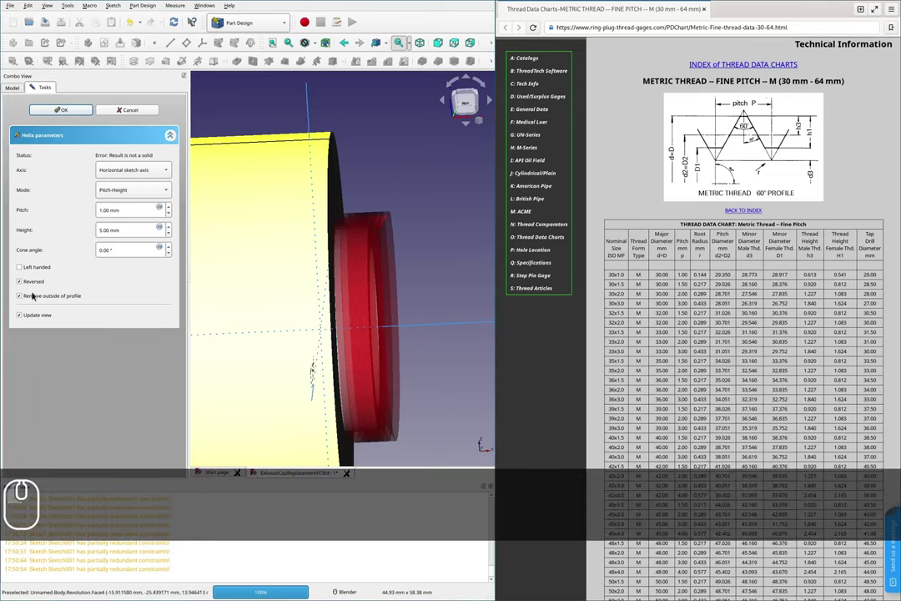
pyautogui.click(34, 295)
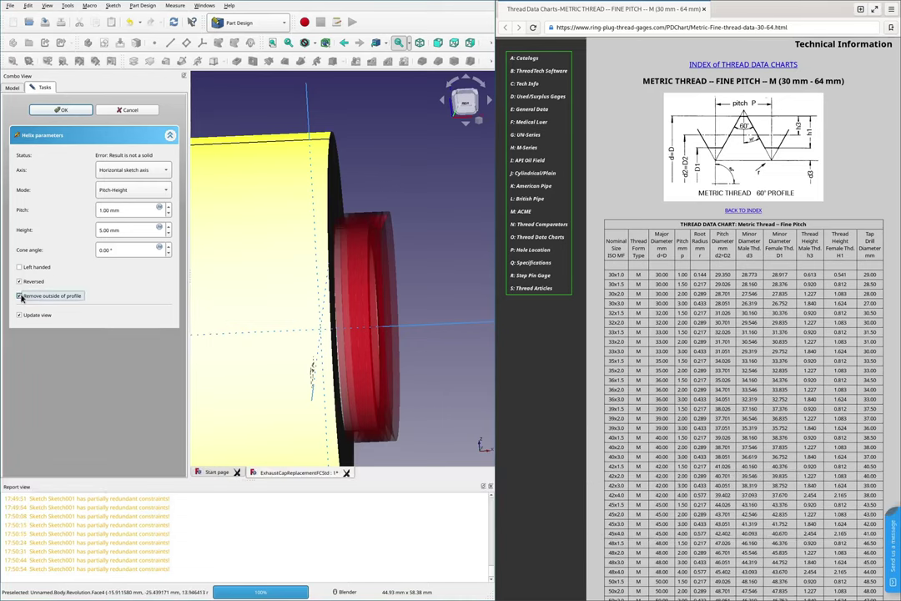
pyautogui.scroll(-3)
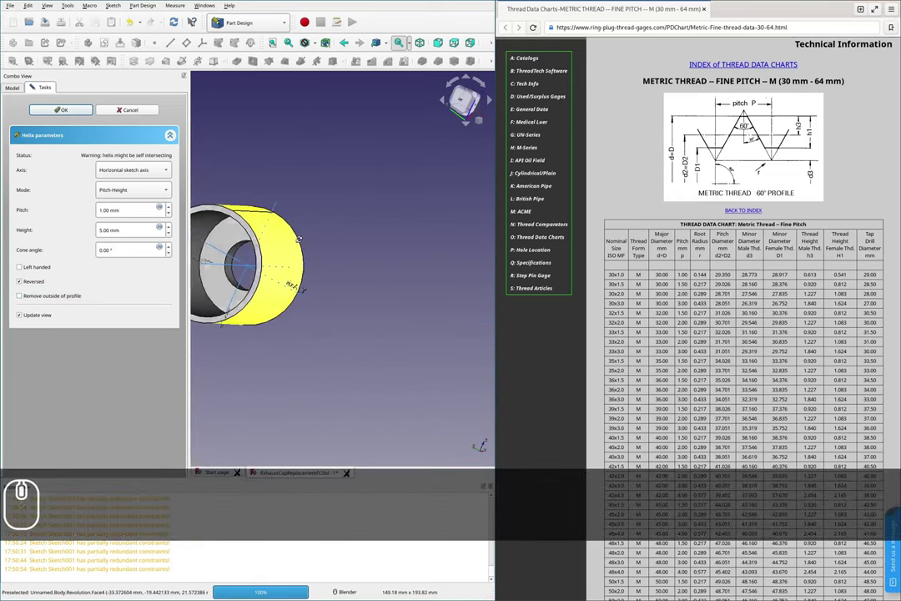
pyautogui.scroll(3)
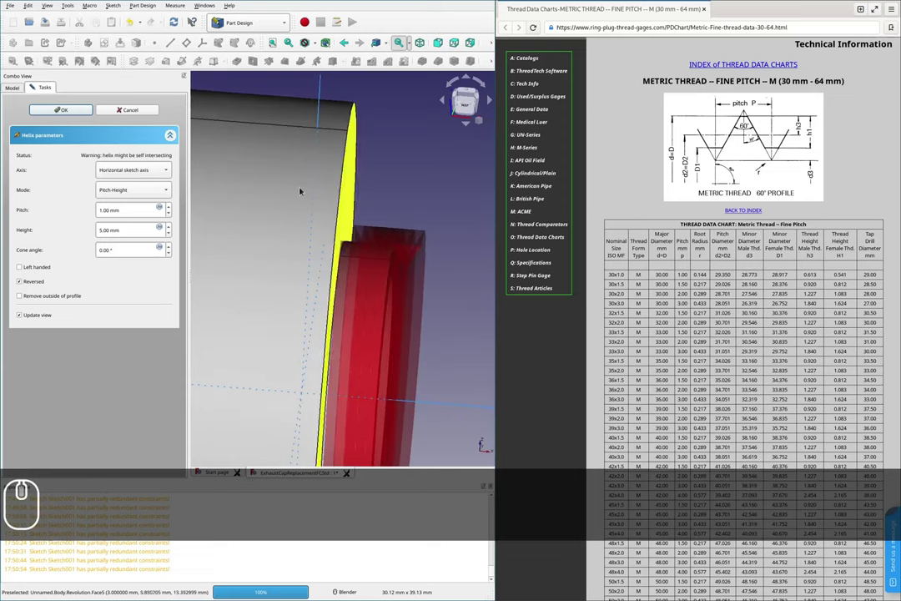
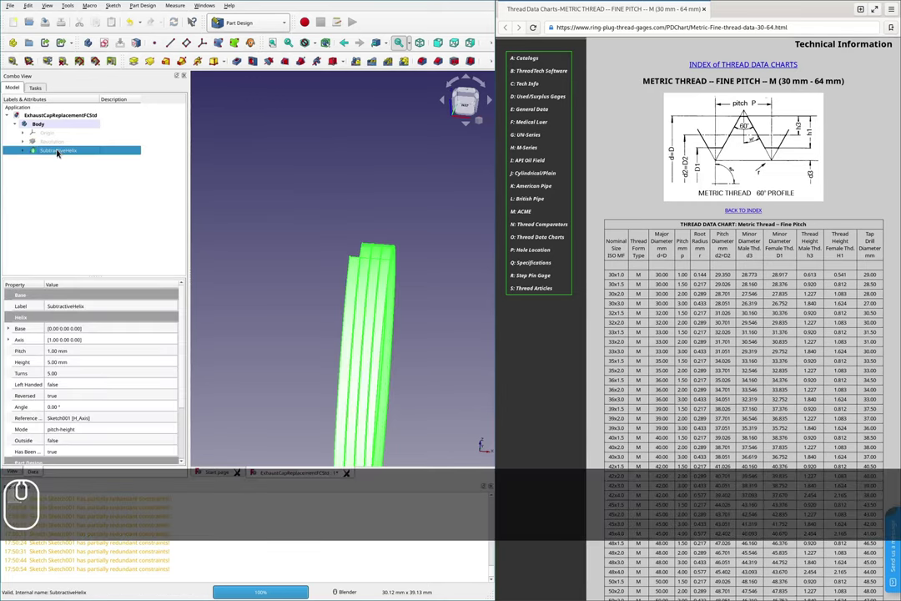
# - Delete the SubtractiveHelix feature, leaving the Revolution and the triangle sketch
pyautogui.press('Delete')
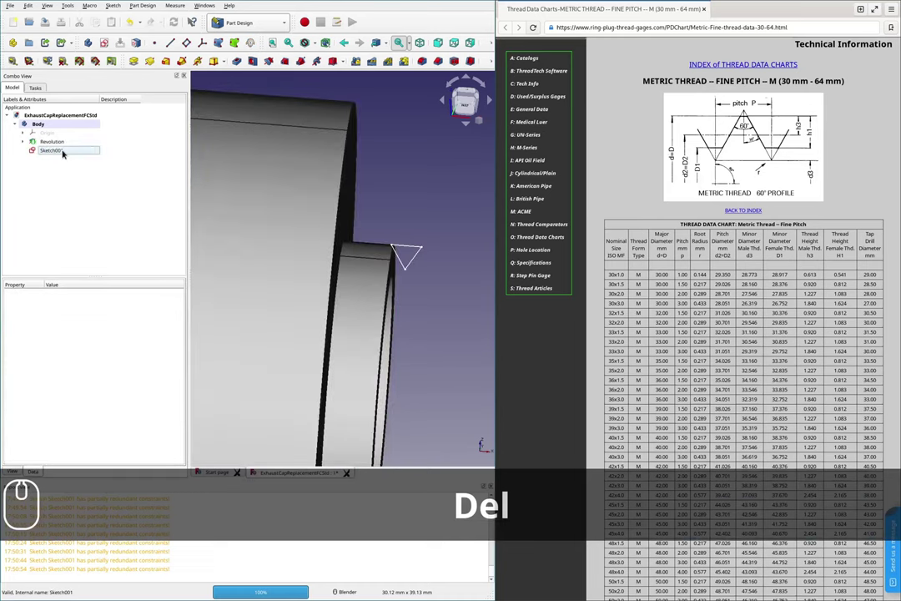
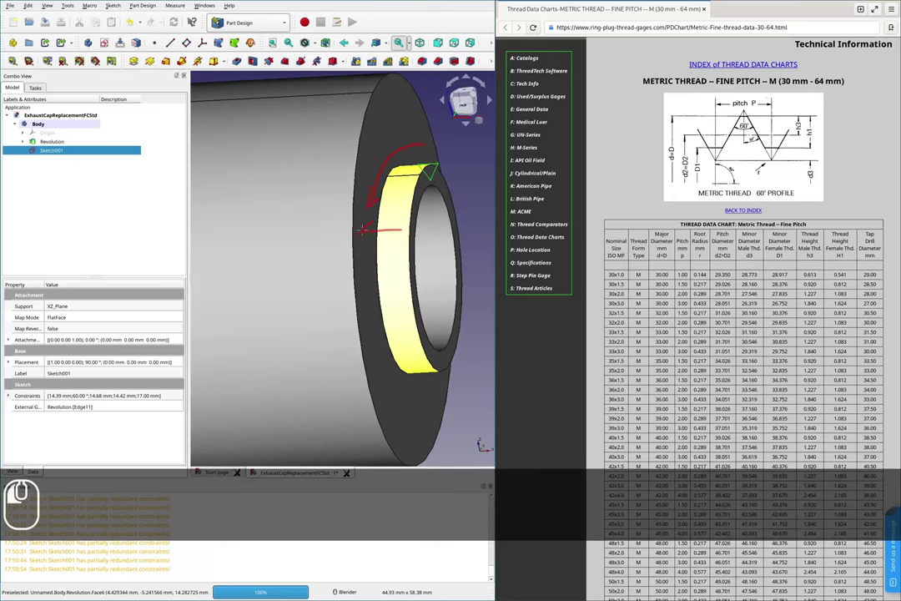
pyautogui.press('shift+F2')
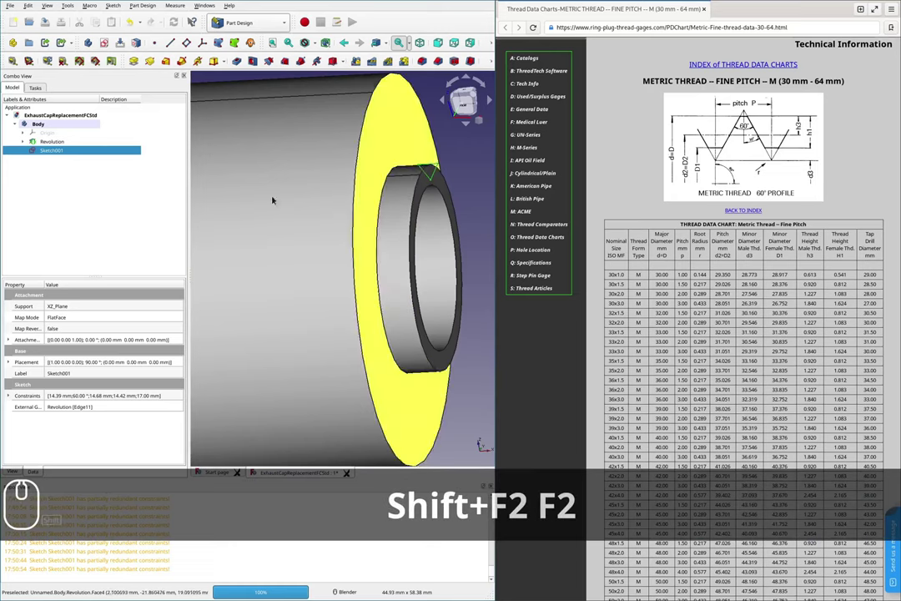
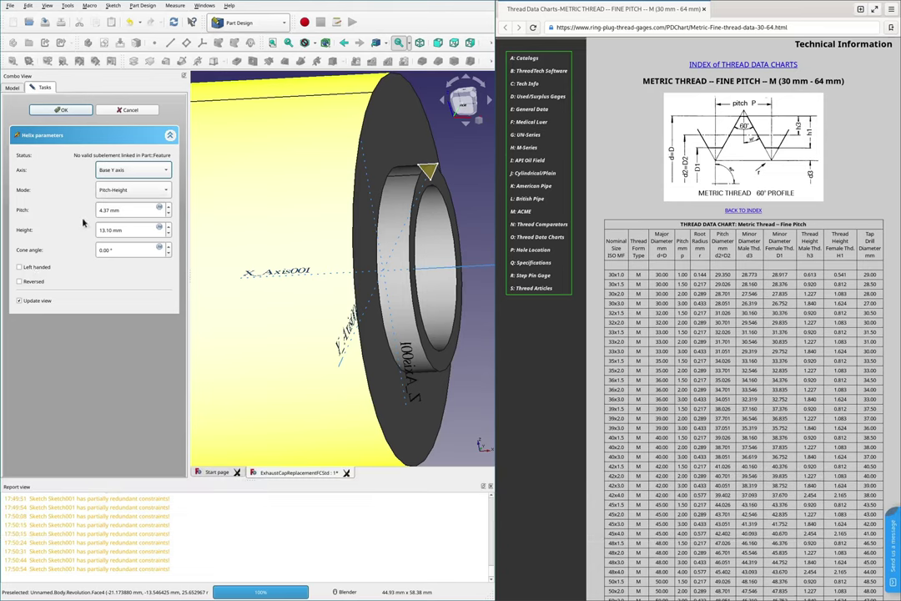
# - Cancel the helix, delete the Binder, and create a ShapeBinder of Sketch001's triangle edges
pyautogui.click(122, 109)
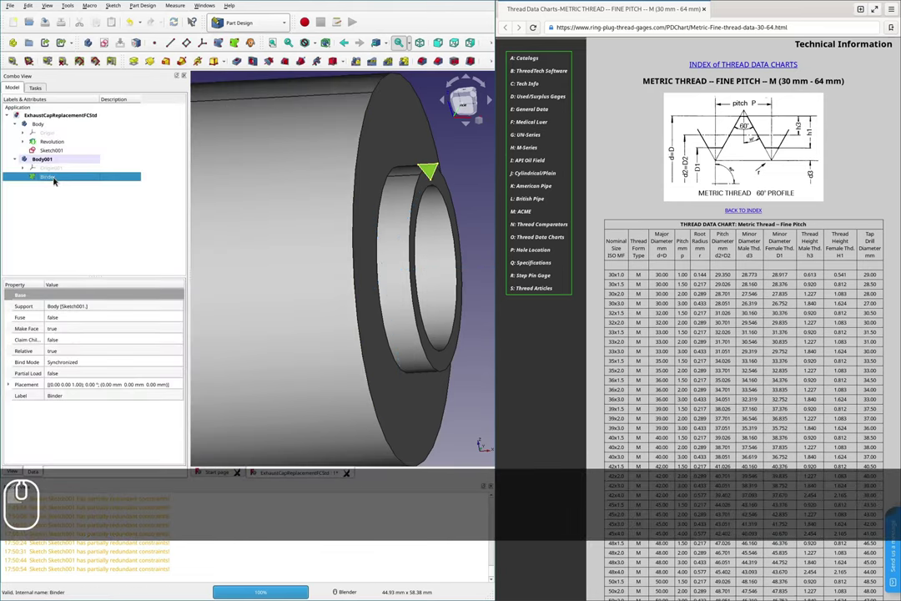
pyautogui.press('Delete')
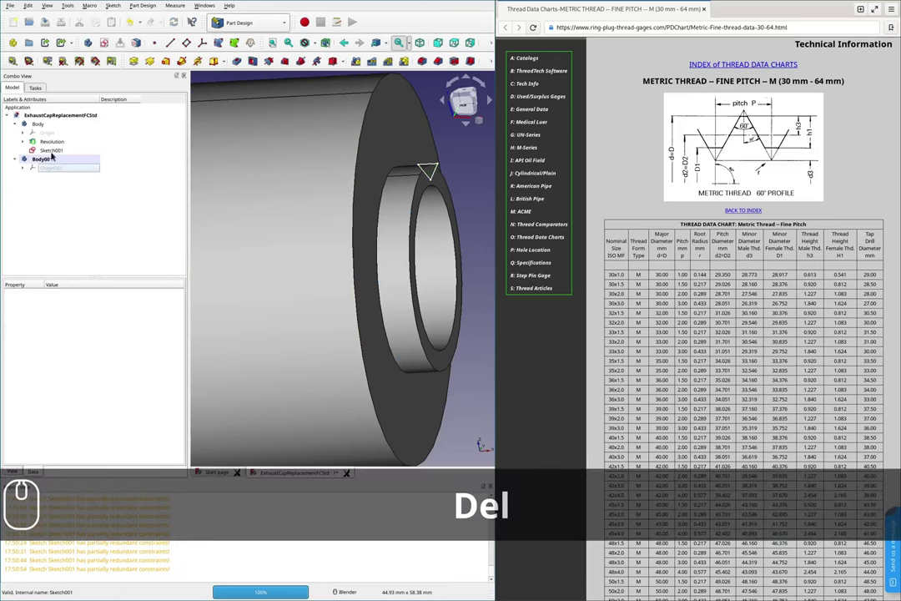
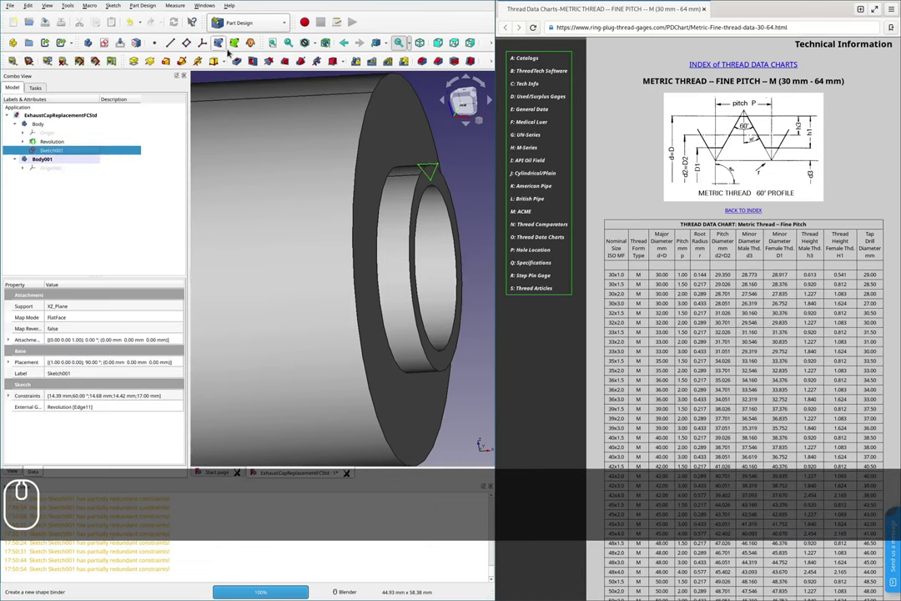
pyautogui.click(219, 43)
pyautogui.click(113, 153)
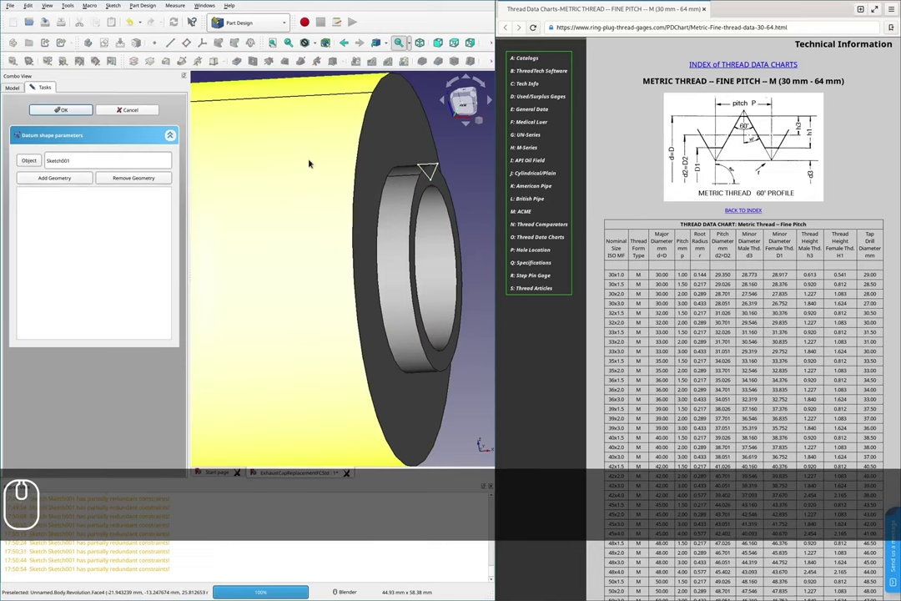
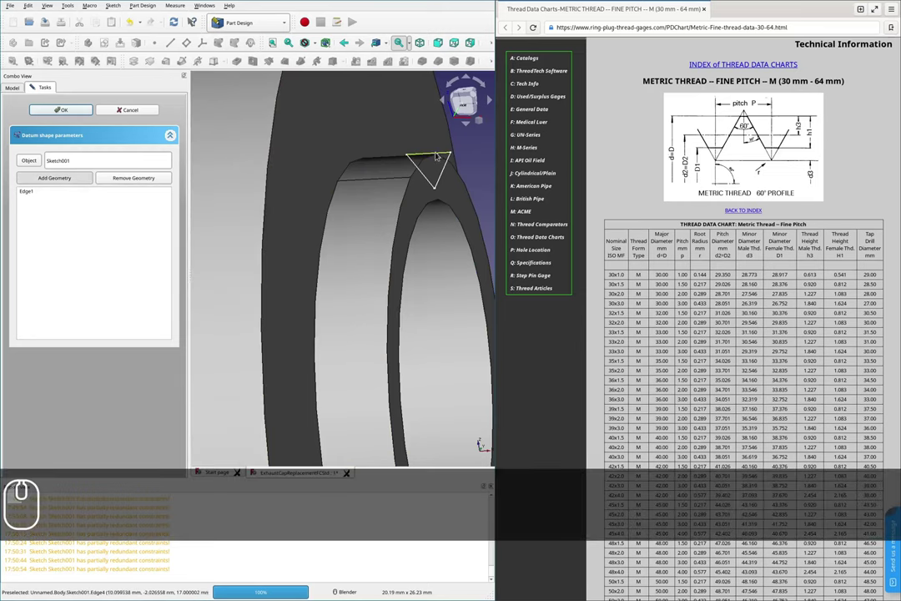
pyautogui.click(436, 151)
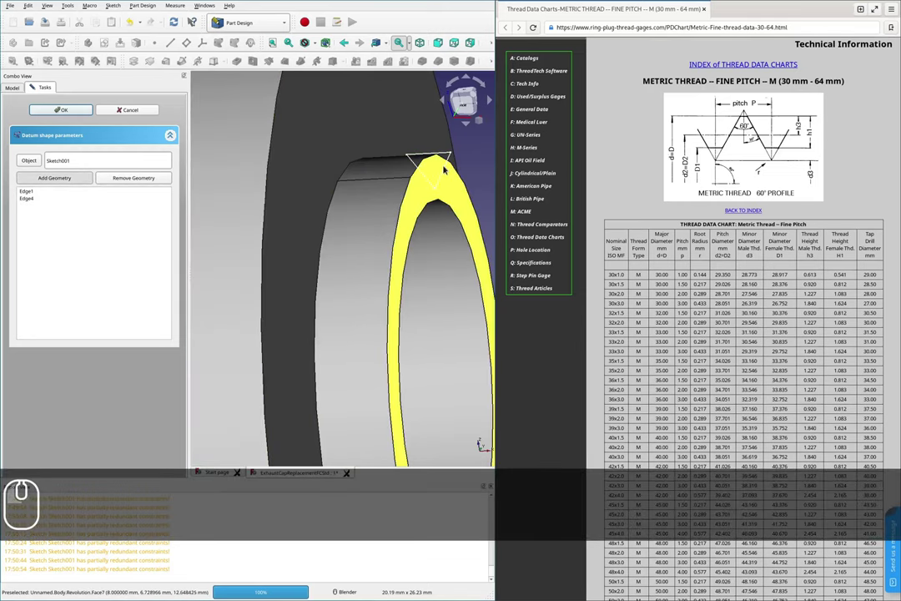
pyautogui.click(62, 113)
# - Try an AdditiveHelix, delete it and the shape binder, and show Origin001 in the second body
pyautogui.click(57, 179)
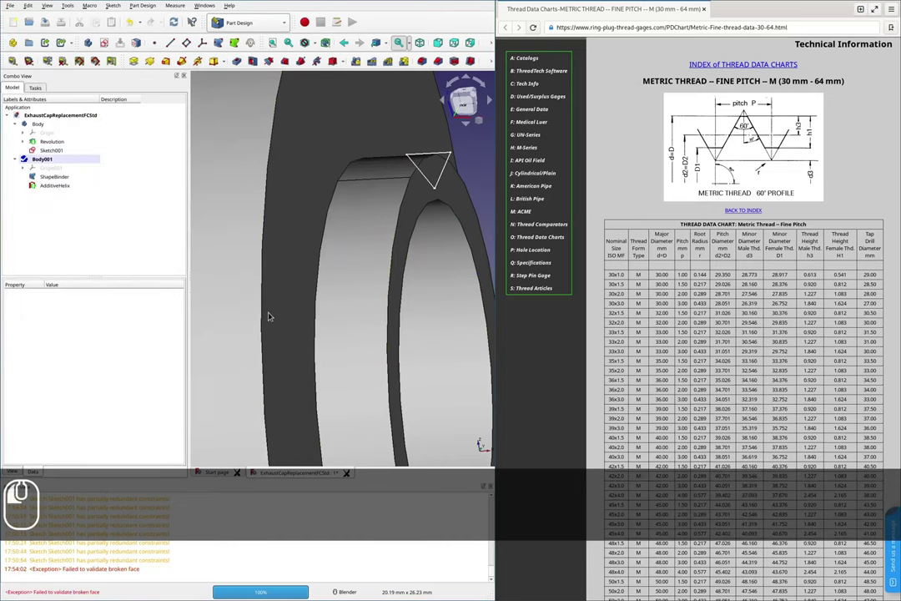
pyautogui.press('Delete')
pyautogui.press('Return')
pyautogui.press('Delete')
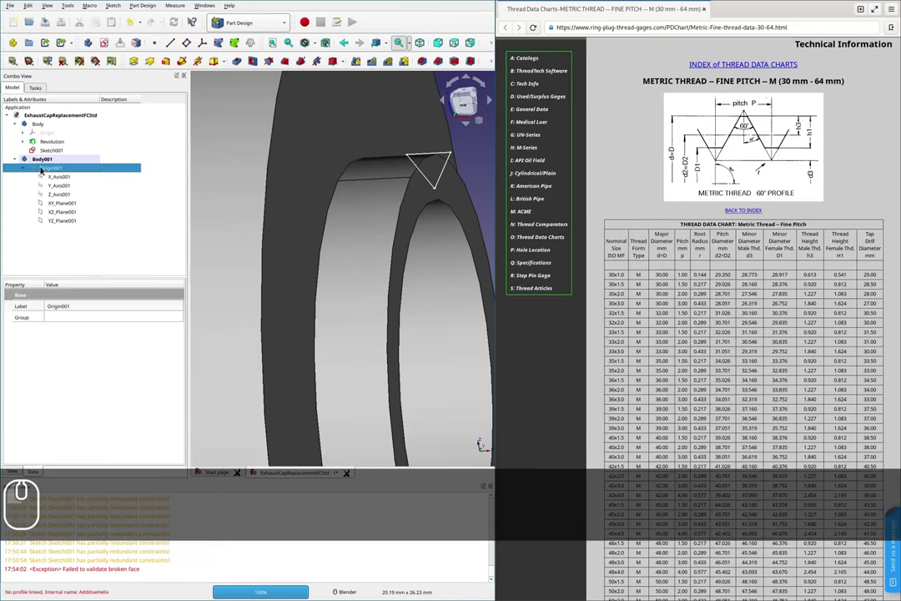
pyautogui.scroll(-3)
pyautogui.press('space')
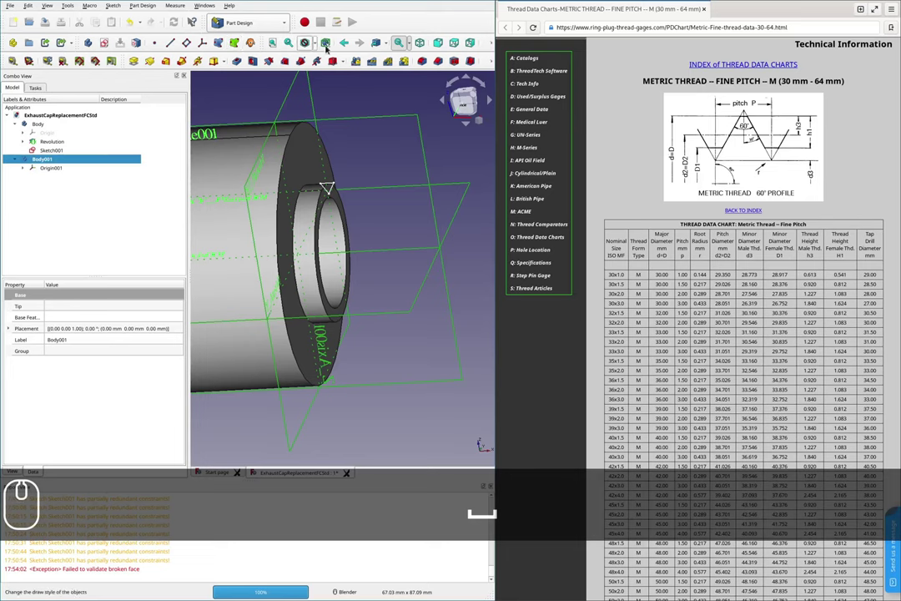
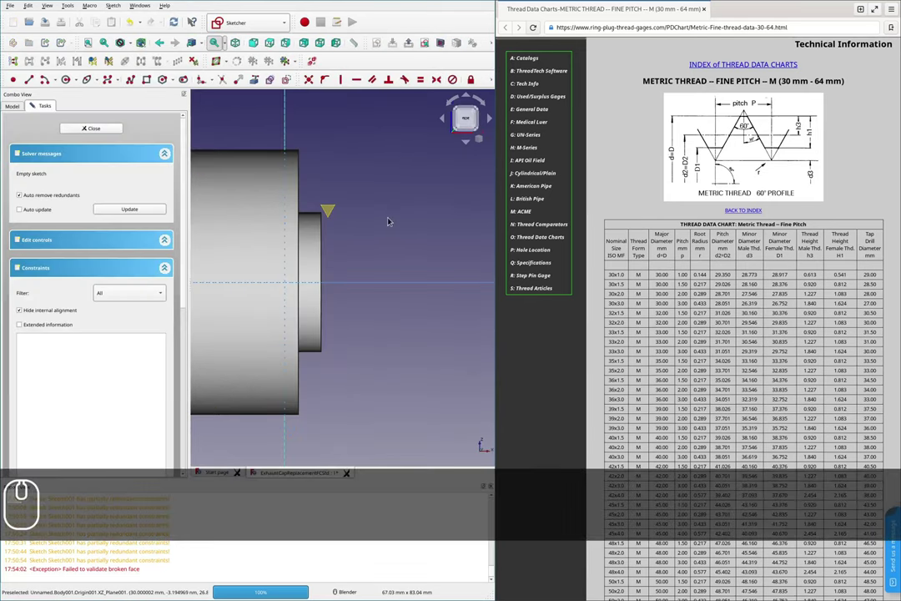
# - Trace the triangular thread-tooth profile in Sketch002 on XZ_Plane001 over the Binder vertices
pyautogui.scroll(3)
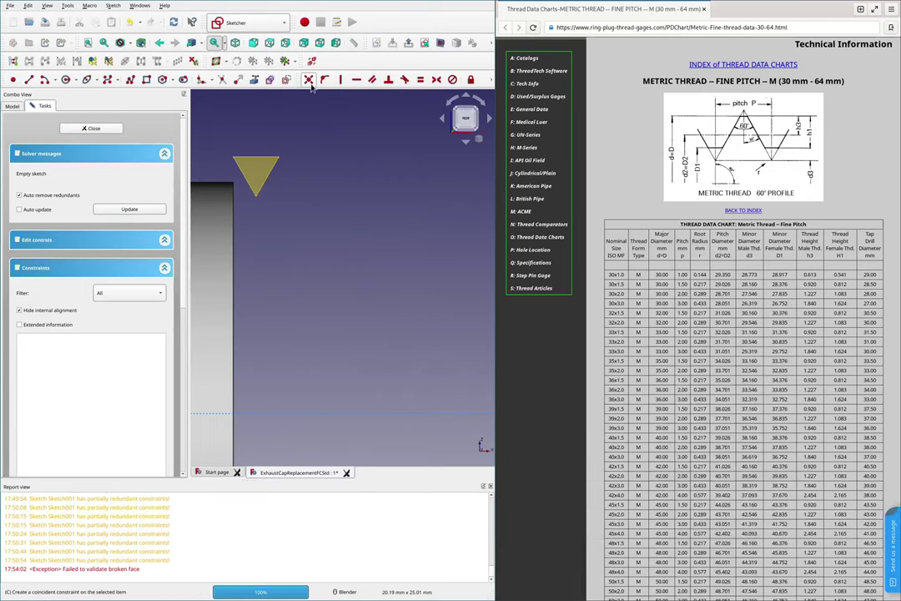
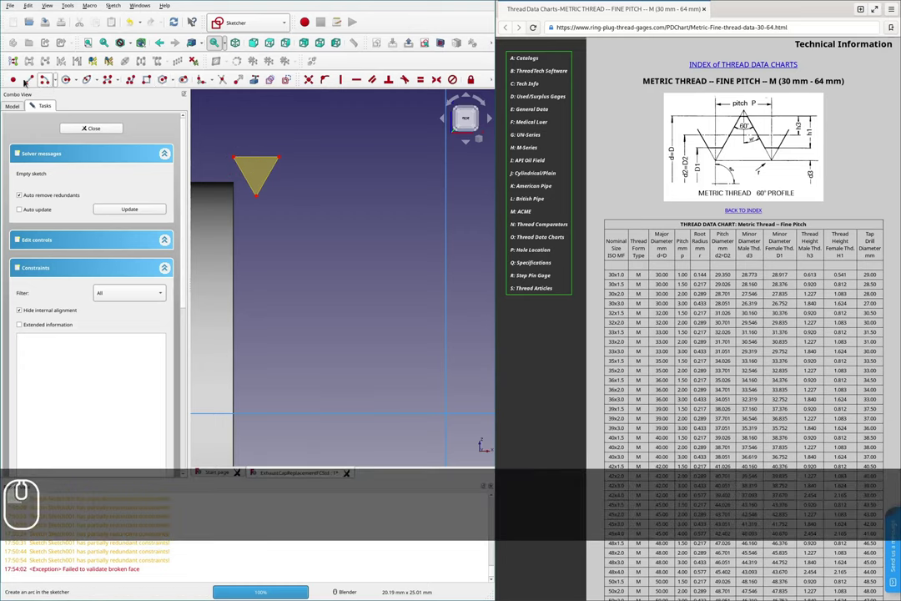
pyautogui.click(23, 80)
pyautogui.scroll(3)
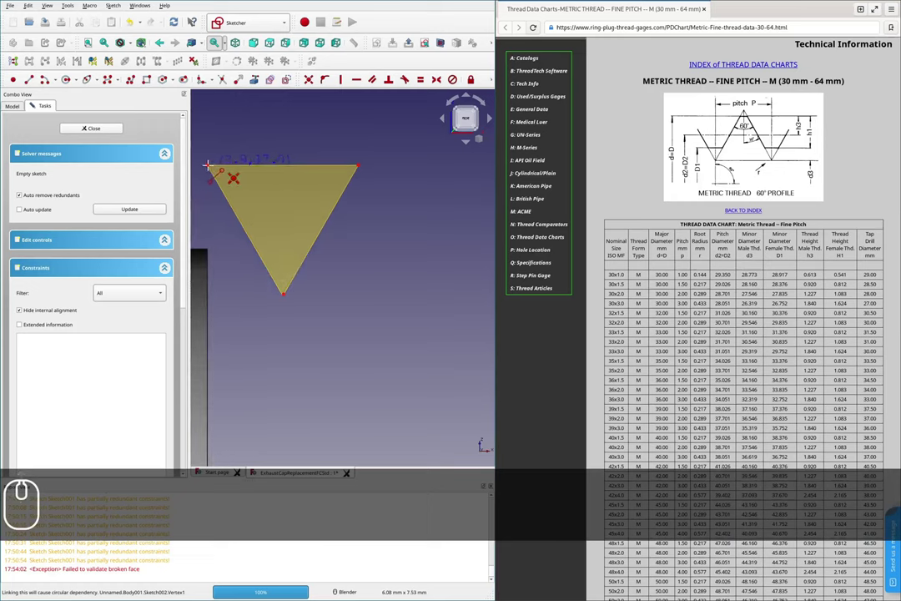
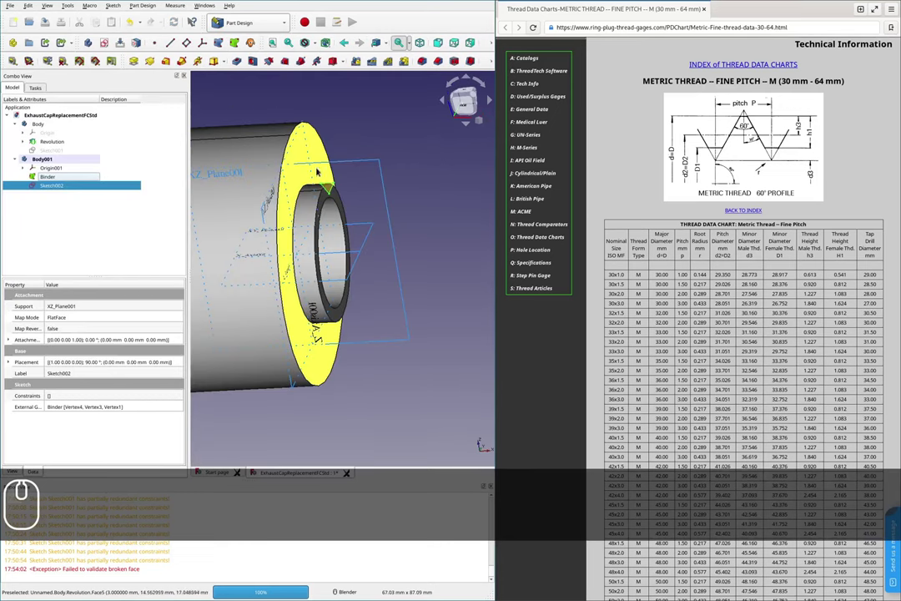
# - Take Sketch002 as the profile for a Part Design Additive Helix
pyautogui.click(52, 178)
pyautogui.press('space')
pyautogui.click(57, 185)
pyautogui.click(201, 62)
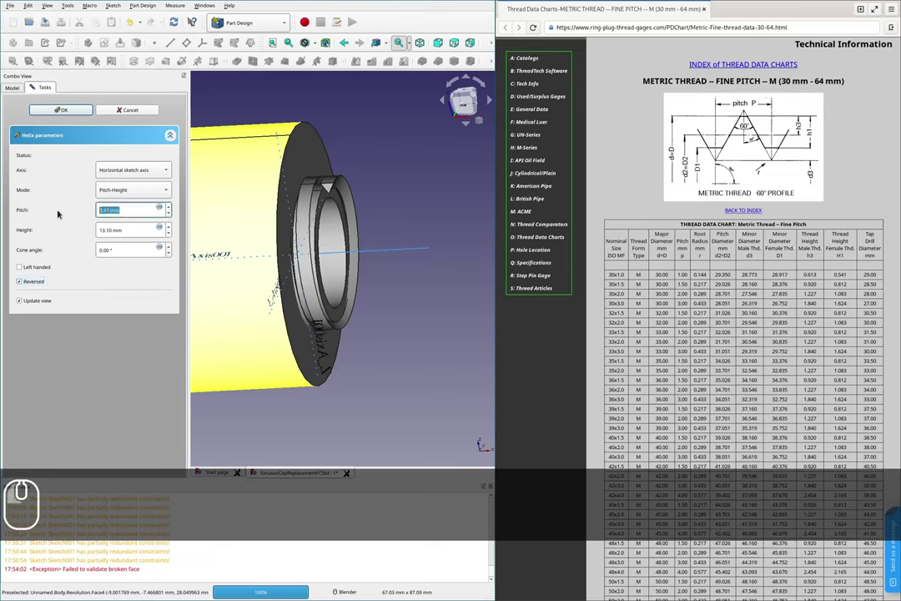
# - Set the helix to 1 mm pitch, 5 mm height, Reversed, confirm it and hide the main Body
pyautogui.press('1')
pyautogui.press('Tab')
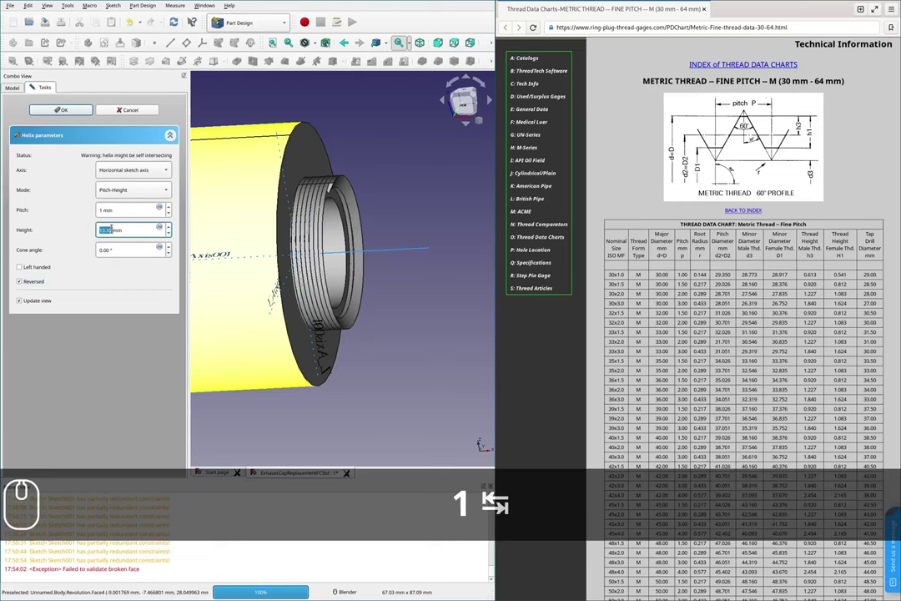
pyautogui.press('5')
pyautogui.press('Caps_Lock')
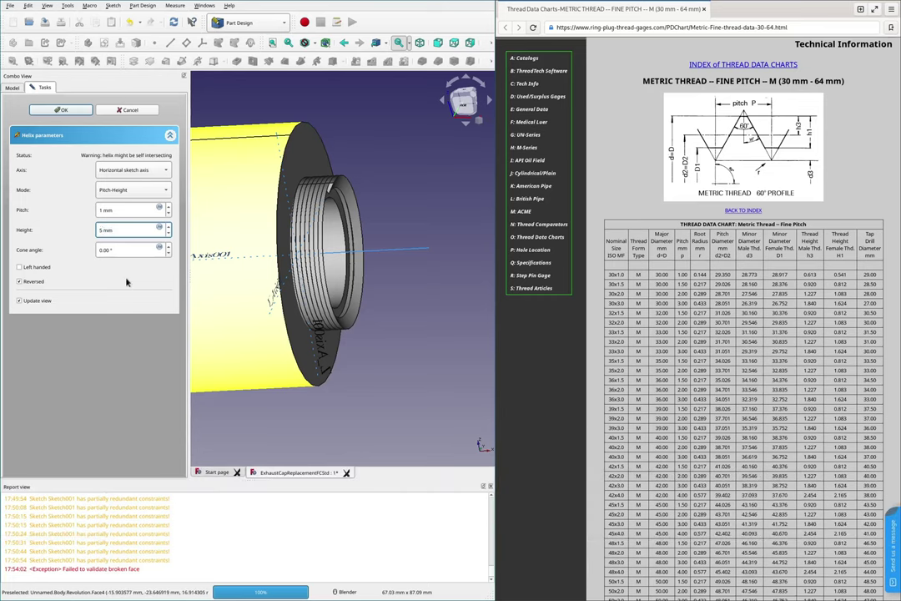
pyautogui.click(149, 318)
pyautogui.scroll(3)
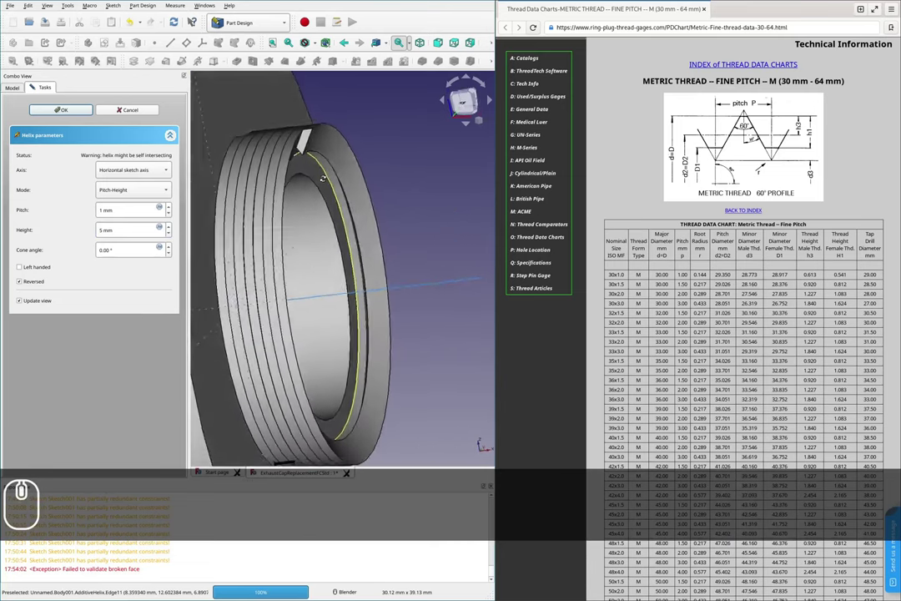
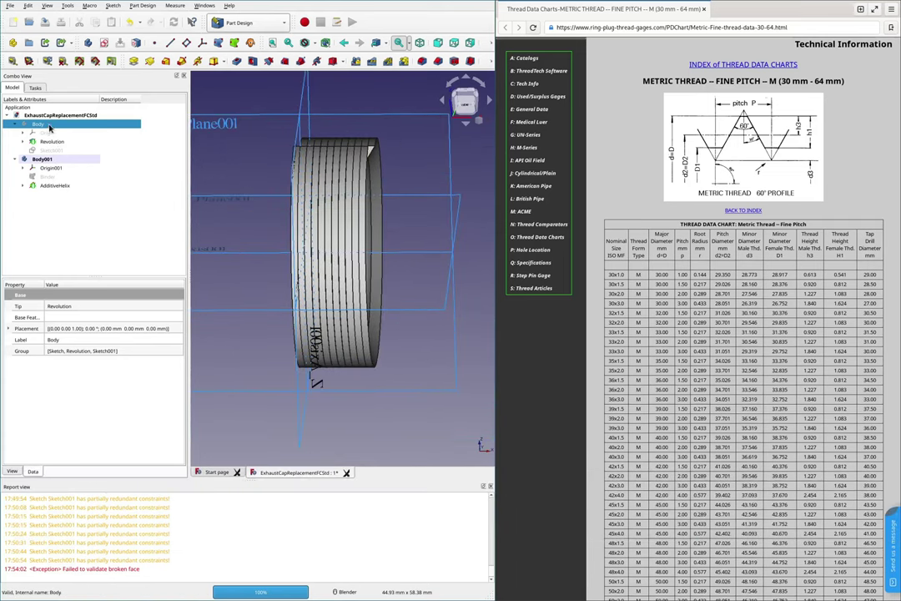
# - Show the main cap Body again so its Revolution end face can be bound
pyautogui.click(46, 140)
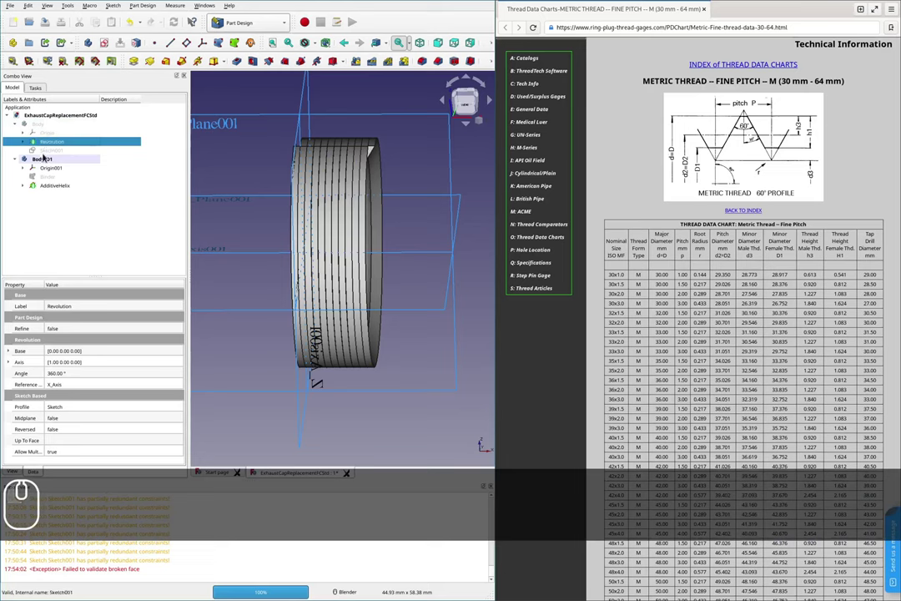
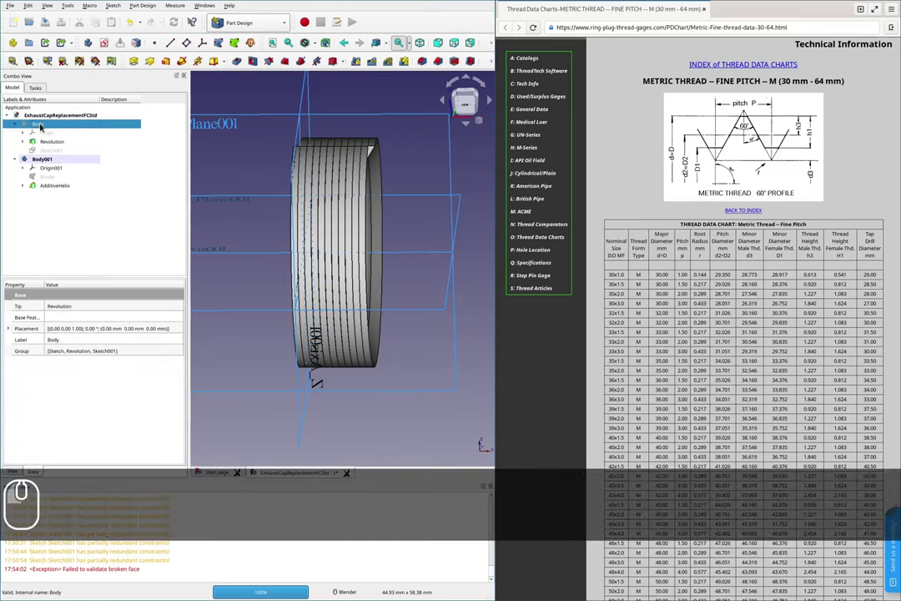
pyautogui.press('space')
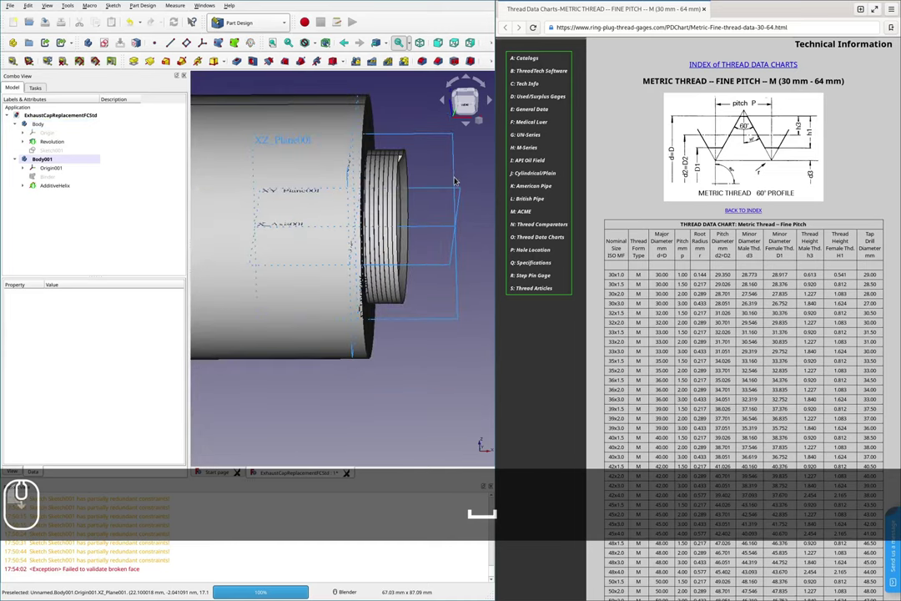
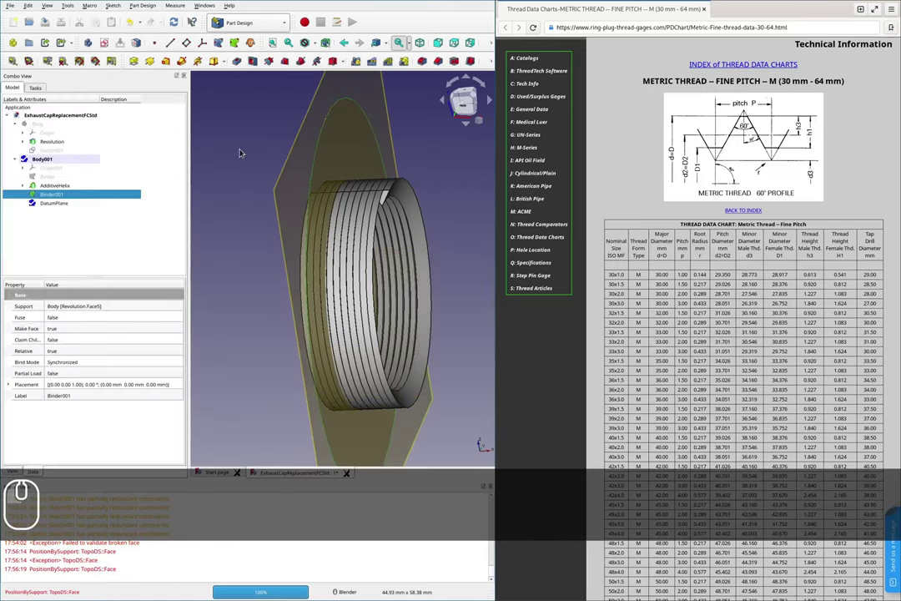
# - Start a Pocket from the DatumPlane with a 50 mm reversed length
pyautogui.moveTo(177, 26); pyautogui.dragTo(228, 153)
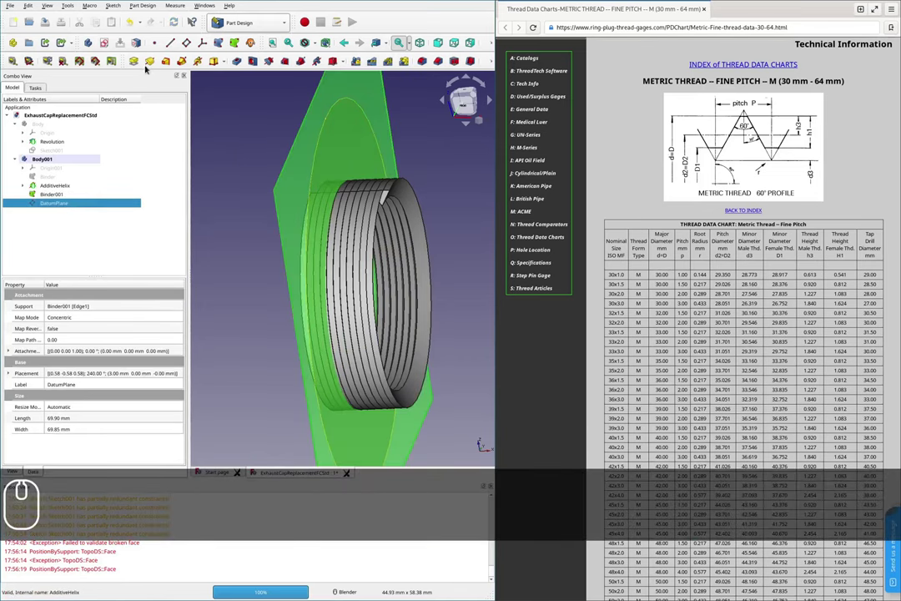
pyautogui.click(236, 60)
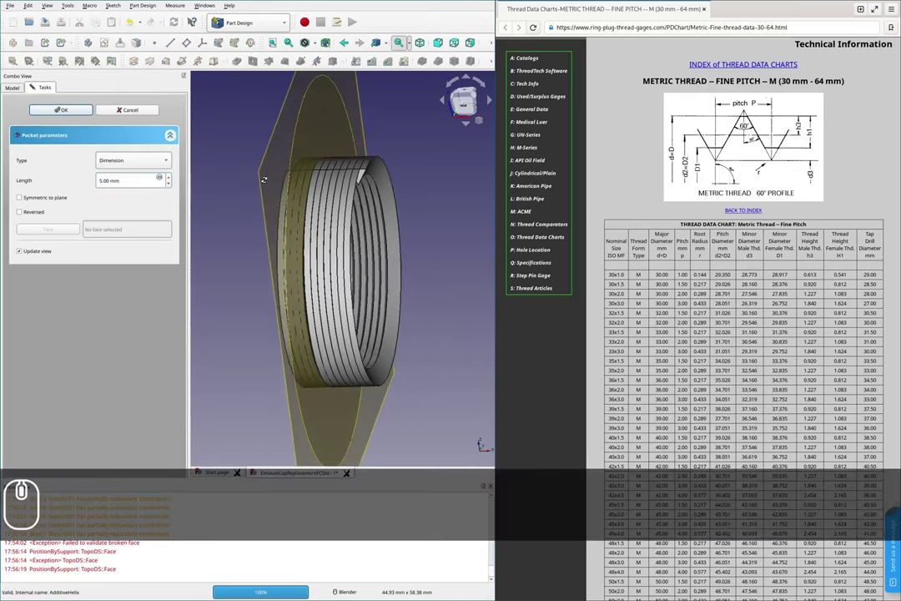
pyautogui.scroll(3)
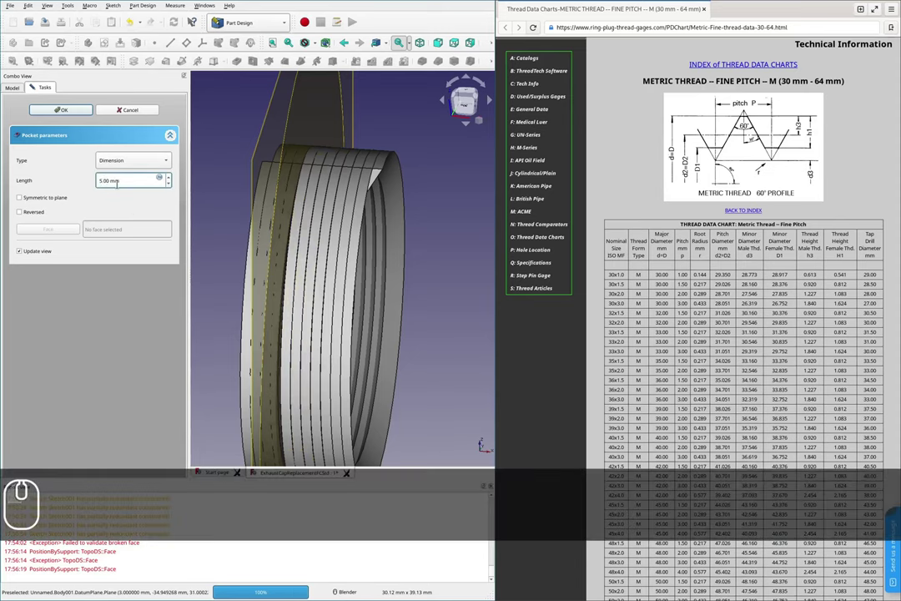
pyautogui.press('0')
pyautogui.press('Tab')
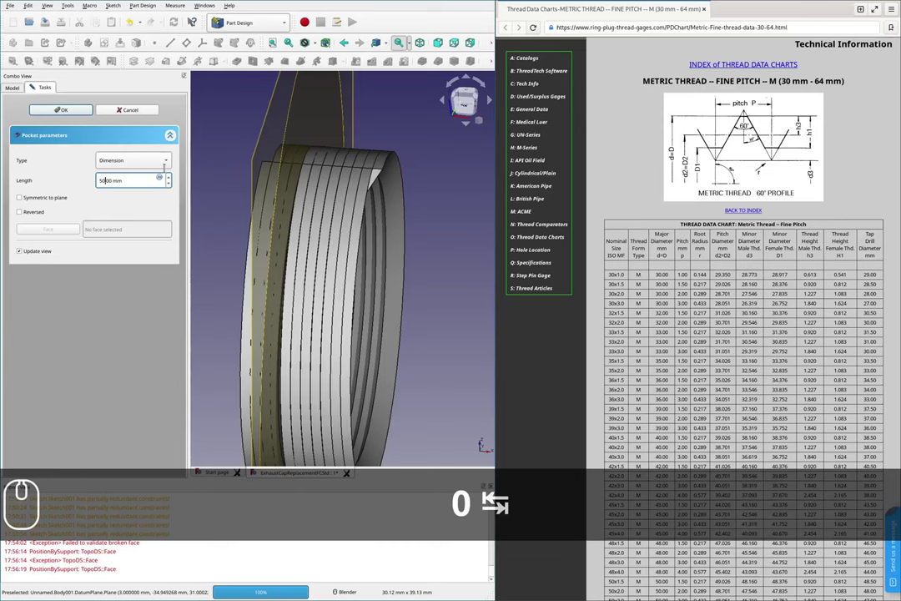
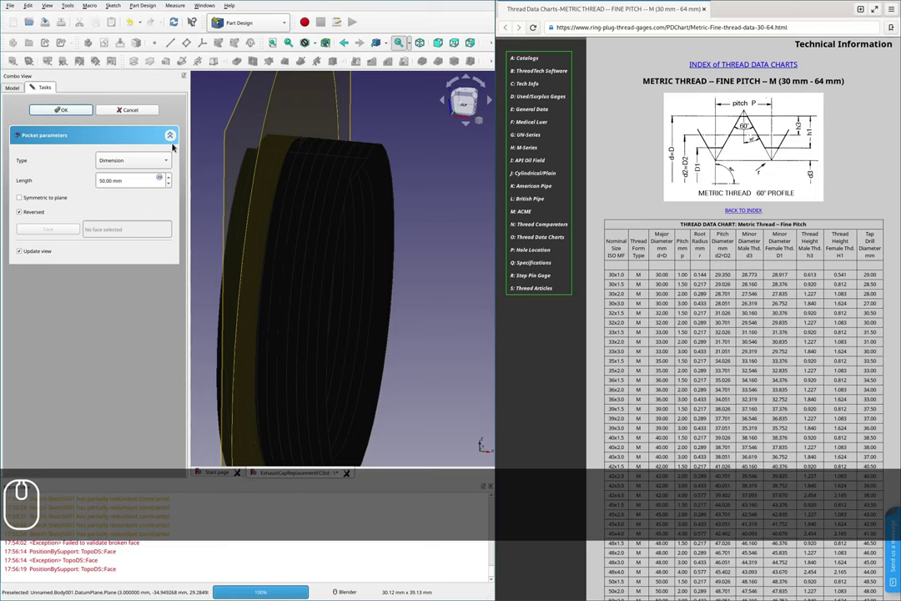
# - Confirm the 50 mm Pocket and inspect the cut helical thread
pyautogui.click(141, 108)
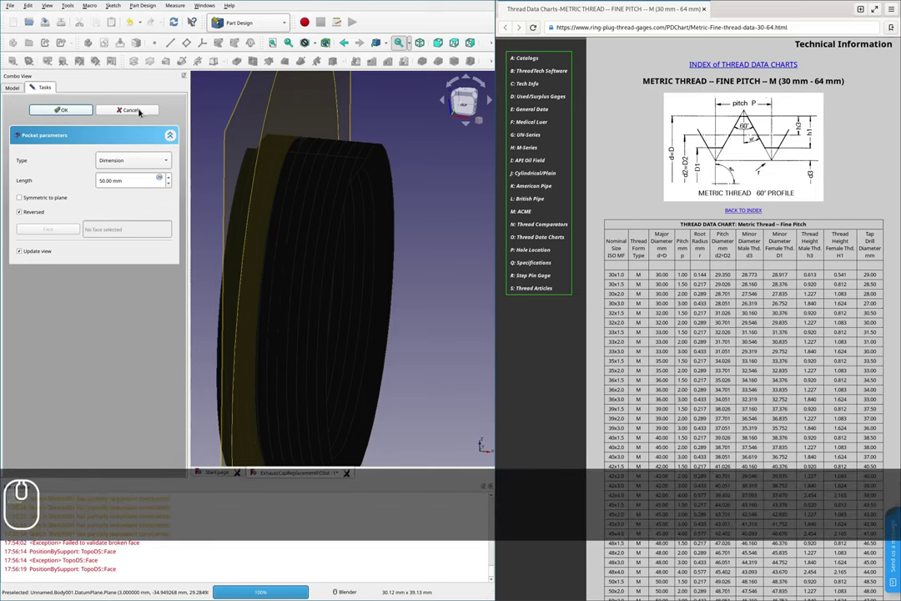
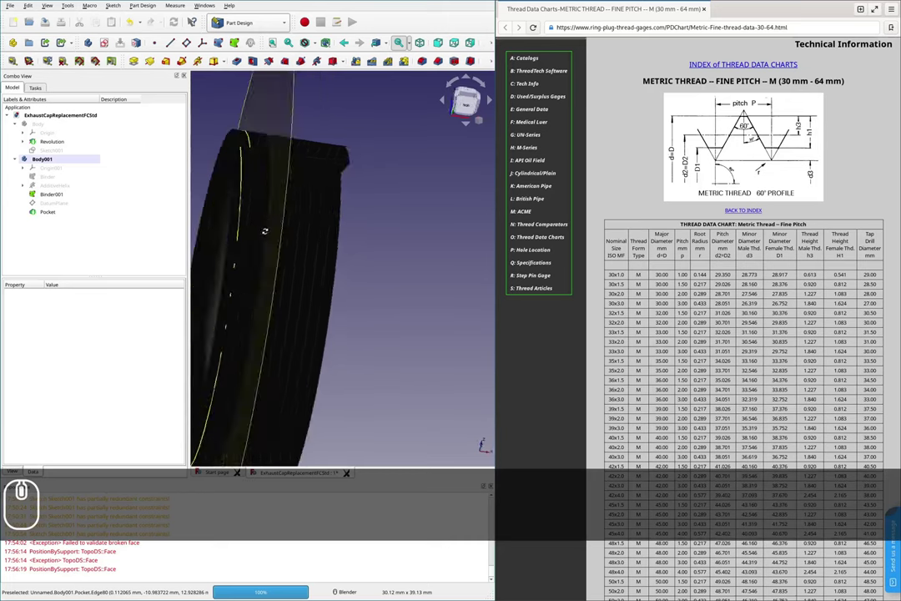
pyautogui.scroll(-3)
pyautogui.scroll(3)
pyautogui.scroll(-3)
pyautogui.scroll(3)
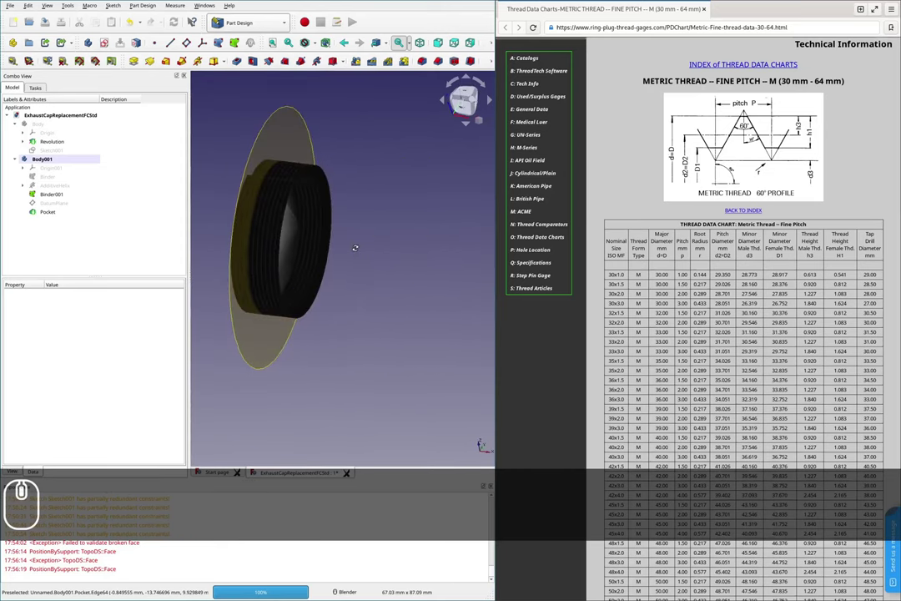
# - Delete the failed Pocket and hide Binder001
pyautogui.click(54, 213)
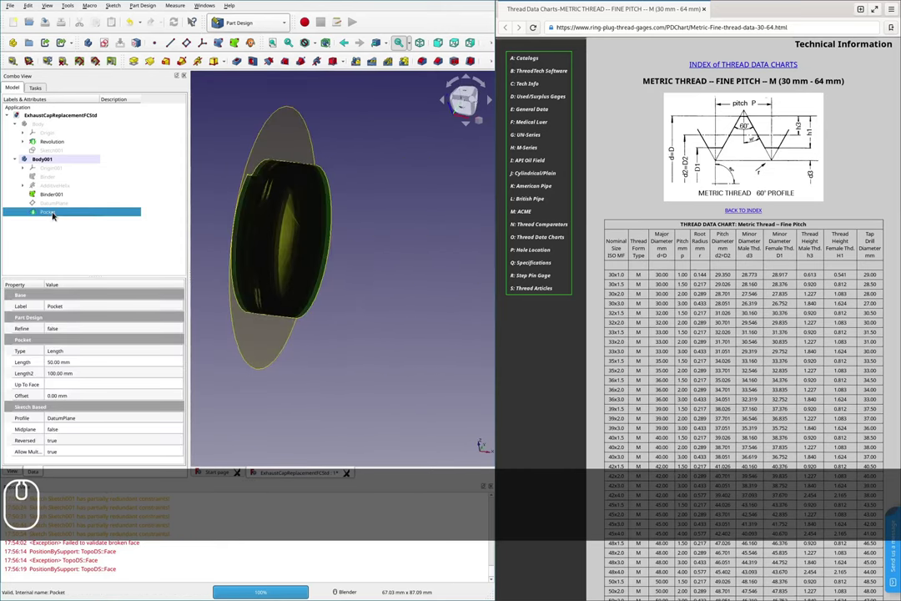
pyautogui.press('Delete')
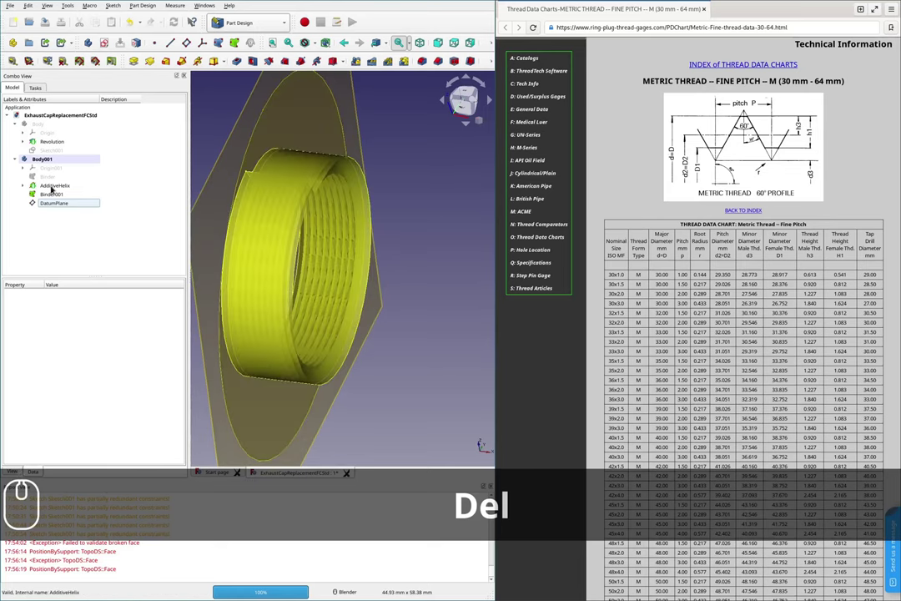
pyautogui.click(56, 193)
pyautogui.press('space')
# - Cancel a second Pocket attempt from the DatumPlane before sketching on it
pyautogui.click(224, 159)
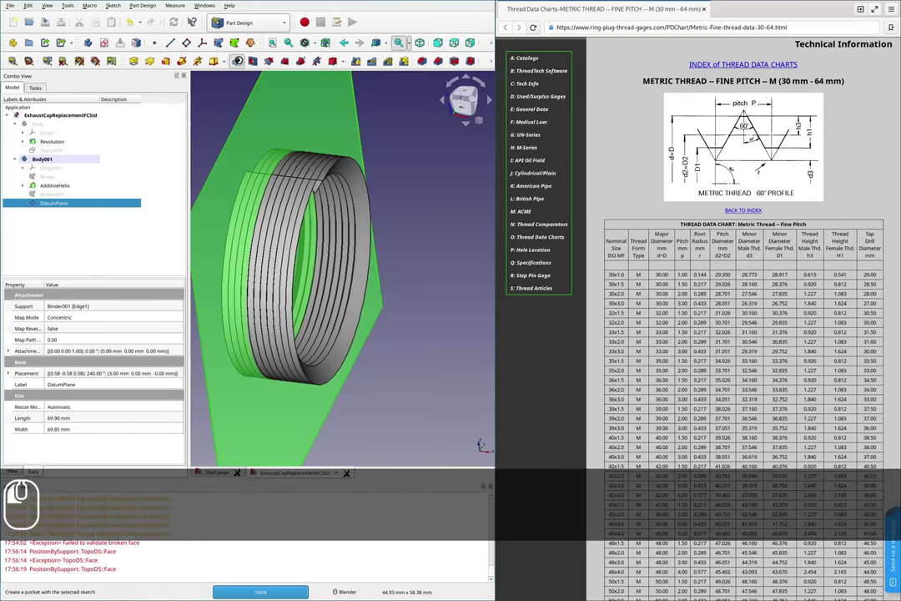
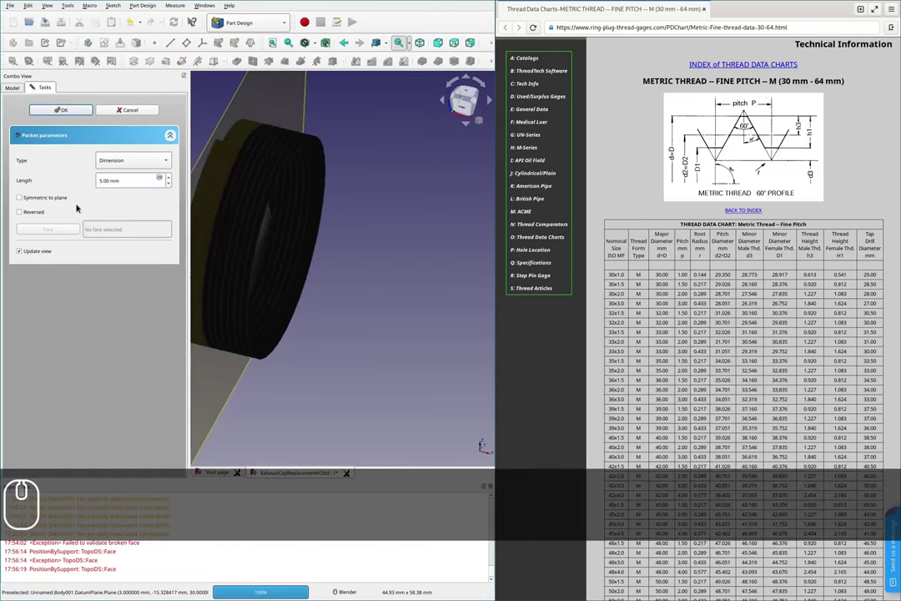
pyautogui.click(129, 109)
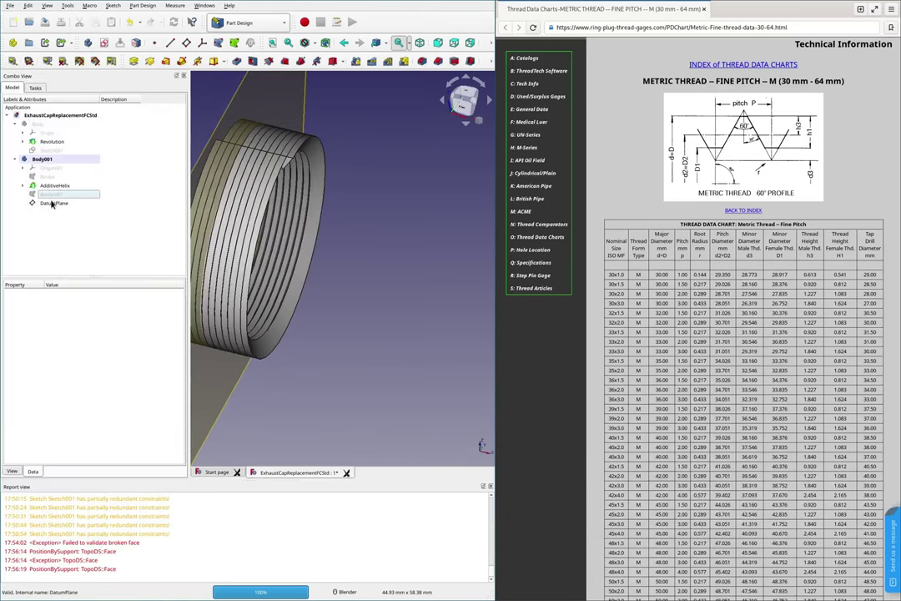
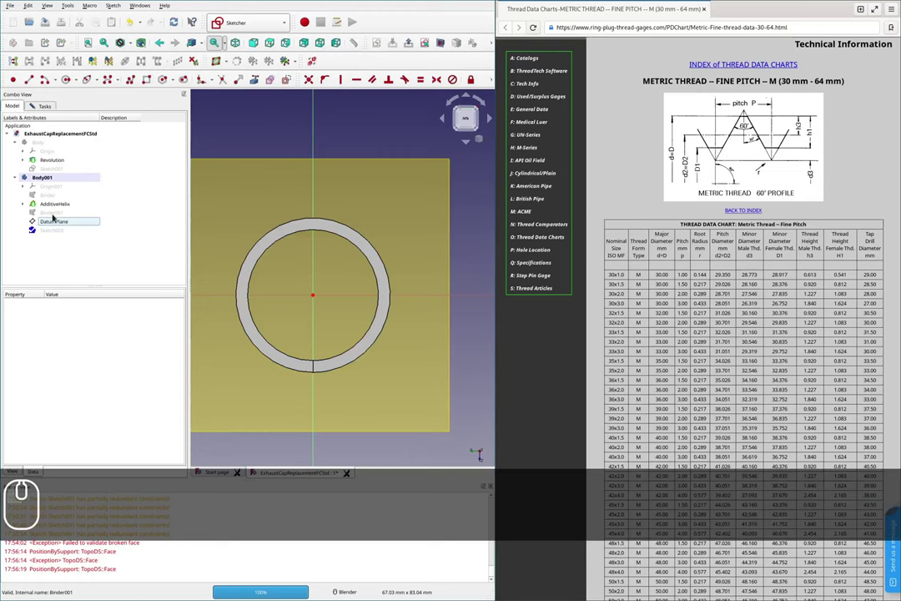
# - Show Binder001 and link its outer circle edge into the sketch as external geometry
pyautogui.press('space')
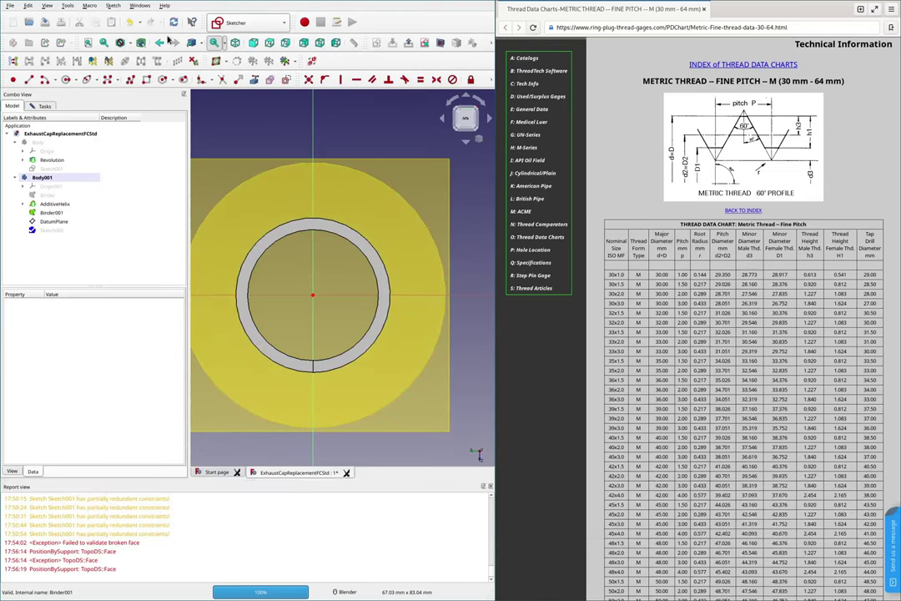
pyautogui.moveTo(72, 83); pyautogui.dragTo(383, 204)
pyautogui.middleClick(381, 203)
pyautogui.press('Escape')
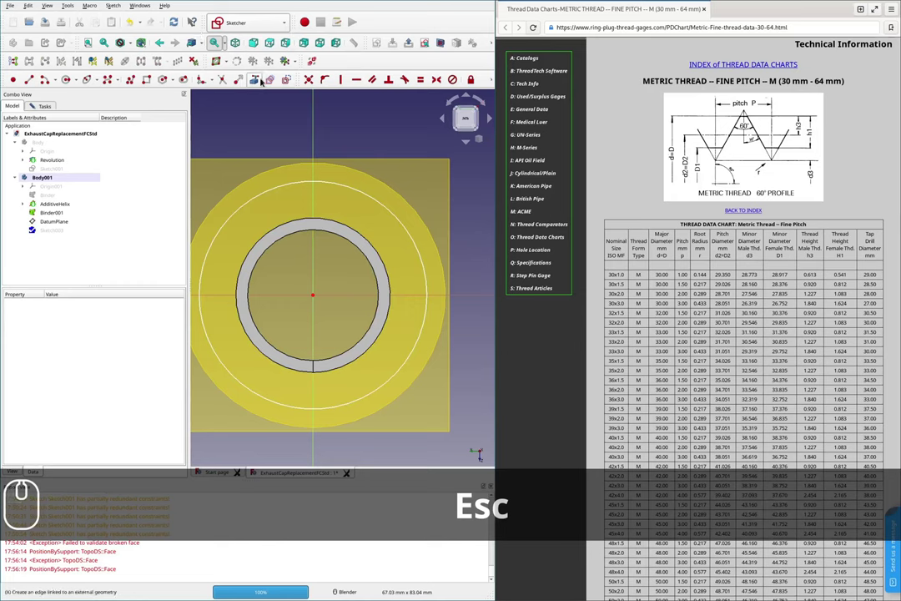
pyautogui.press('Escape')
pyautogui.press('e')
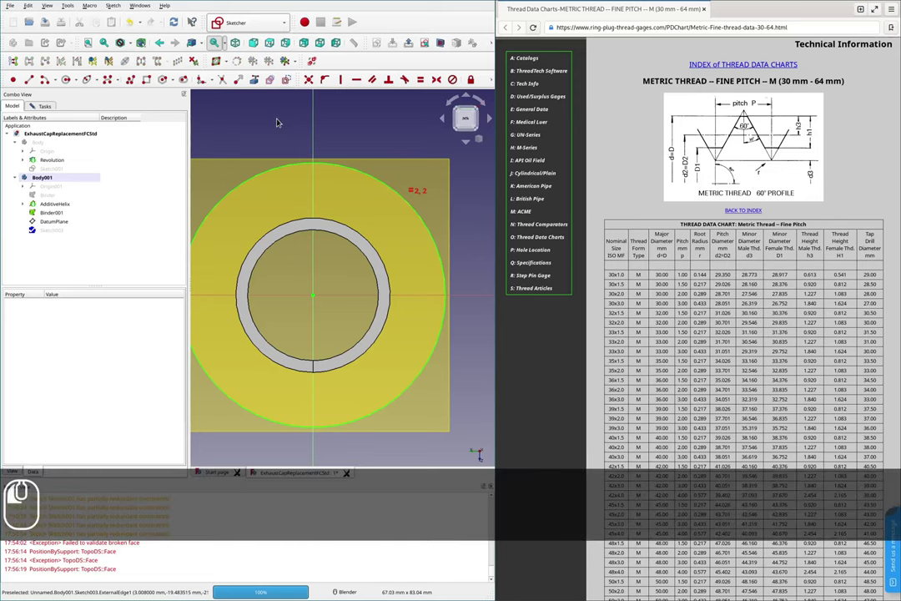
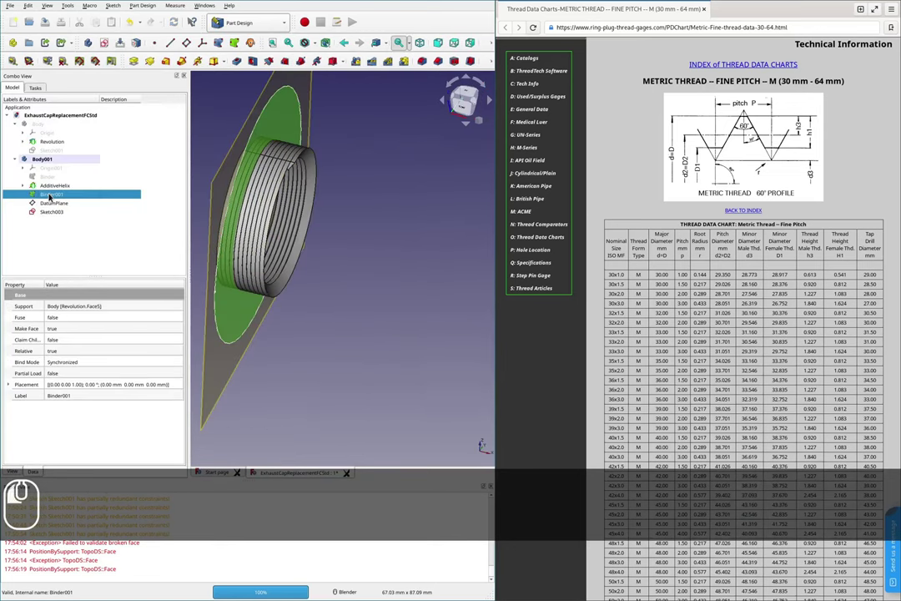
# - Hide Binder001 and clear the Pocket's 5 mm length to retype it as 70 mm
pyautogui.press('space')
pyautogui.press('space')
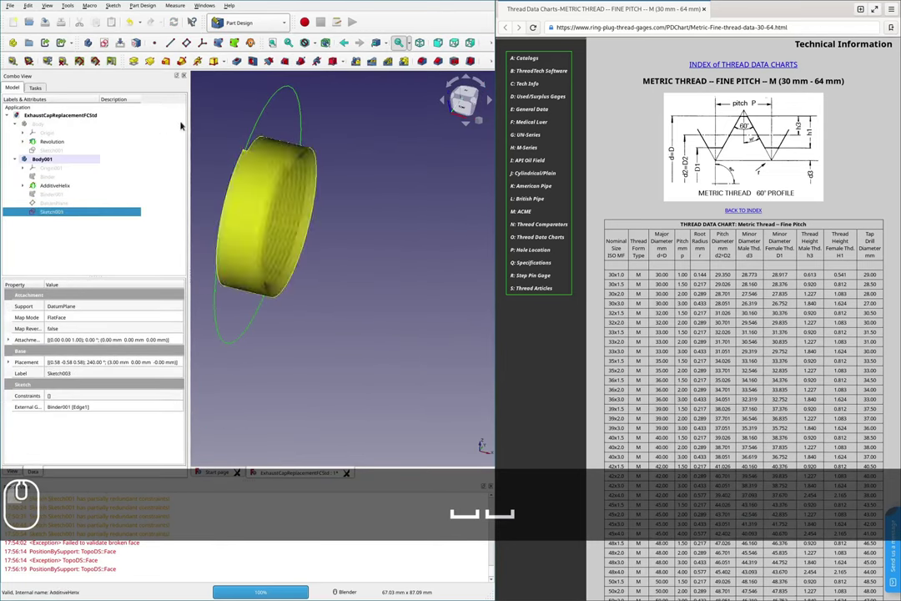
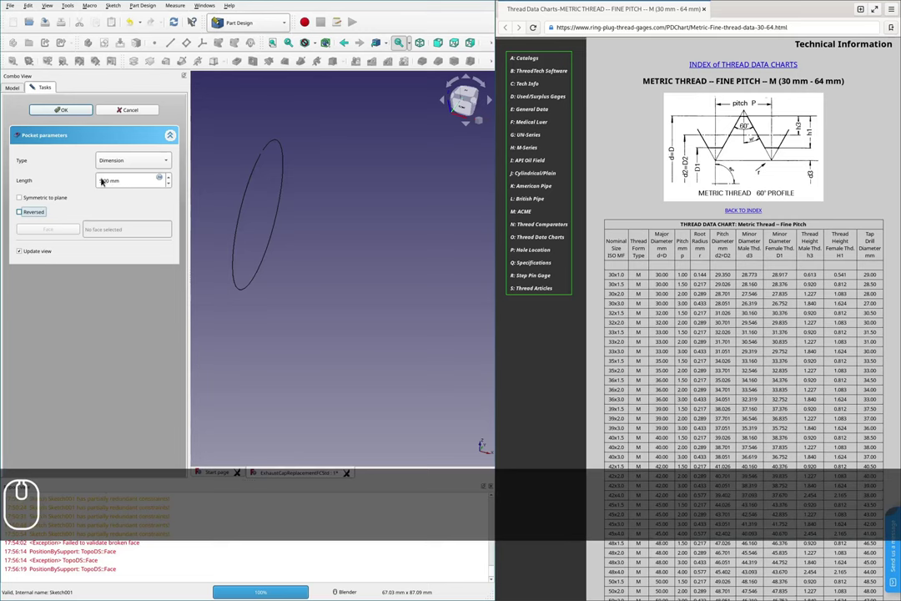
pyautogui.click(105, 181)
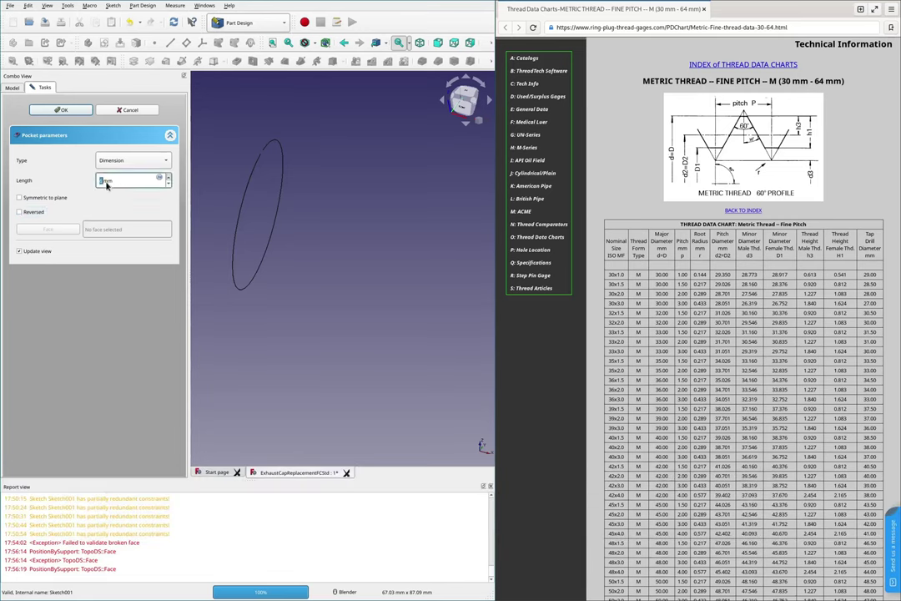
pyautogui.click(104, 181)
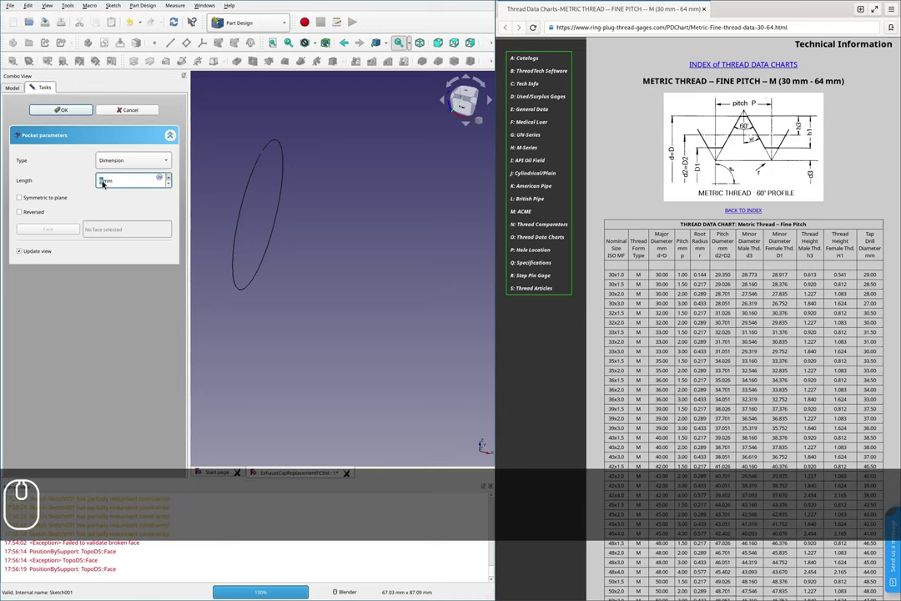
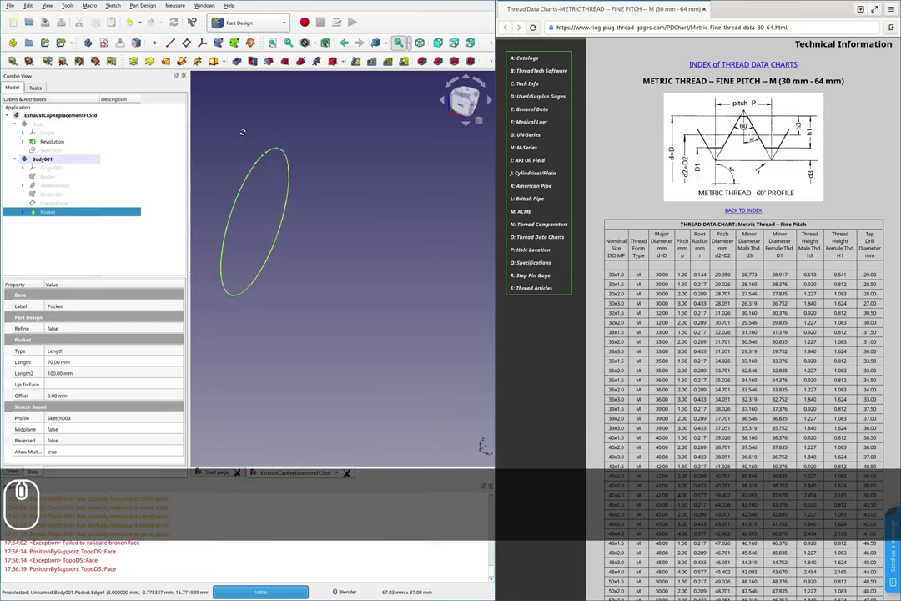
# - Delete the 70 mm Pocket from Body001, leaving the helix thread uncut
pyautogui.scroll(3)
pyautogui.scroll(-3)
pyautogui.scroll(3)
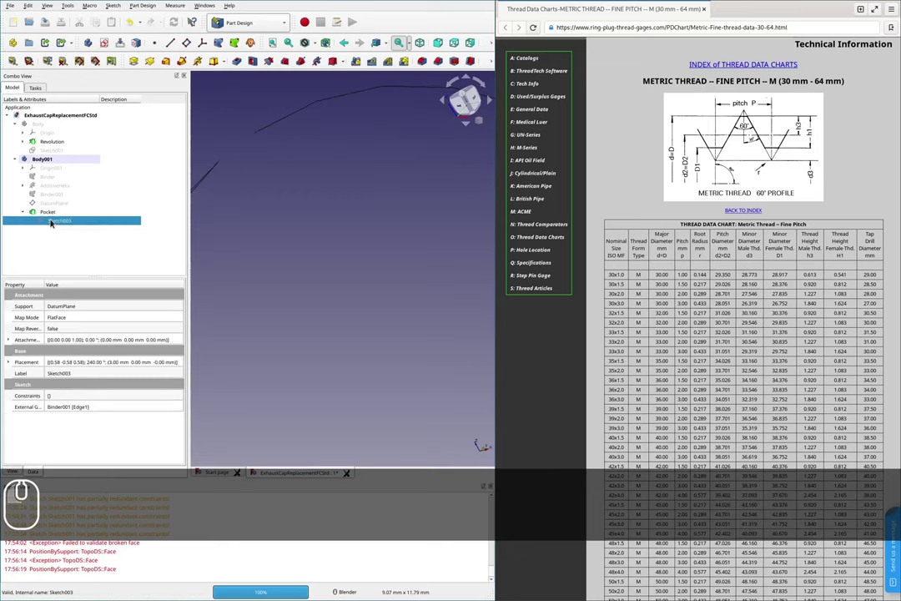
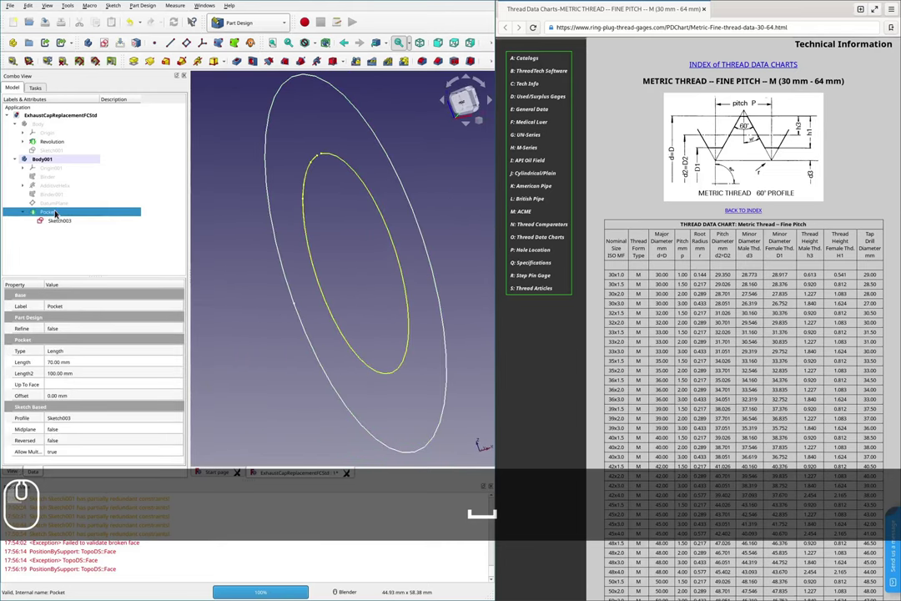
pyautogui.press('Delete')
# - Delete the leftover Sketch003, show the cap Body and inspect the overlapping thread
pyautogui.press('Delete')
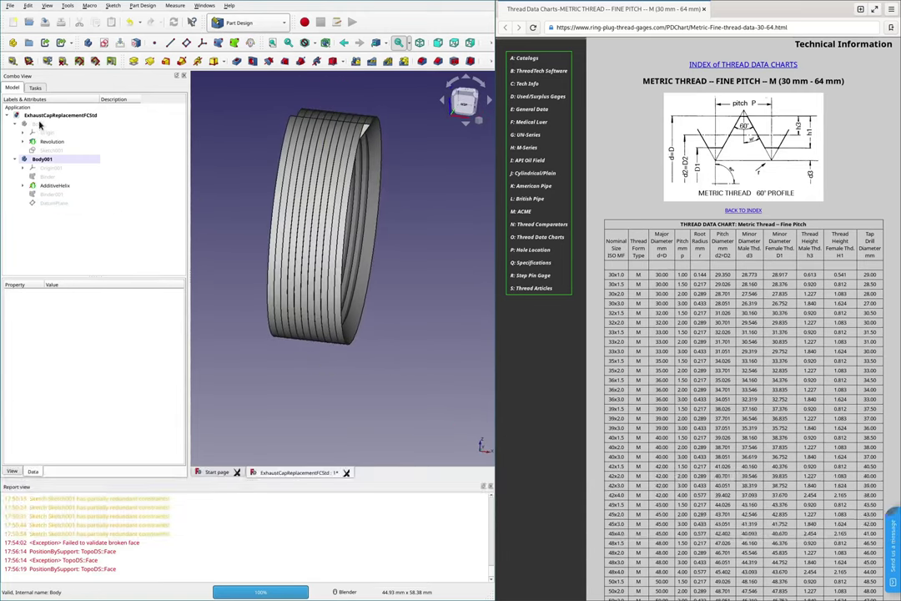
pyautogui.press('space')
pyautogui.scroll(-3)
pyautogui.scroll(-3)
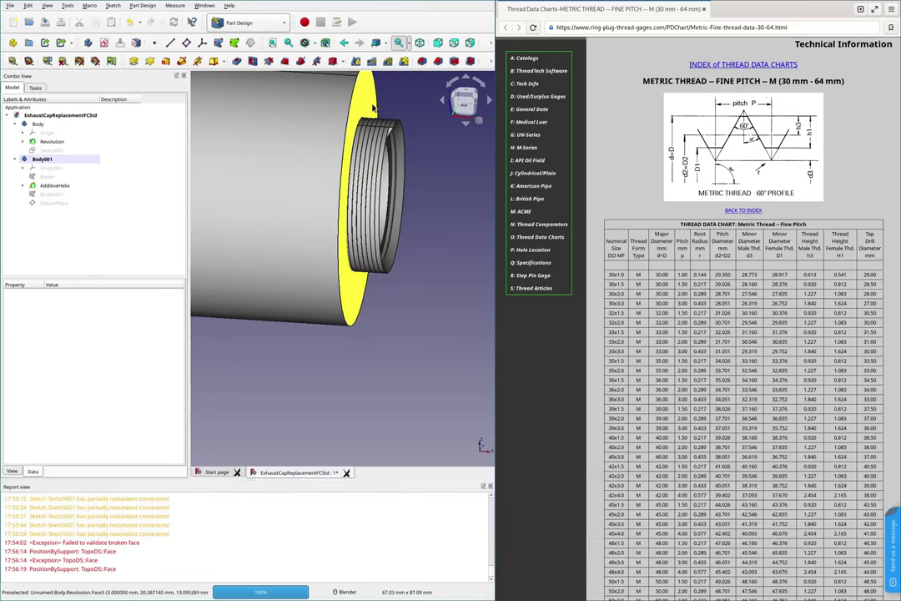
pyautogui.scroll(-3)
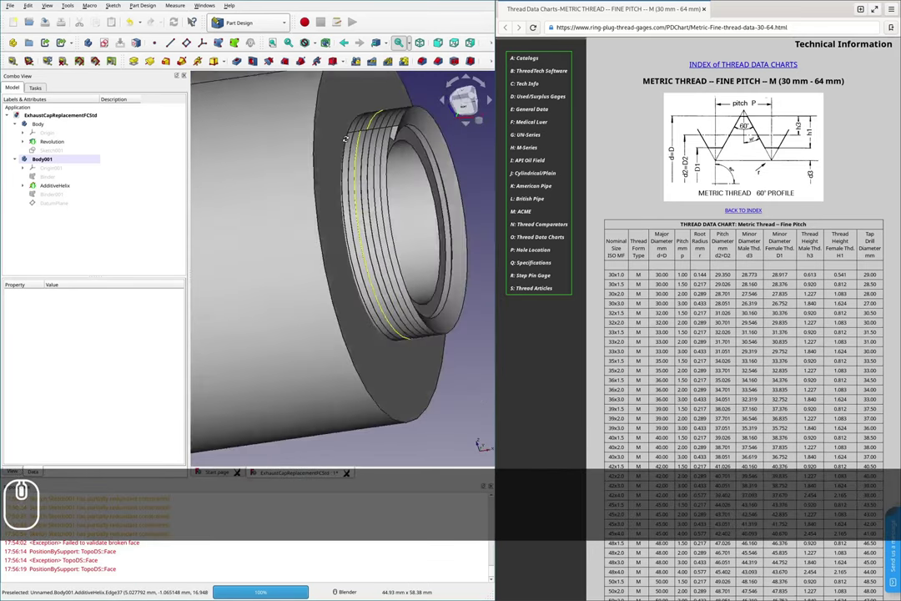
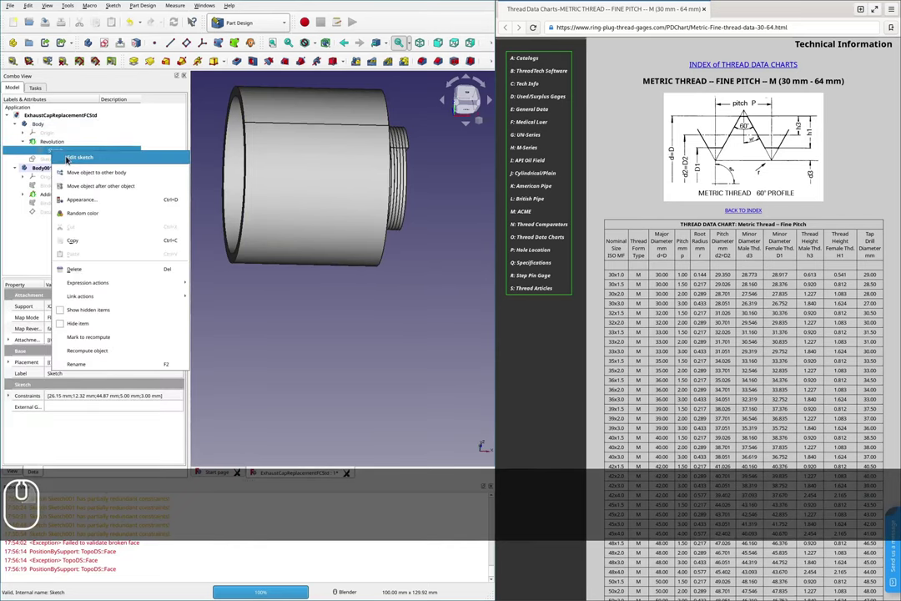
# - In the reopened cap profile sketch, select Constraint27 in the constraints list for deletion
pyautogui.scroll(-3)
pyautogui.scroll(3)
pyautogui.scroll(3)
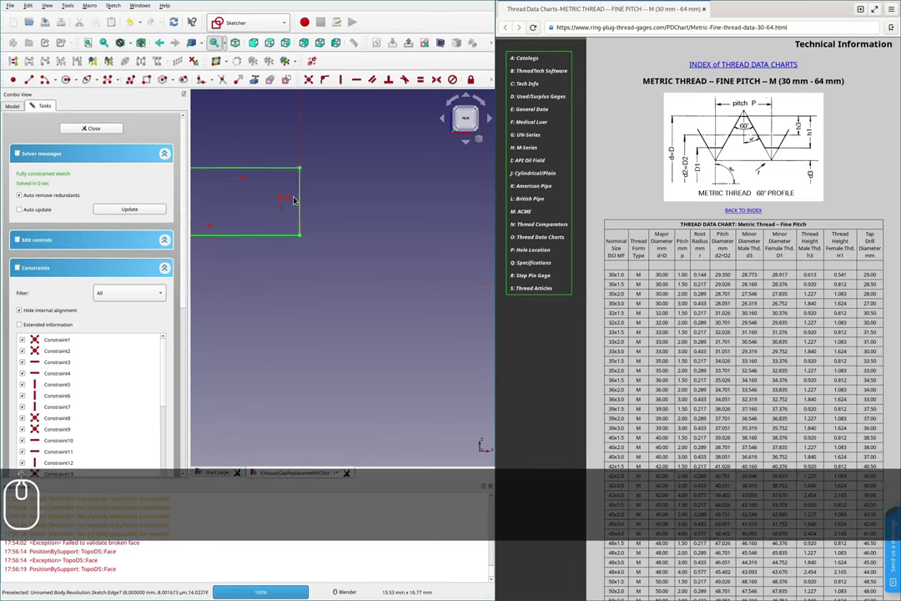
pyautogui.scroll(-3)
pyautogui.scroll(-3)
pyautogui.click(63, 430)
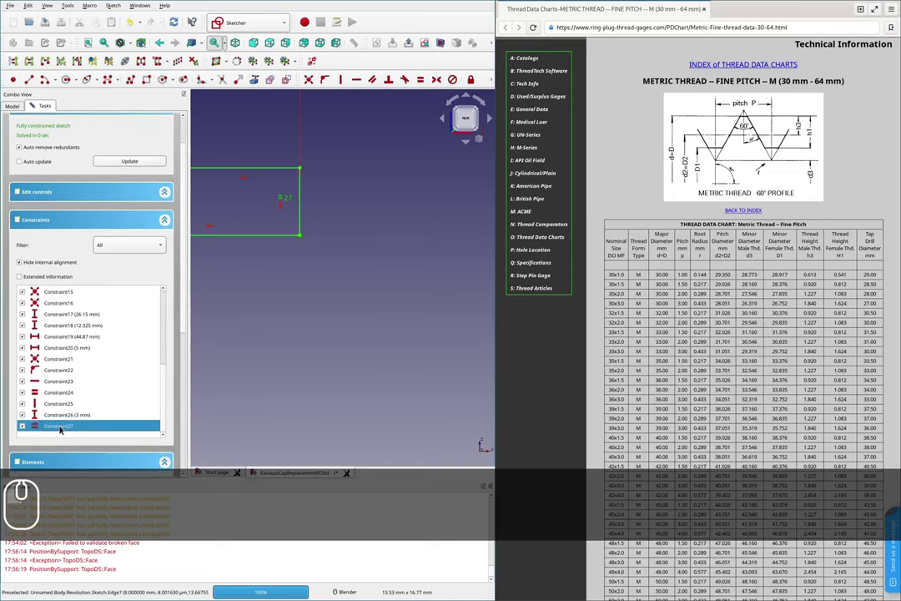
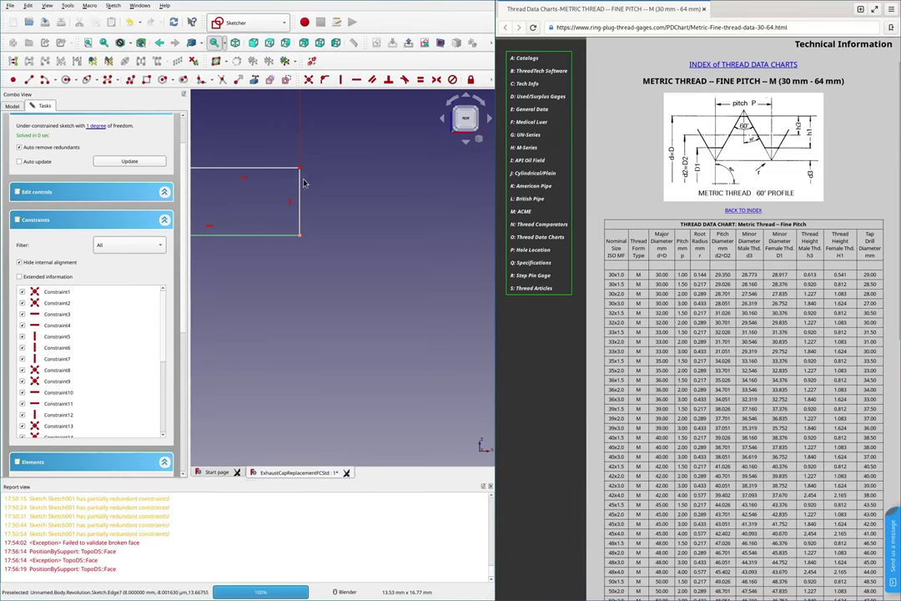
# - Dimension the profile's step at 15 mm, entered as (28.917+30)/2-style expression, fully constraining the sketch
pyautogui.scroll(-3)
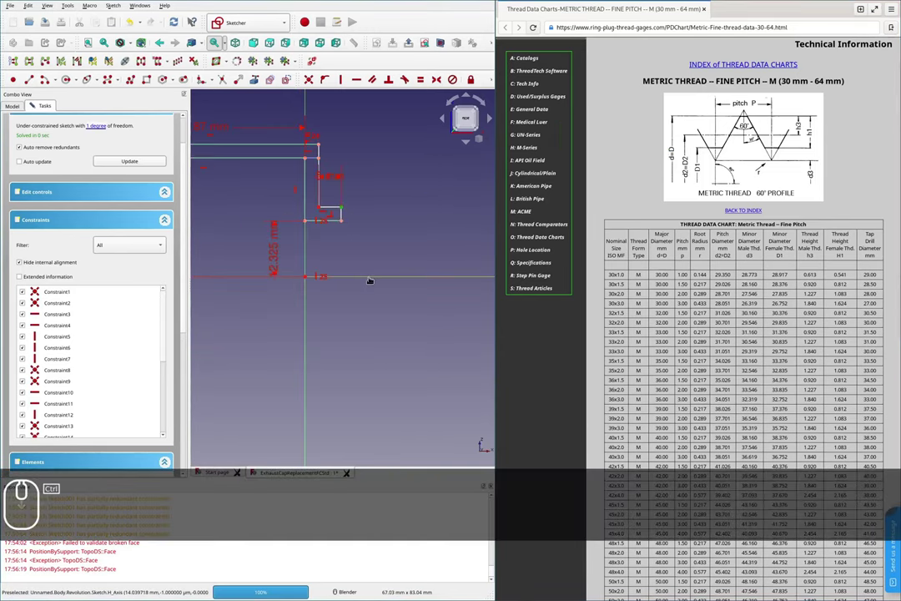
pyautogui.press('shift+v')
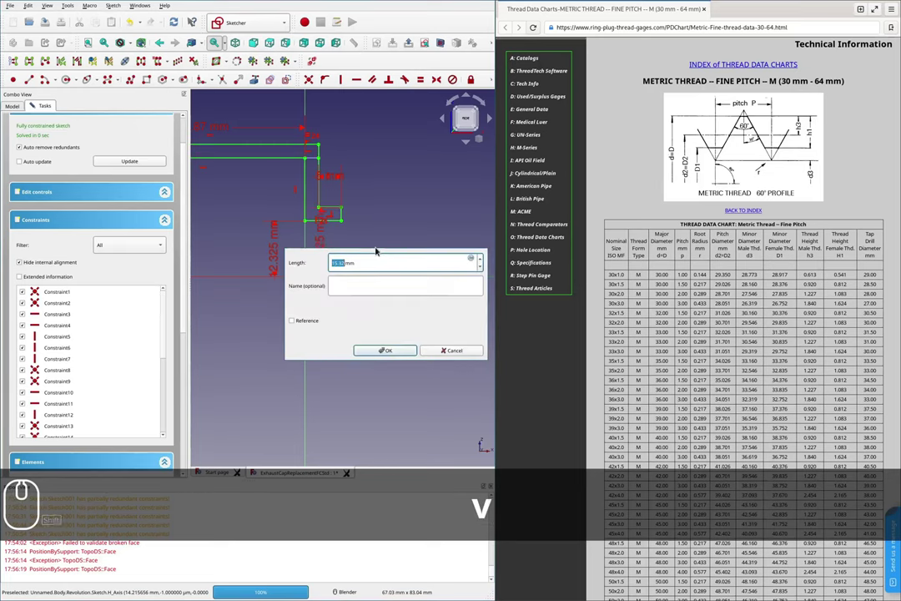
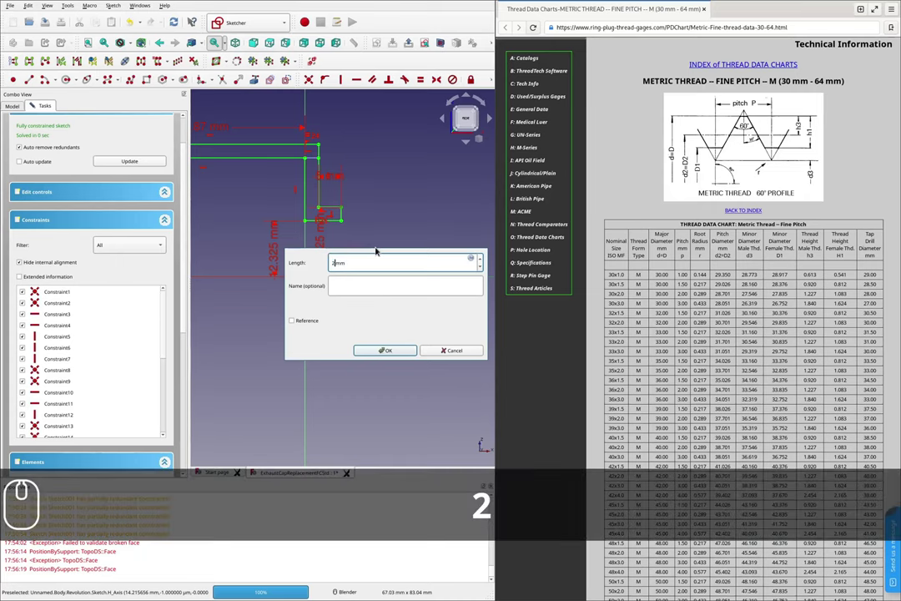
pyautogui.write('28')
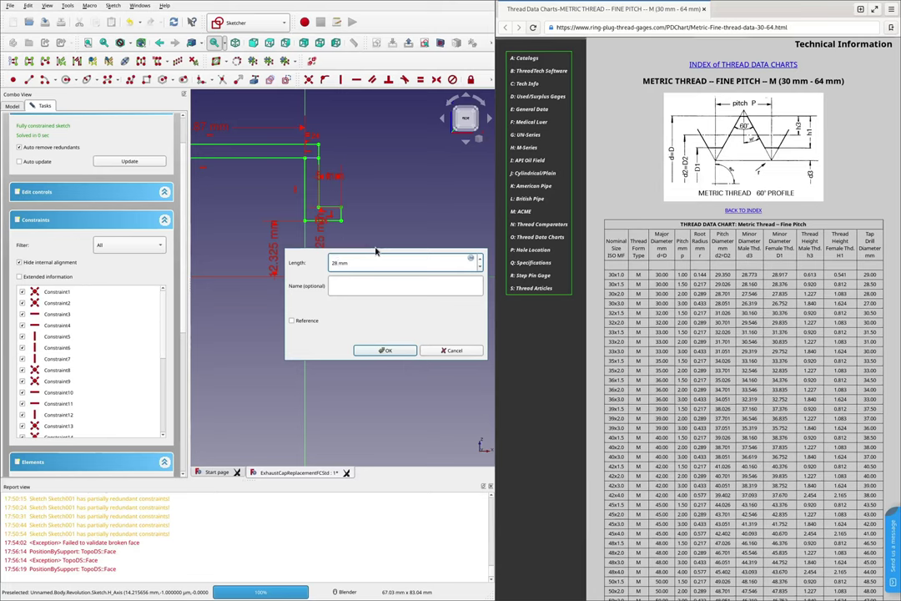
pyautogui.write('.917')
pyautogui.write('+')
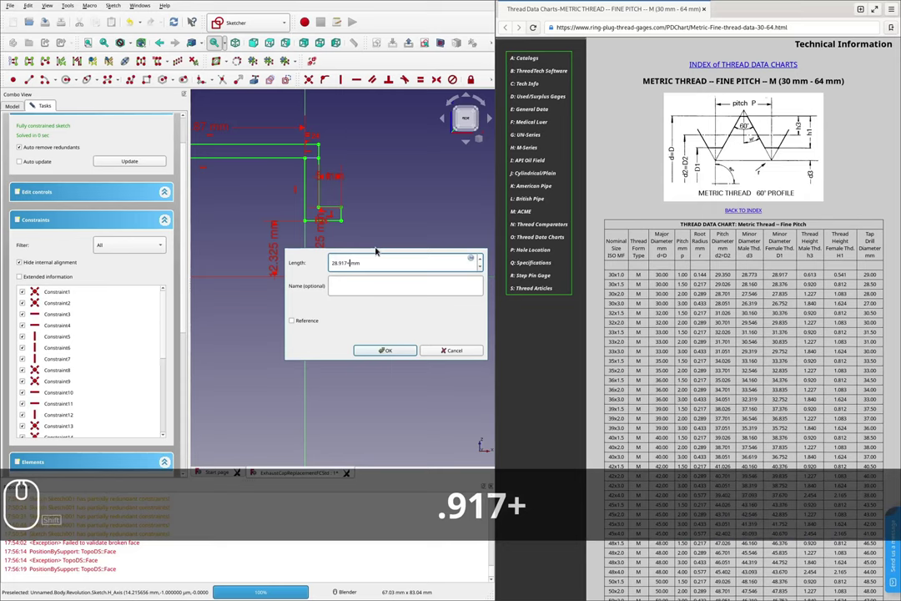
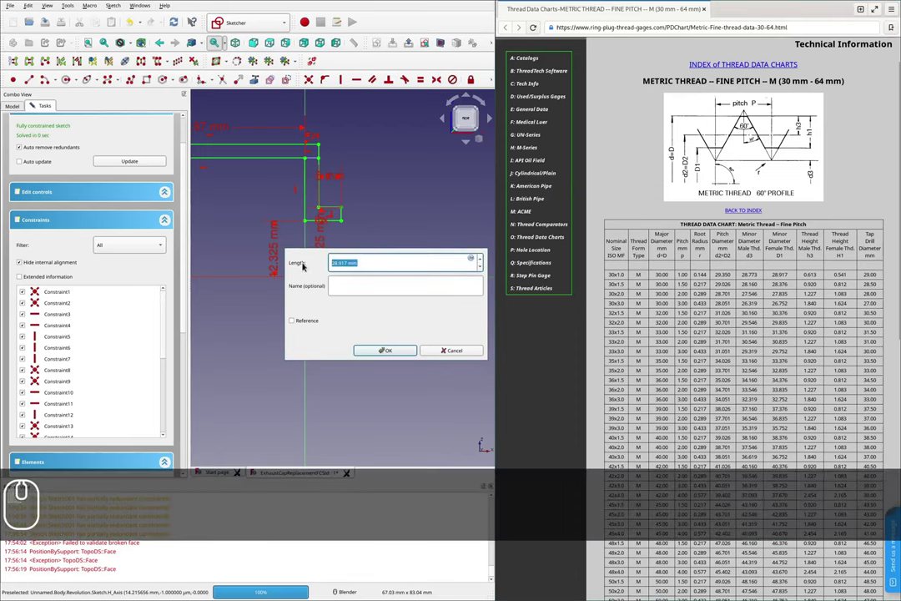
pyautogui.write('30')
pyautogui.press('Return')
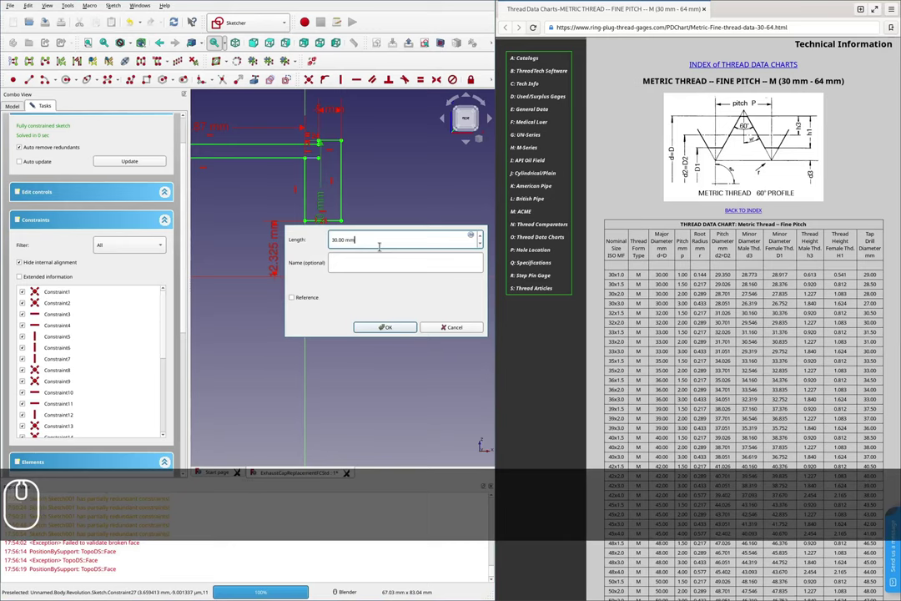
pyautogui.press('Left')
pyautogui.press('Left')
pyautogui.press('Left')
pyautogui.press('/')
pyautogui.press('2')
pyautogui.press('Return')
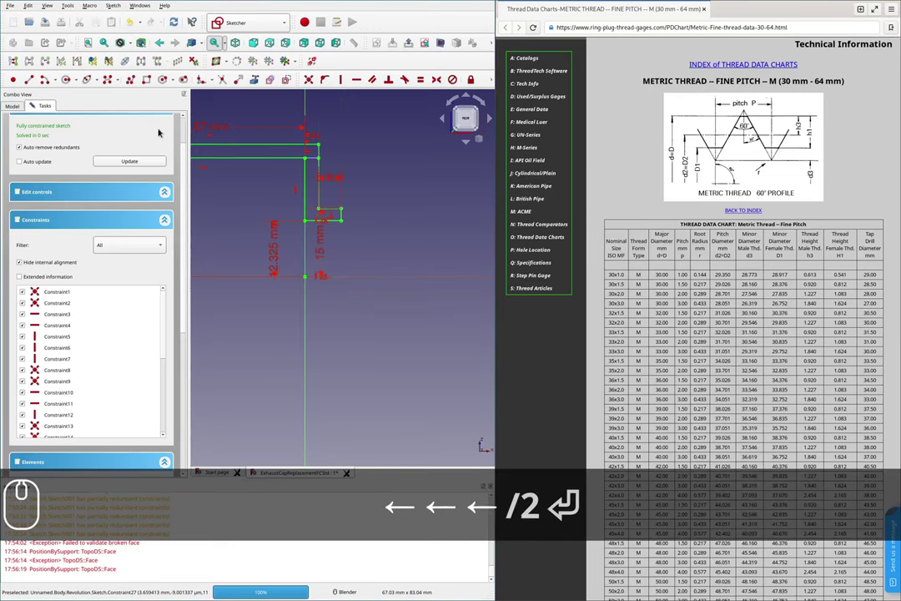
# - Finish editing the revolution sketch so the threaded cap re-revolves
pyautogui.click(10, 106)
pyautogui.click(41, 105)
pyautogui.click(108, 127)
pyautogui.scroll(-3)
pyautogui.scroll(3)
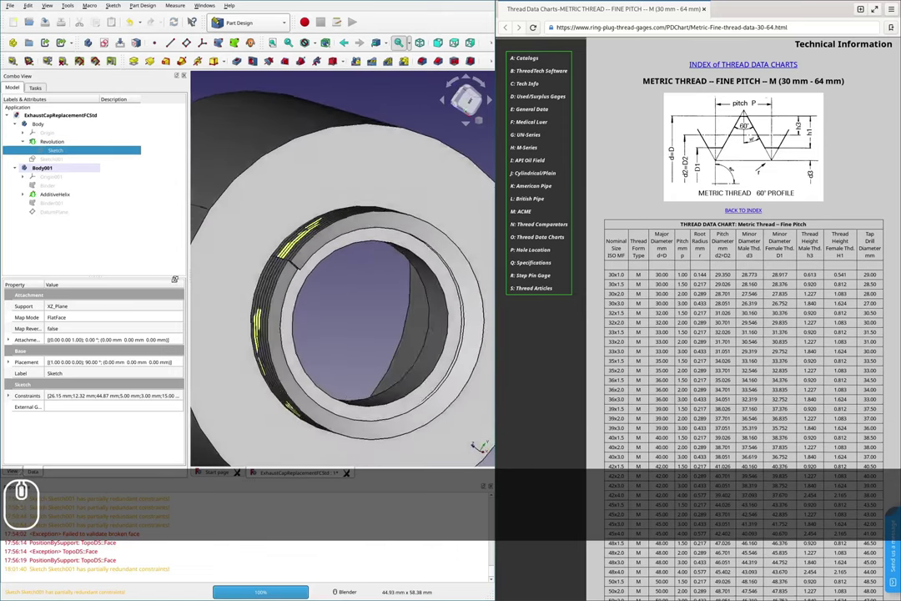
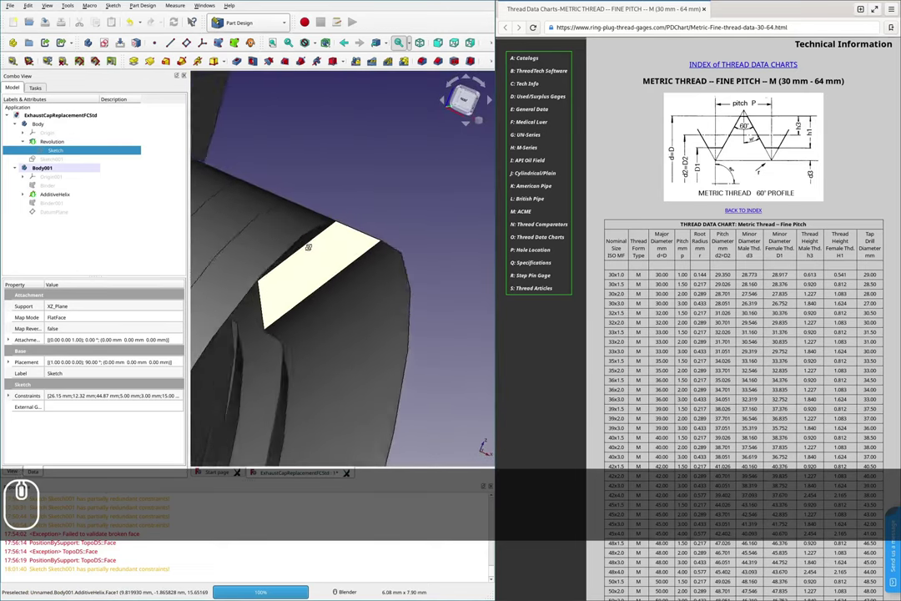
pyautogui.scroll(-3)
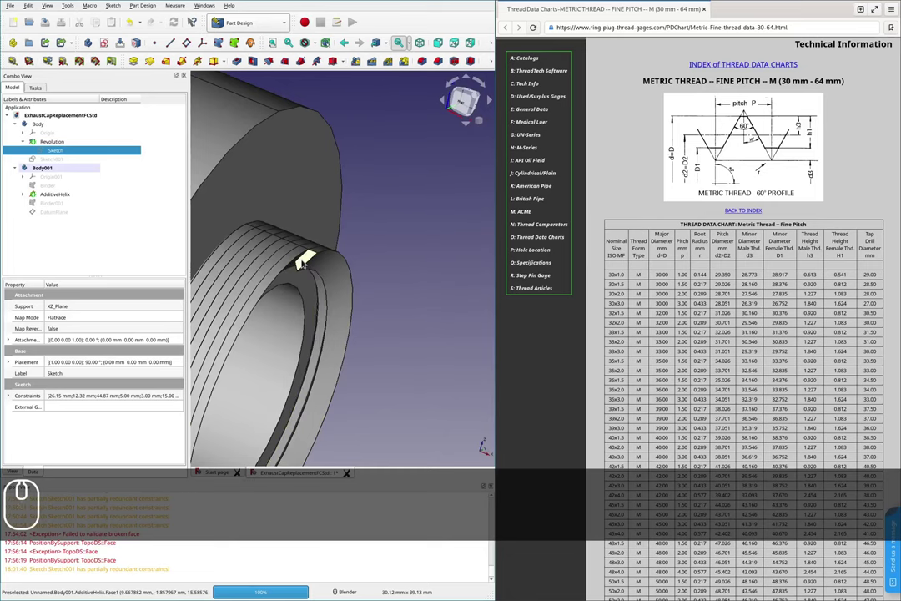
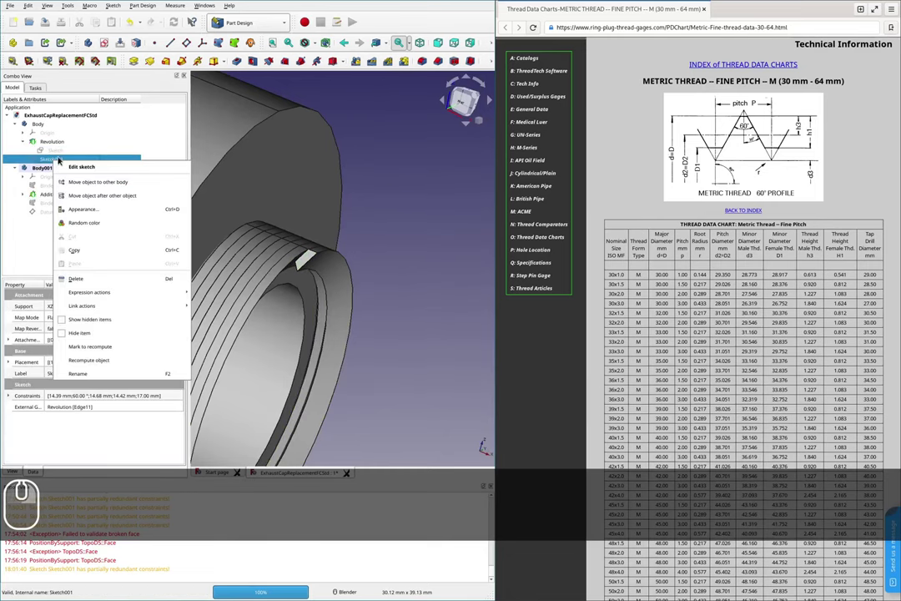
# - Delete one dimension from the triangular cutting sketch, undoing a wrong deletion first
pyautogui.scroll(3)
pyautogui.scroll(-3)
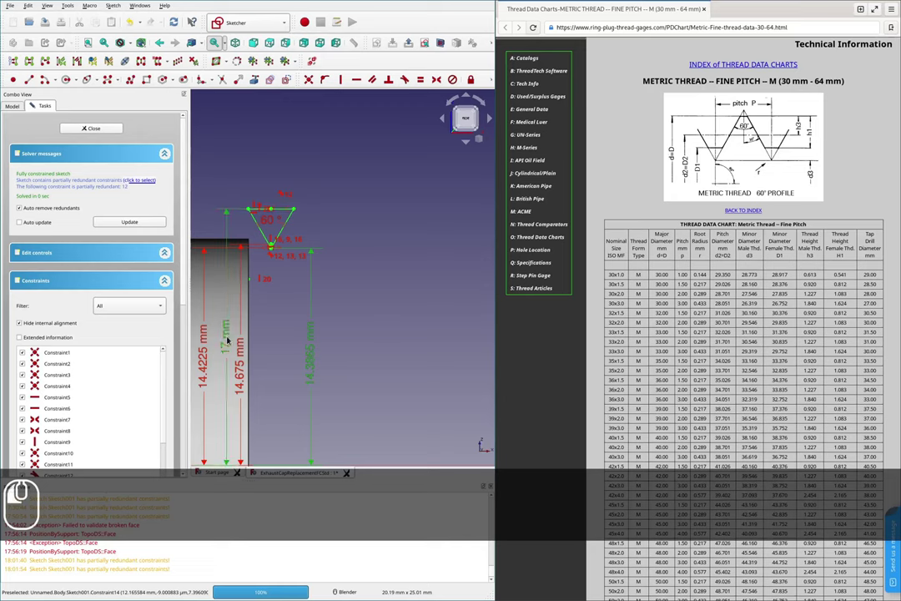
pyautogui.press('Delete')
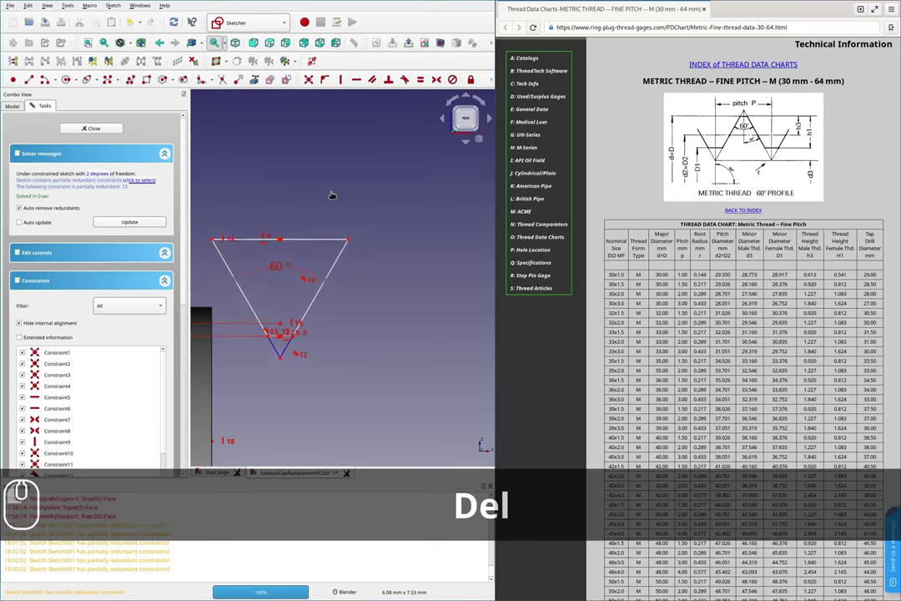
pyautogui.scroll(-3)
pyautogui.scroll(3)
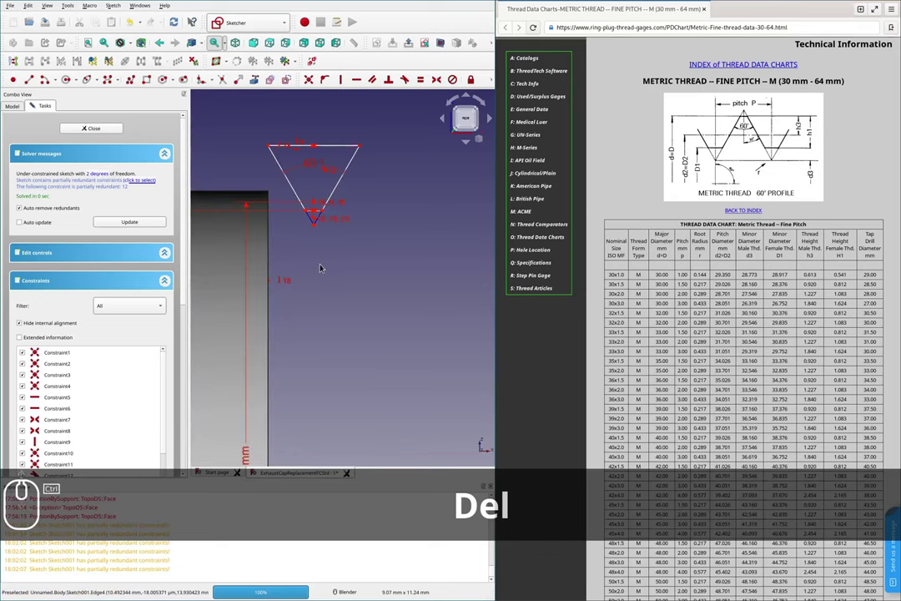
pyautogui.press('ctrl+z')
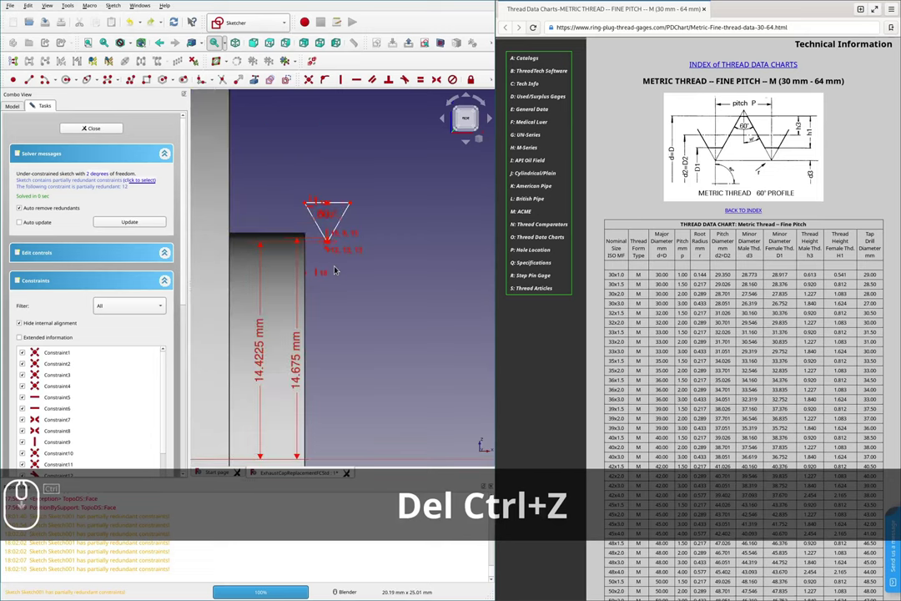
pyautogui.press('ctrl+z')
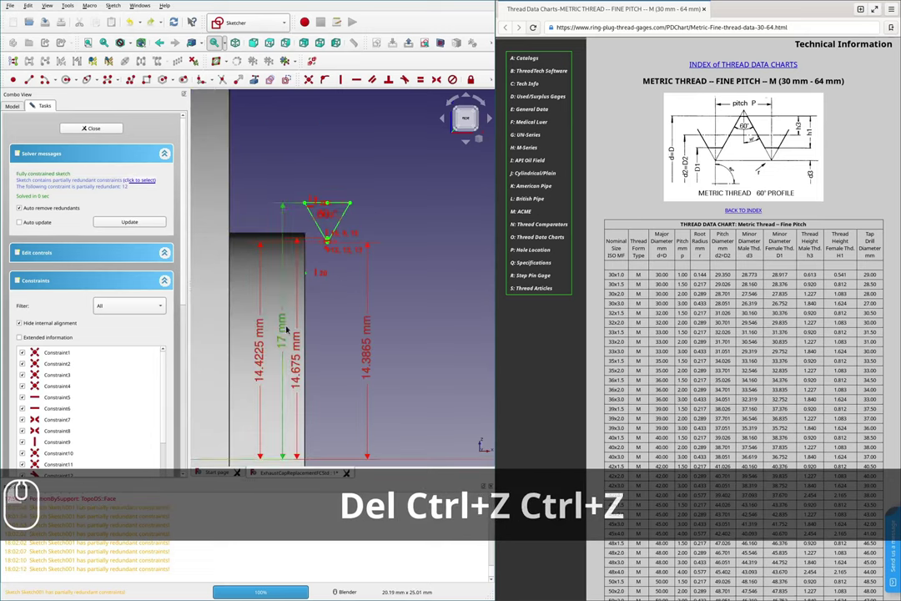
pyautogui.press('Delete')
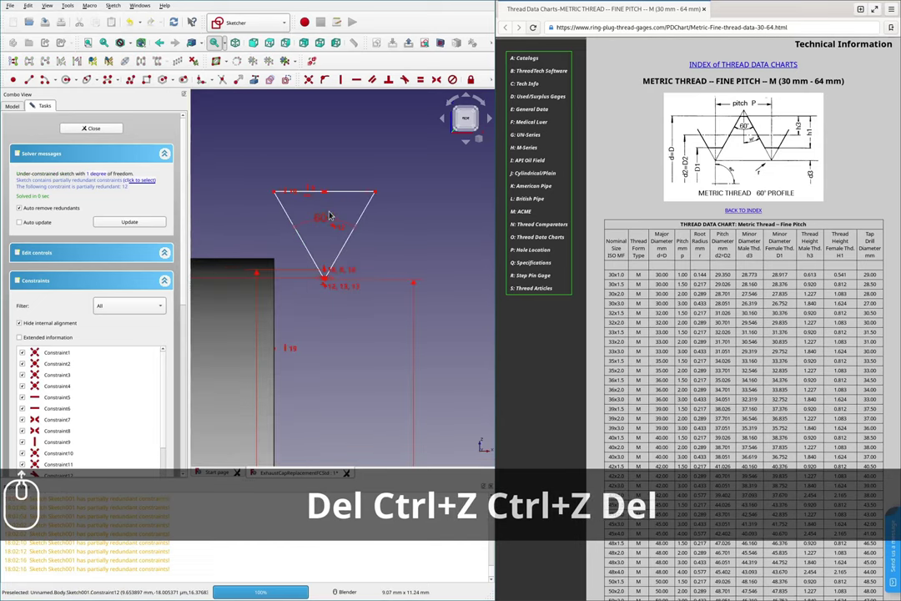
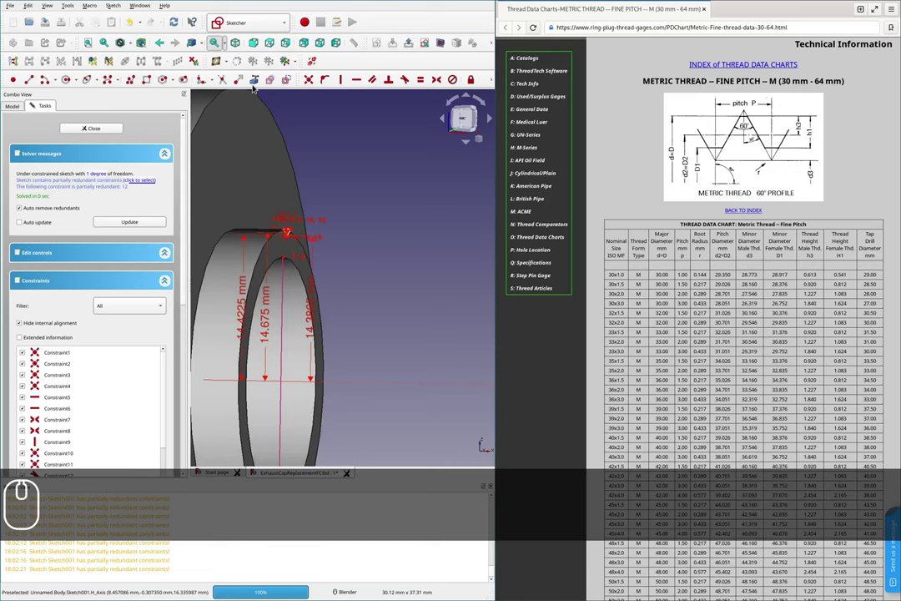
# - Leave the triangle sketch and return to the threaded cap model
pyautogui.scroll(3)
pyautogui.press('Escape')
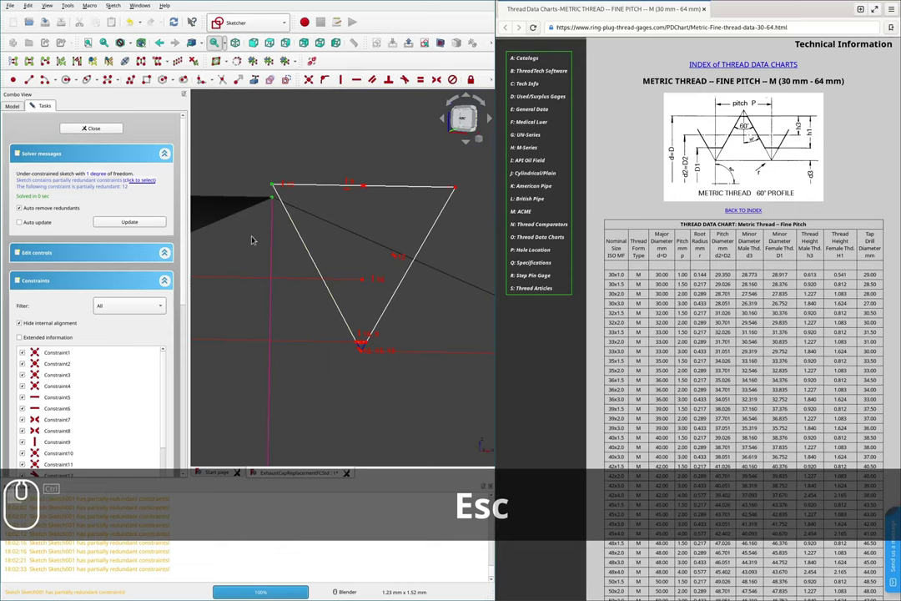
pyautogui.press('c')
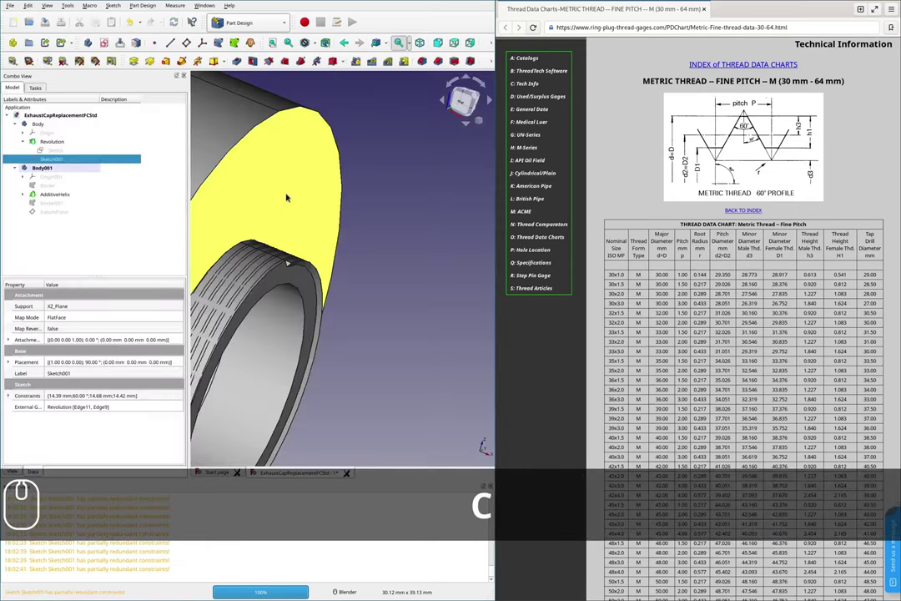
# - Orbit around the threaded ring and reopen the AdditiveHelix parameters for editing
pyautogui.scroll(-3)
pyautogui.scroll(3)
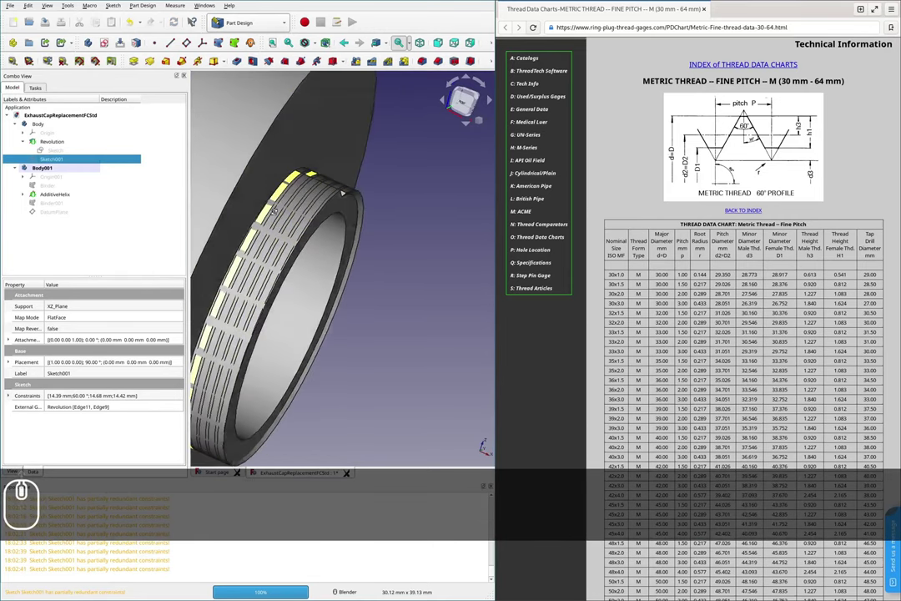
pyautogui.moveTo(55, 171); pyautogui.dragTo(56, 195)
pyautogui.moveTo(60, 191); pyautogui.dragTo(278, 228)
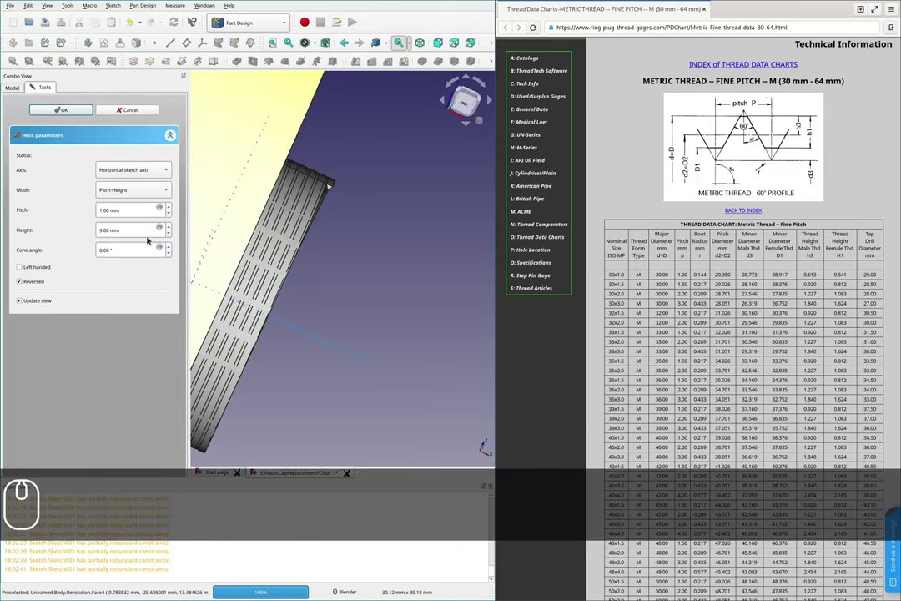
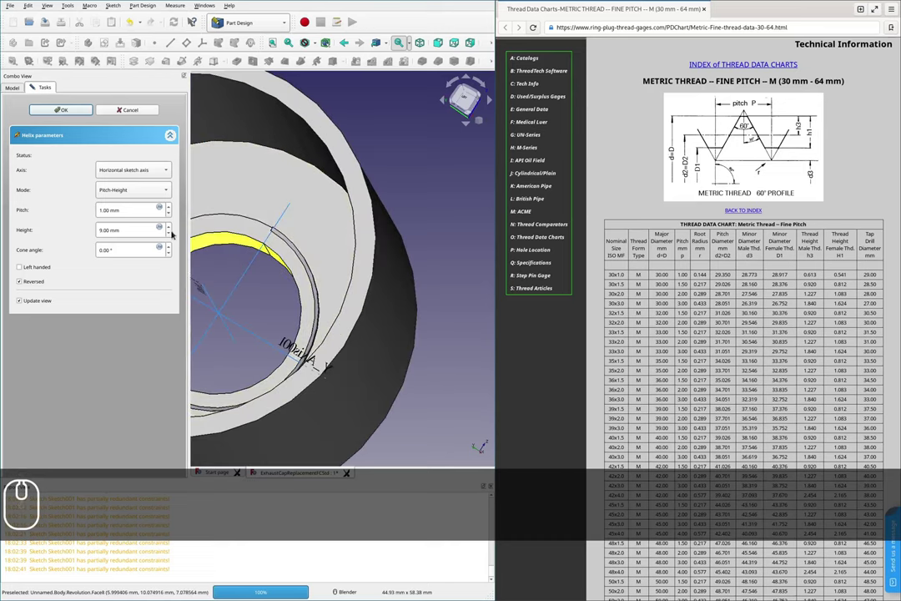
# - Lower the additive helix height from 9 mm to 5 mm and apply it, shortening the thread
pyautogui.click(170, 235)
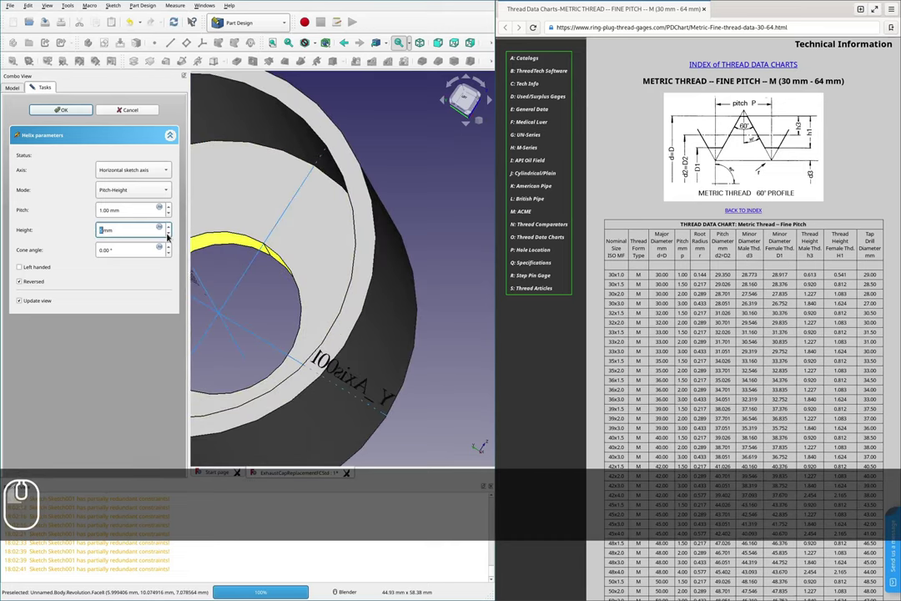
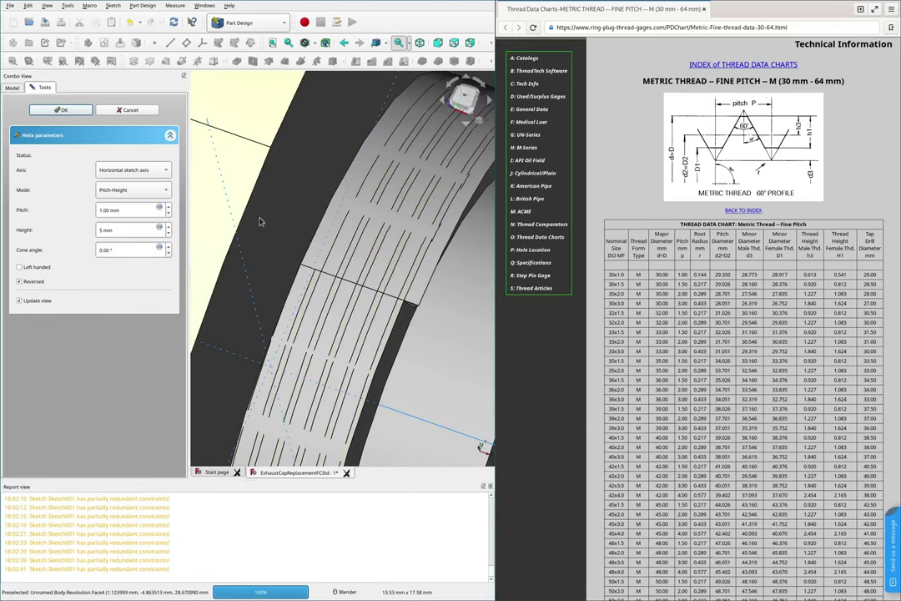
pyautogui.scroll(-3)
pyautogui.click(69, 109)
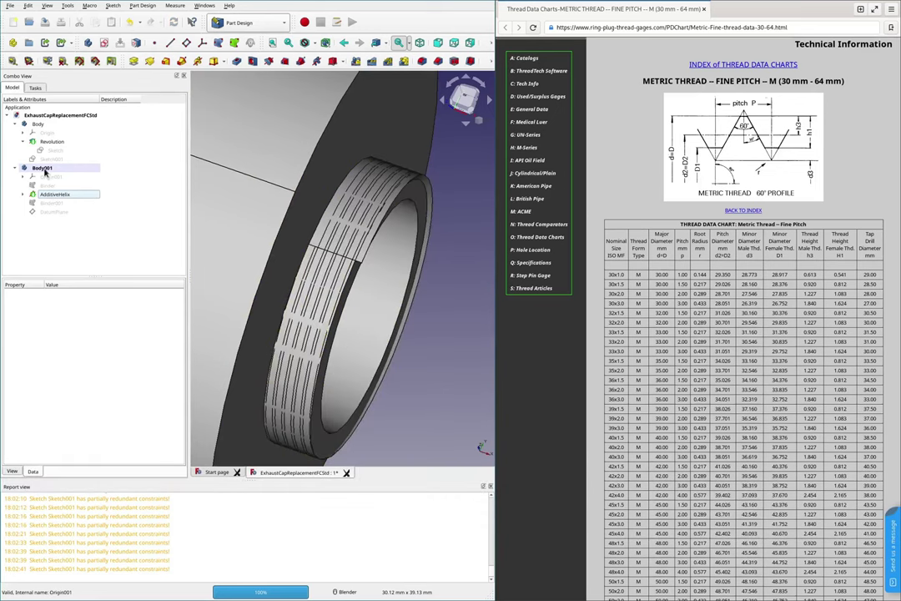
pyautogui.click(47, 167)
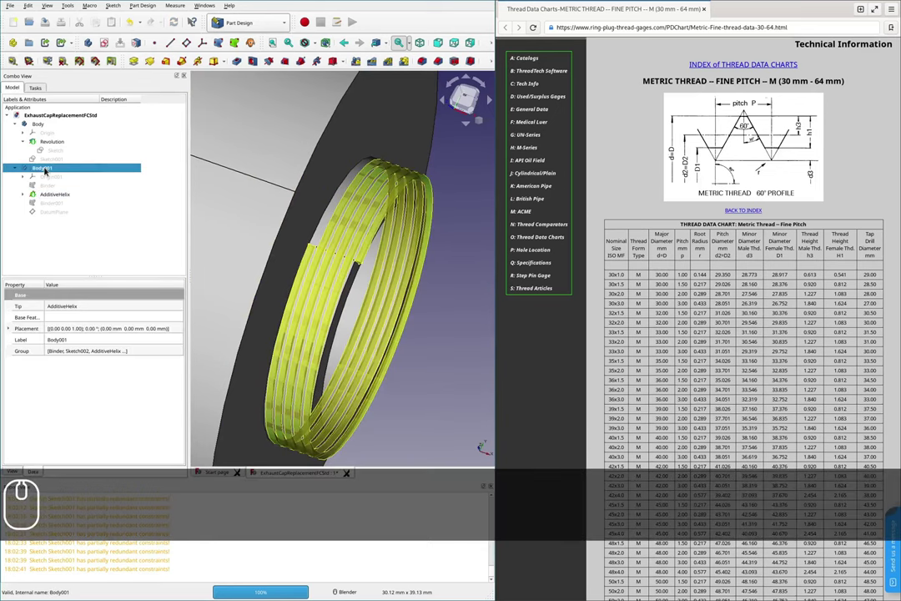
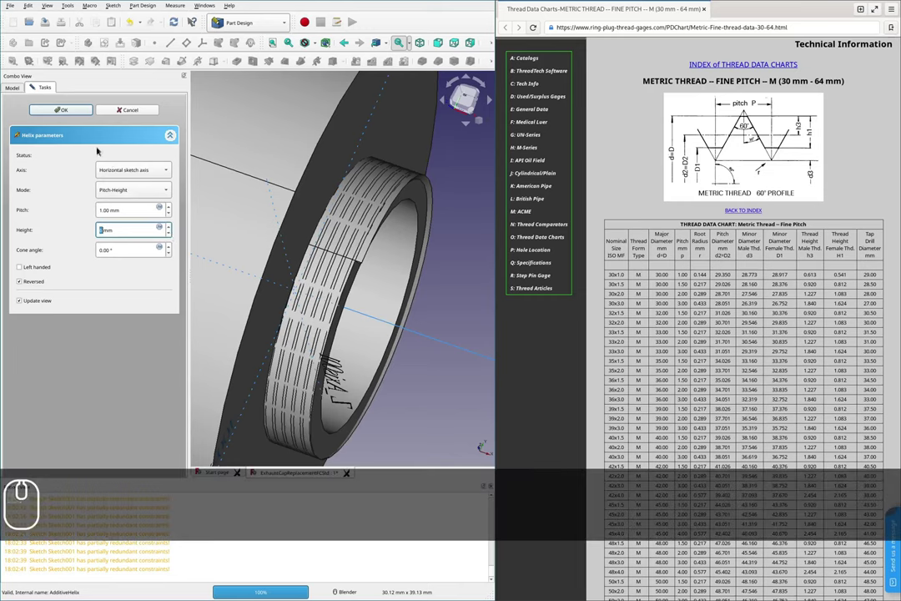
pyautogui.click(70, 111)
pyautogui.click(55, 167)
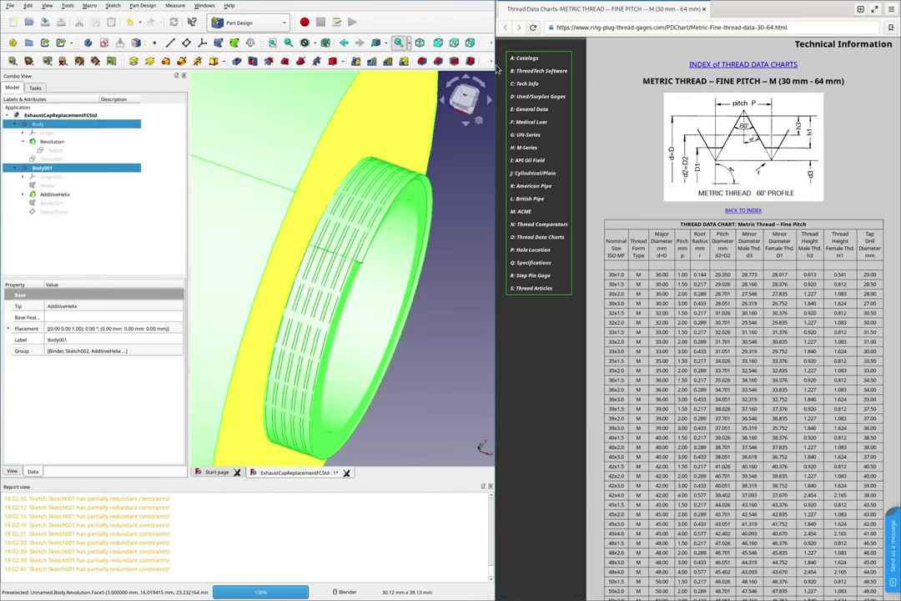
pyautogui.click(494, 62)
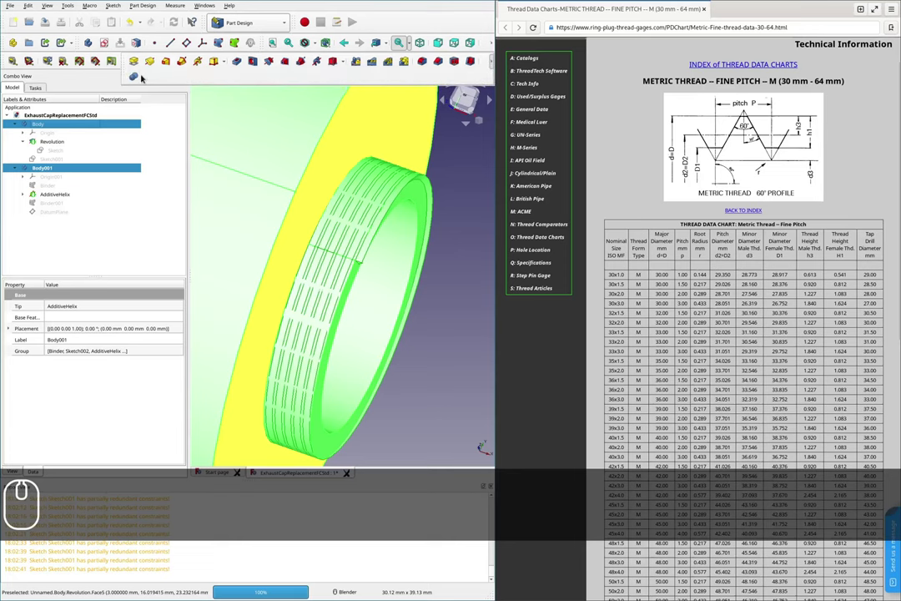
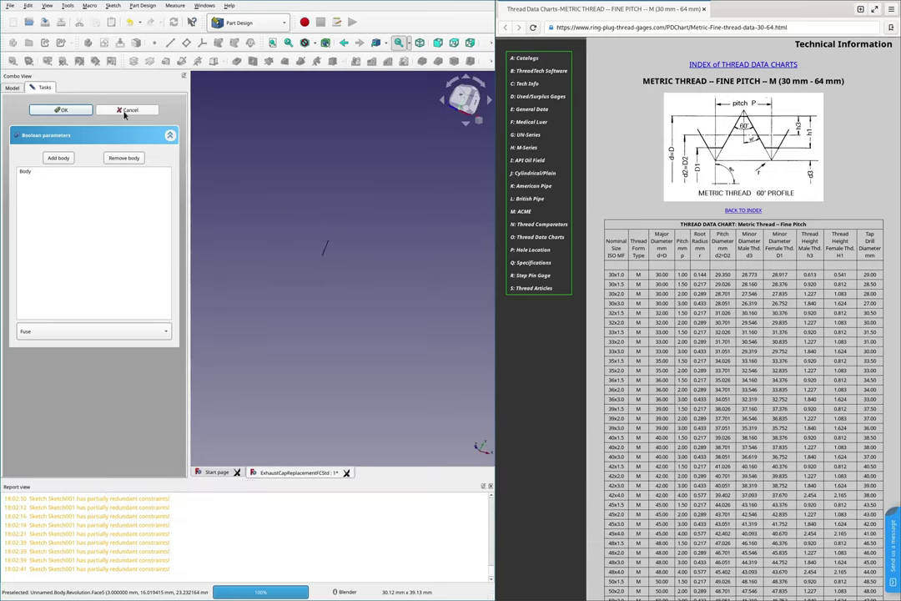
pyautogui.scroll(-3)
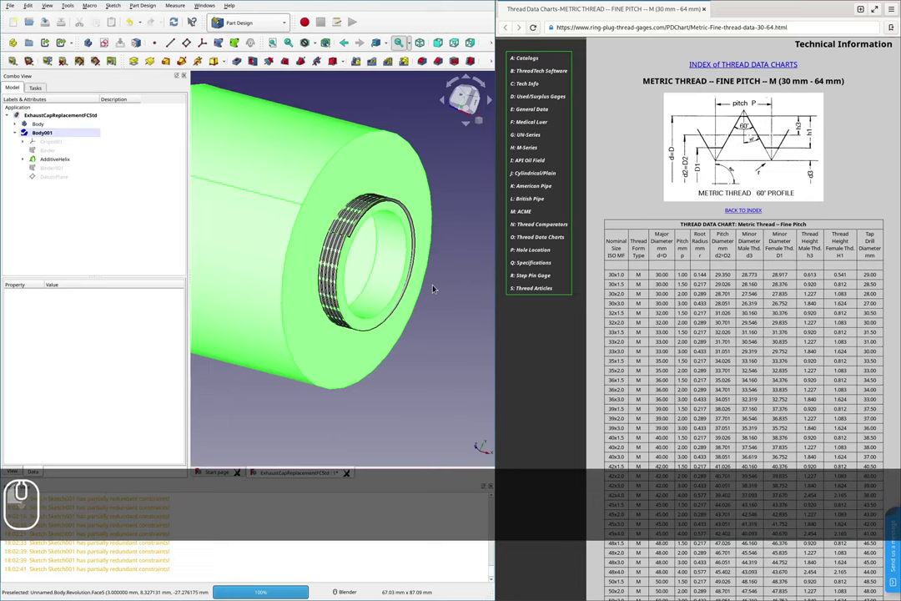
pyautogui.press('ctrl+s')
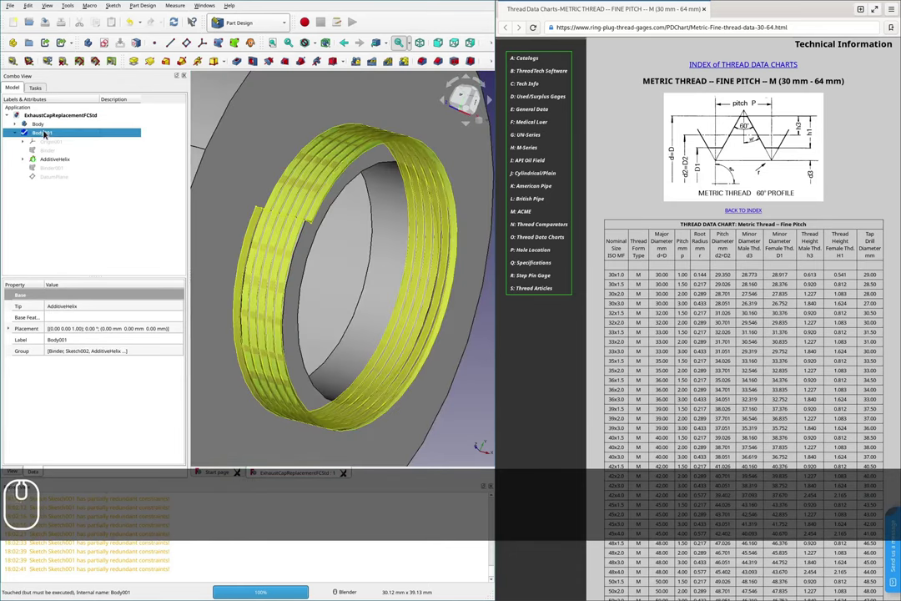
pyautogui.click(46, 124)
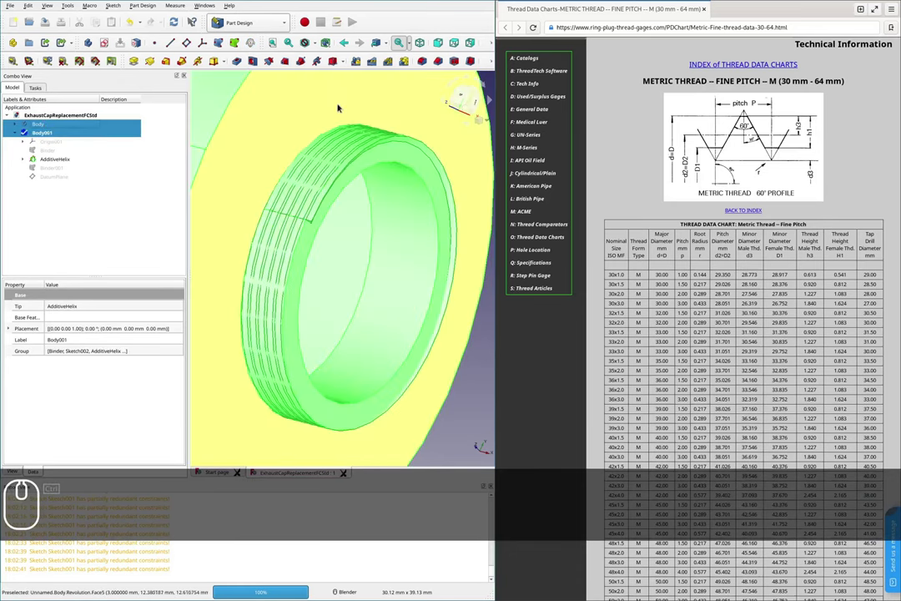
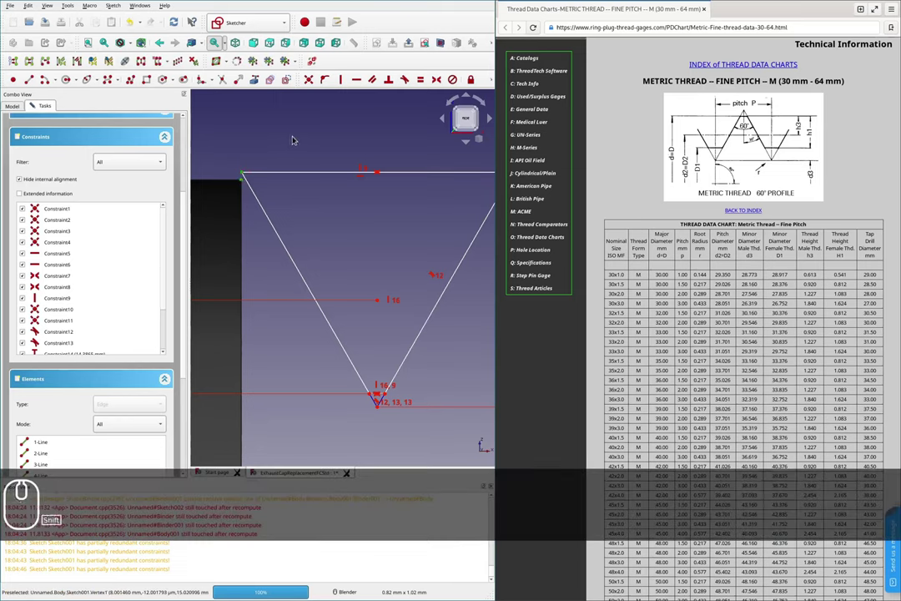
# - Constrain the triangle's top corner offset to 0.1 mm, correcting the unit entry until it is accepted
pyautogui.press('shift+v')
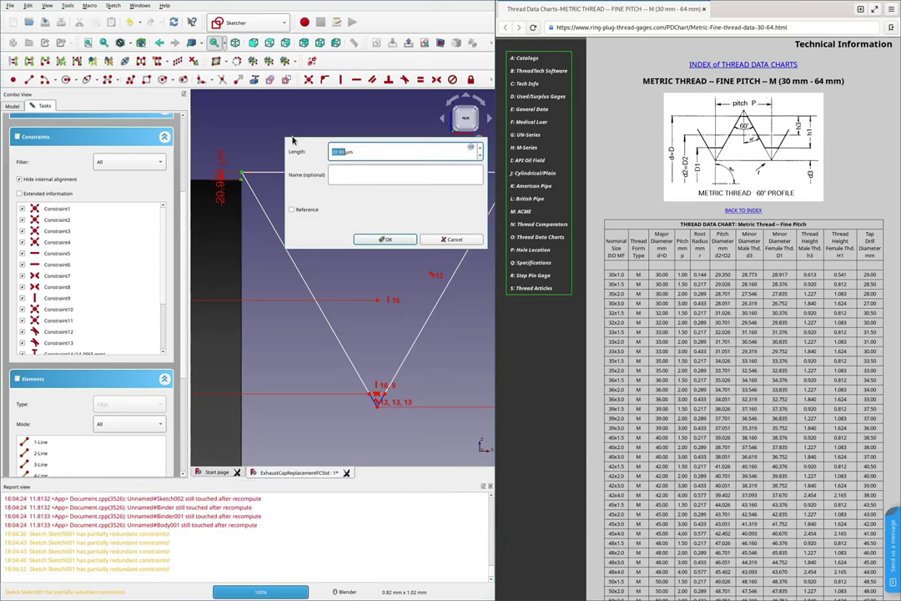
pyautogui.press('.')
pyautogui.write('.1')
pyautogui.press('Delete')
pyautogui.press('Delete')
pyautogui.press('m')
pyautogui.press('Return')
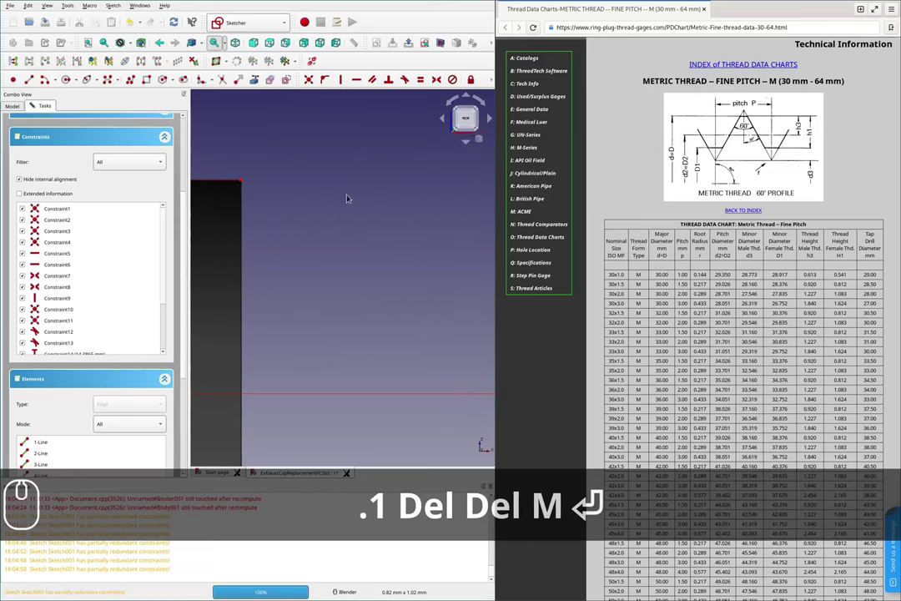
pyautogui.scroll(-3)
pyautogui.write('Del Del M ⏎')
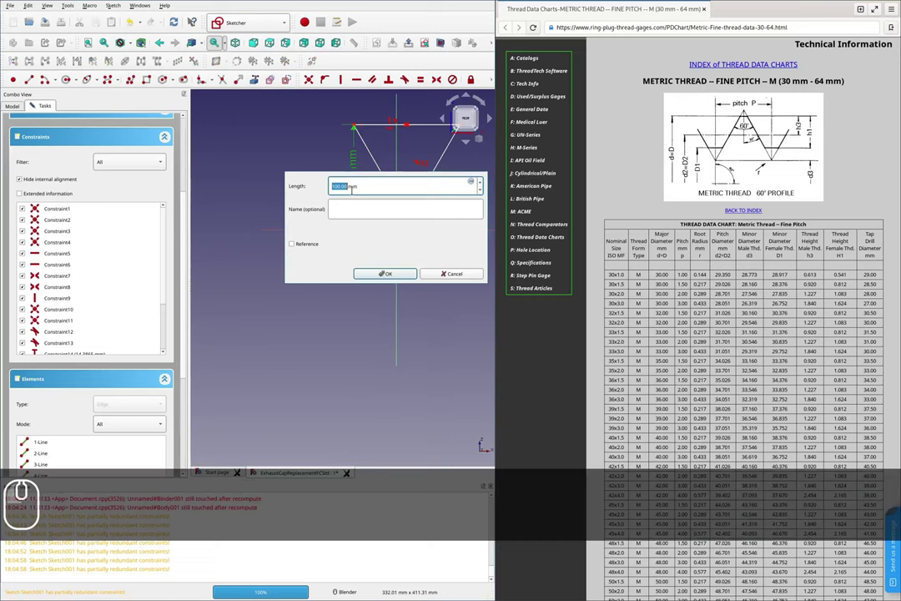
pyautogui.write('.1mm')
pyautogui.press('Caps_Lock')
pyautogui.write('m')
pyautogui.press('Return')
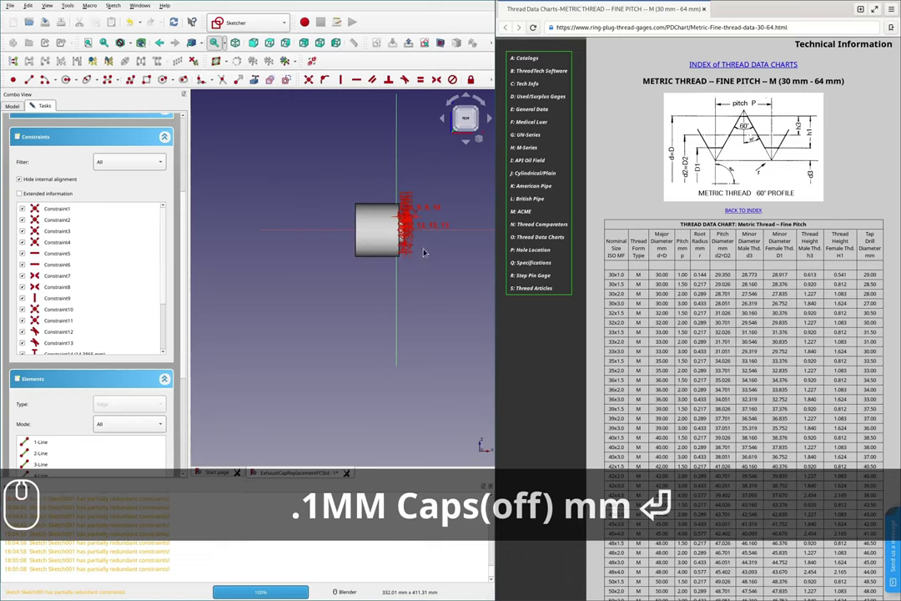
# - Zoom around the constrained triangle sketch to check it is fully constrained
pyautogui.scroll(3)
pyautogui.scroll(-3)
pyautogui.scroll(3)
pyautogui.scroll(3)
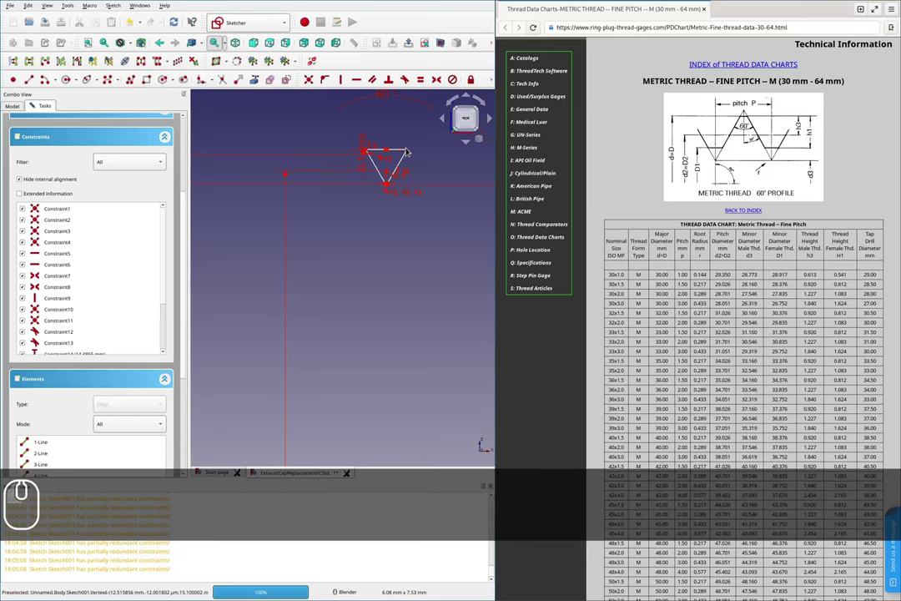
pyautogui.scroll(-3)
pyautogui.scroll(3)
pyautogui.scroll(3)
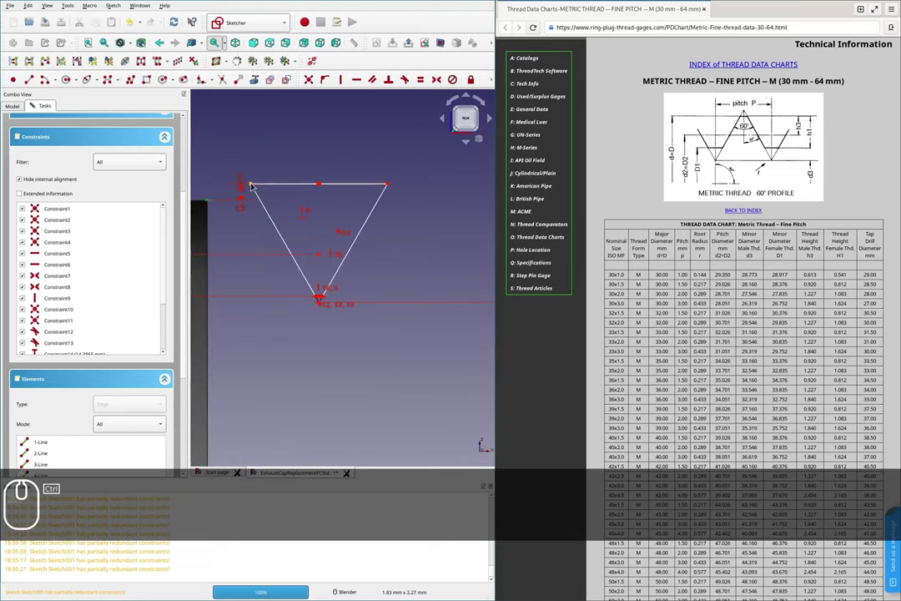
pyautogui.press('v')
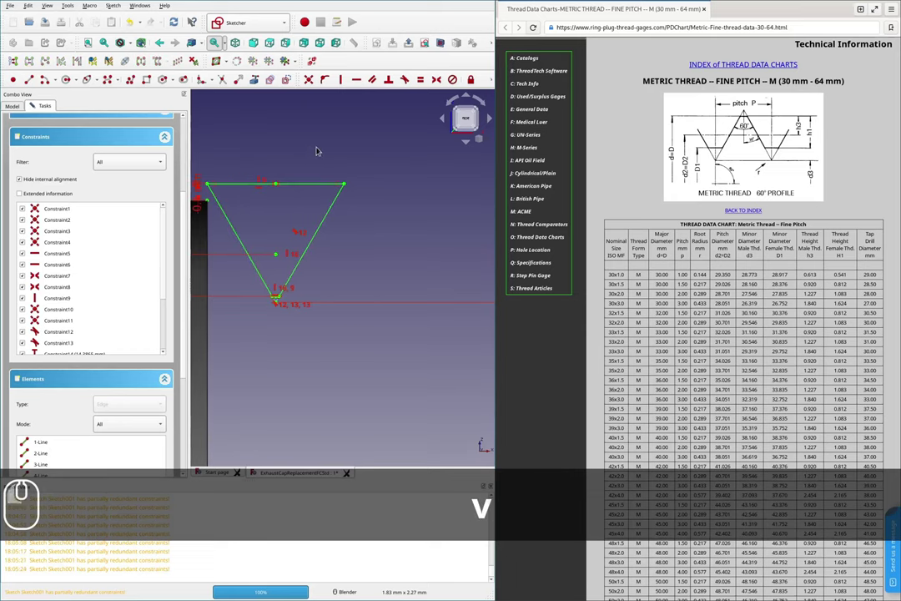
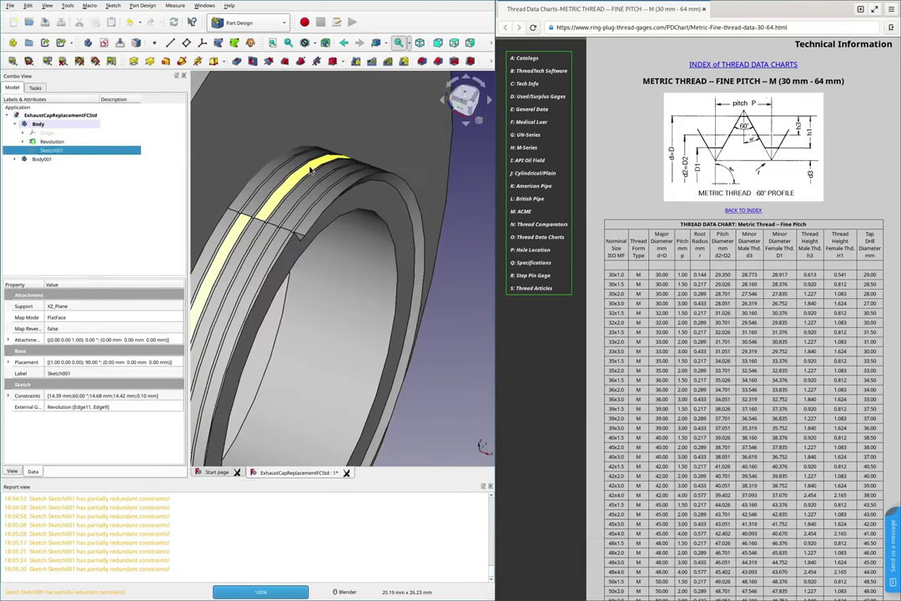
# - Boolean-cut the helix Body001 from the cap and orbit to view the threaded bore
pyautogui.scroll(-3)
pyautogui.scroll(3)
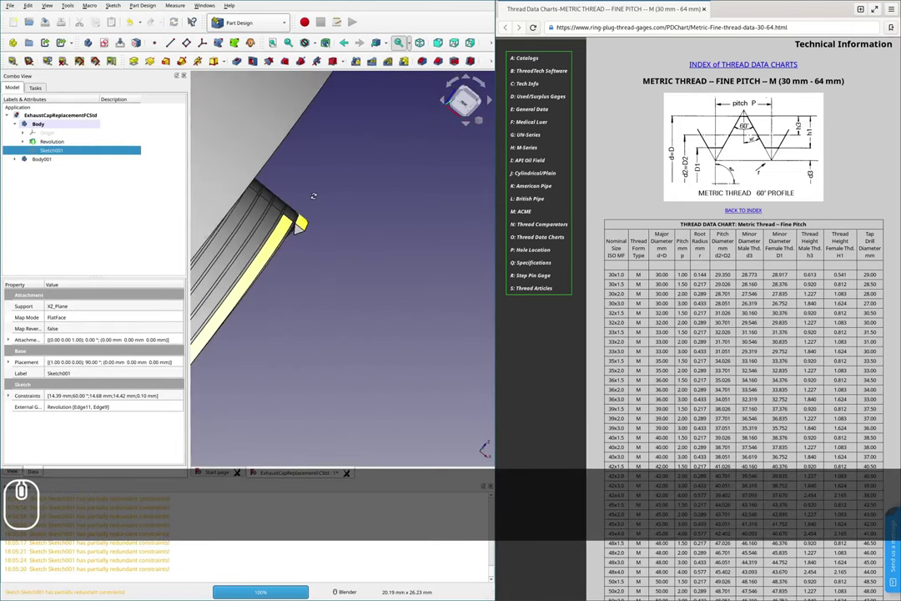
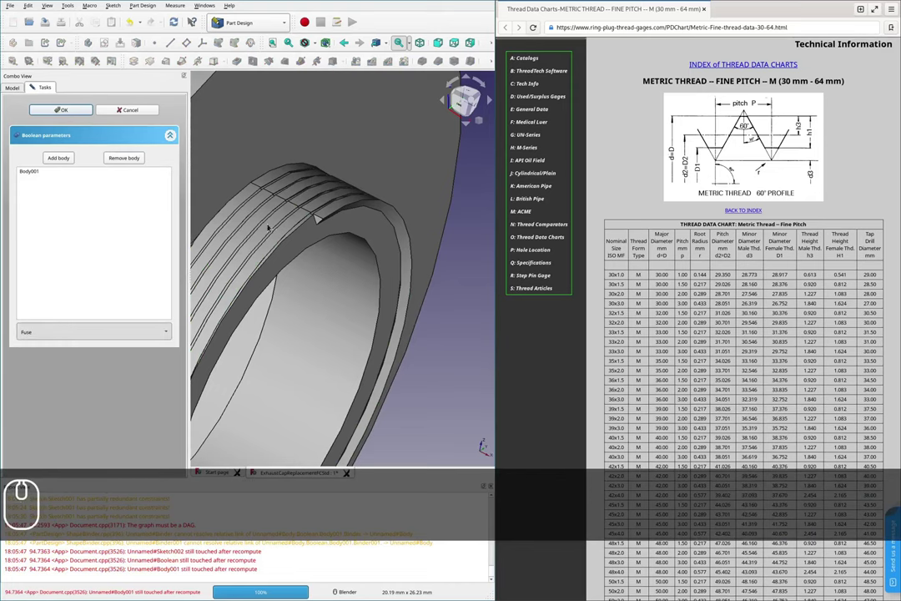
pyautogui.scroll(3)
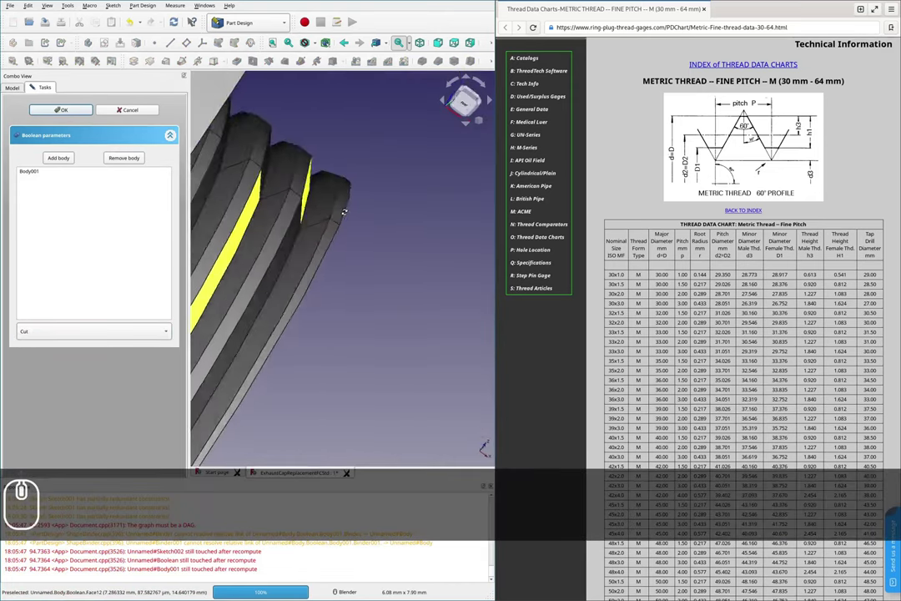
pyautogui.scroll(-3)
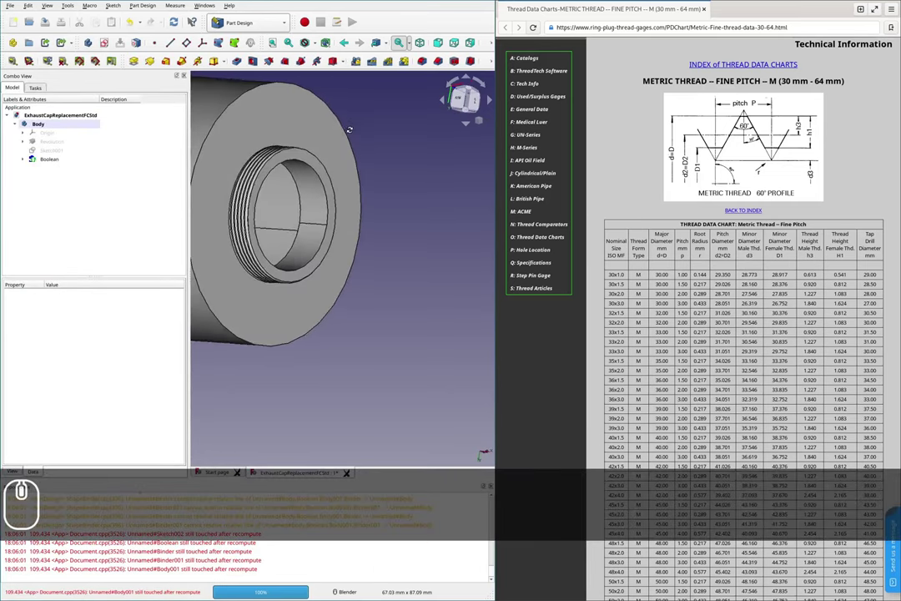
pyautogui.moveTo(238, 181); pyautogui.dragTo(249, 214)
# - Enable a Clipping Y plane from the View menu to section the thread grooves in the tube wall
pyautogui.scroll(-3)
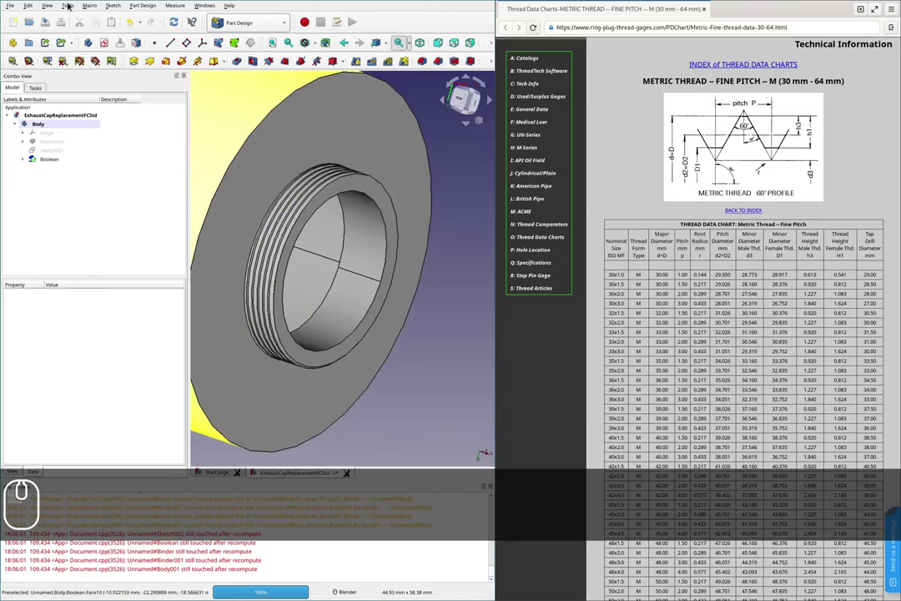
pyautogui.click(49, 4)
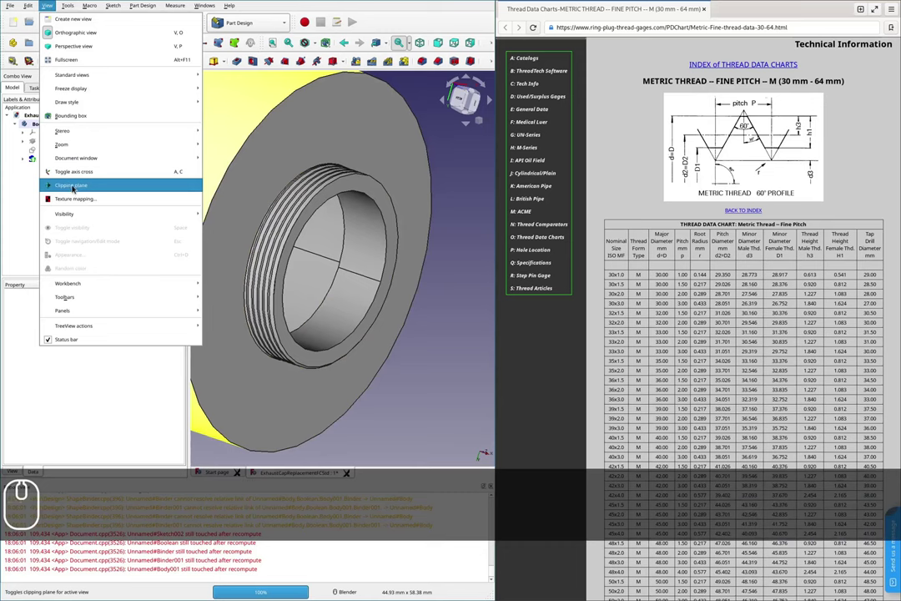
pyautogui.moveTo(73, 185); pyautogui.dragTo(44, 246)
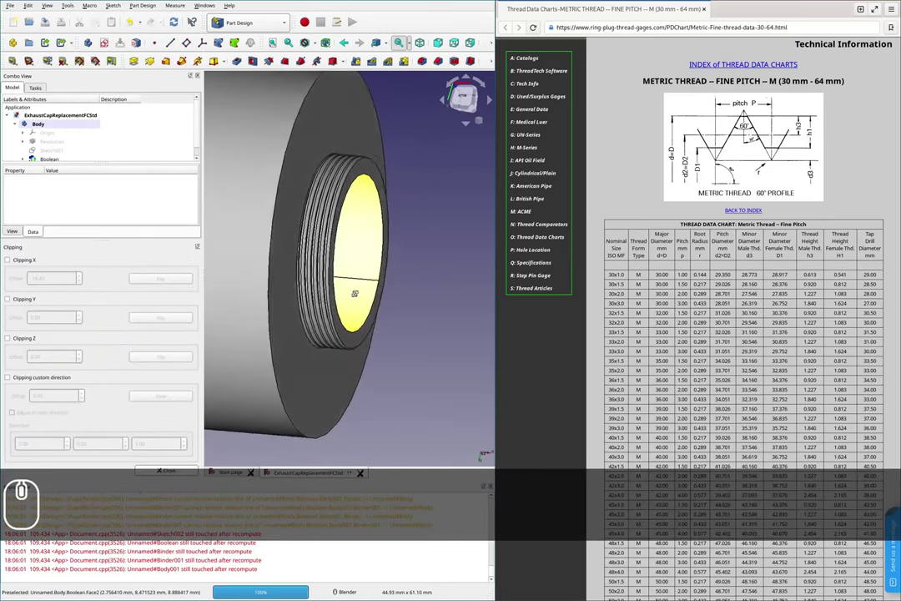
pyautogui.click(12, 296)
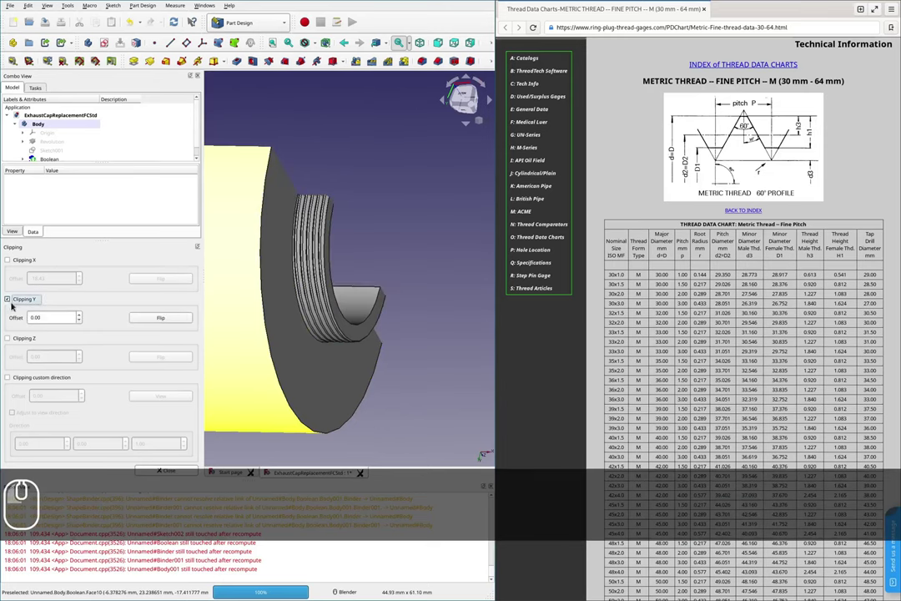
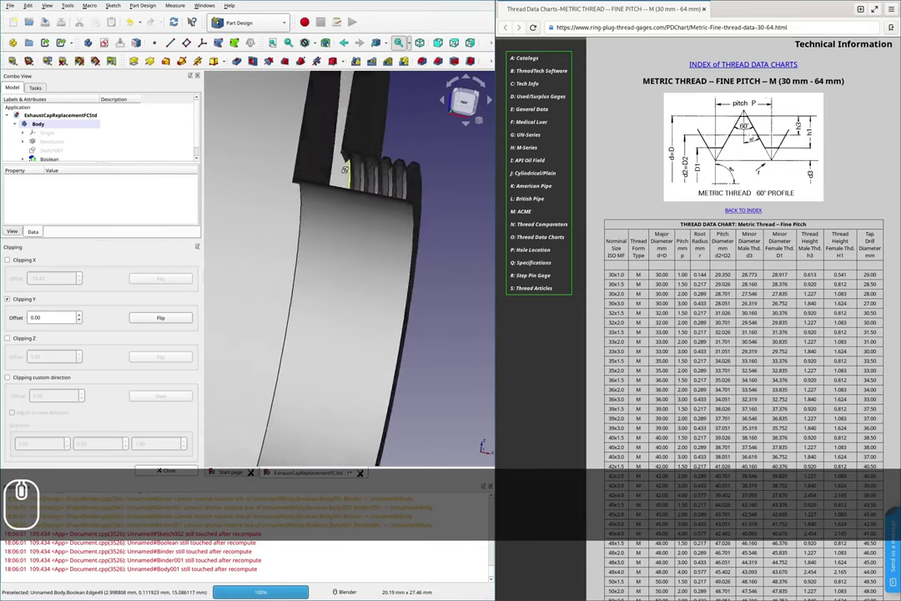
# - Zoom over the section and expand Boolean > Body001 to show its binders, helix and datum plane
pyautogui.scroll(3)
pyautogui.scroll(-3)
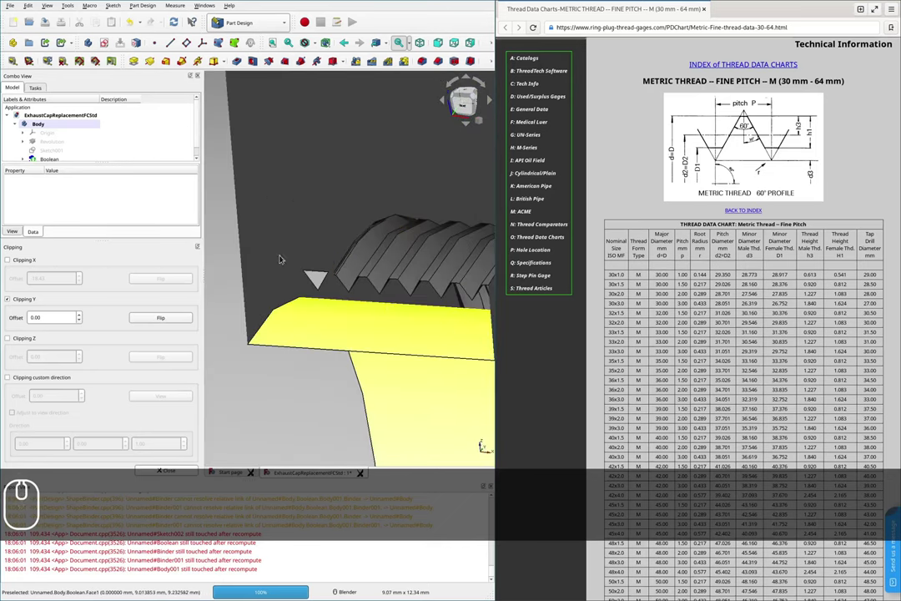
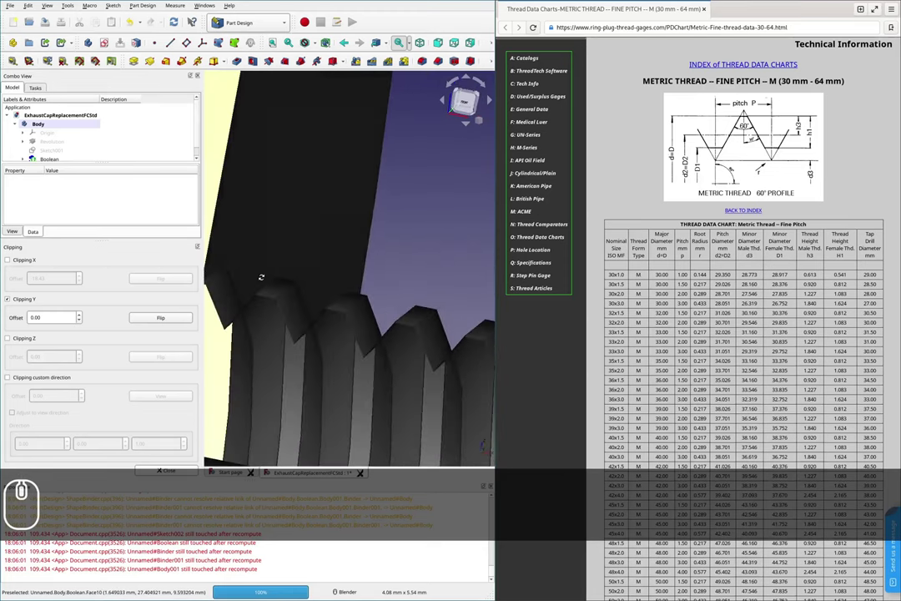
pyautogui.scroll(-3)
pyautogui.scroll(3)
pyautogui.scroll(-3)
pyautogui.scroll(3)
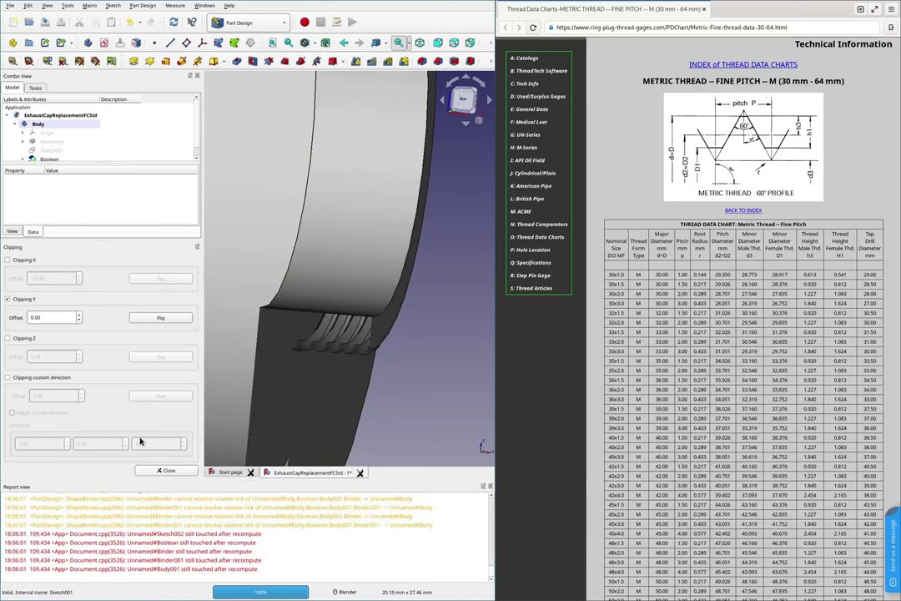
pyautogui.scroll(-3)
pyautogui.scroll(3)
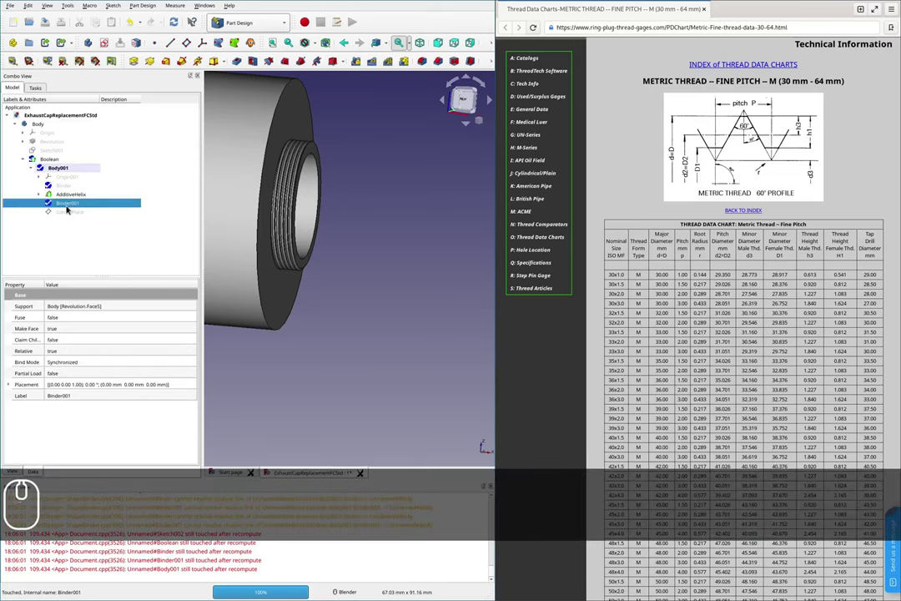
# - Walk down Body001's features, expand AdditiveHelix to reveal Sketch002 and toggle the binders' visibility
pyautogui.click(70, 214)
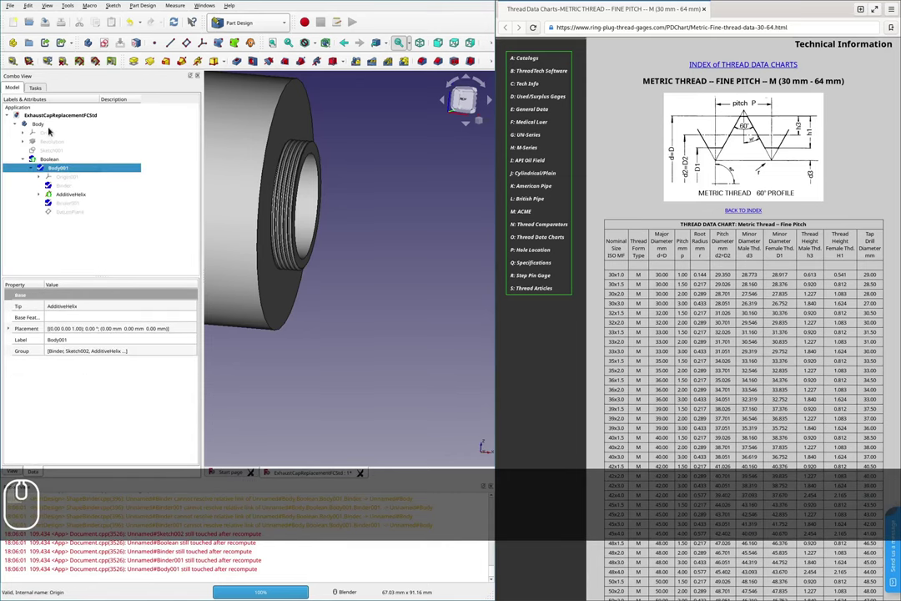
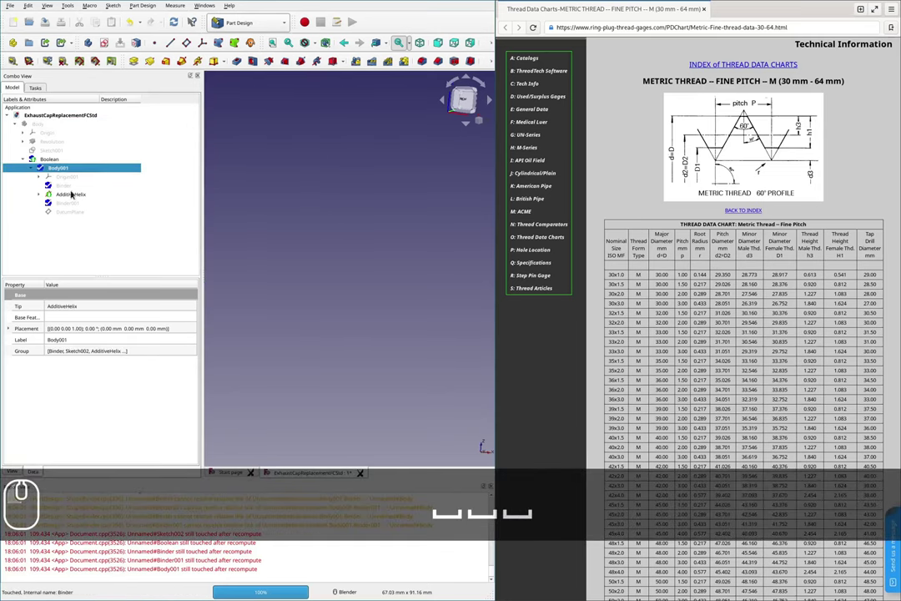
pyautogui.press('space')
pyautogui.press('space')
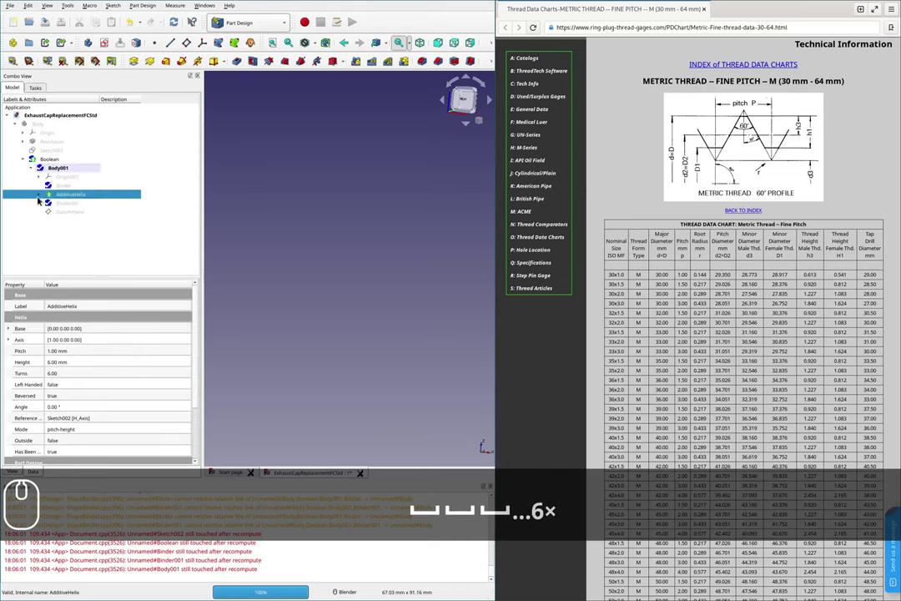
pyautogui.press('space')
pyautogui.press('space')
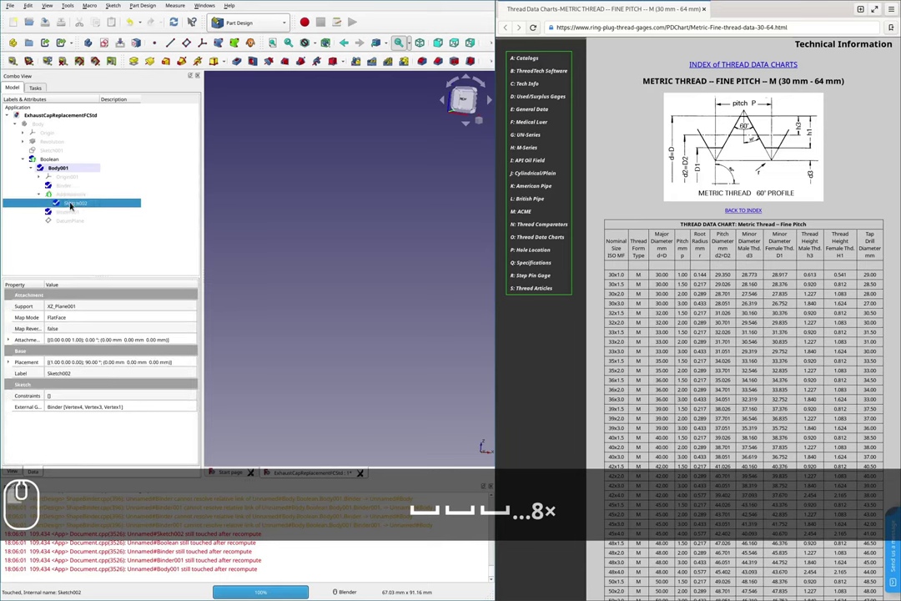
pyautogui.press('space')
pyautogui.click(53, 127)
pyautogui.press('space')
pyautogui.click(56, 158)
pyautogui.press('space')
pyautogui.press('space')
# - Select DatumPlane, accept the dependency-cycle warning, and toggle visibility so the plane hides while binders show
pyautogui.click(76, 221)
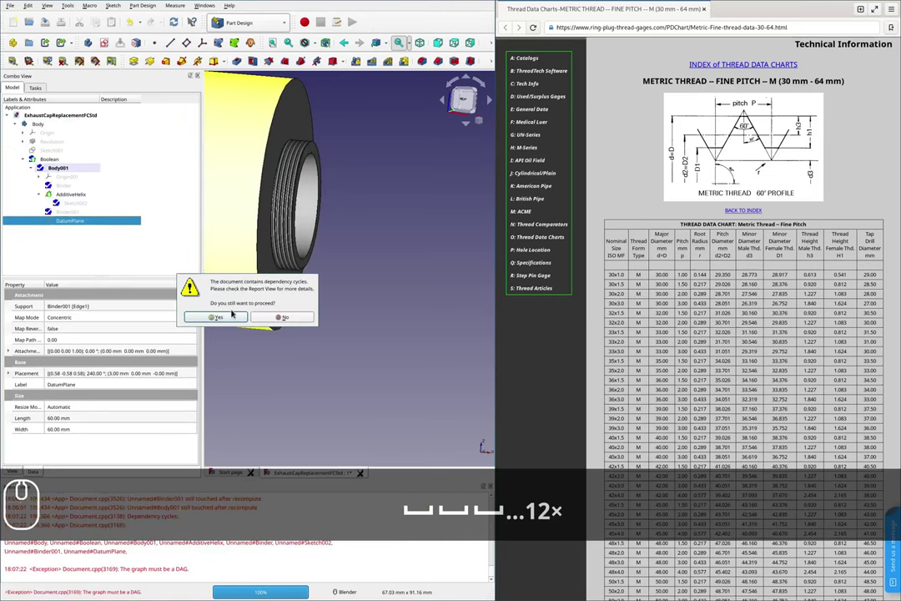
pyautogui.click(291, 318)
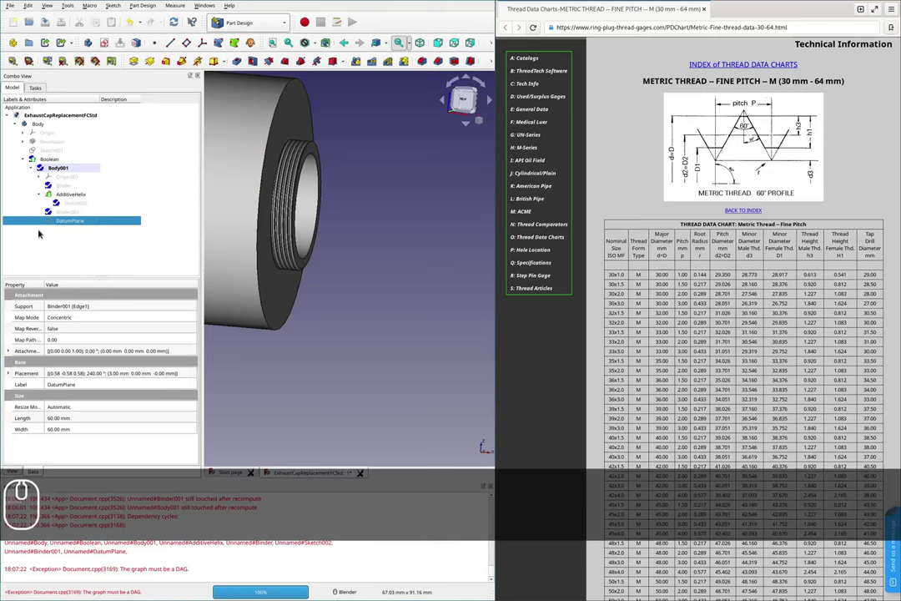
pyautogui.press('space')
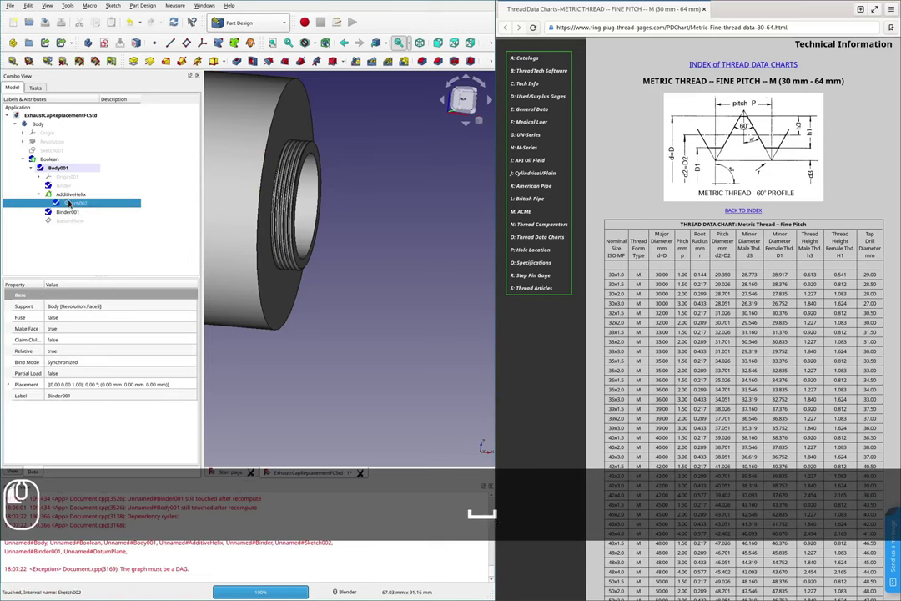
pyautogui.press('space')
pyautogui.press('space')
pyautogui.press('space')
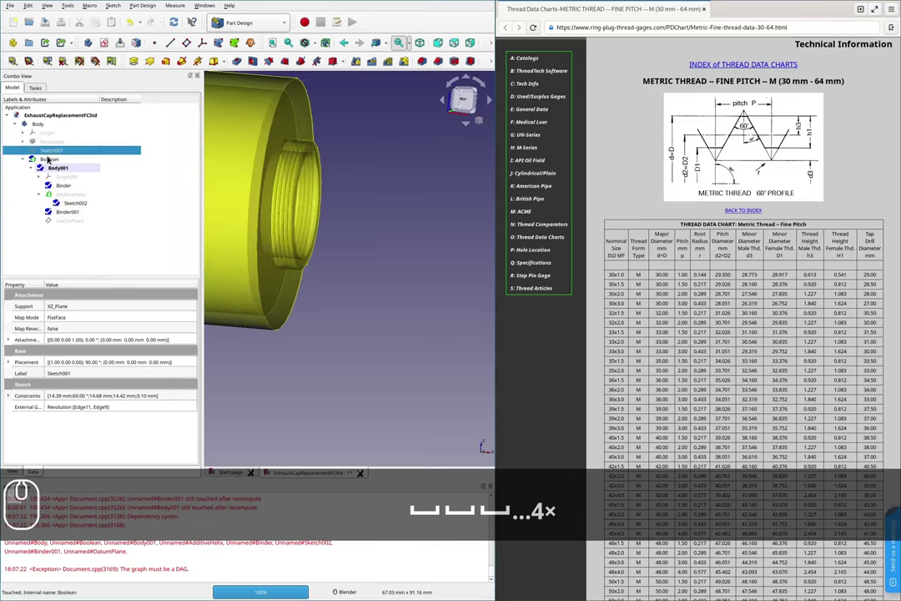
pyautogui.press('space')
# - Step through Body001 to the DatumPlane and make it visible
pyautogui.press('space')
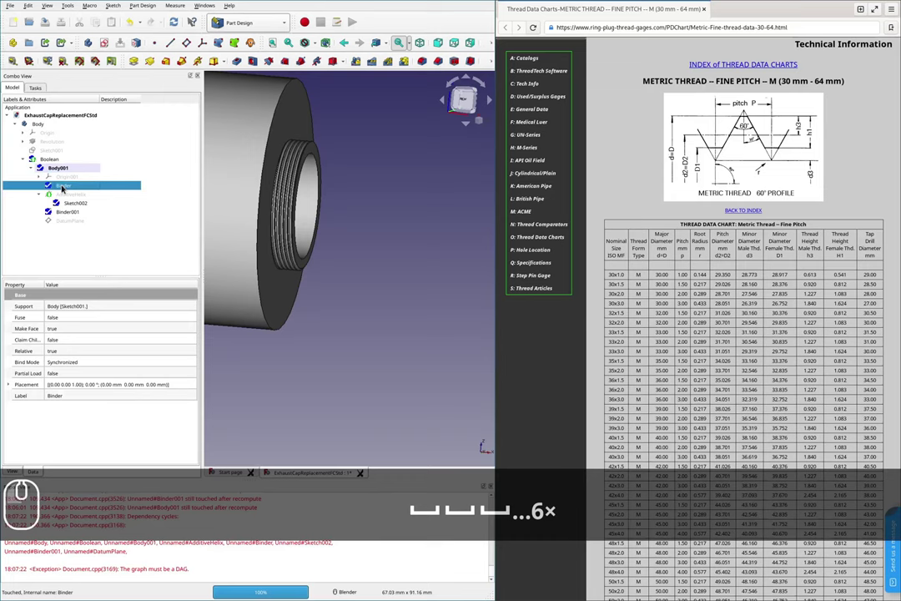
pyautogui.press('space')
pyautogui.press('space')
pyautogui.press('space')
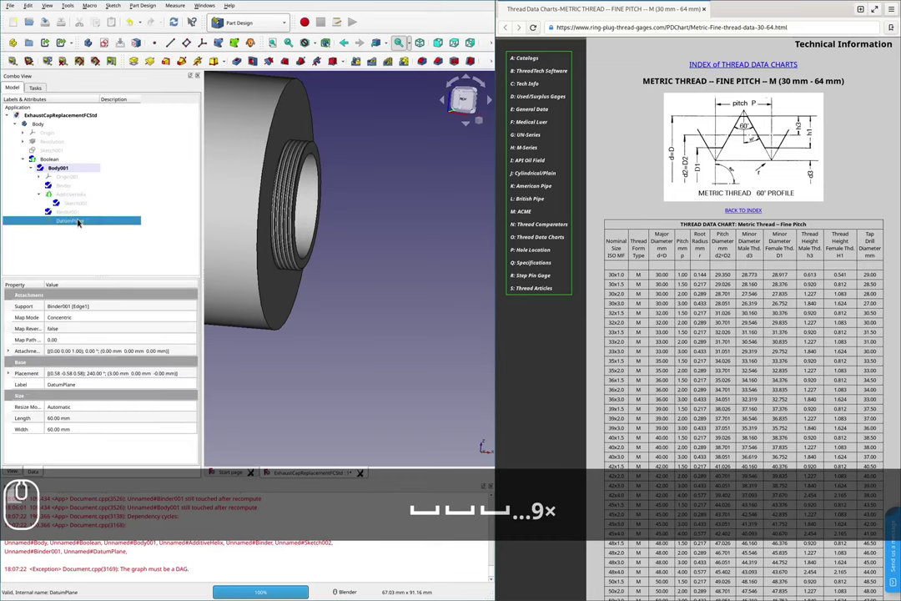
pyautogui.press('space')
pyautogui.scroll(-3)
pyautogui.scroll(3)
pyautogui.scroll(-3)
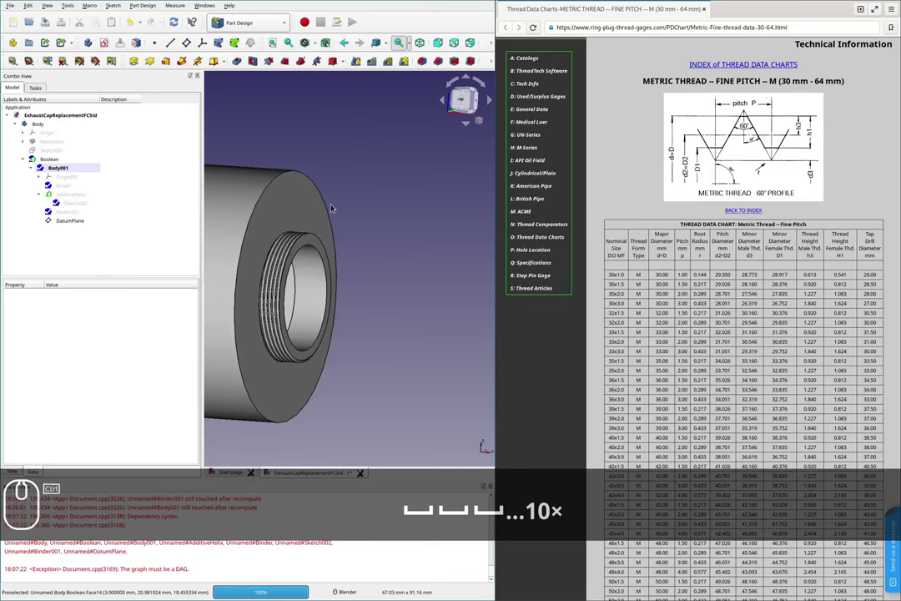
# - Delete the Boolean cut so Body001 stands alone again, then move to its AdditiveHelix
pyautogui.press('Delete')
pyautogui.scroll(-3)
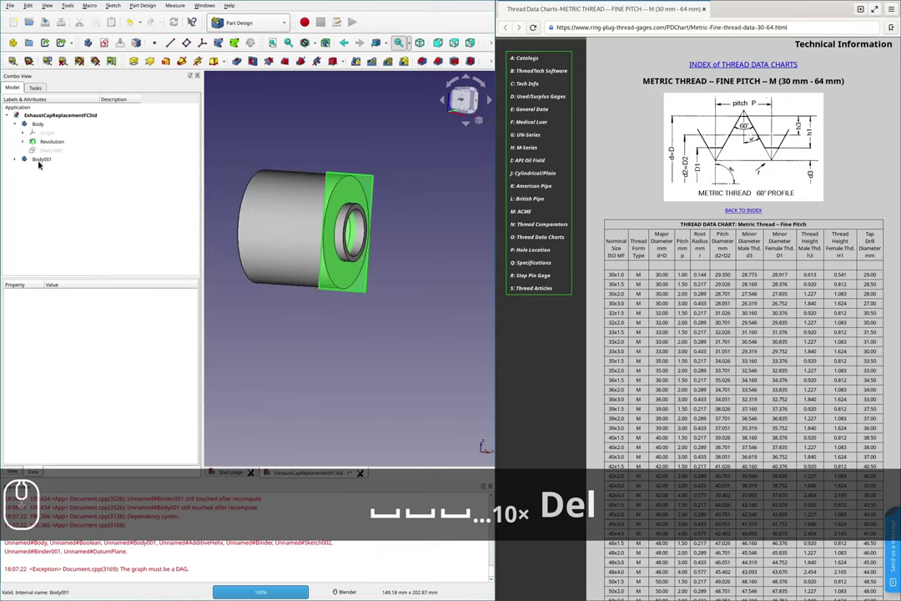
pyautogui.scroll(3)
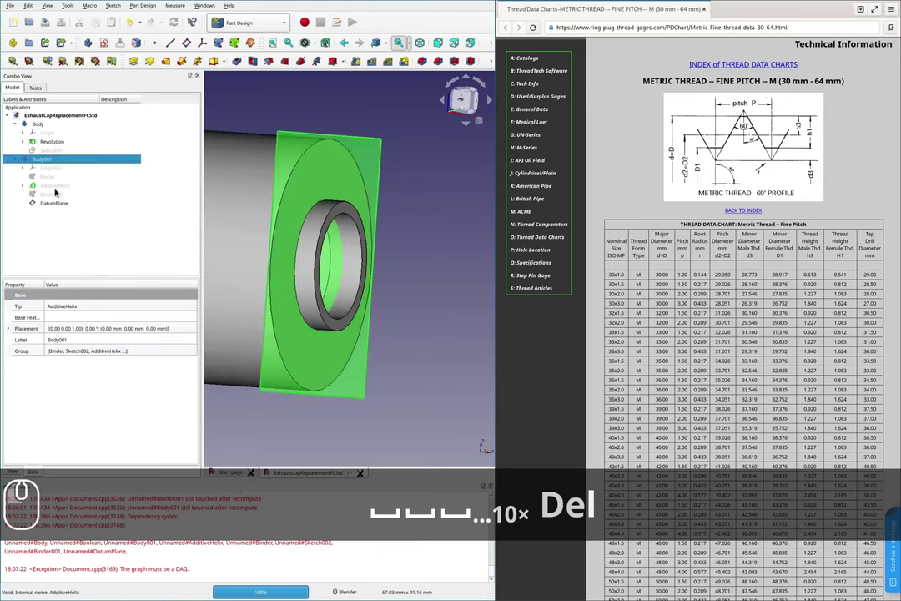
pyautogui.press('space')
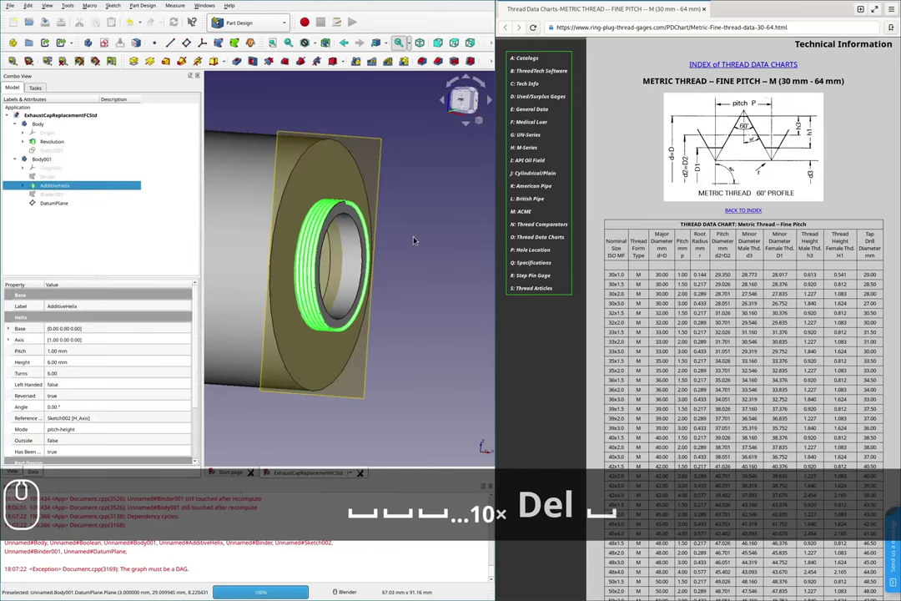
pyautogui.scroll(3)
pyautogui.scroll(-3)
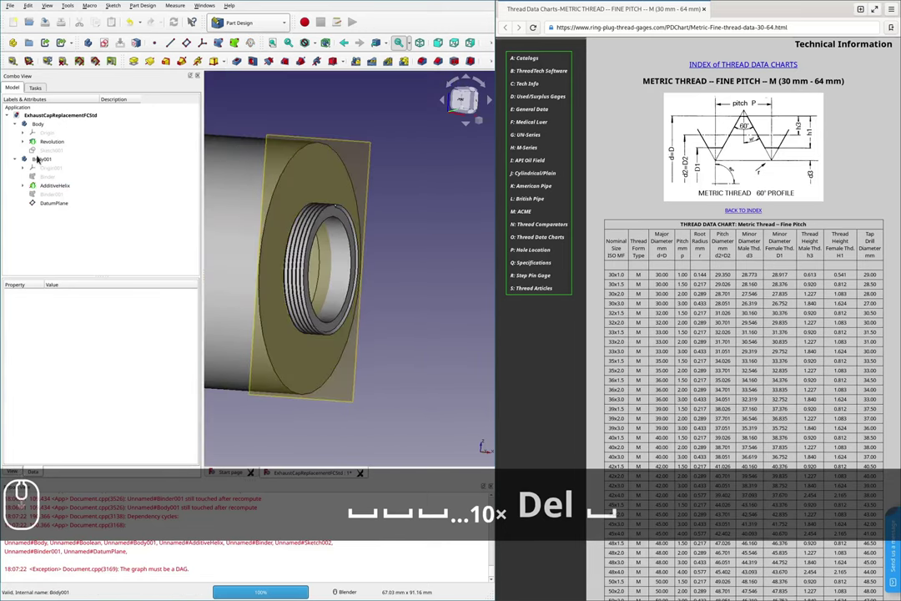
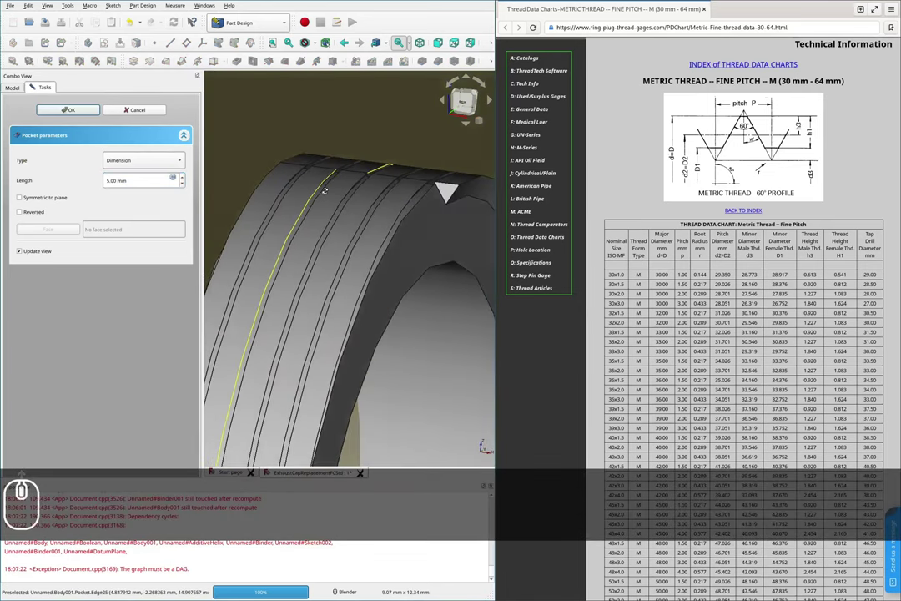
# - Set the datum-plane Pocket to 50 mm trimming the thread flat, and hide the main body to inspect the ring
pyautogui.scroll(-3)
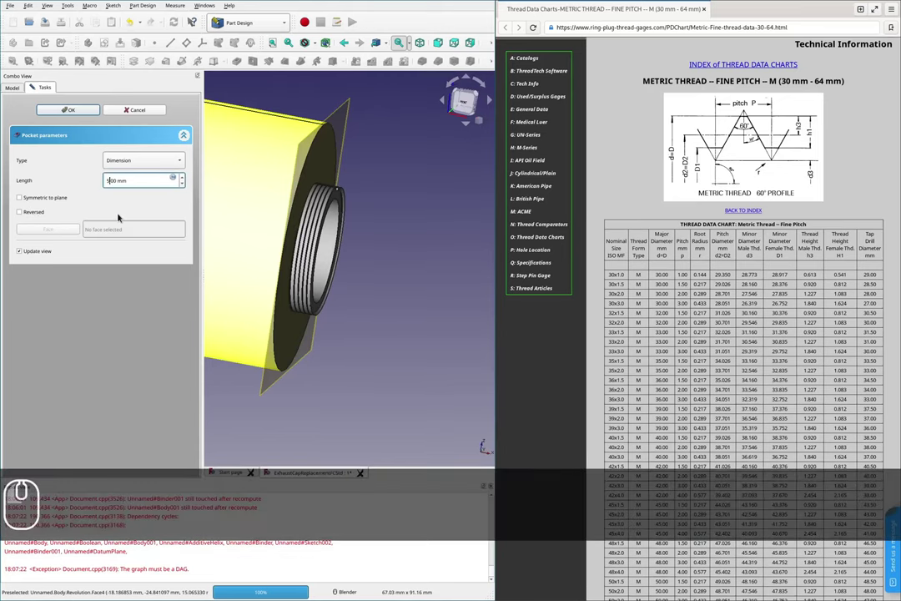
pyautogui.press('0')
pyautogui.press('Tab')
pyautogui.scroll(3)
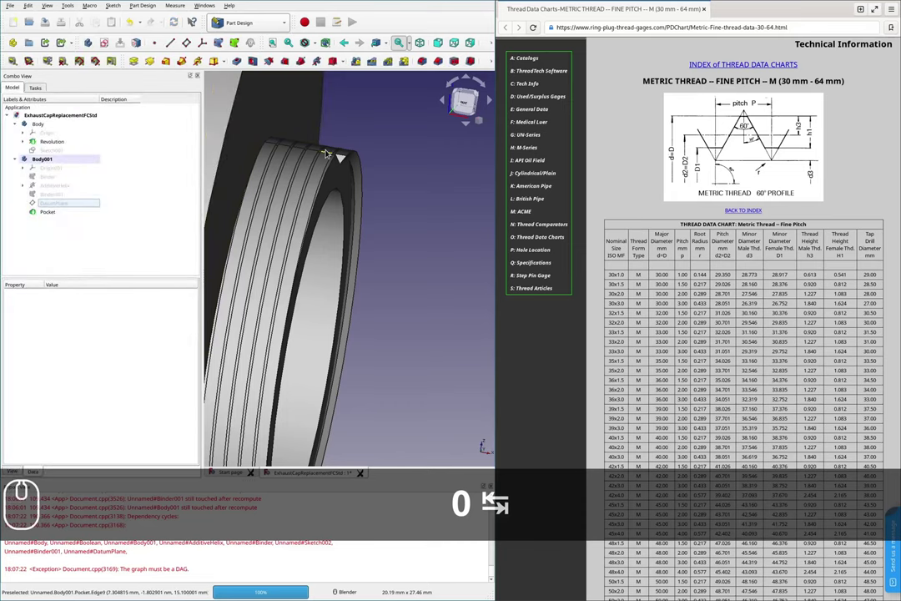
pyautogui.scroll(-3)
pyautogui.press('space')
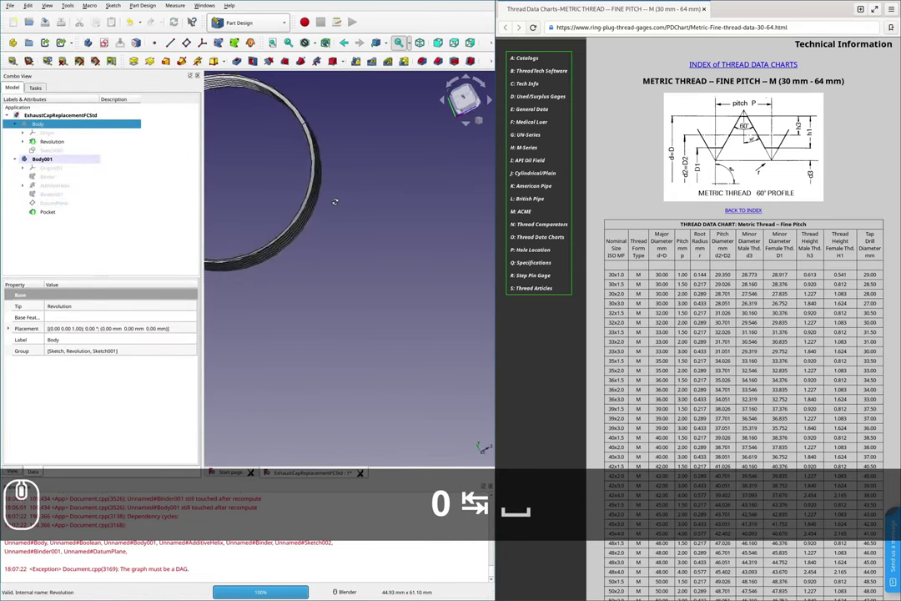
pyautogui.scroll(-3)
pyautogui.scroll(3)
pyautogui.scroll(-3)
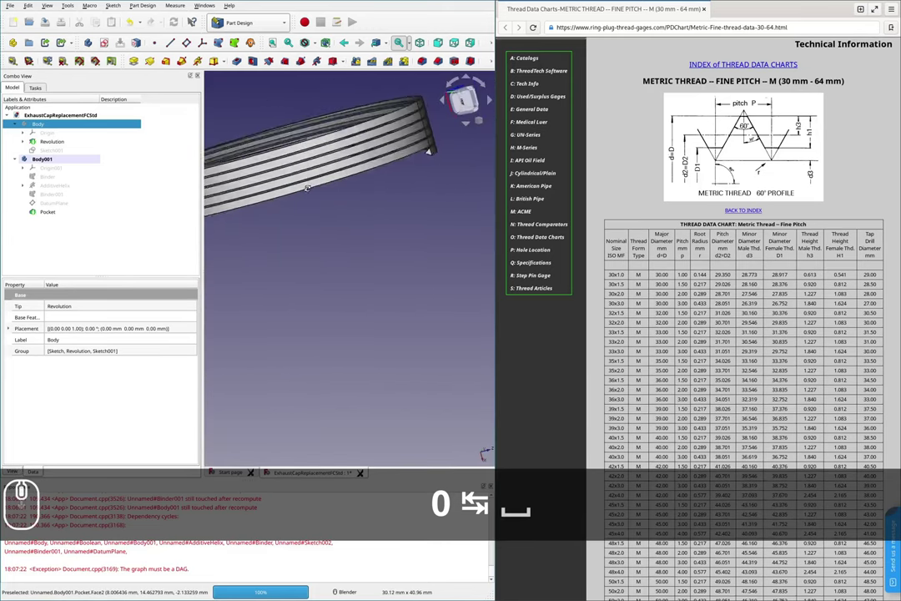
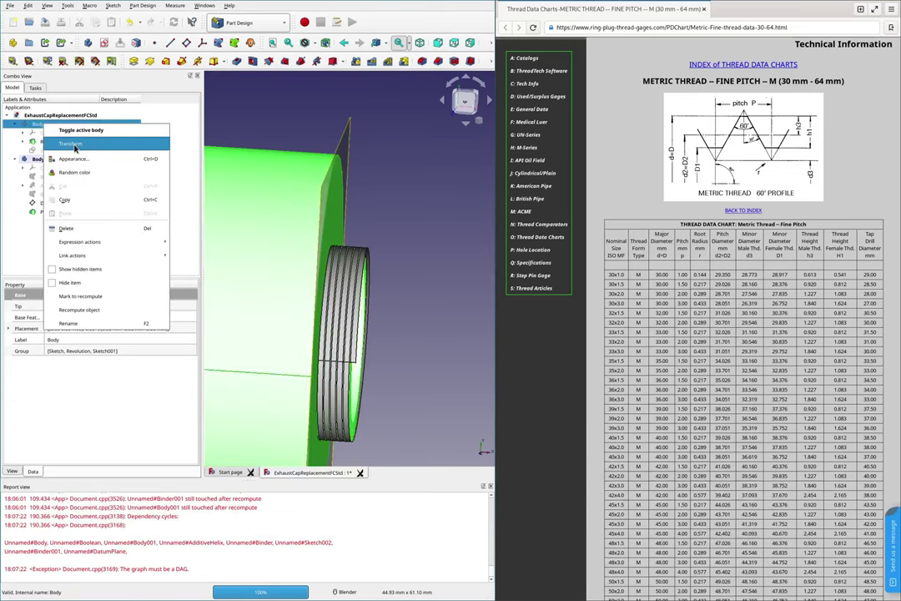
# - Reactivate the main cap body and add a Boolean Fuse that combines Body001 into it
pyautogui.moveTo(75, 146); pyautogui.dragTo(95, 111)
pyautogui.press('Escape')
pyautogui.moveTo(96, 111); pyautogui.dragTo(77, 123)
pyautogui.moveTo(76, 123); pyautogui.dragTo(113, 129)
pyautogui.moveTo(114, 129); pyautogui.dragTo(55, 162)
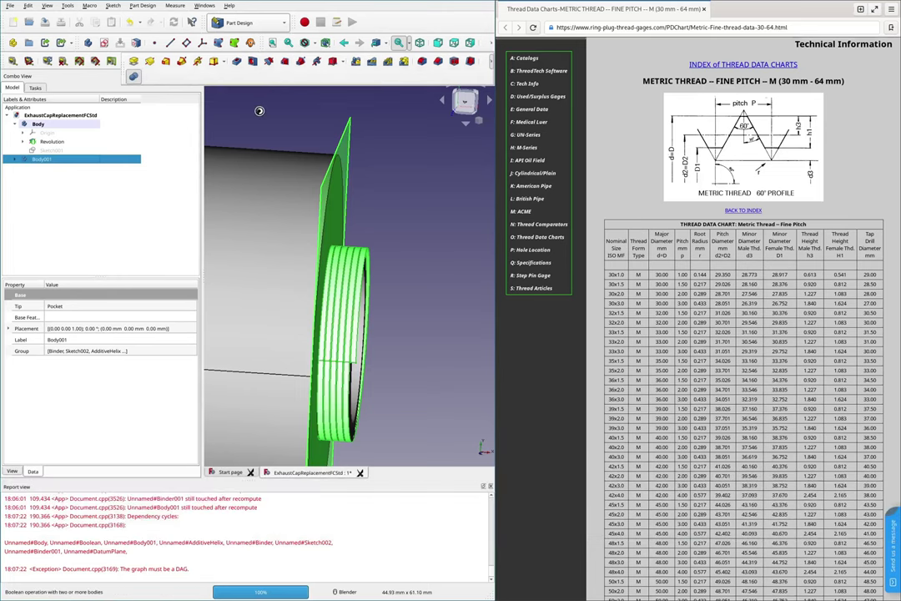
pyautogui.moveTo(77, 330); pyautogui.dragTo(78, 344)
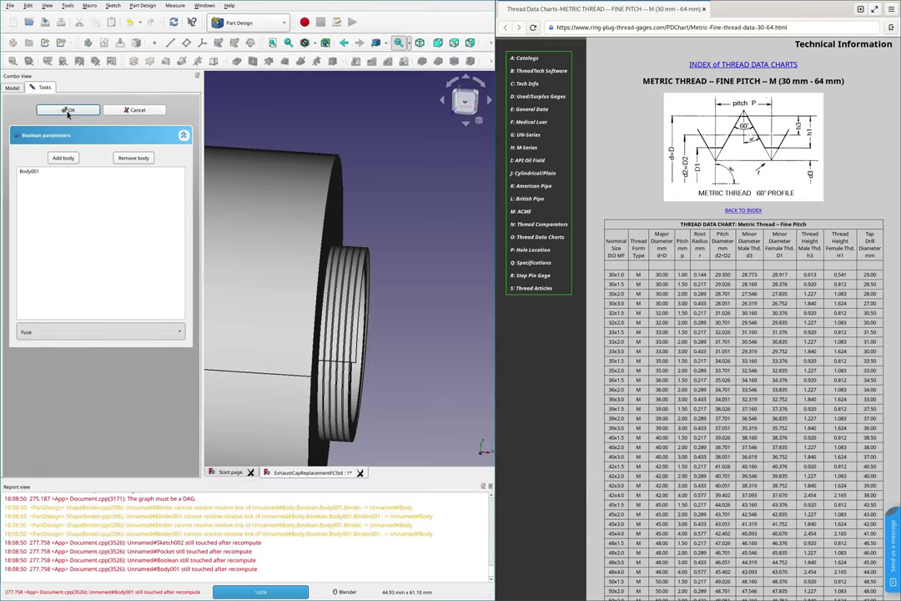
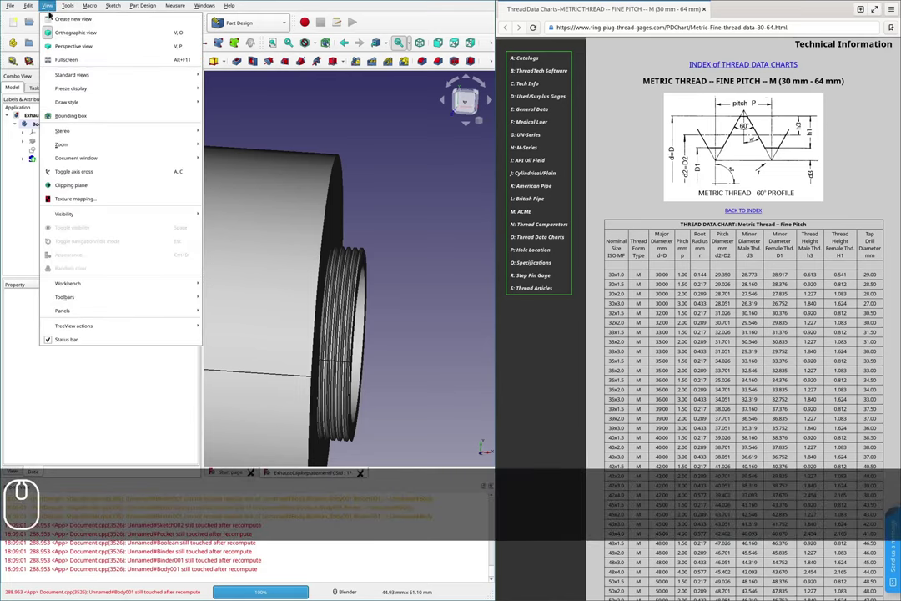
pyautogui.moveTo(63, 187); pyautogui.dragTo(28, 360)
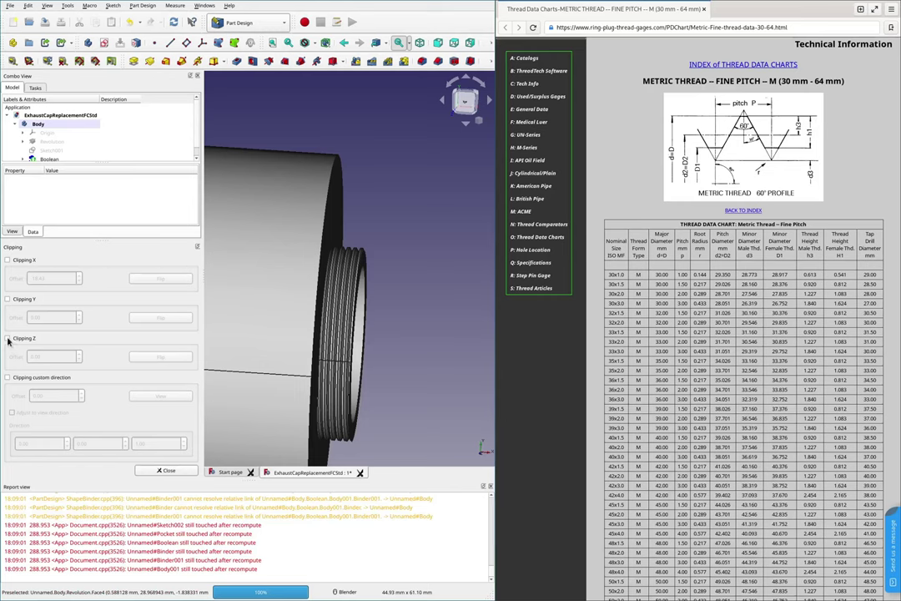
pyautogui.click(10, 338)
pyautogui.middleClick(10, 338)
pyautogui.click(392, 253)
pyautogui.middleClick(394, 261)
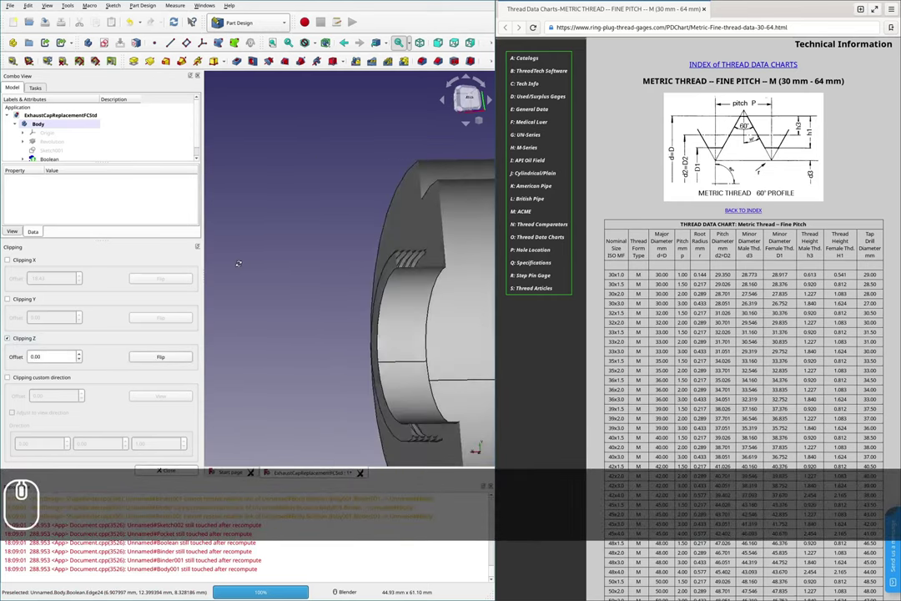
pyautogui.scroll(-3)
pyautogui.scroll(3)
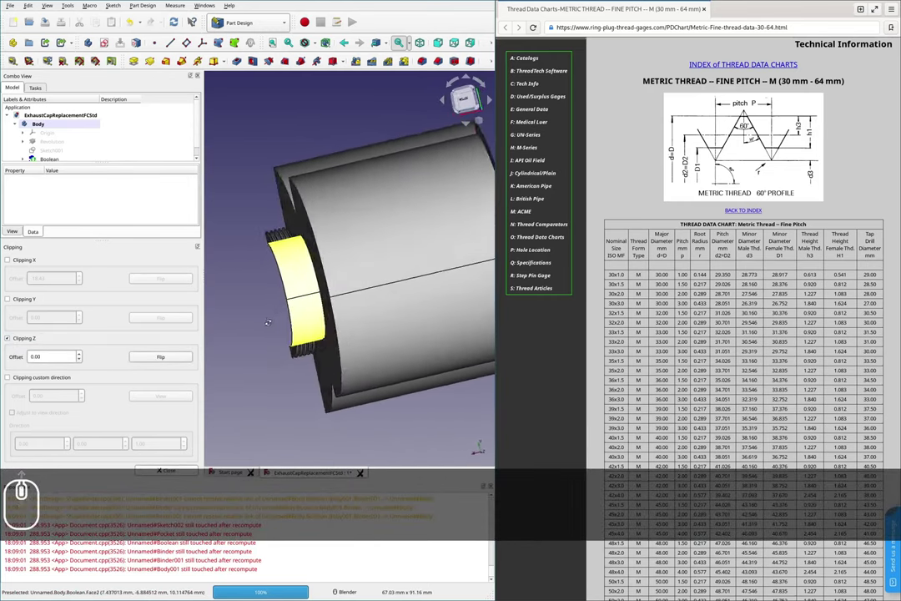
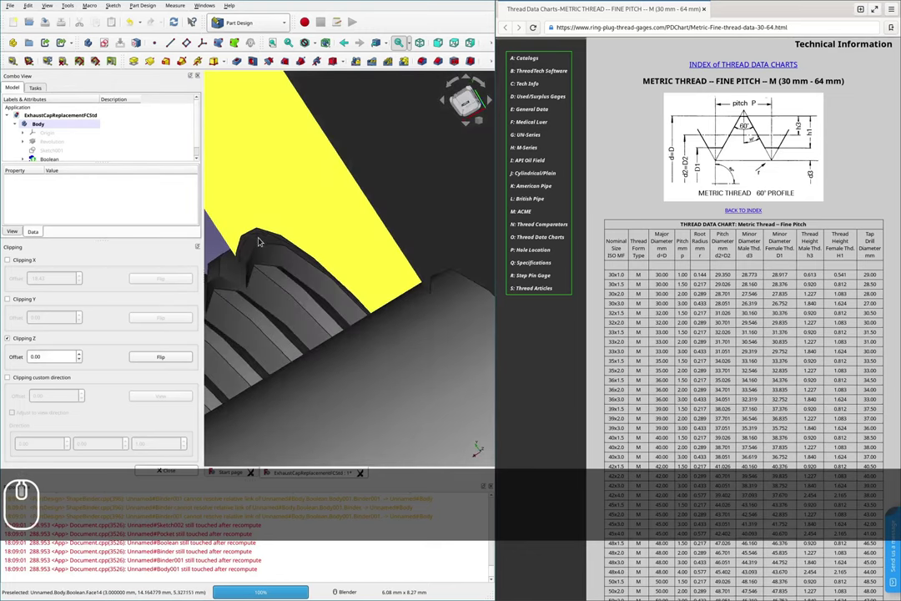
pyautogui.scroll(3)
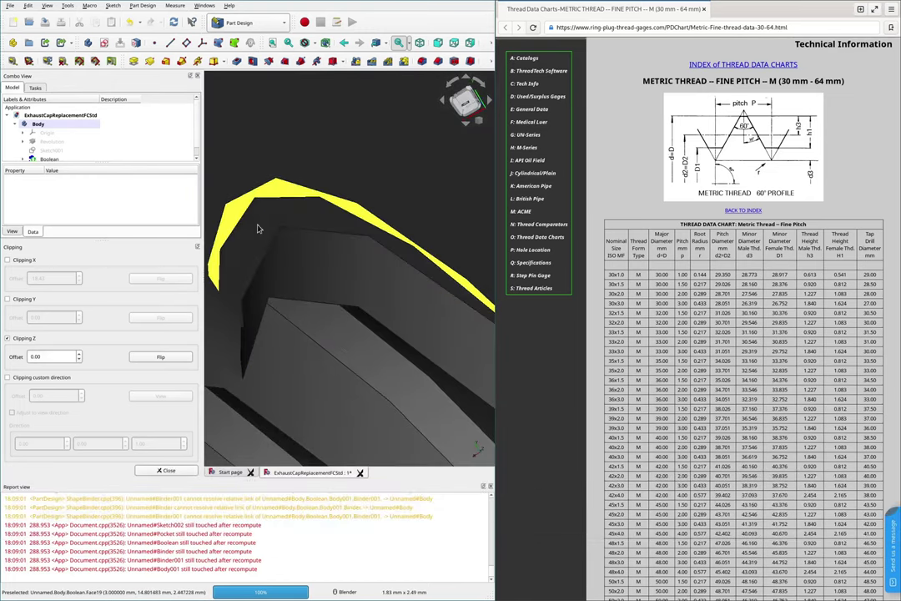
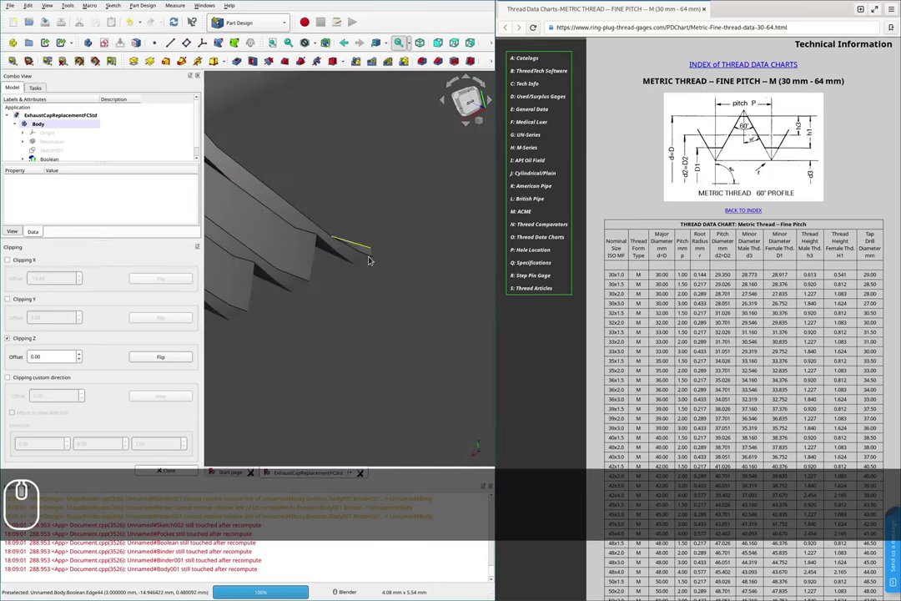
pyautogui.scroll(3)
pyautogui.scroll(-3)
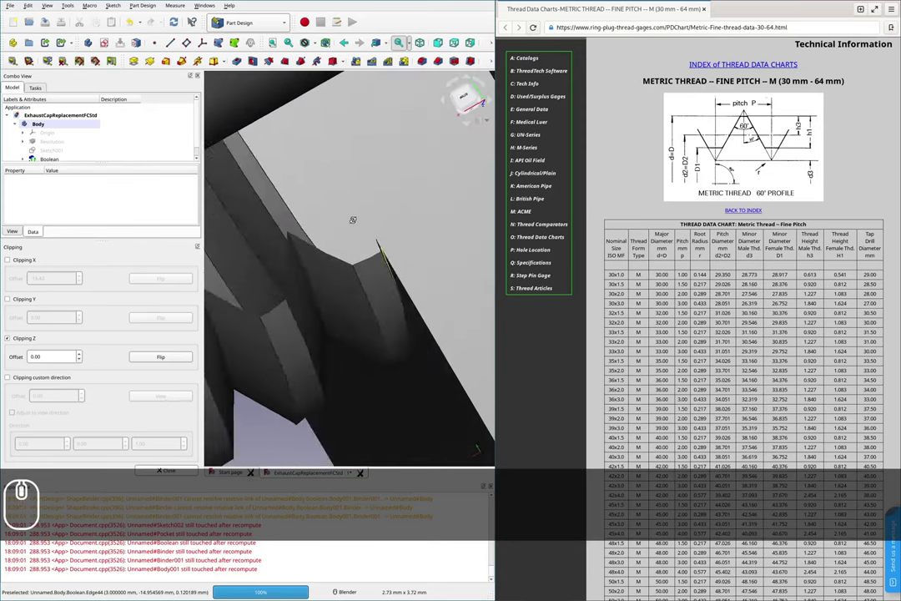
pyautogui.scroll(-3)
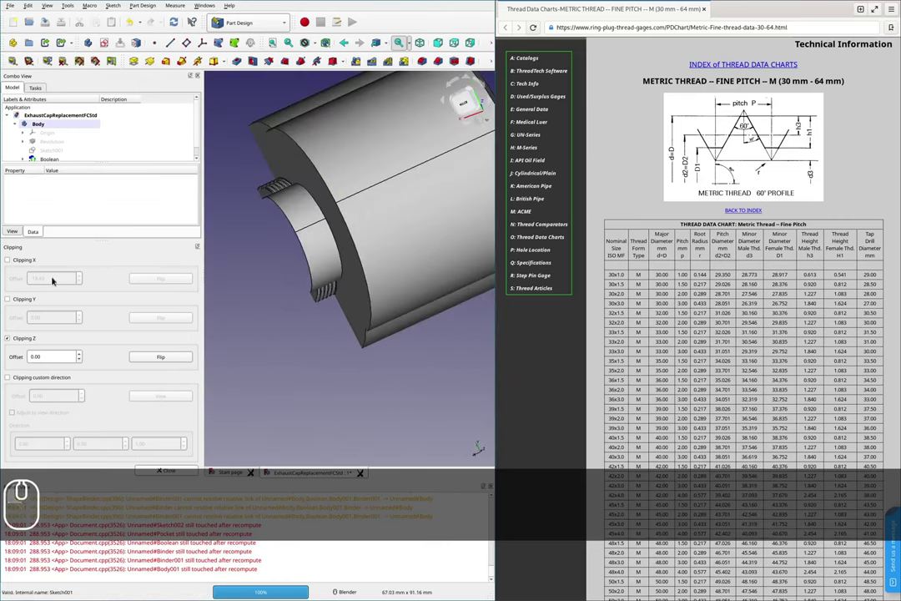
pyautogui.scroll(-3)
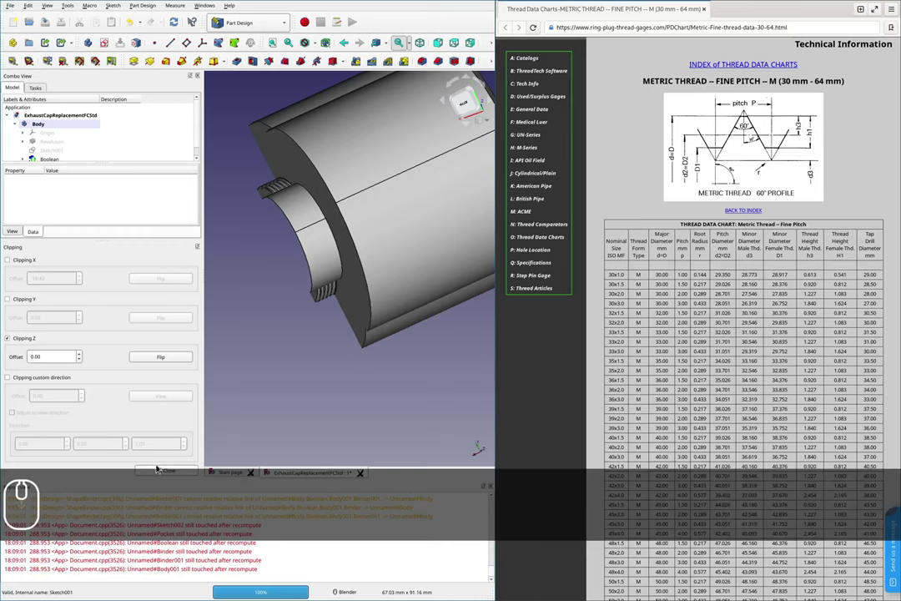
pyautogui.click(157, 465)
pyautogui.scroll(-3)
pyautogui.scroll(3)
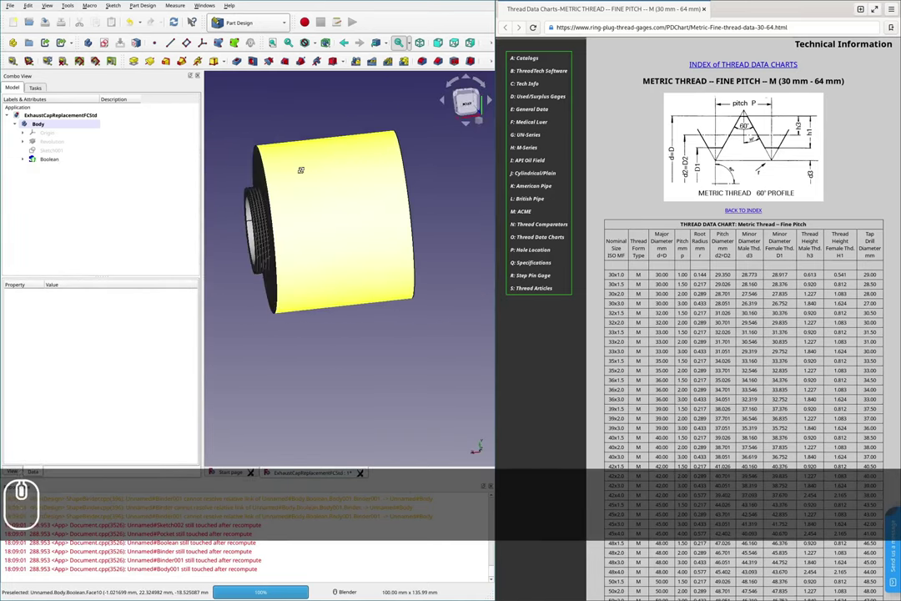
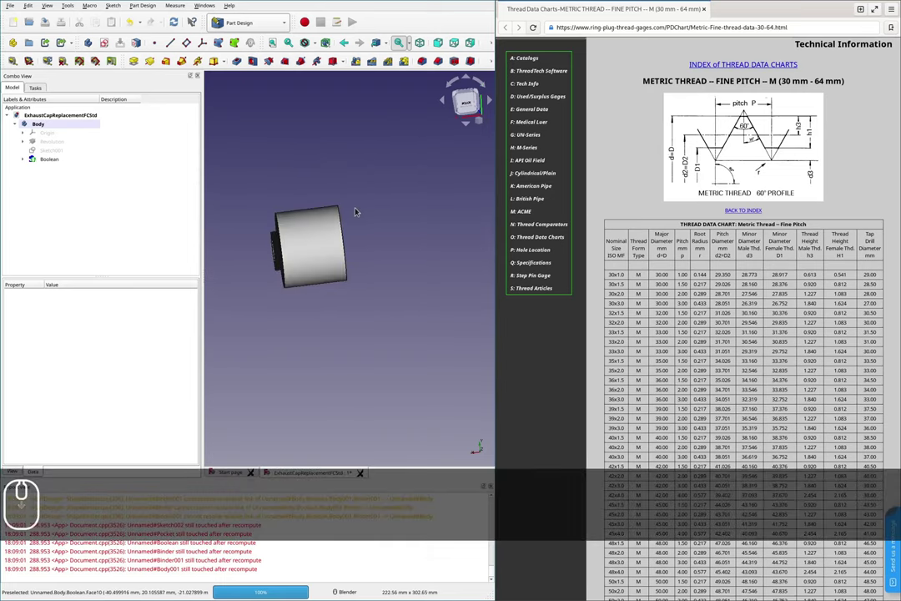
pyautogui.scroll(3)
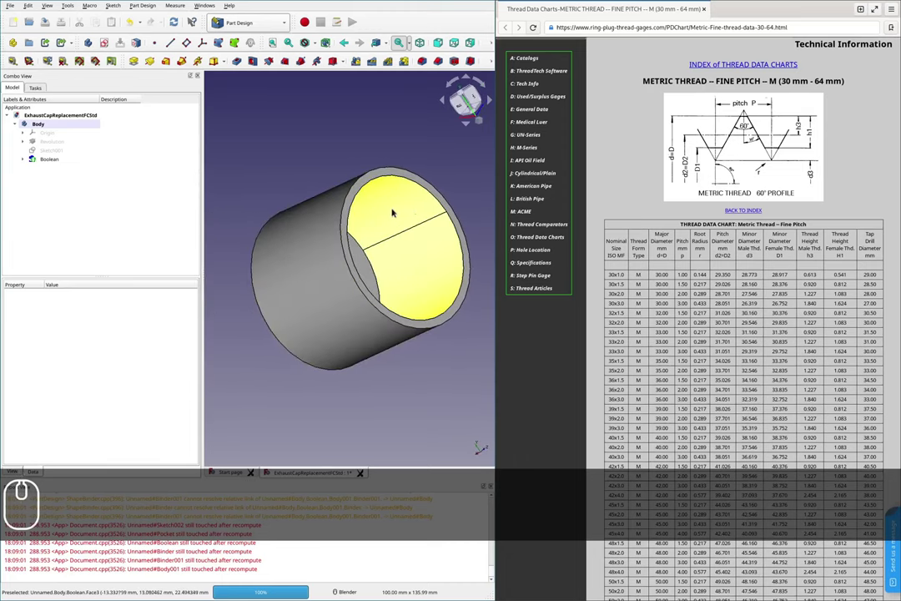
pyautogui.press('F2')
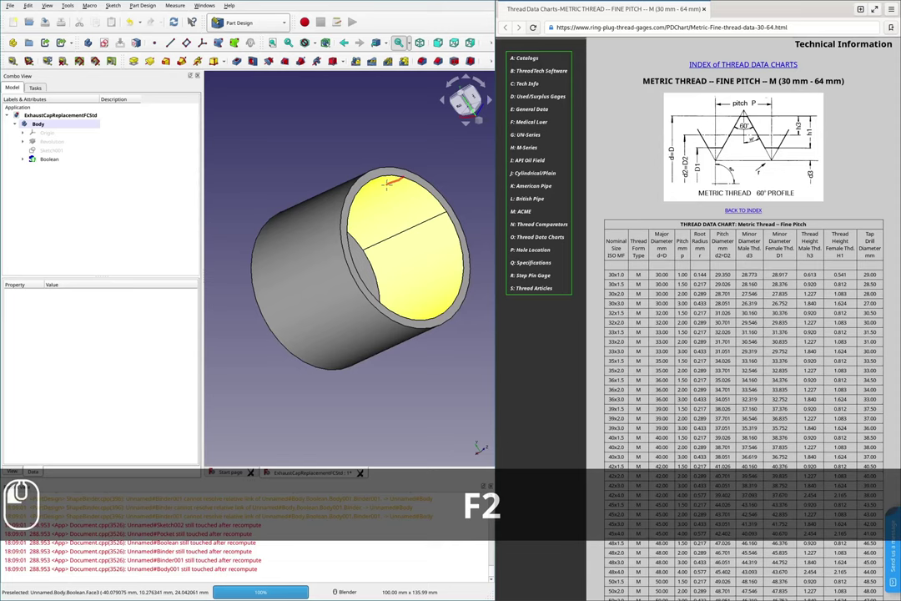
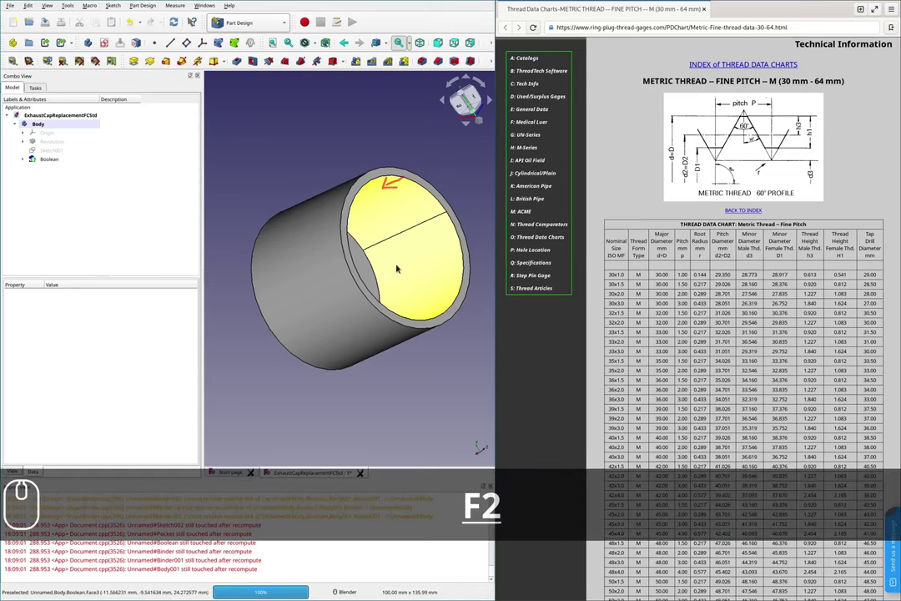
pyautogui.scroll(-3)
pyautogui.scroll(3)
pyautogui.press('F2')
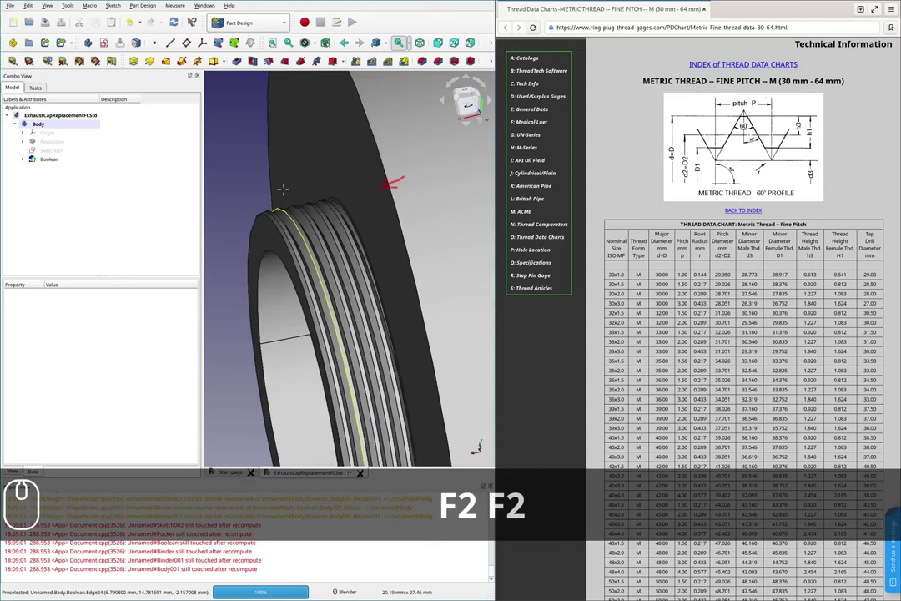
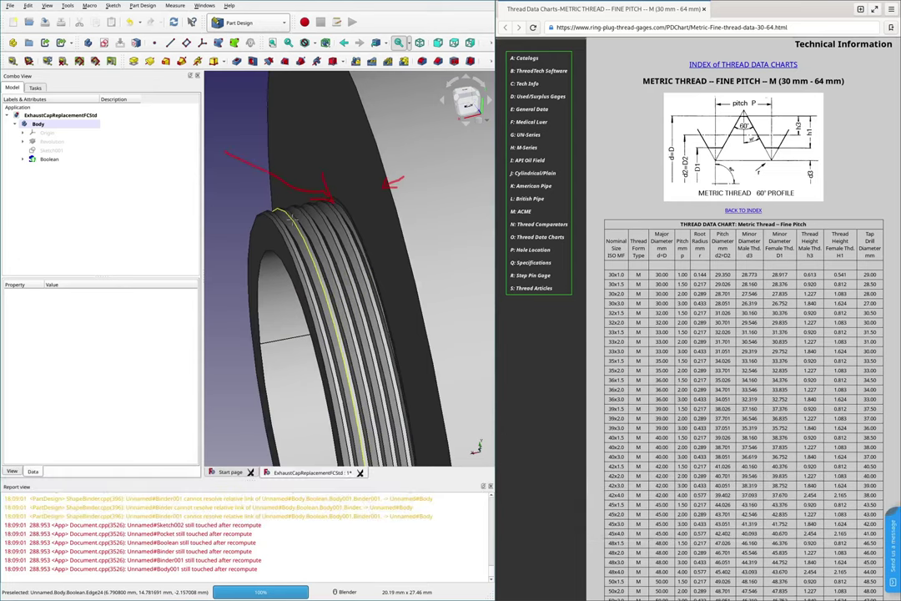
pyautogui.press('shift+F2')
pyautogui.scroll(-3)
pyautogui.scroll(-3)
pyautogui.scroll(3)
pyautogui.press('F2')
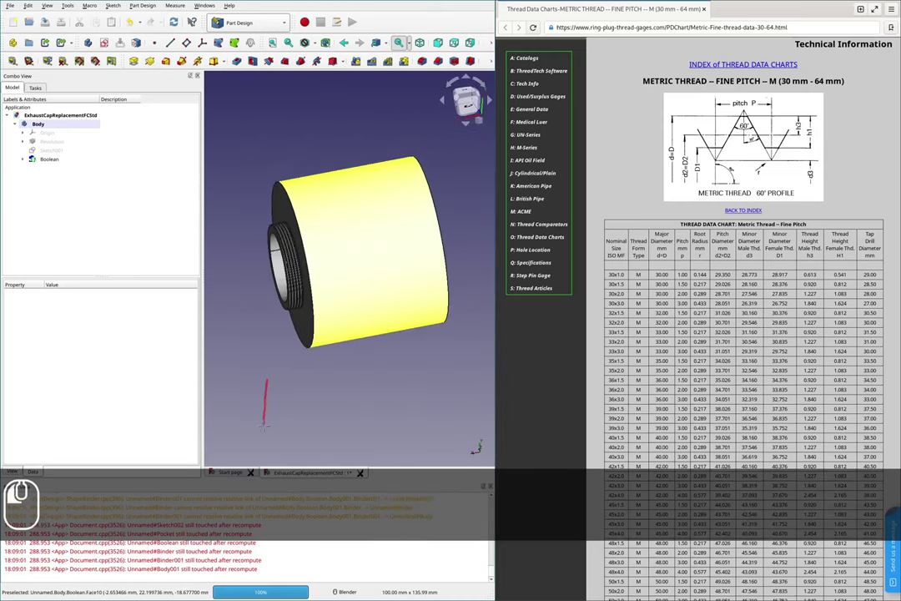
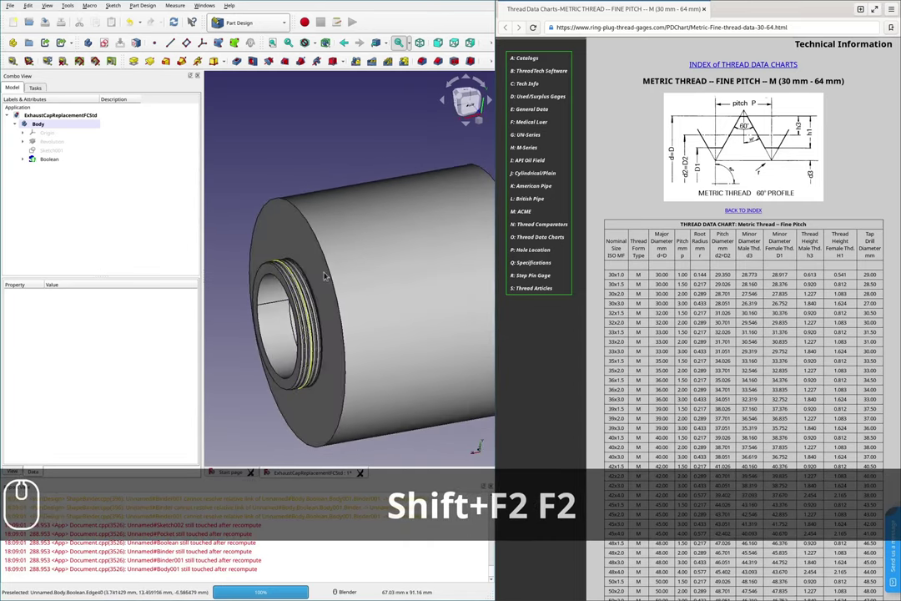
pyautogui.press('F2')
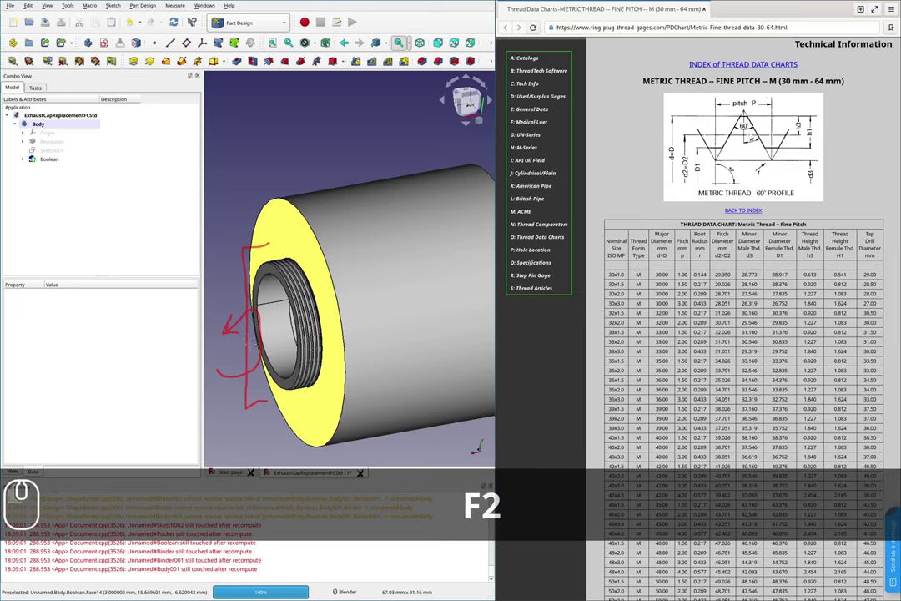
pyautogui.press('shift+F2')
pyautogui.press('F2')
pyautogui.scroll(-3)
pyautogui.scroll(-3)
pyautogui.scroll(3)
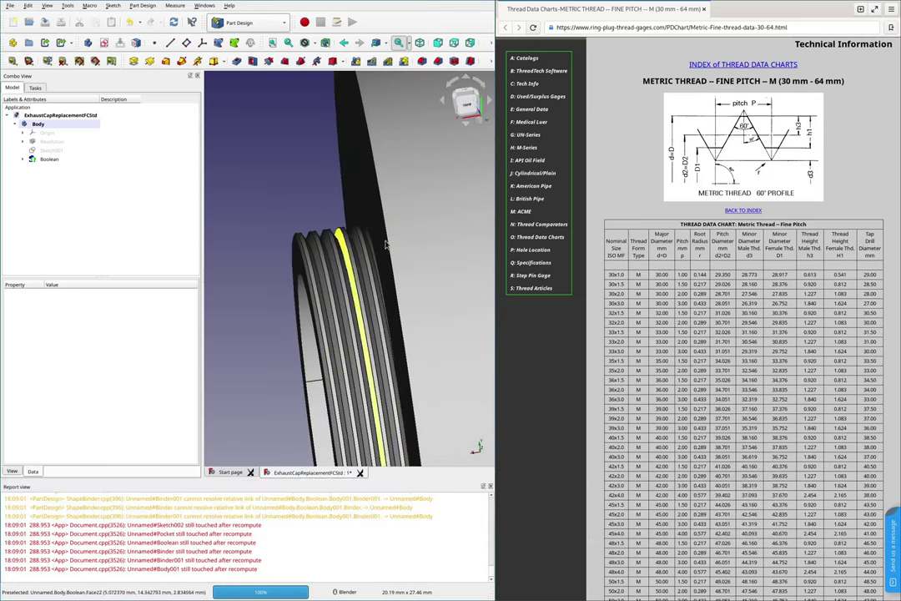
pyautogui.press('F2')
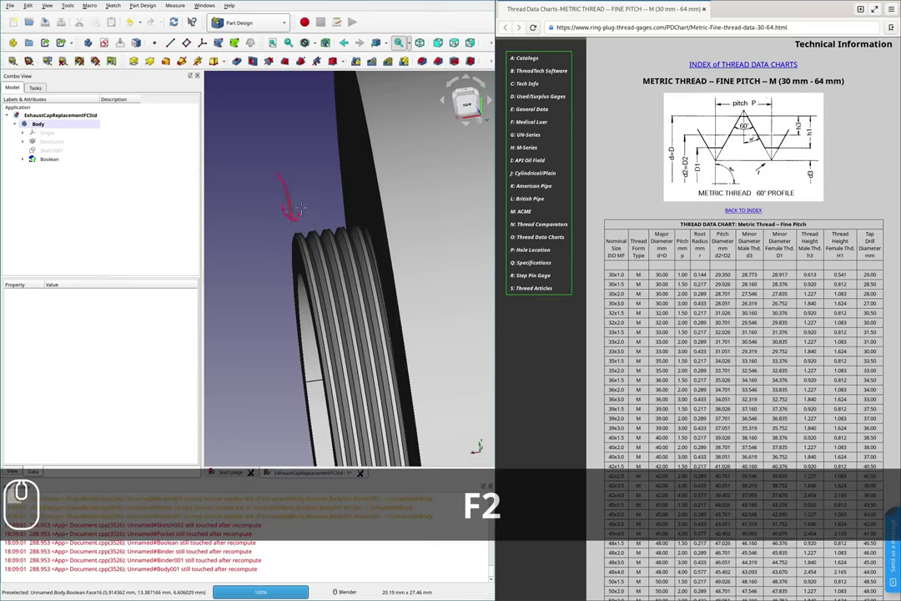
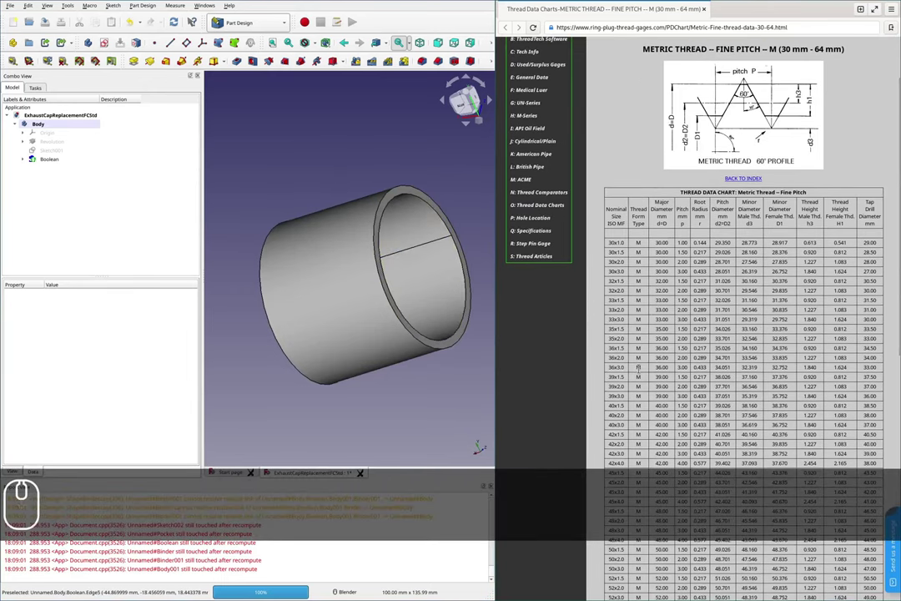
pyautogui.scroll(-3)
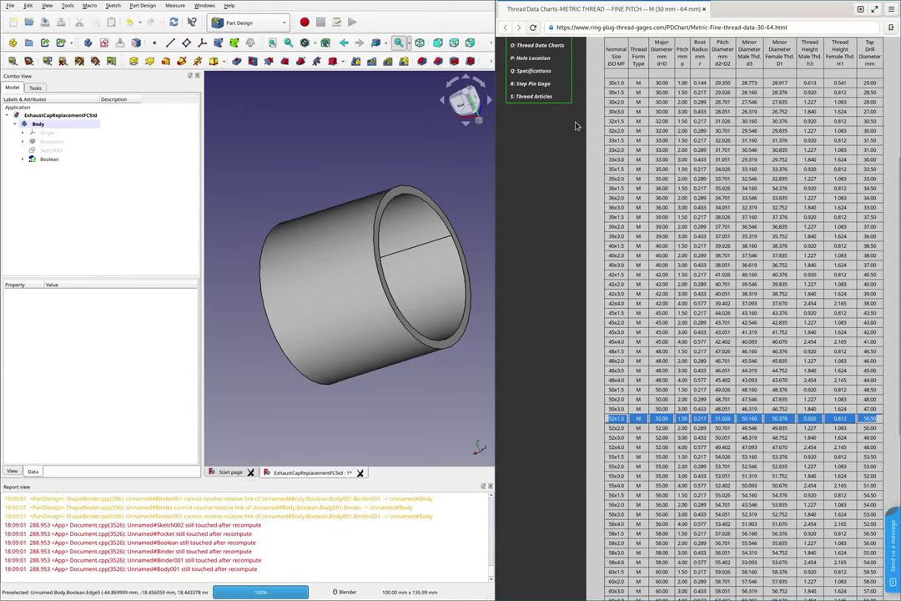
pyautogui.scroll(3)
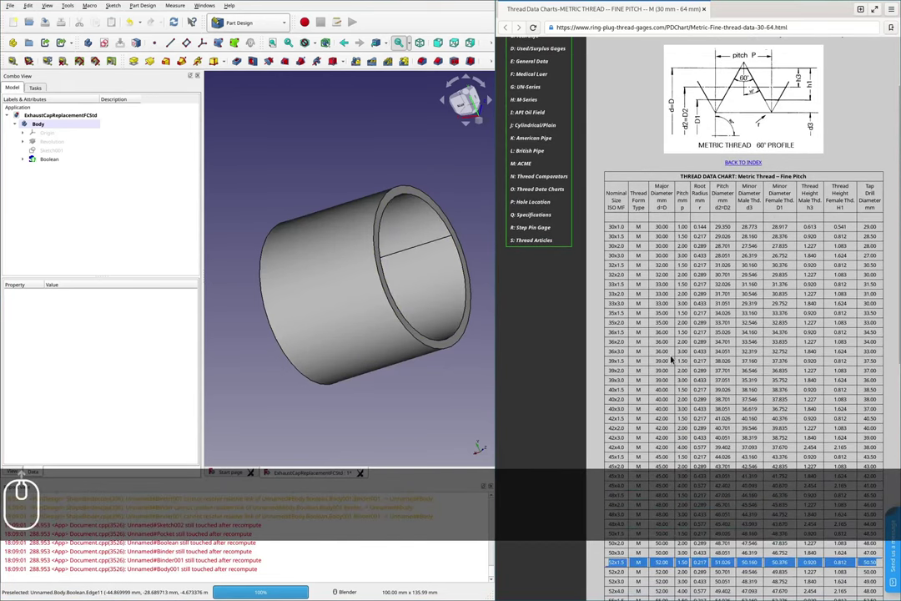
pyautogui.scroll(-3)
pyautogui.scroll(3)
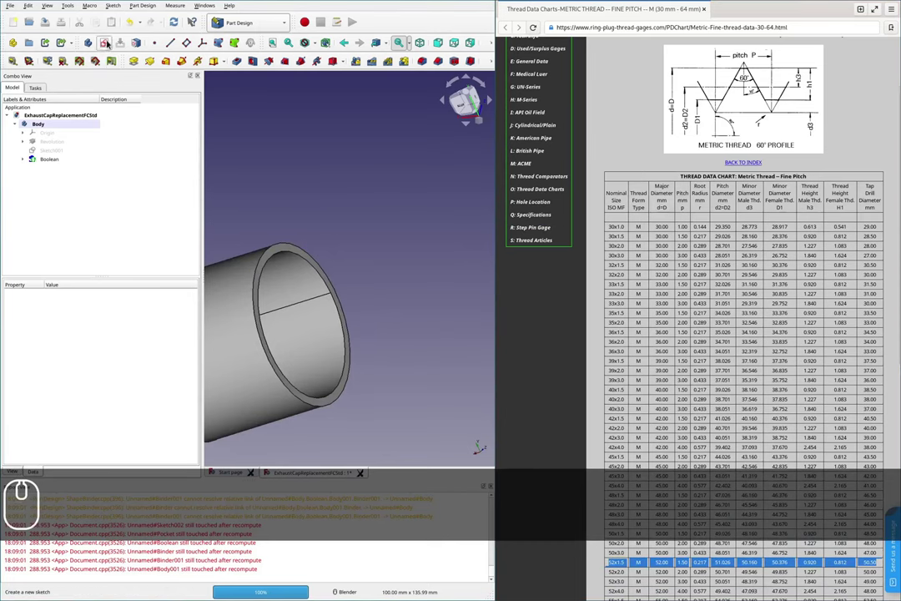
# - Save the document with Ctrl+S after adding the empty Sketch003 on the XY plane
pyautogui.scroll(-3)
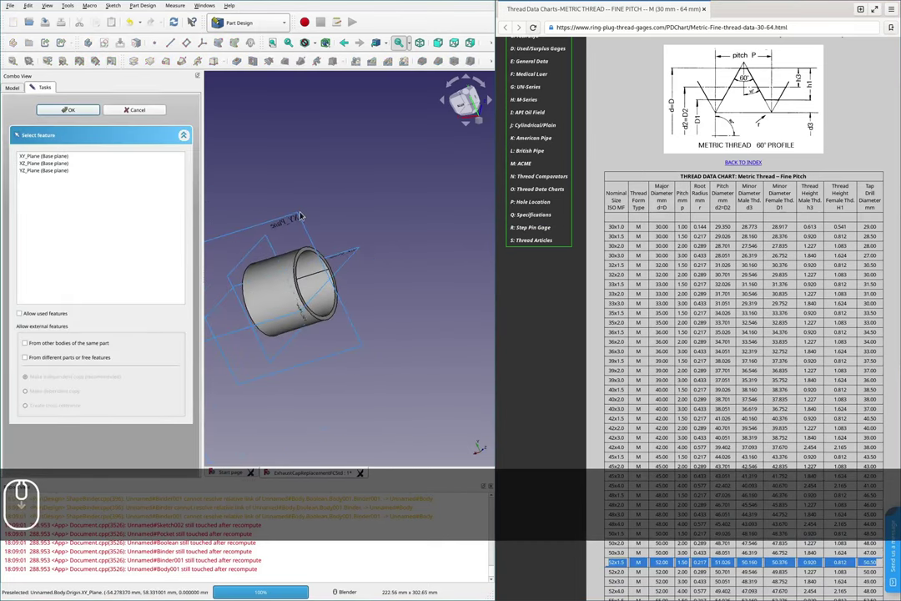
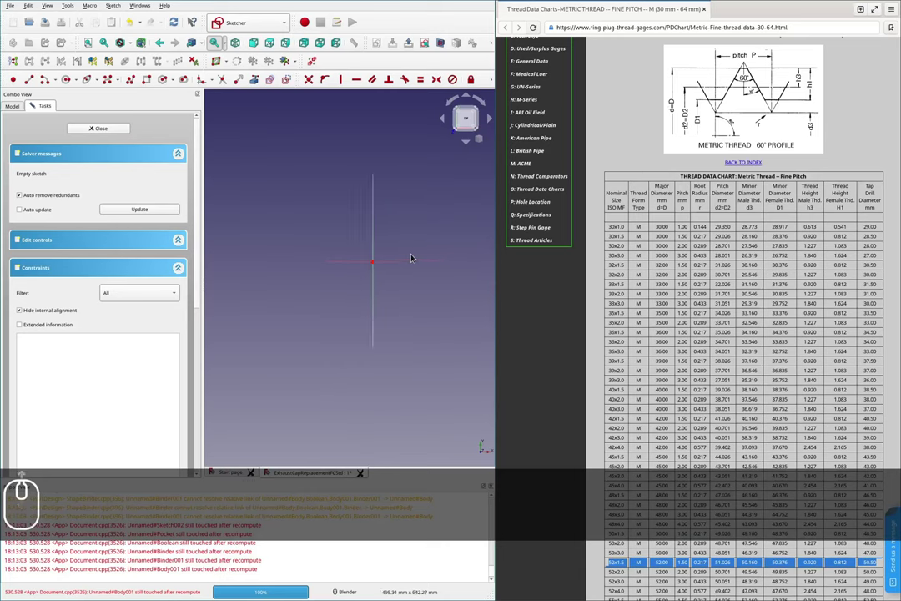
pyautogui.press('ctrl+s')
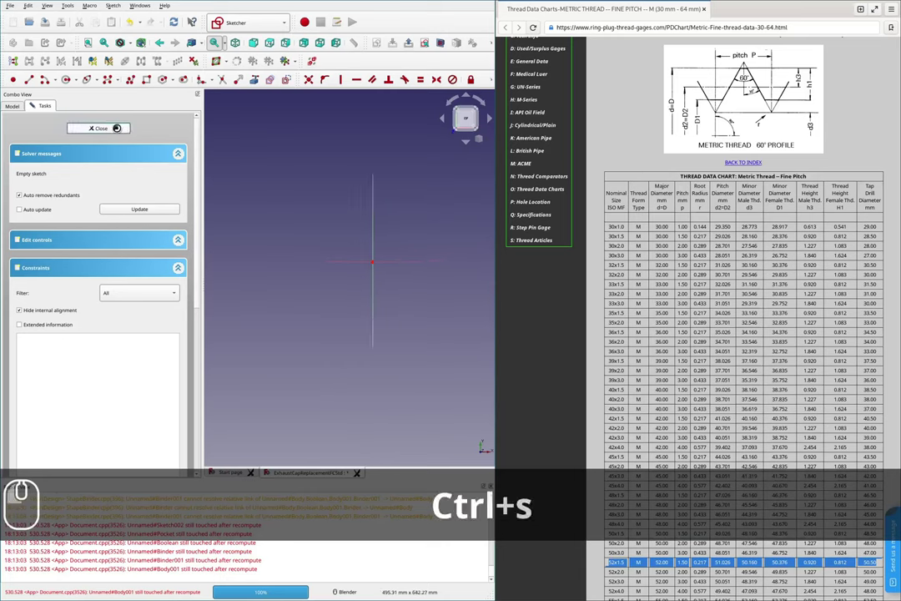
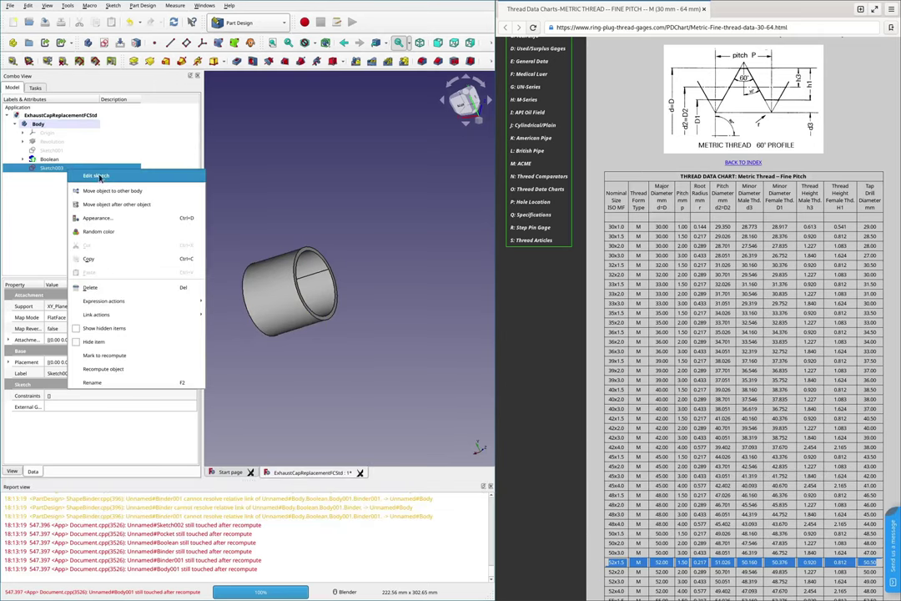
# - Sketch an inverted triangle with the polyline tool in Sketch003 and reopen it for editing
pyautogui.moveTo(102, 177); pyautogui.dragTo(362, 278)
pyautogui.scroll(-3)
pyautogui.scroll(3)
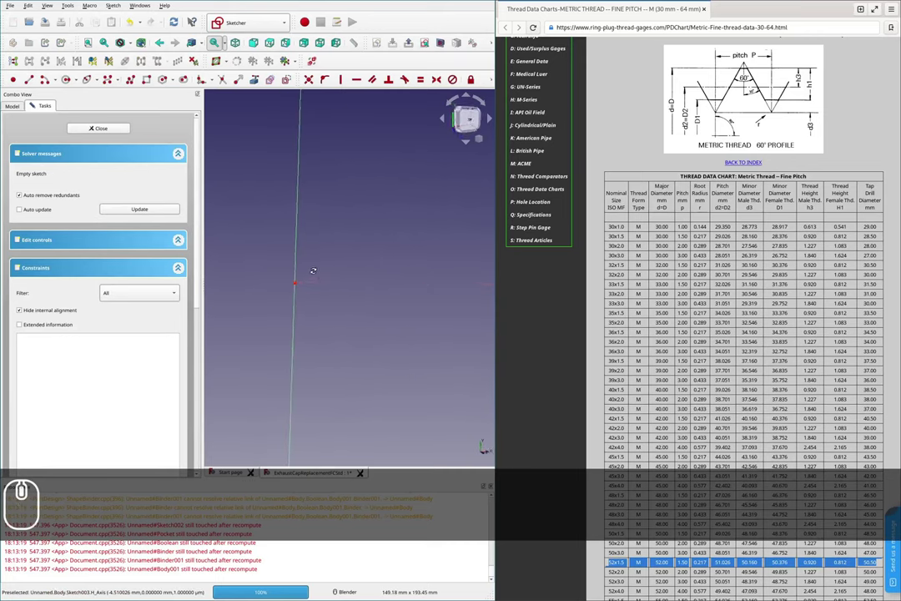
pyautogui.moveTo(315, 270); pyautogui.dragTo(256, 303)
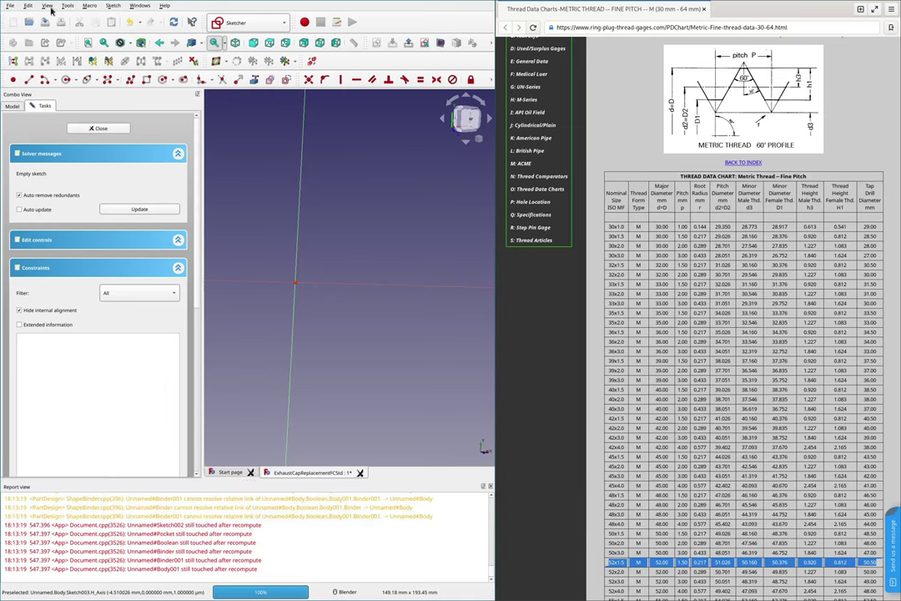
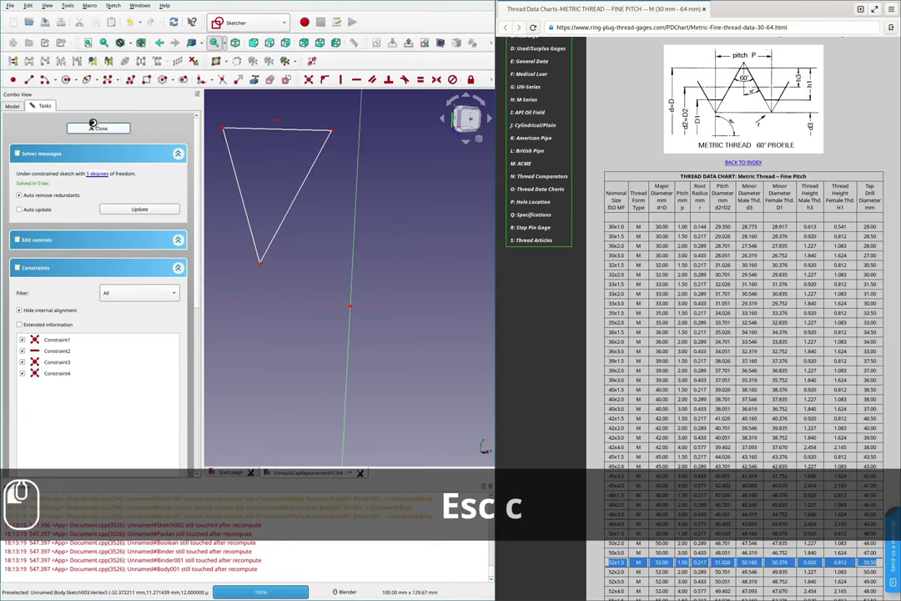
pyautogui.scroll(3)
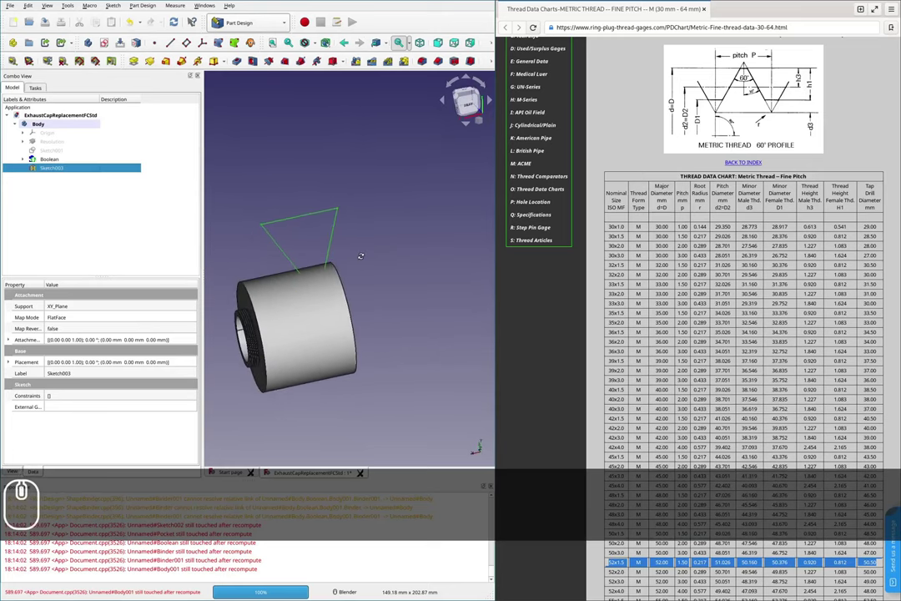
pyautogui.moveTo(51, 170); pyautogui.dragTo(68, 174)
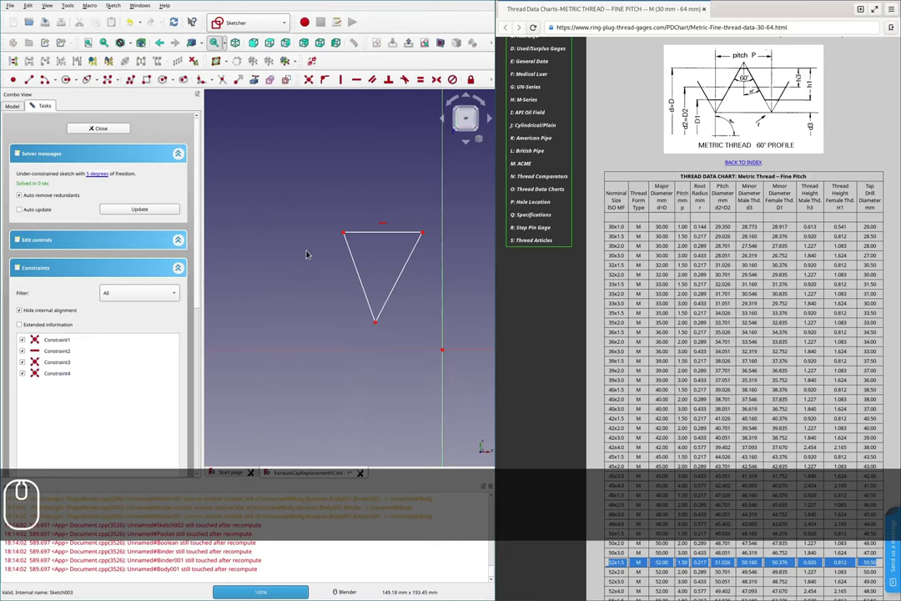
pyautogui.scroll(-3)
pyautogui.scroll(3)
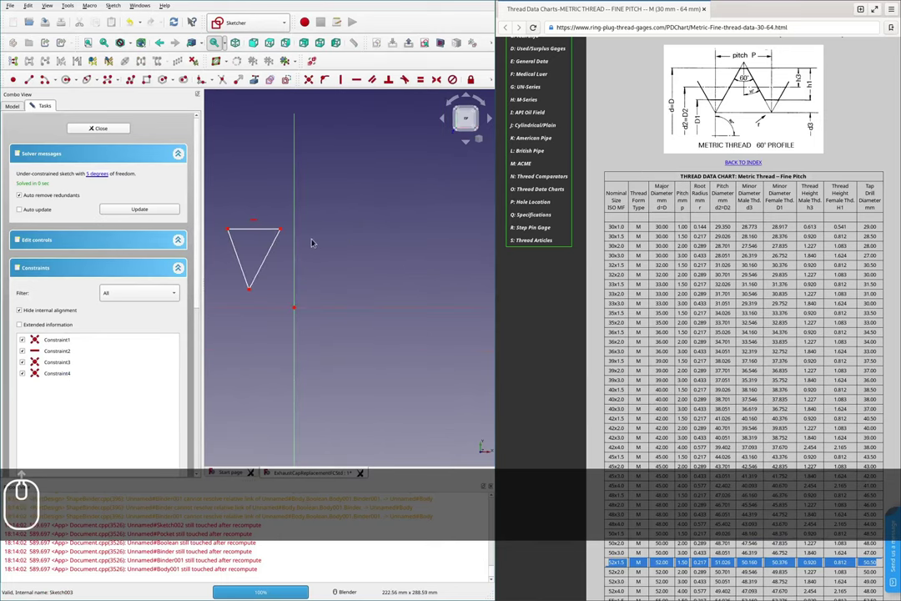
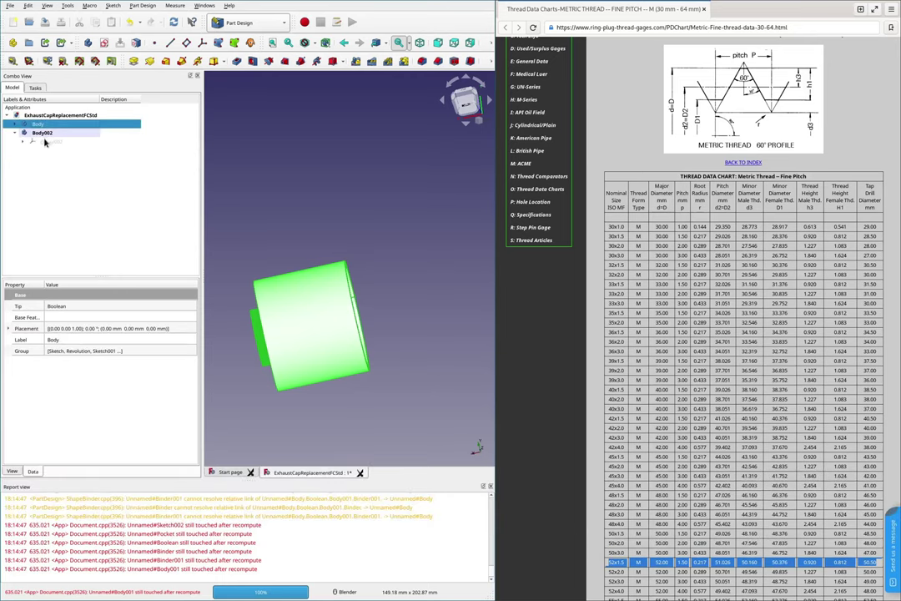
# - Show the origin planes and axes of the new empty Body002
pyautogui.press('space')
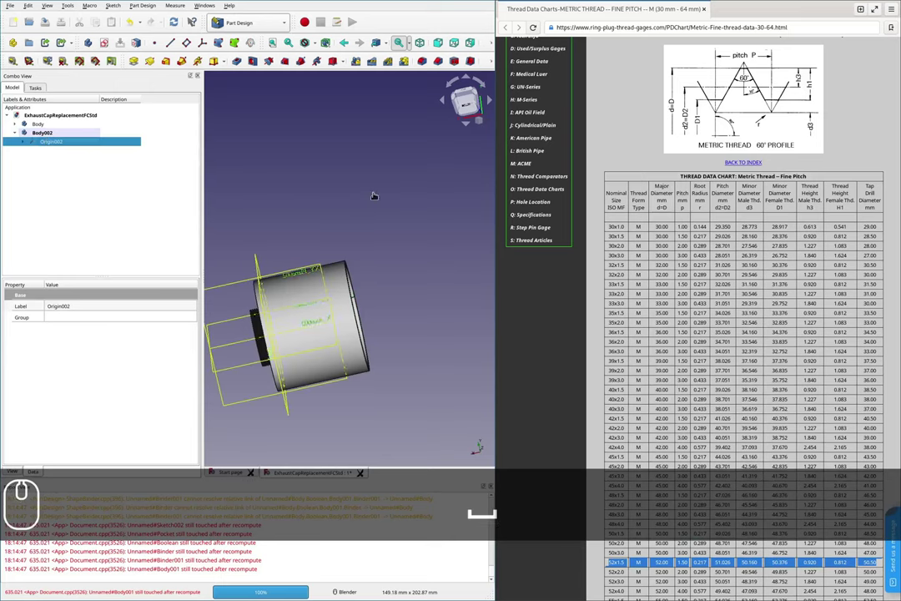
pyautogui.scroll(-3)
pyautogui.scroll(3)
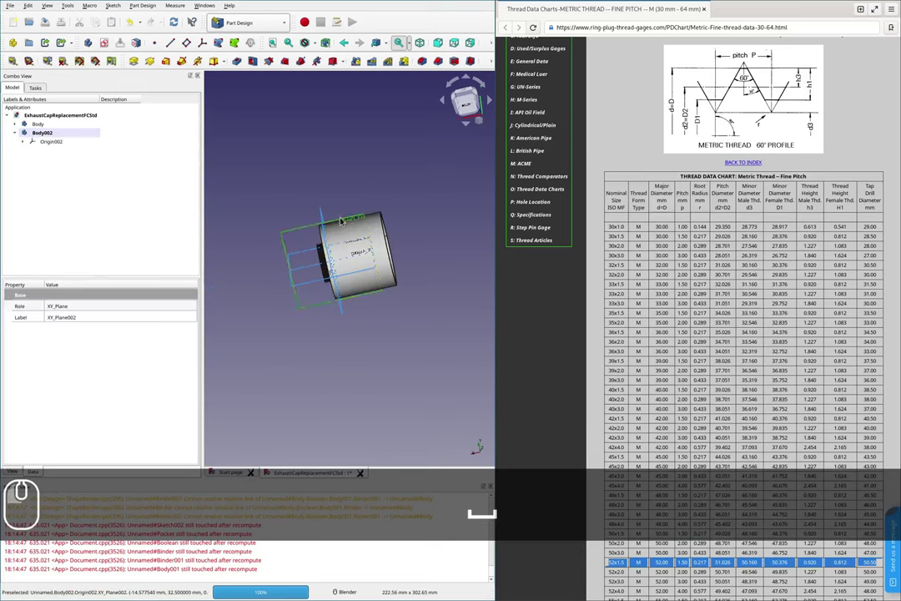
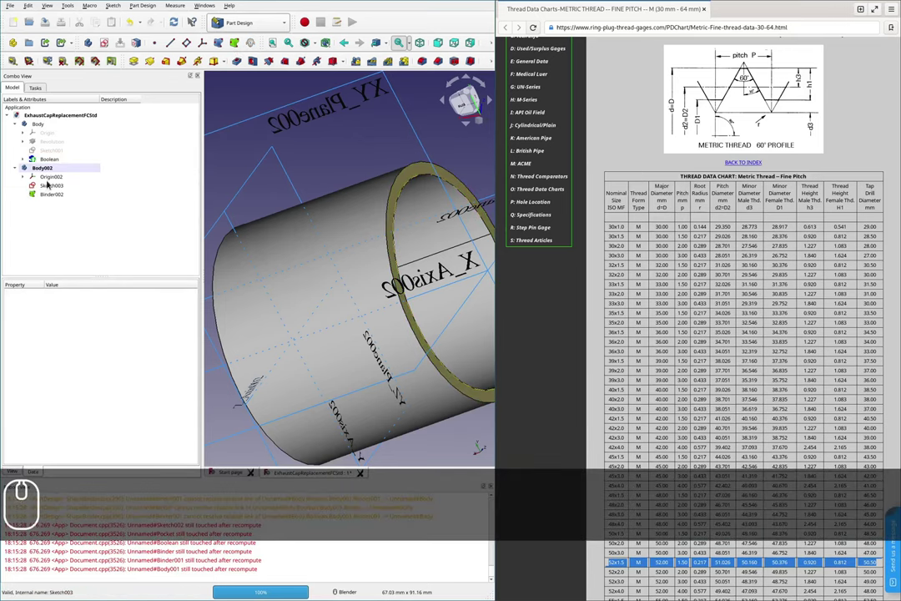
# - Hide the original cap body so only Binder002's bound ring remains visible
pyautogui.click(44, 121)
pyautogui.press('space')
pyautogui.scroll(-3)
pyautogui.scroll(3)
pyautogui.scroll(-3)
pyautogui.scroll(3)
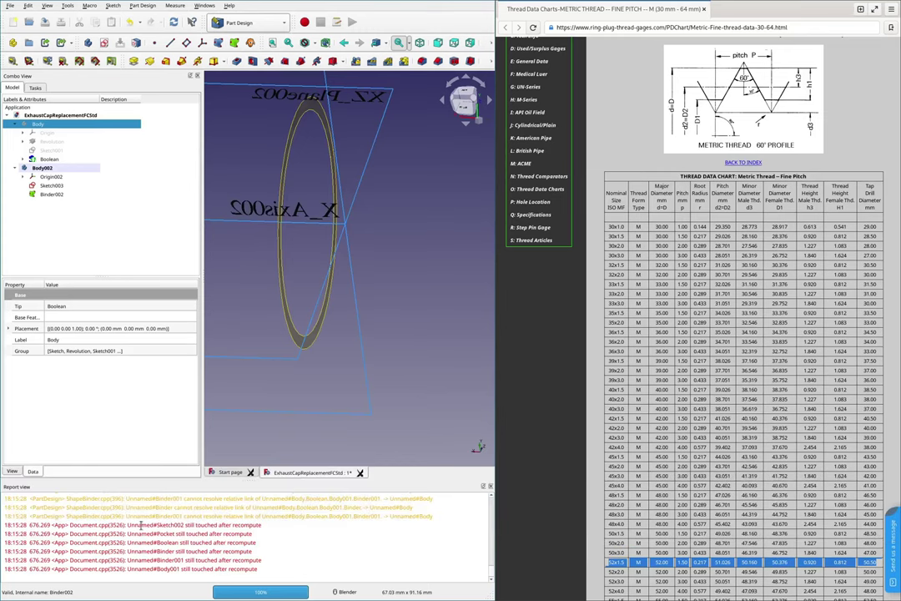
pyautogui.moveTo(250, 530); pyautogui.dragTo(262, 523)
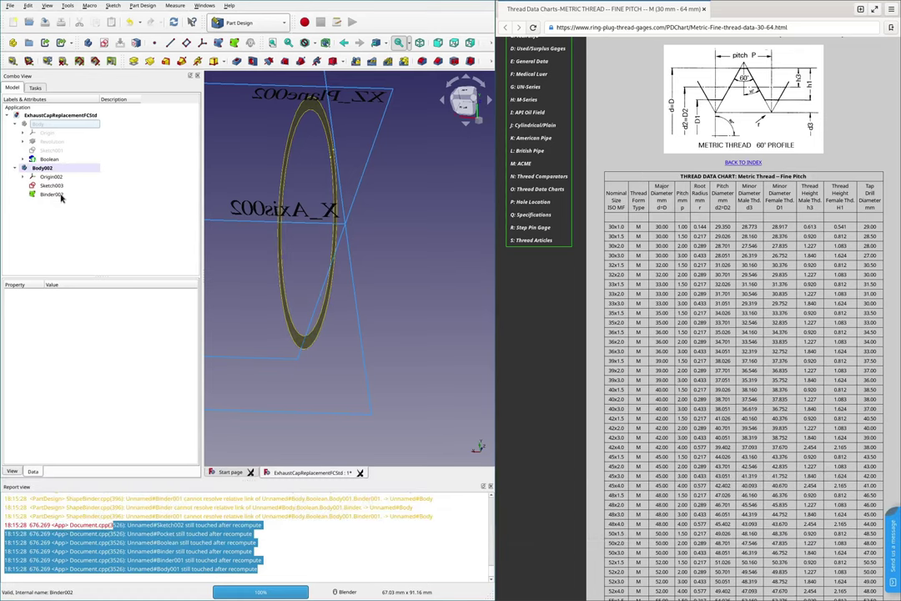
# - Open the empty Sketch003 inside Body002 for editing in Sketcher
pyautogui.scroll(-3)
pyautogui.scroll(3)
pyautogui.click(52, 186)
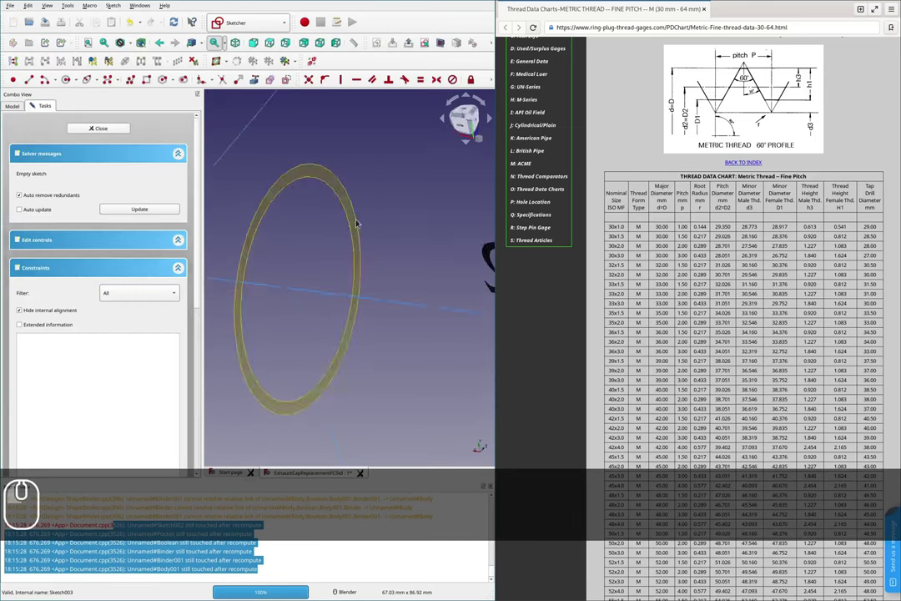
# - Zoom around the bound ring in Sketch003 before editing the revolution profile's dimension
pyautogui.scroll(-3)
pyautogui.scroll(3)
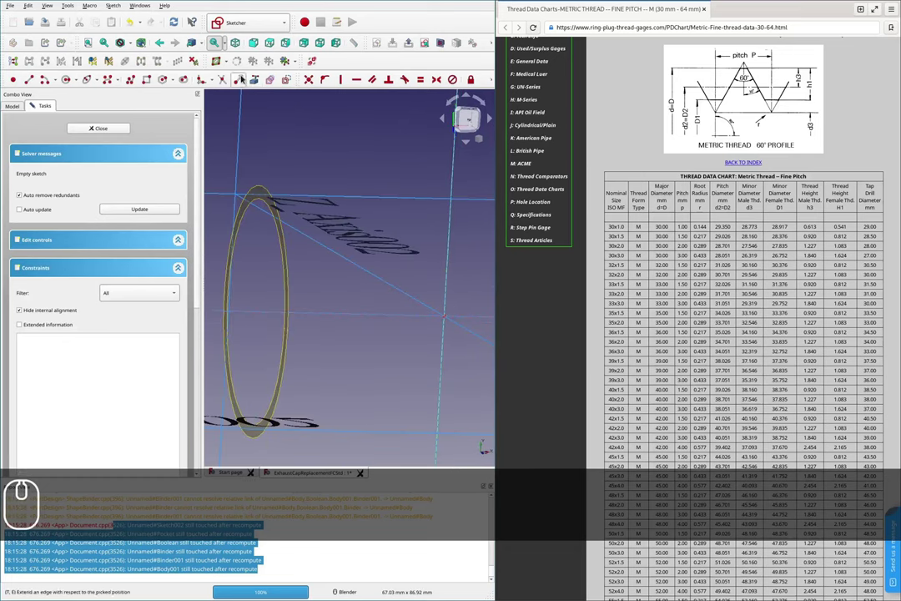
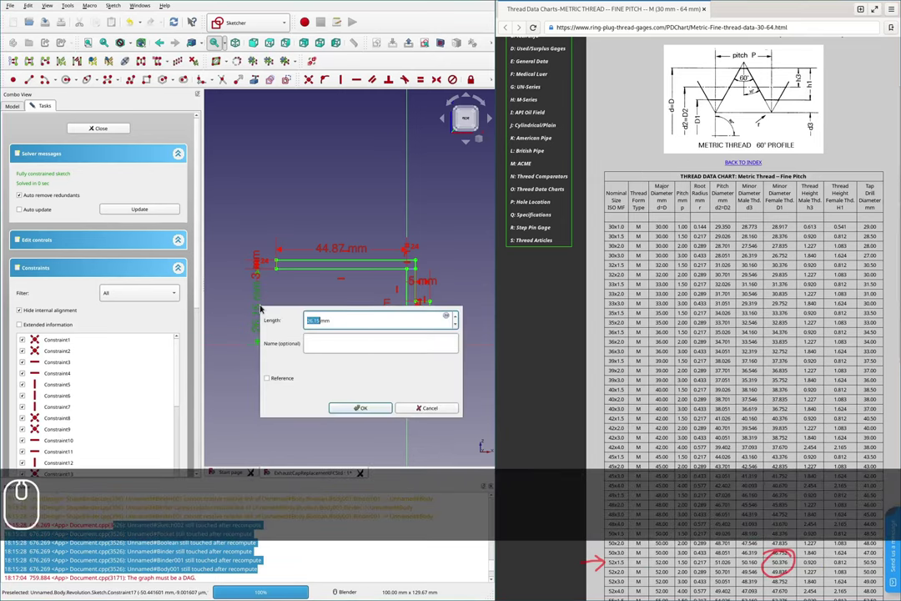
# - Enter 50.376/2 so the profile's height dimension becomes 25.188 mm
pyautogui.write('50.376/2')
pyautogui.press('Return')
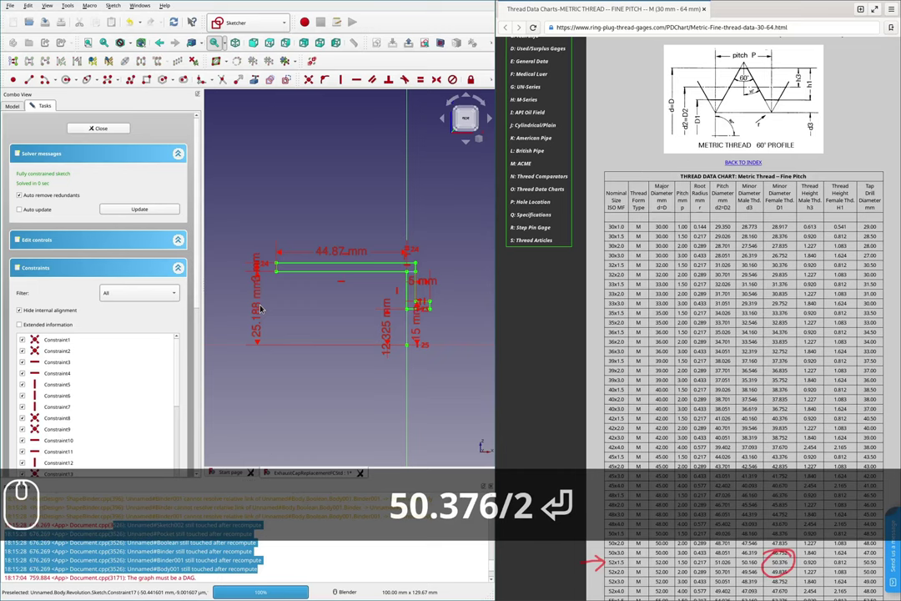
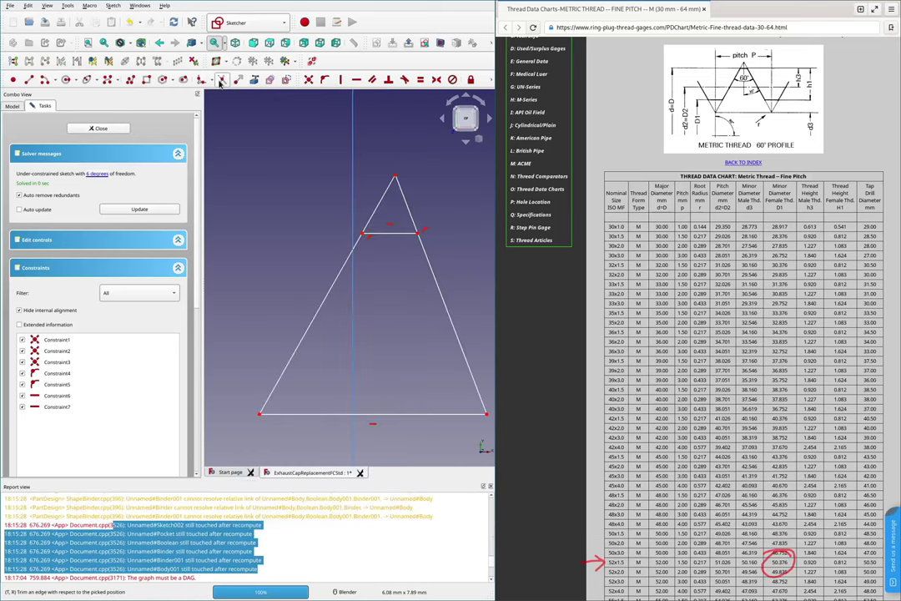
# - Trim away the triangle's tip segments, leaving a flat-topped trapezoid outline
pyautogui.click(222, 81)
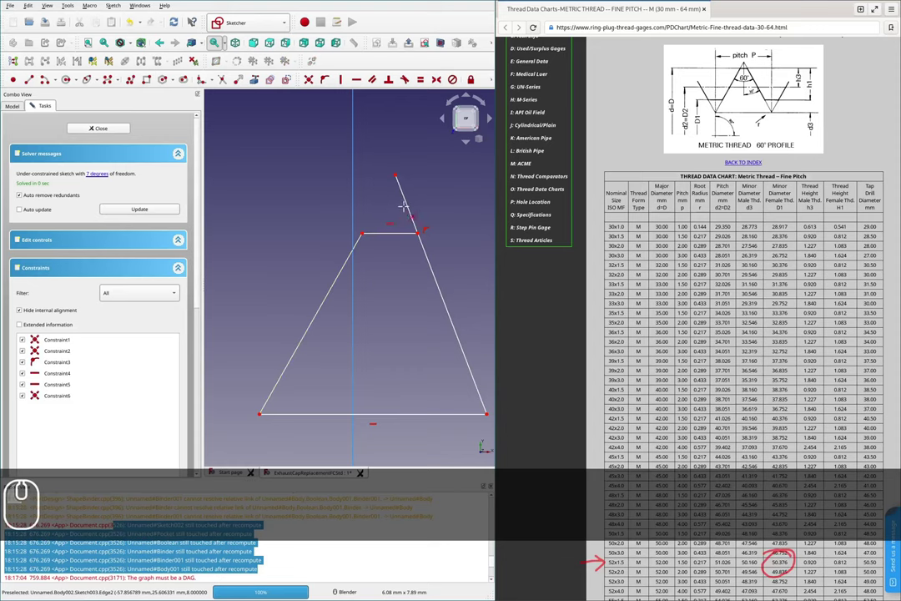
pyautogui.press('Escape')
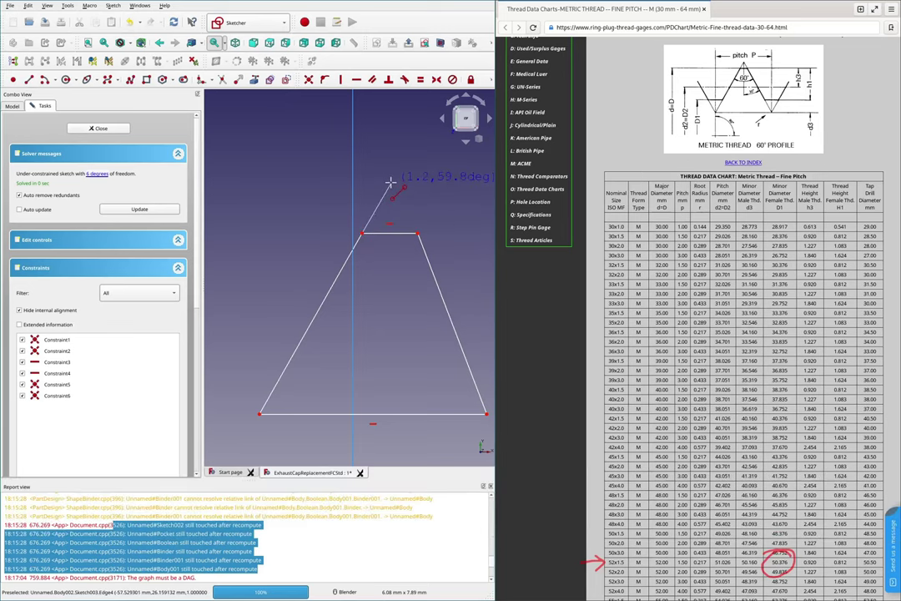
pyautogui.press('Escape')
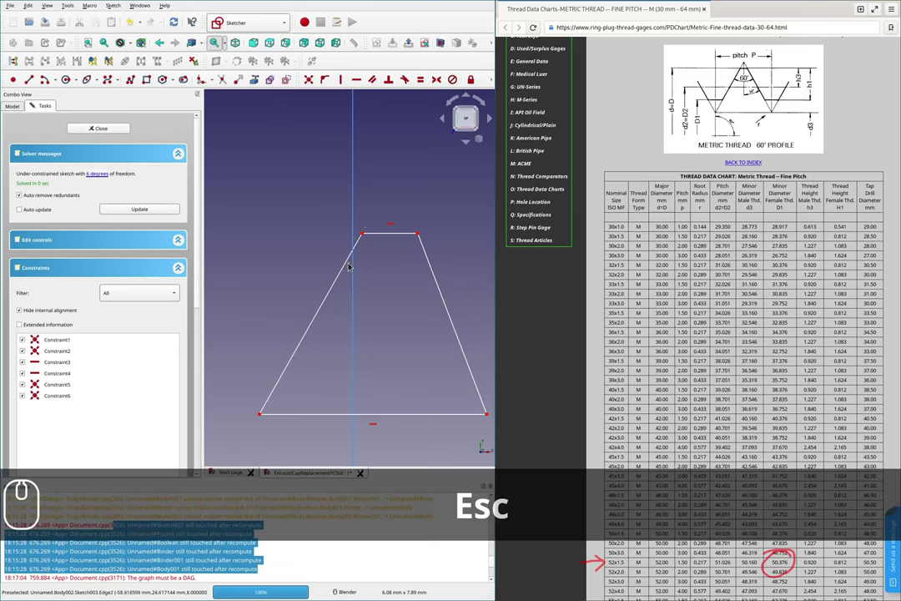
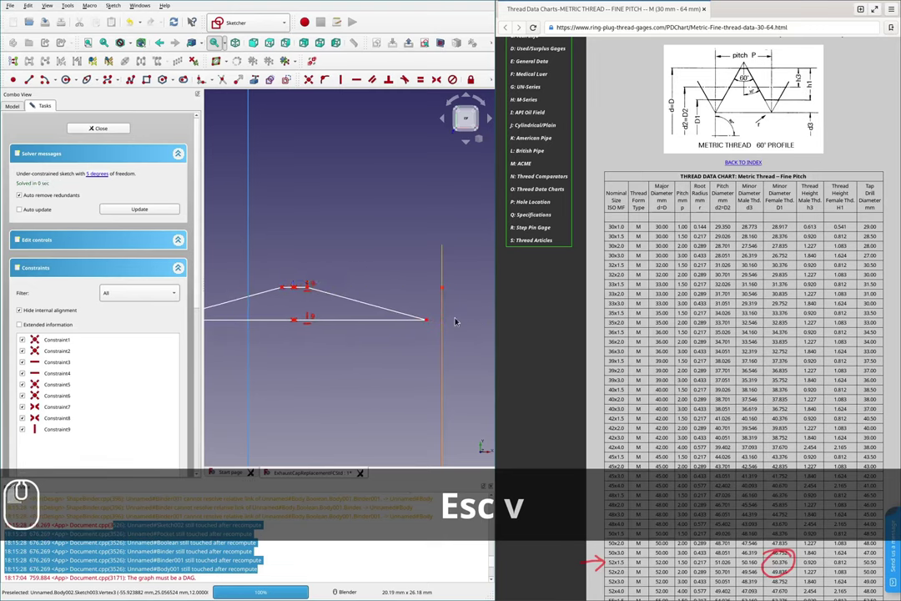
# - Zoom in on the thread profile where the trapezoid's right corner meets the bound ring edge
pyautogui.scroll(3)
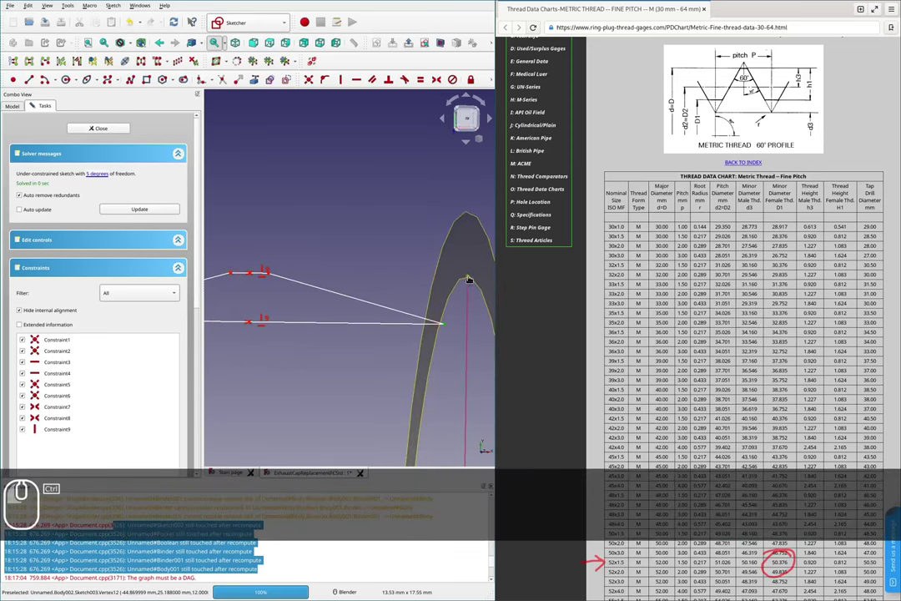
# - Constrain the cutting profile's short edge to a 0.1 mm length
pyautogui.press('v')
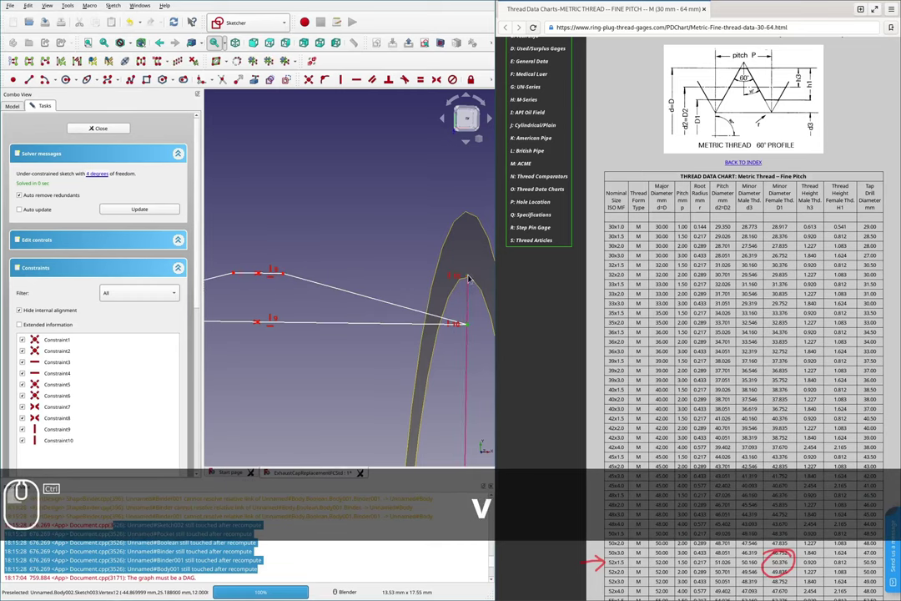
pyautogui.write('v')
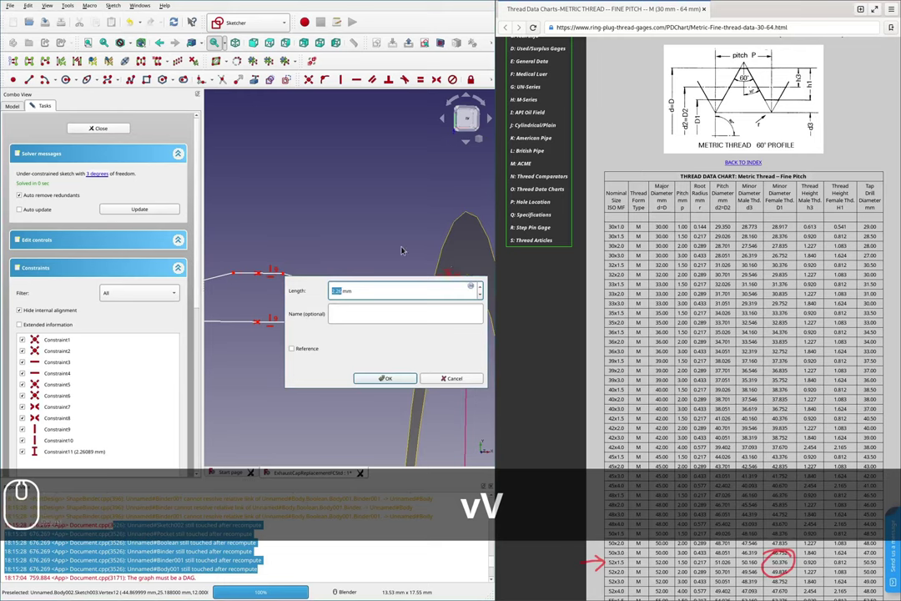
pyautogui.write('.1mm')
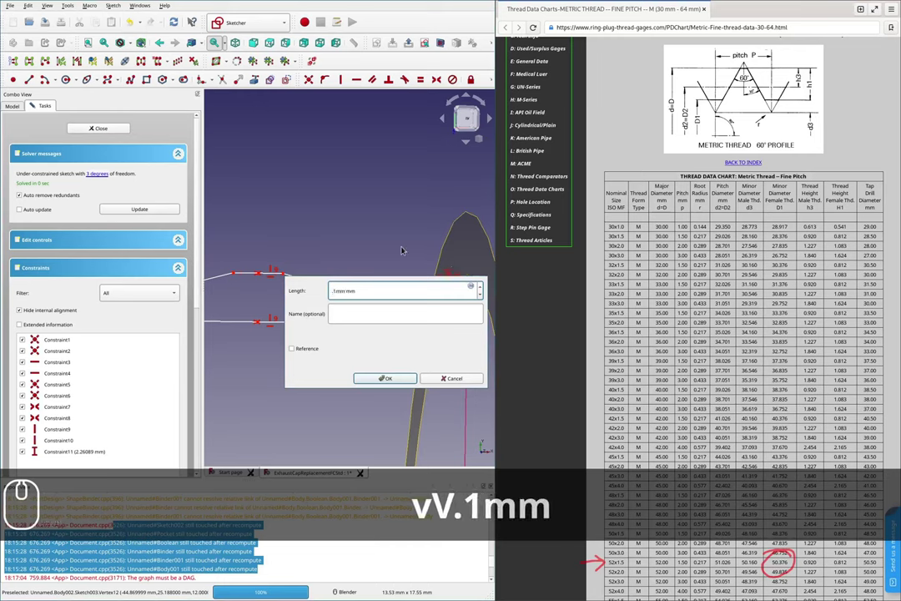
pyautogui.press('Delete')
pyautogui.press('Delete')
pyautogui.press('Delete')
pyautogui.press('Return')
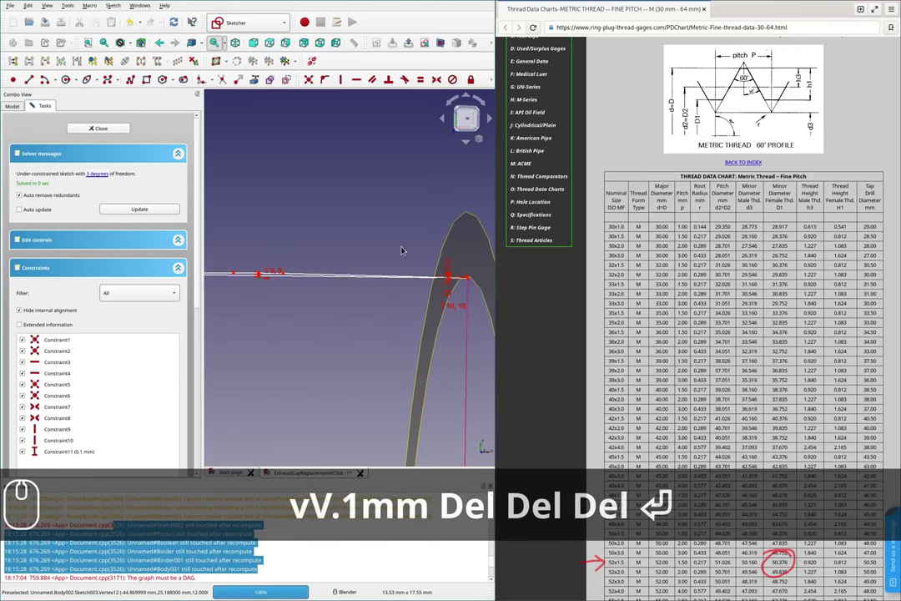
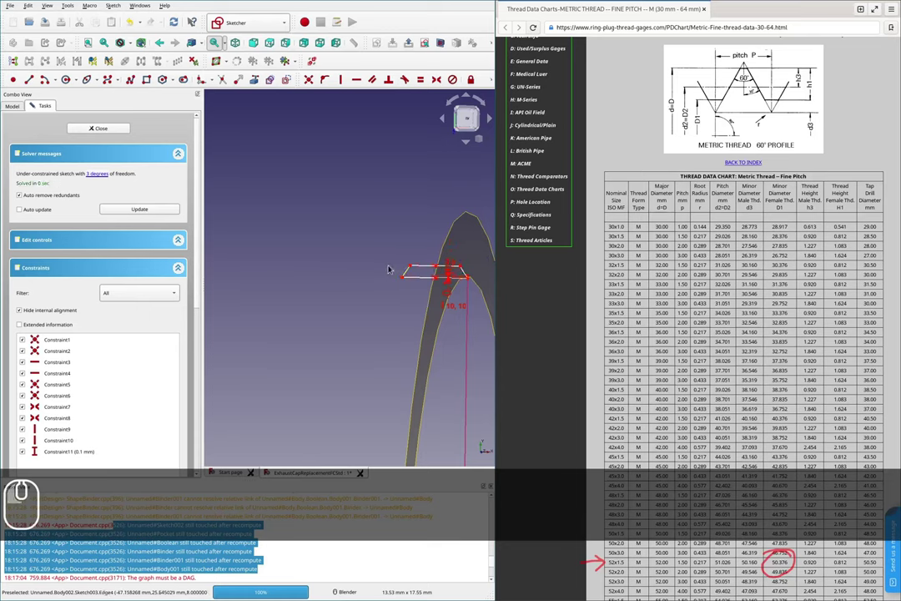
# - Add a 60° angle constraint between the trapezoid's slanted flank and its neighbouring edge
pyautogui.scroll(-3)
pyautogui.scroll(3)
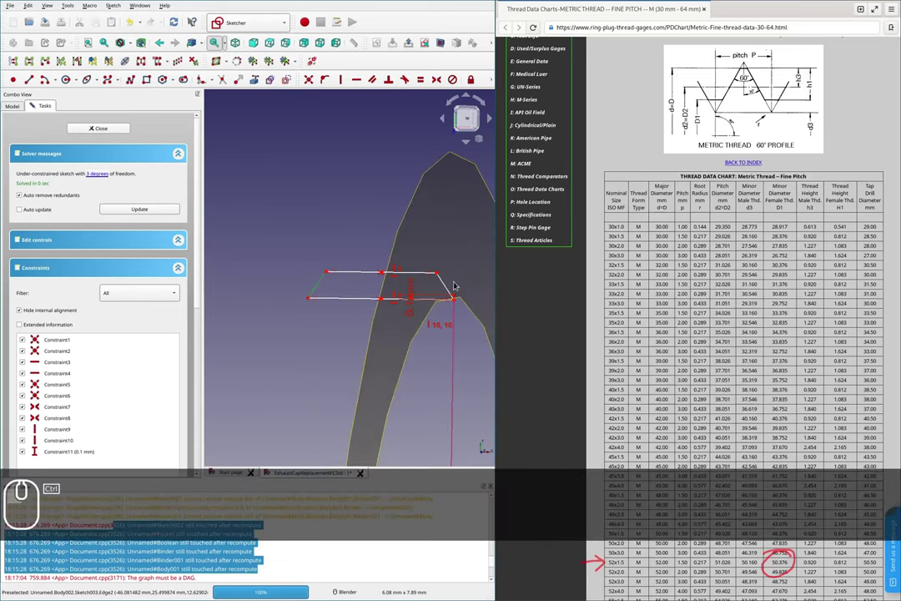
pyautogui.click(495, 81)
pyautogui.click(381, 94)
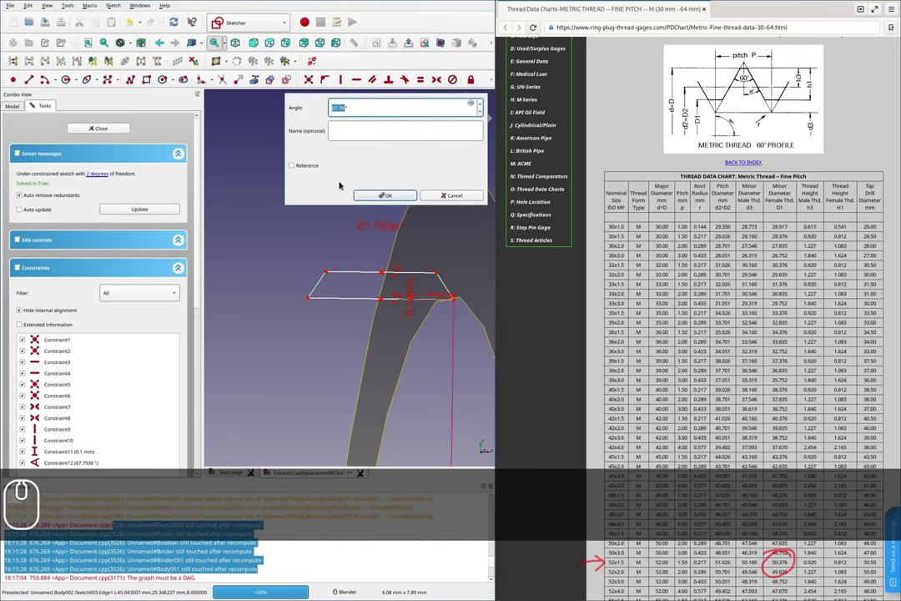
pyautogui.write('60')
pyautogui.press('Return')
pyautogui.press('Return')
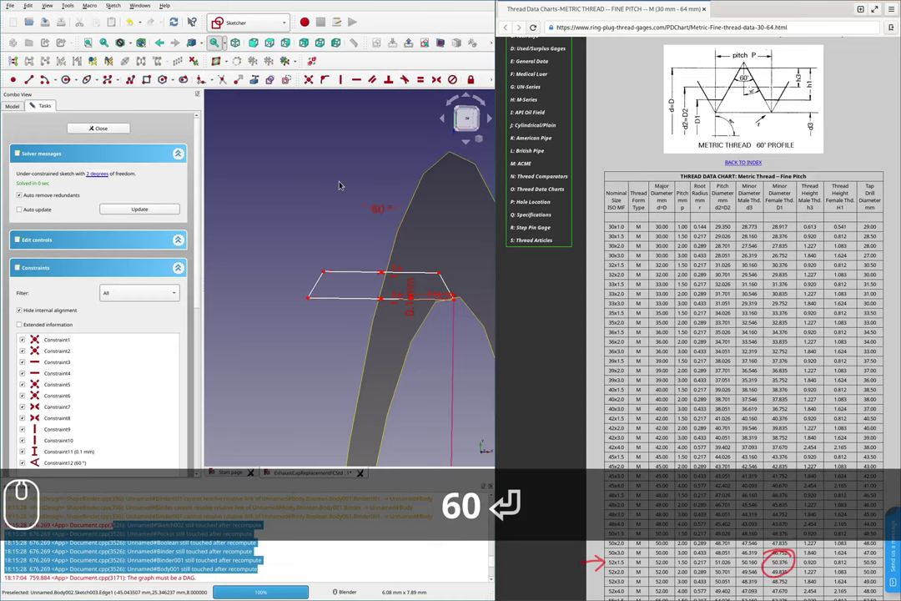
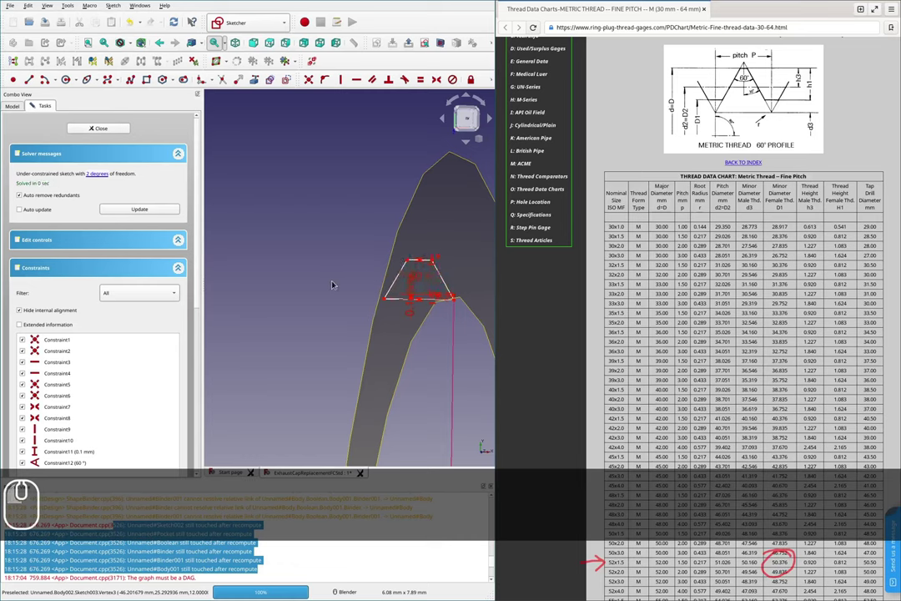
# - Constrain the profile's offset distance to 26 mm, entered as 52/2
pyautogui.scroll(-3)
pyautogui.scroll(3)
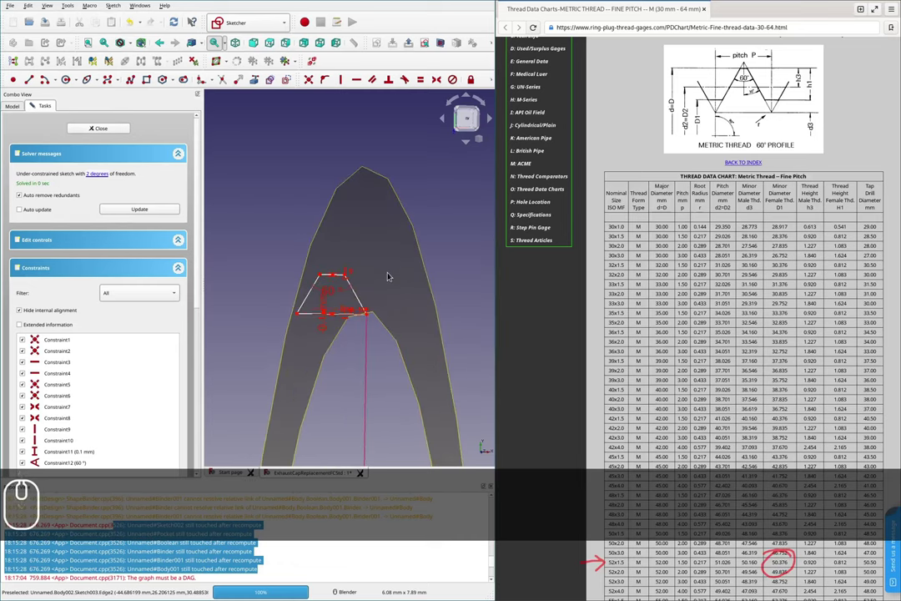
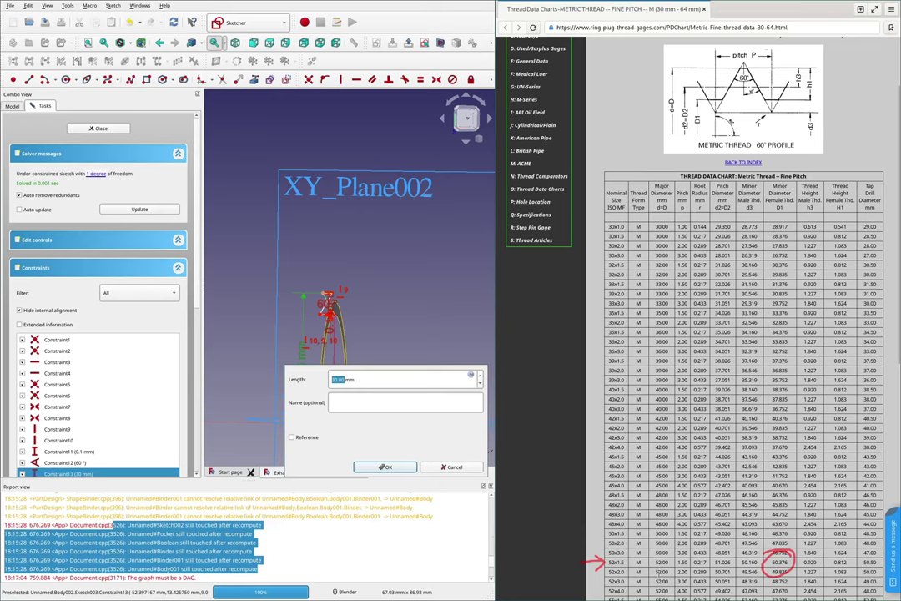
pyautogui.write('52/2')
pyautogui.press('Return')
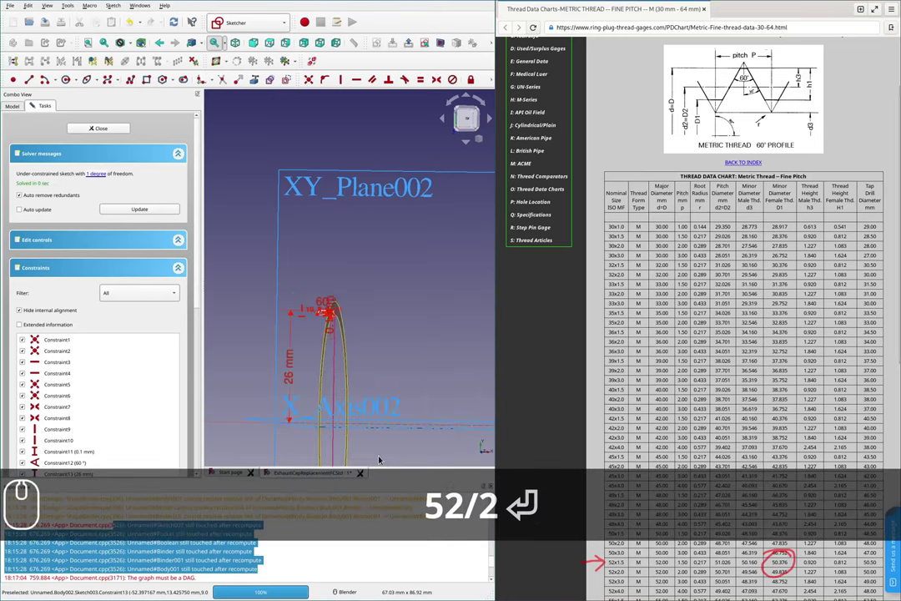
pyautogui.scroll(3)
pyautogui.press('Return')
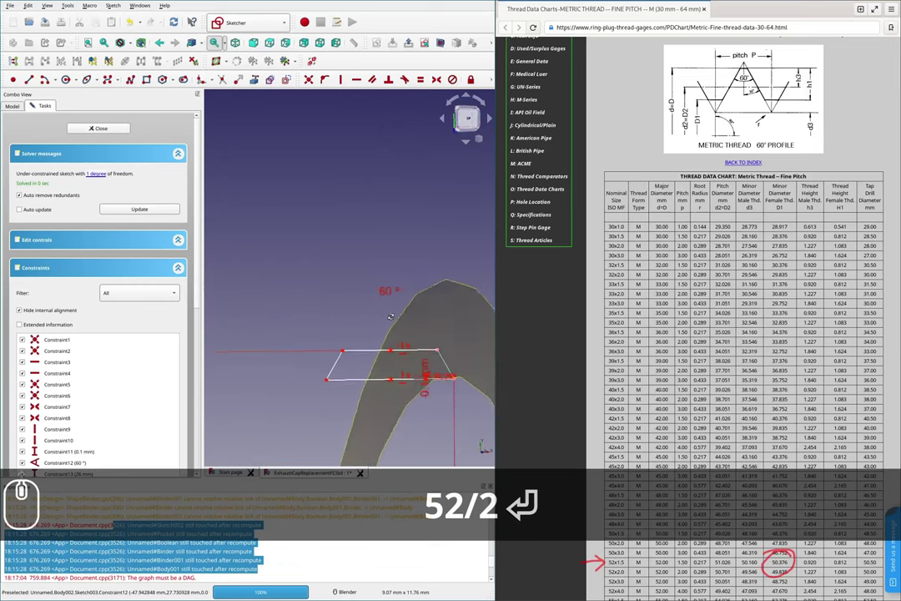
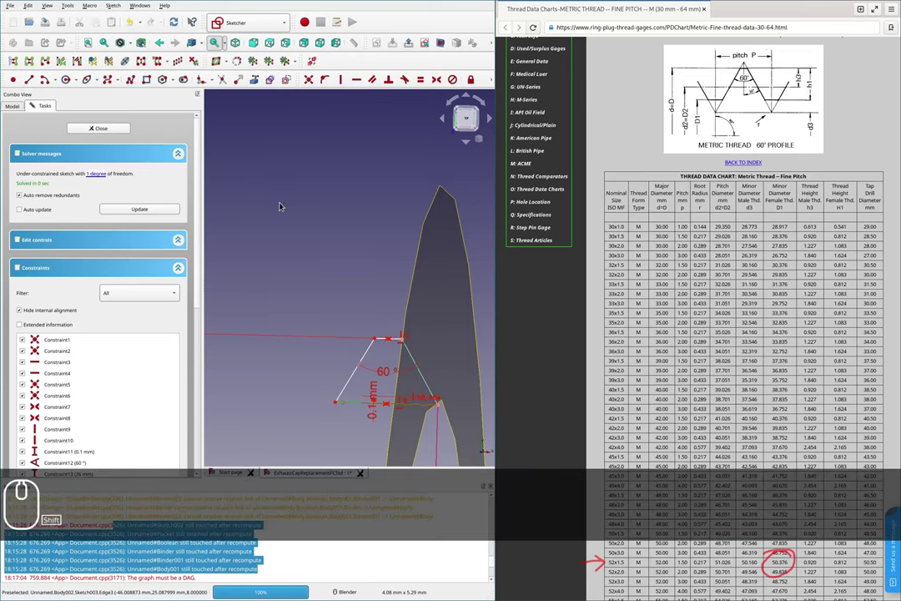
# - Add a 1.5 mm length constraint on the trapezoid's base edge, fully constraining the sketch
pyautogui.press('shift+h')
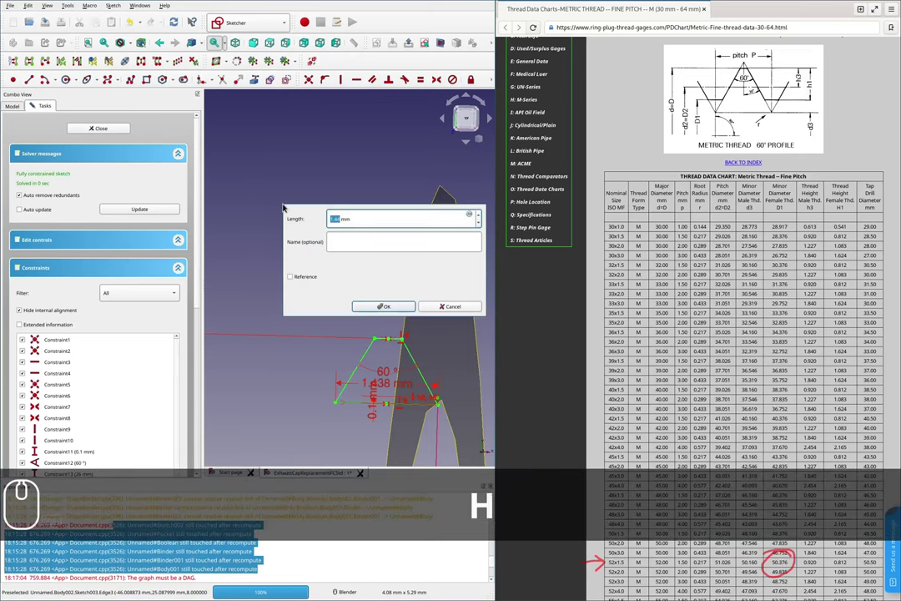
pyautogui.write('1.5')
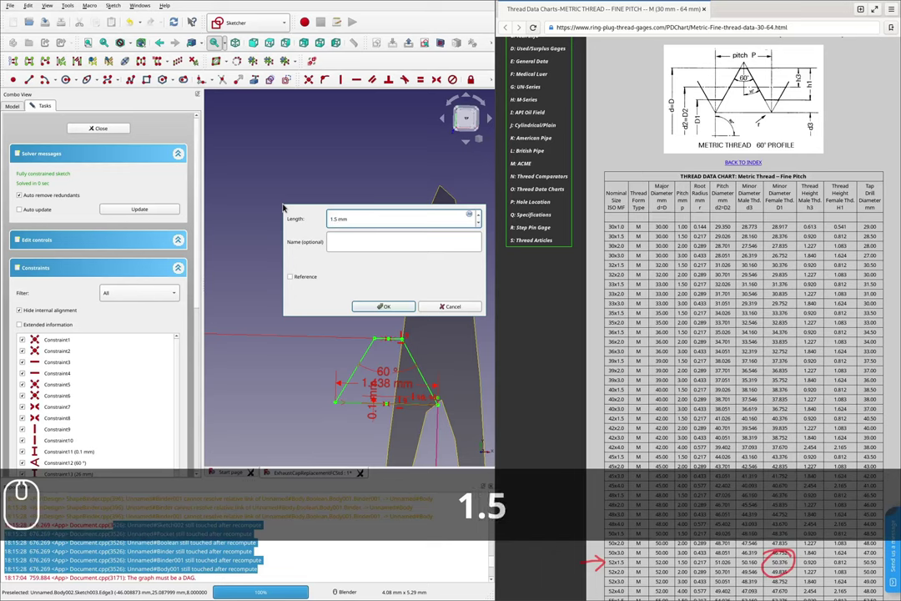
pyautogui.press('Return')
pyautogui.scroll(-3)
pyautogui.press('Return')
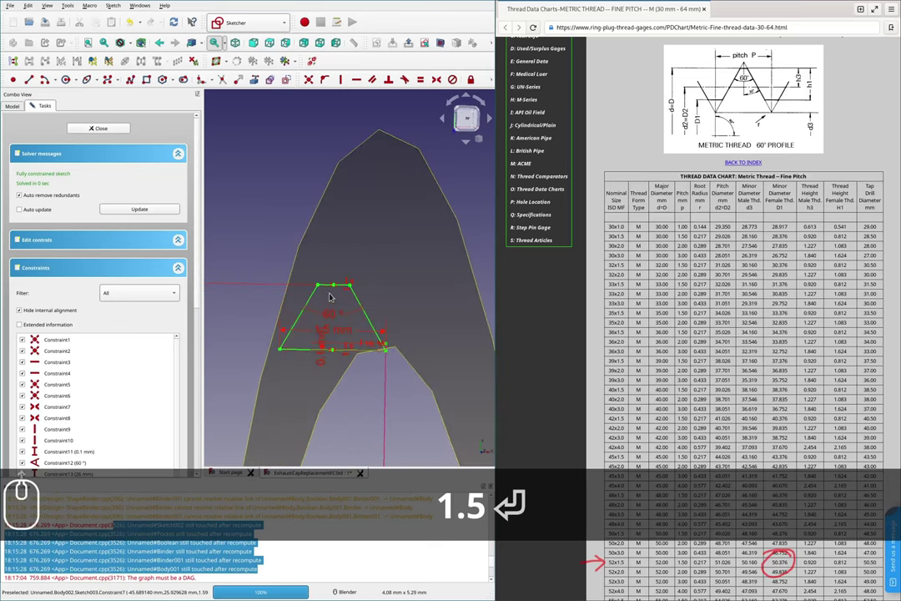
pyautogui.press('BackSpace')
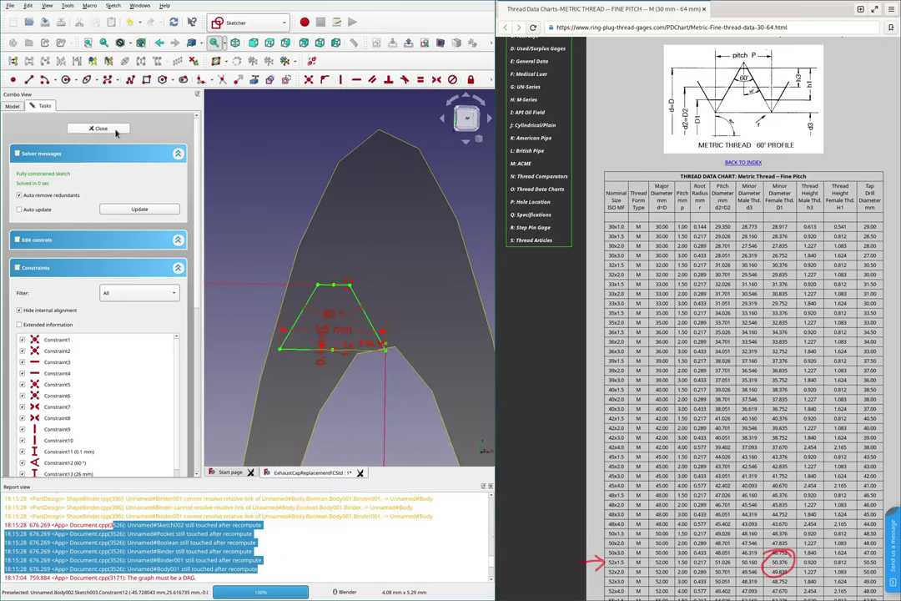
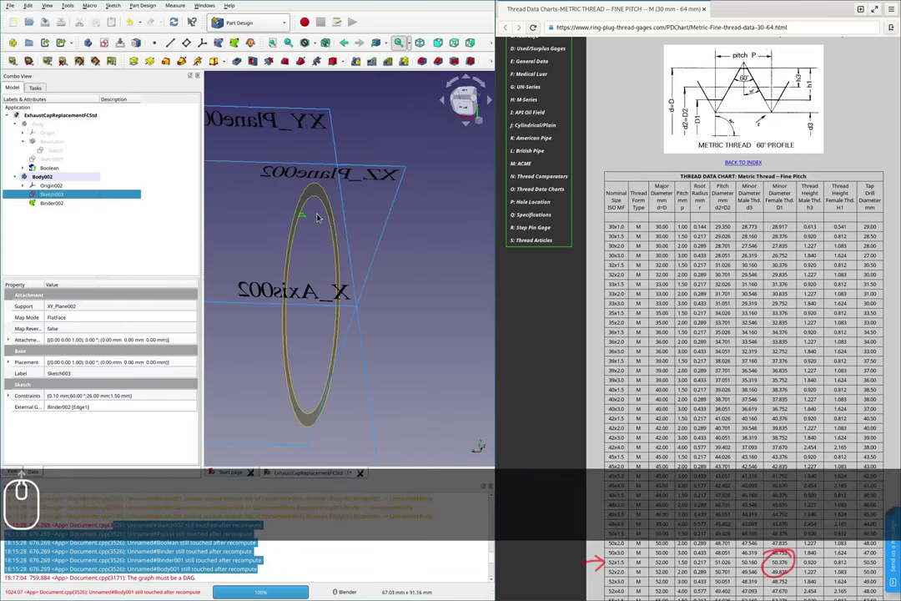
# - Hide the Binder002 reference ring and select Sketch003 for the additive helix
pyautogui.click(53, 204)
pyautogui.press('space')
pyautogui.click(58, 192)
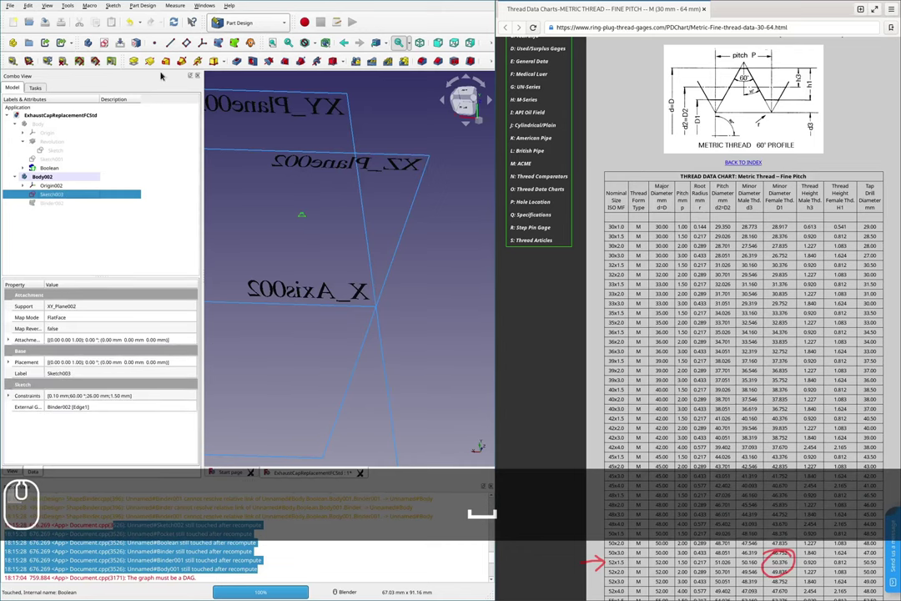
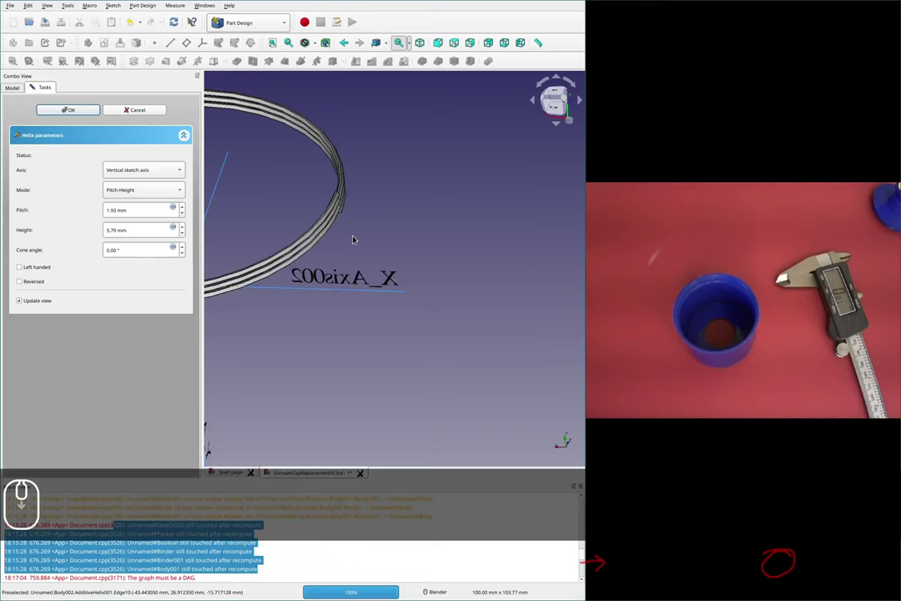
# - Set the helix height to seven turns, entered as 1.5*7, and inspect the resulting thread
pyautogui.scroll(3)
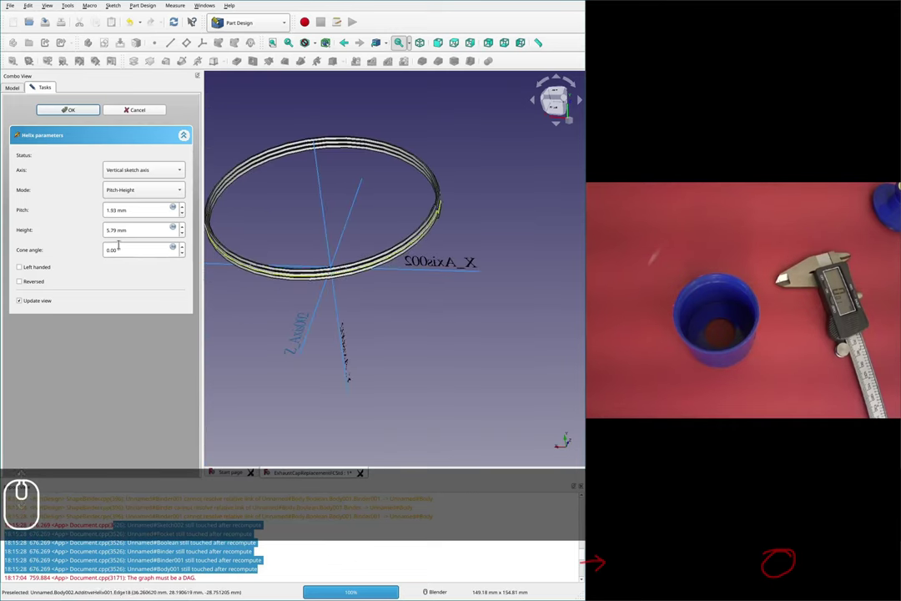
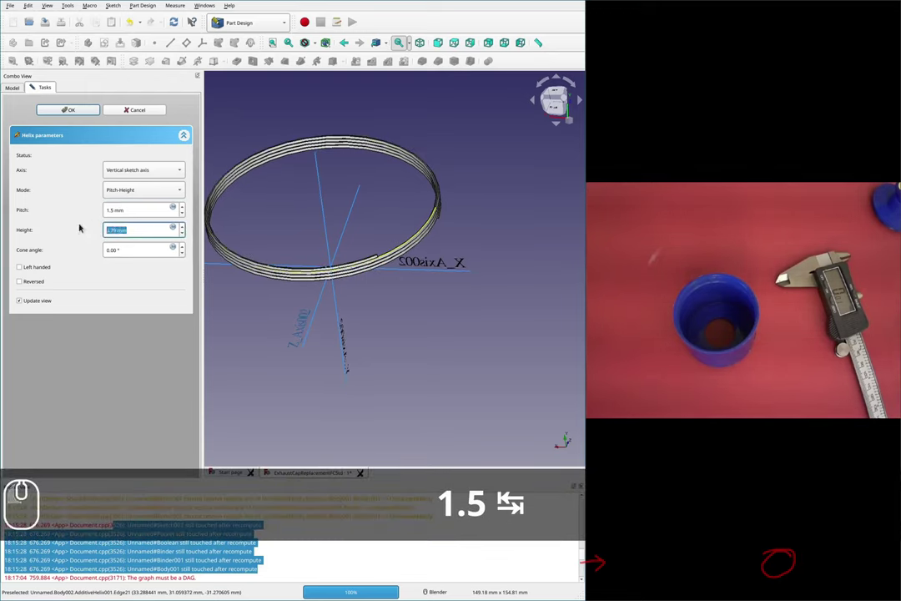
pyautogui.write('1.5*7')
pyautogui.press('Return')
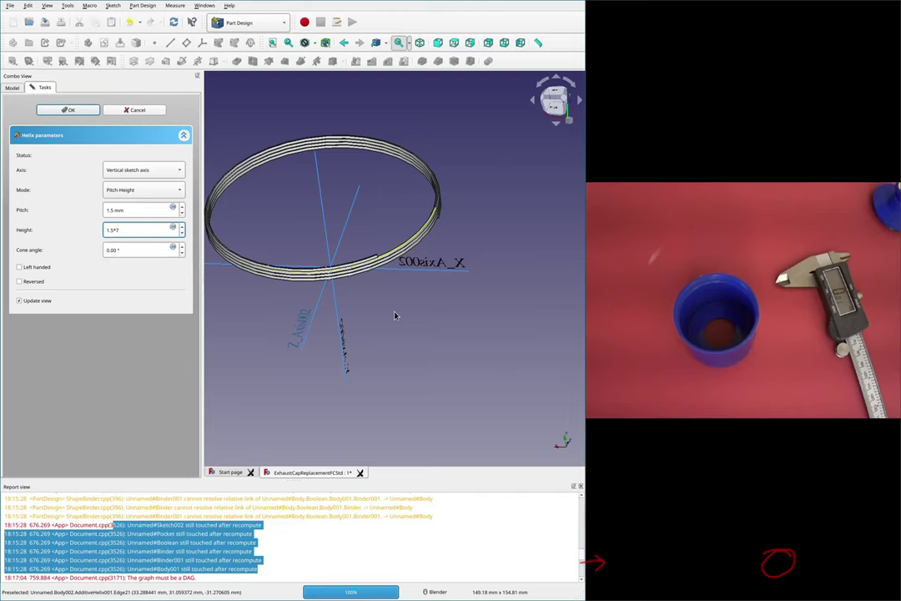
pyautogui.moveTo(396, 312); pyautogui.dragTo(141, 226)
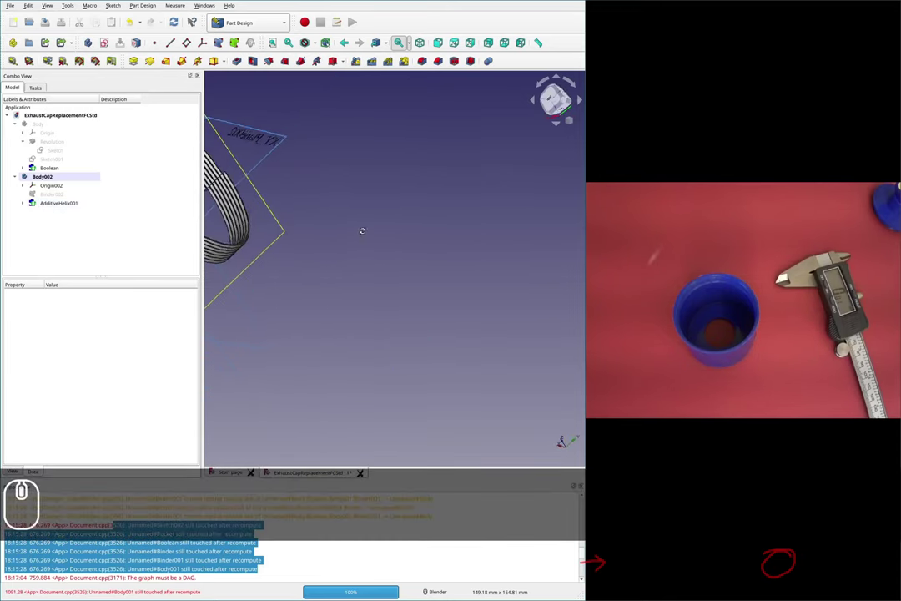
# - Show the original cap body again beside Body002's helical thread ring
pyautogui.middleClick(363, 224)
pyautogui.scroll(-3)
pyautogui.scroll(3)
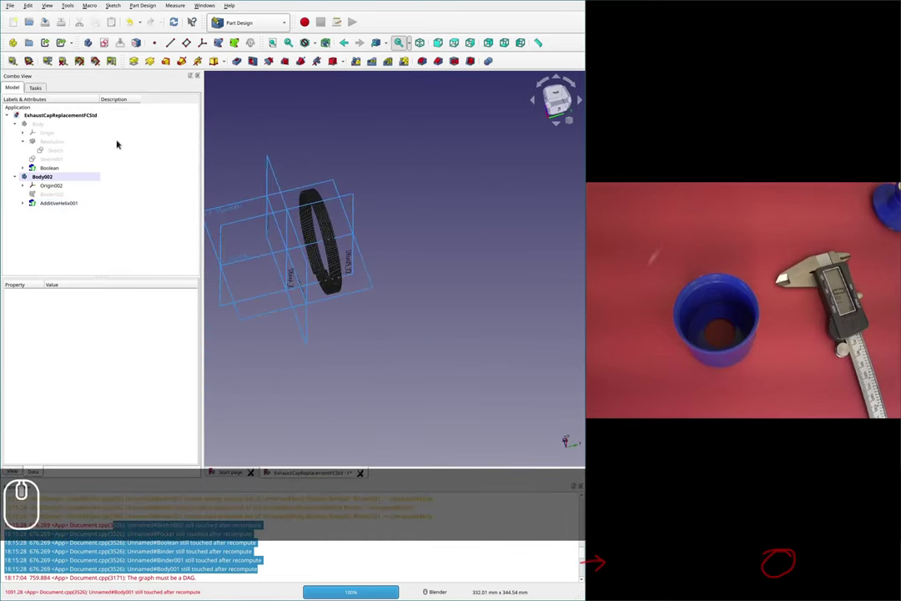
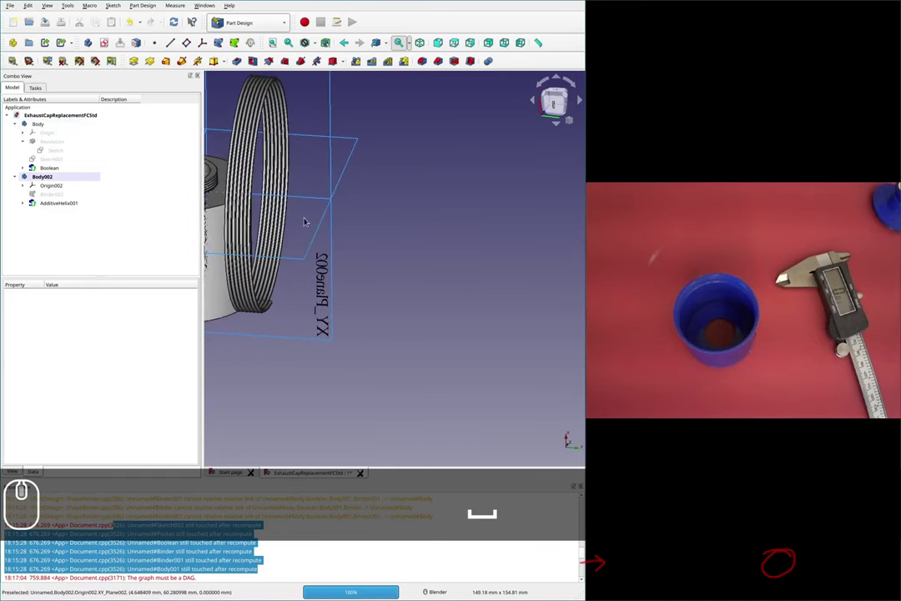
pyautogui.press('ctrl+s')
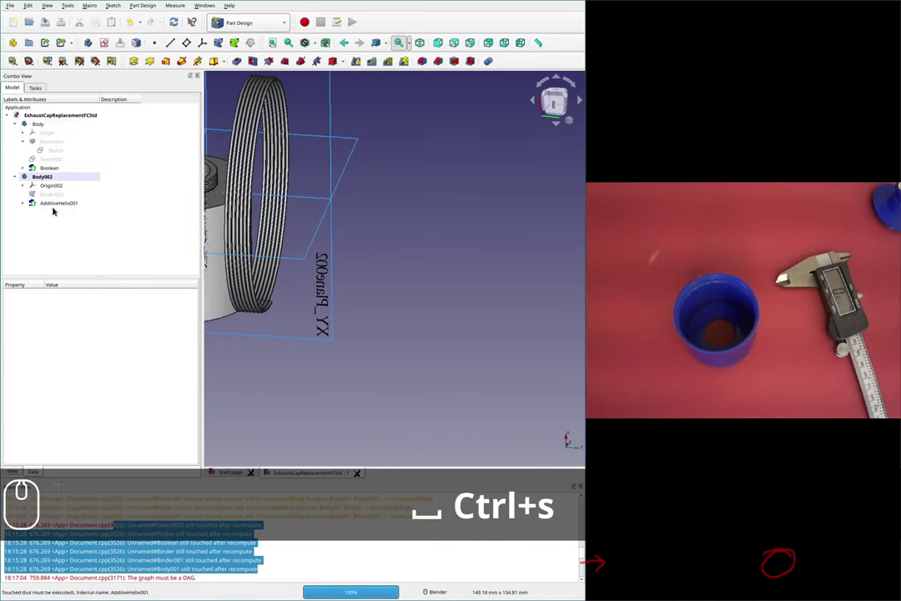
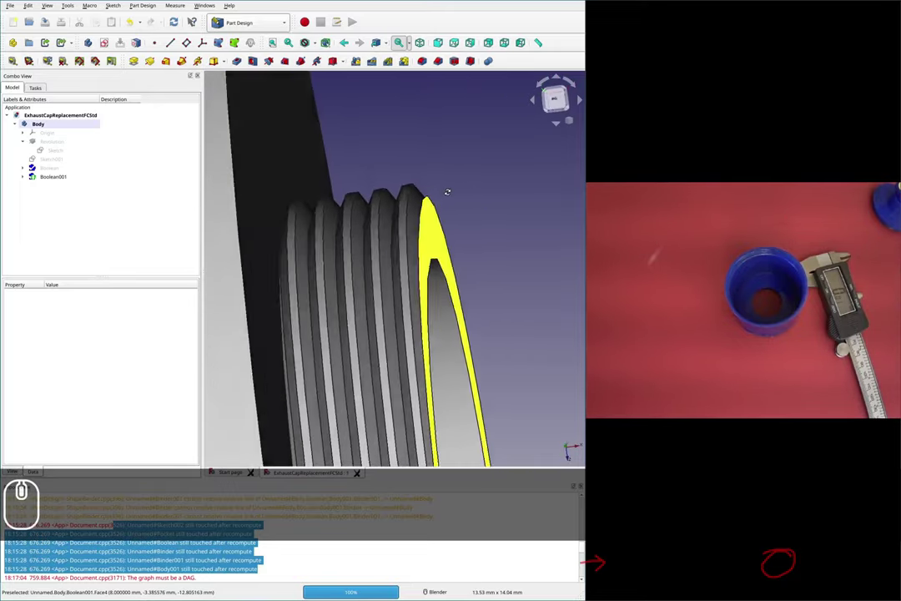
# - Reposition the view onto the thread start of the grooved cap body
pyautogui.middleClick(458, 207)
pyautogui.scroll(-3)
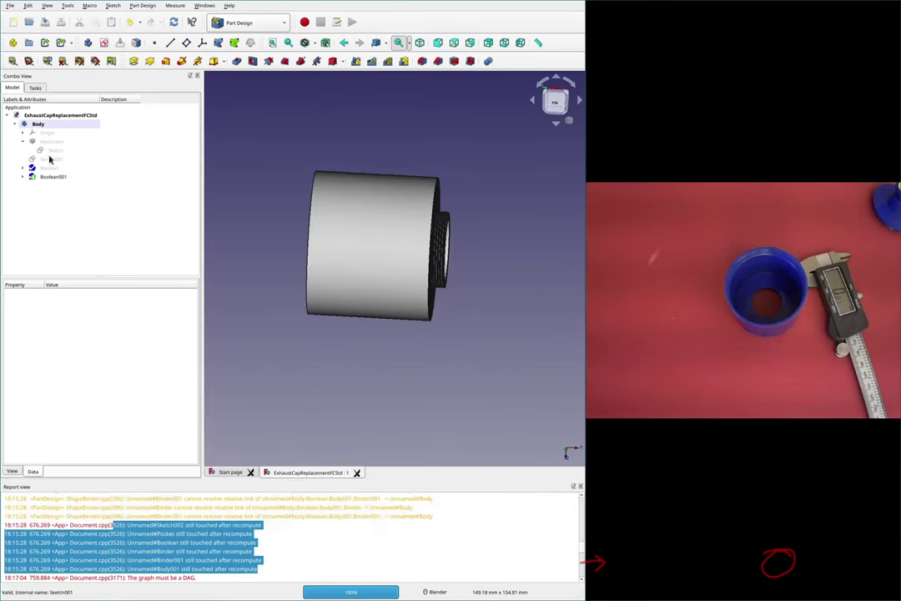
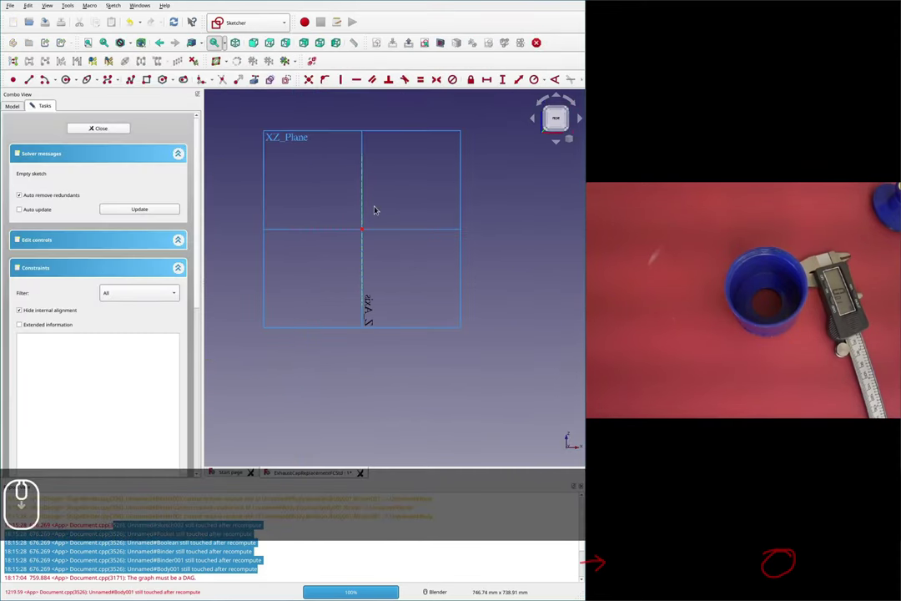
# - Zoom in on the thread-start corner of the cap's revolve profile
pyautogui.scroll(3)
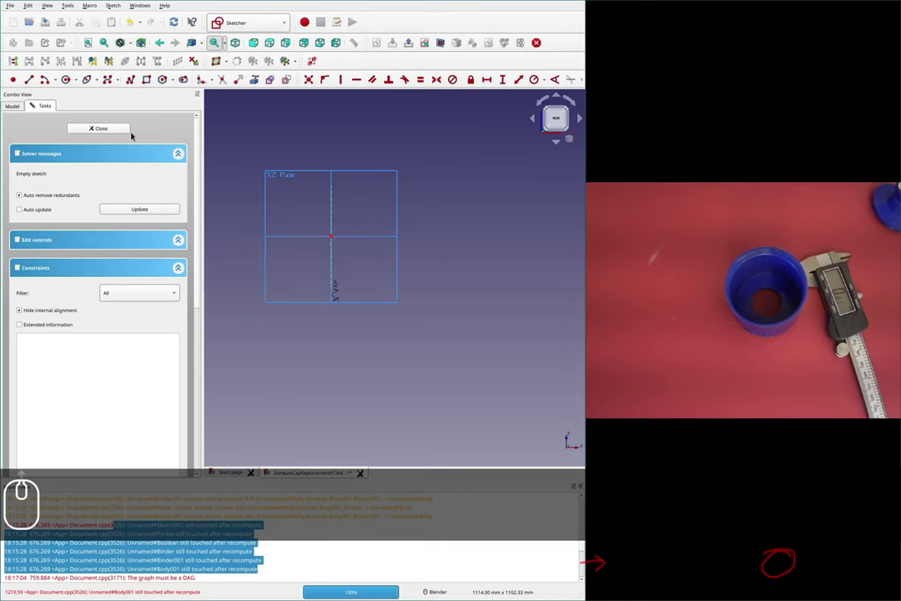
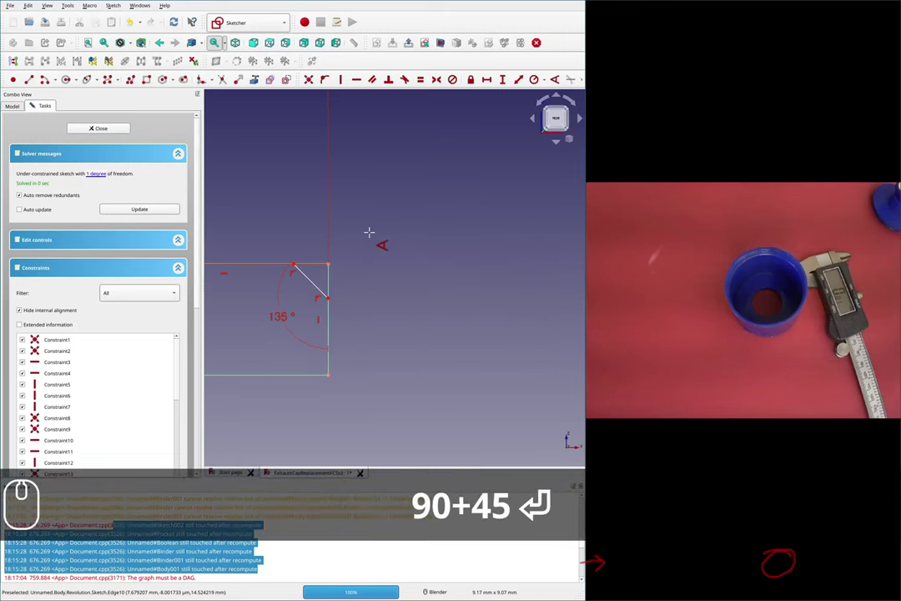
# - Fix the chamfer line's angle at 135° relative to the profile corner
pyautogui.scroll(-3)
pyautogui.scroll(-3)
pyautogui.scroll(-3)
pyautogui.scroll(3)
pyautogui.scroll(3)
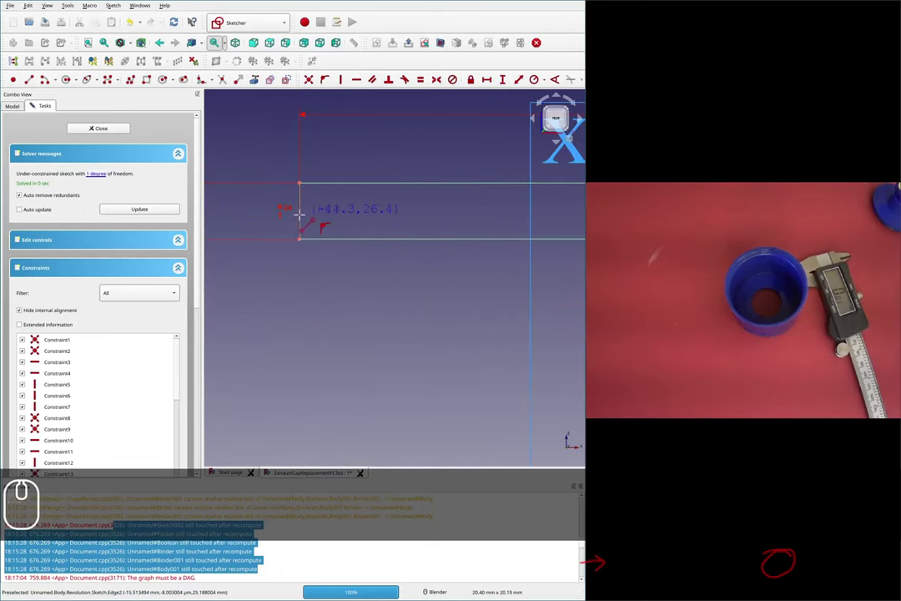
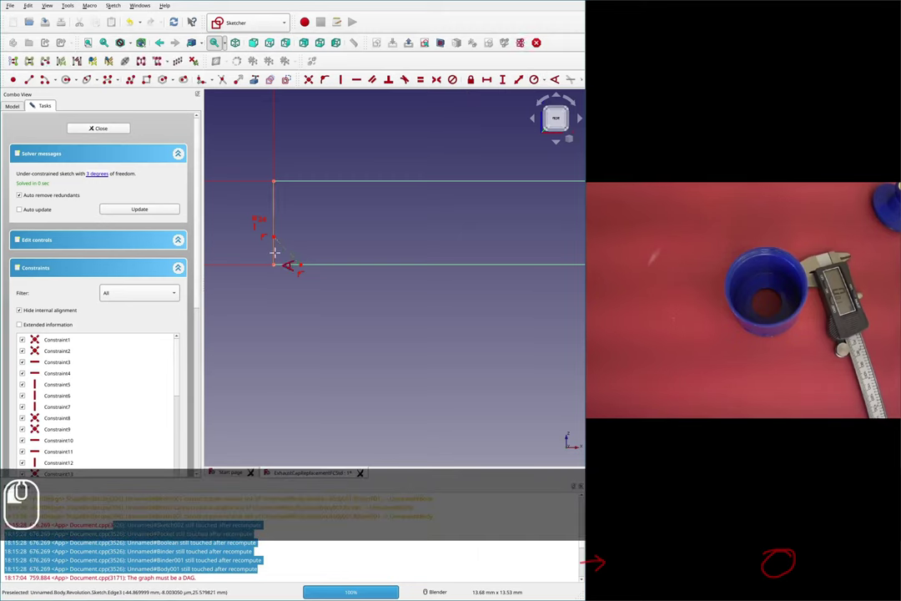
pyautogui.write('135')
pyautogui.press('Return')
pyautogui.press('Escape')
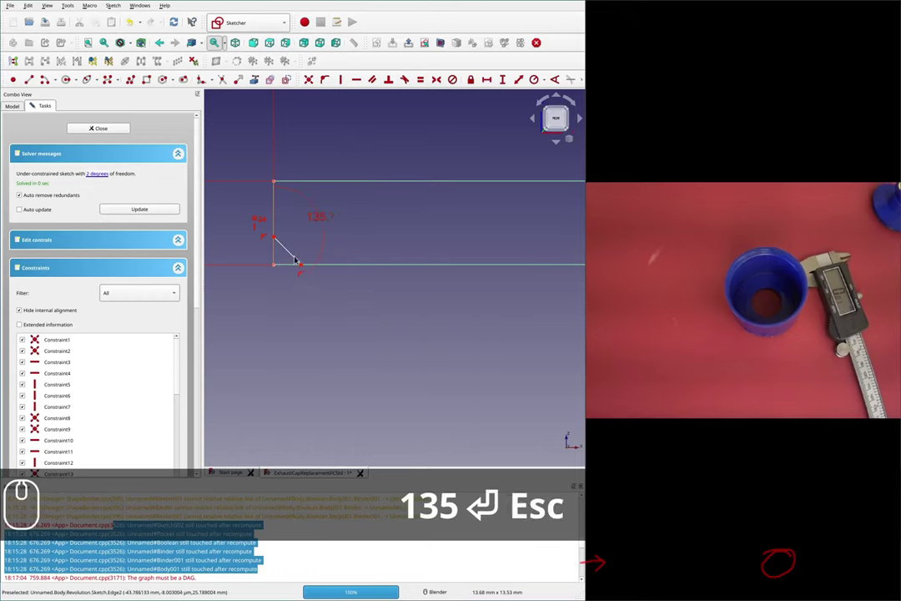
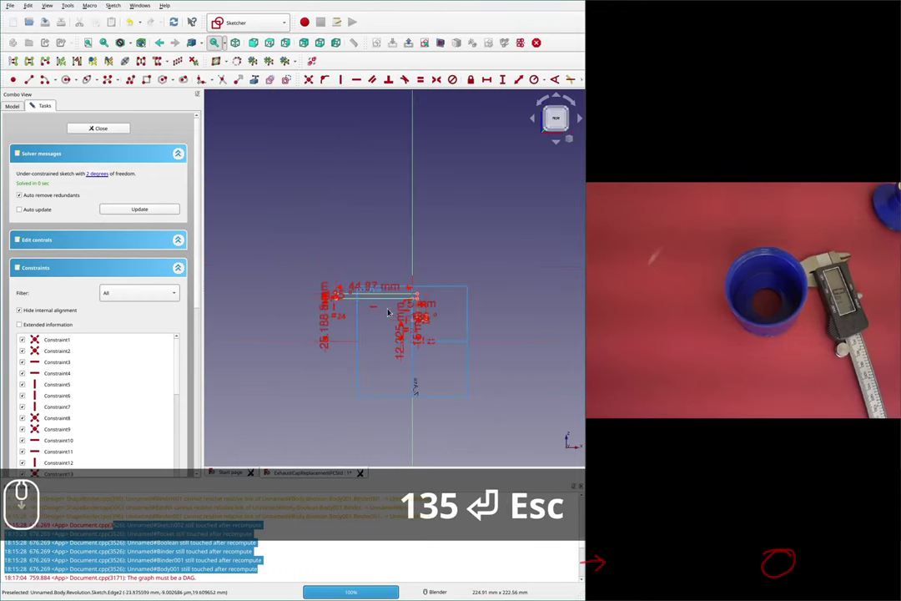
pyautogui.scroll(3)
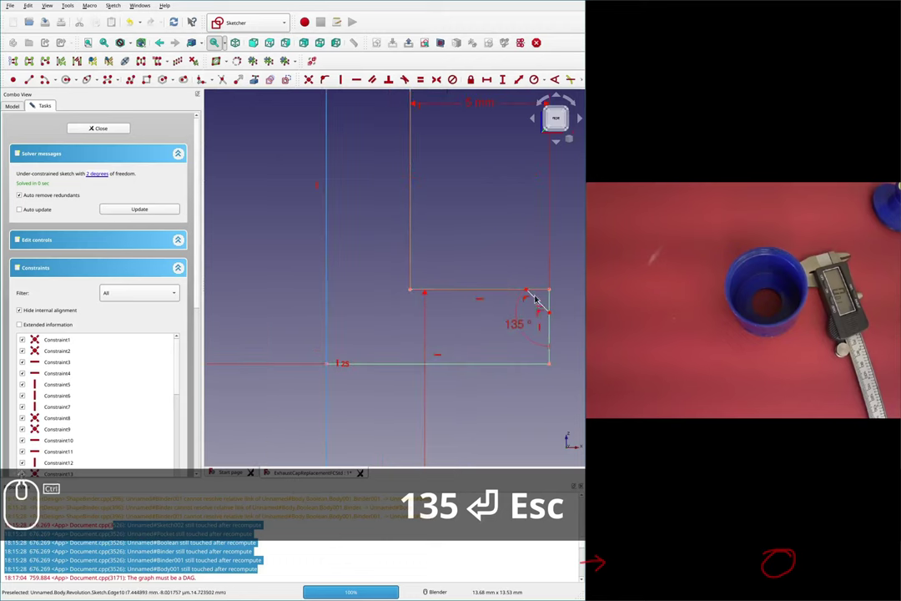
pyautogui.write('135 ↩ Esc e')
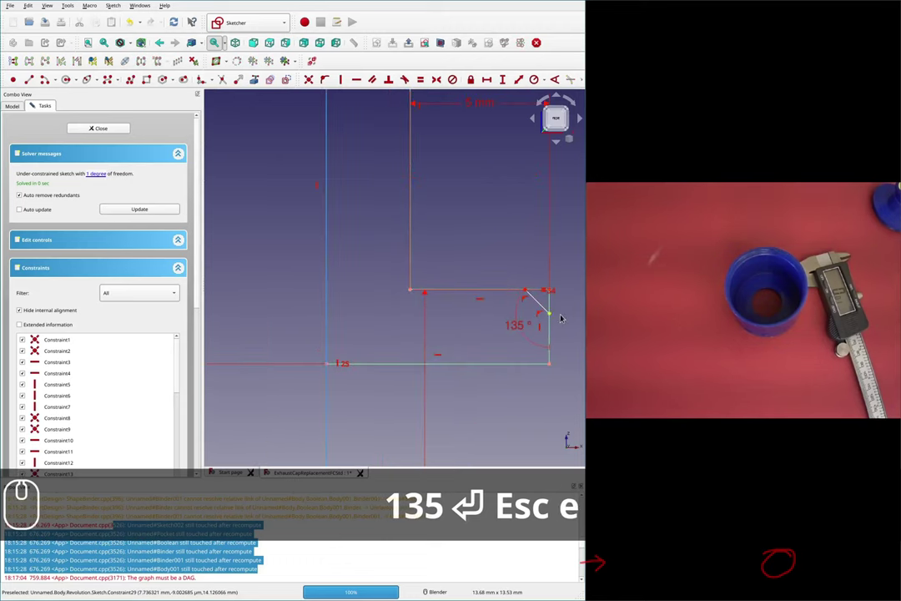
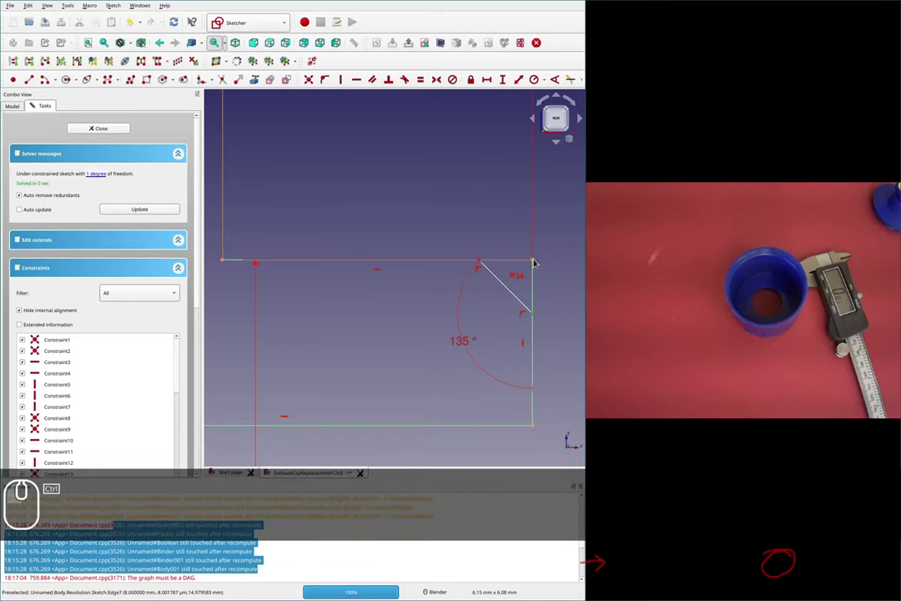
# - Add a 0.25 mm vertical distance constraint for the chamfer depth, fully constraining the sketch
pyautogui.press('shift+v')
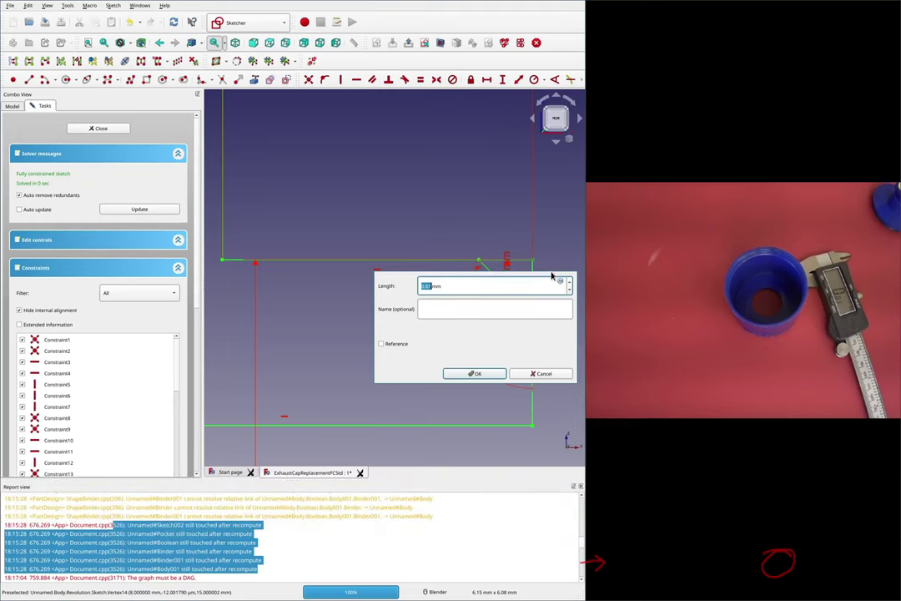
pyautogui.write('.')
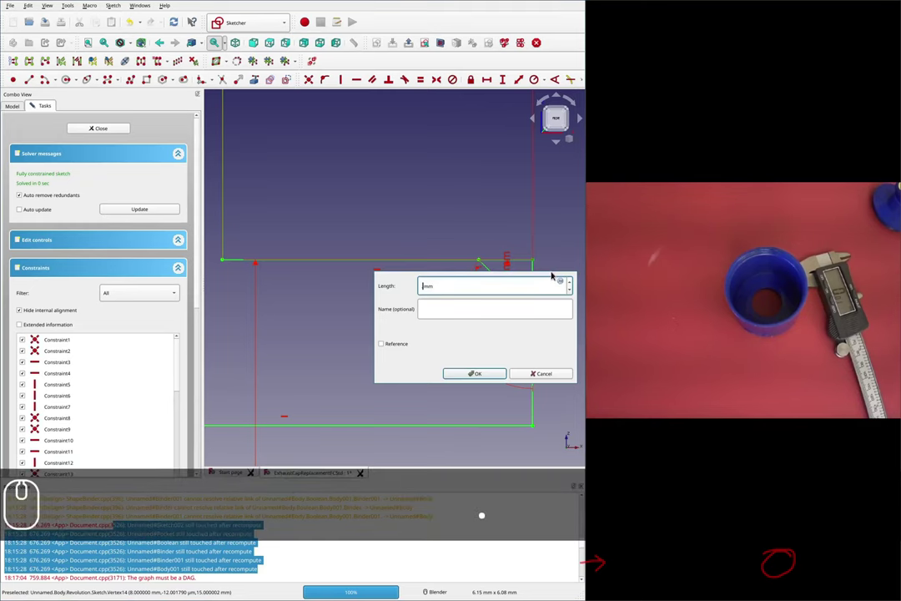
pyautogui.write('25')
pyautogui.press('Return')
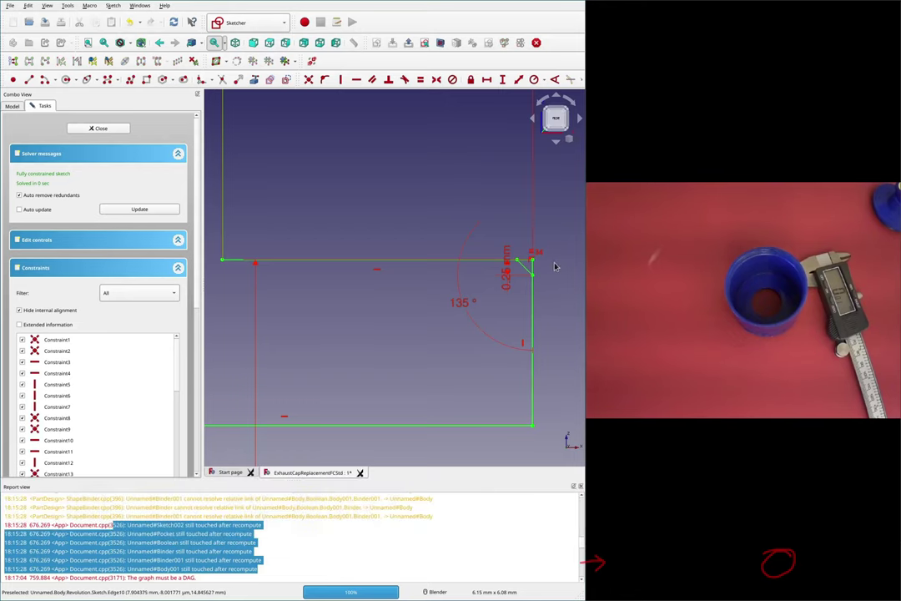
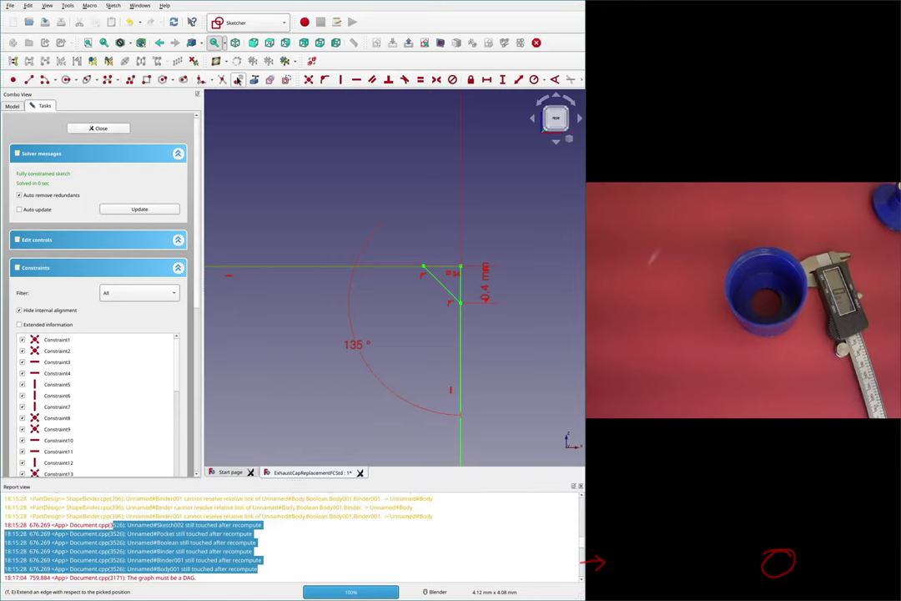
pyautogui.click(221, 79)
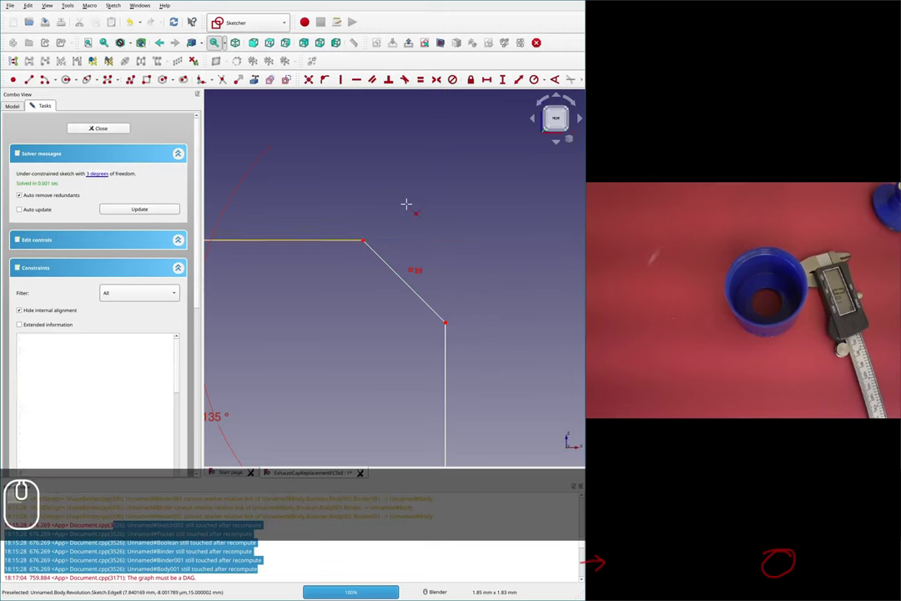
pyautogui.press('ctrl+z')
pyautogui.press('ctrl+z')
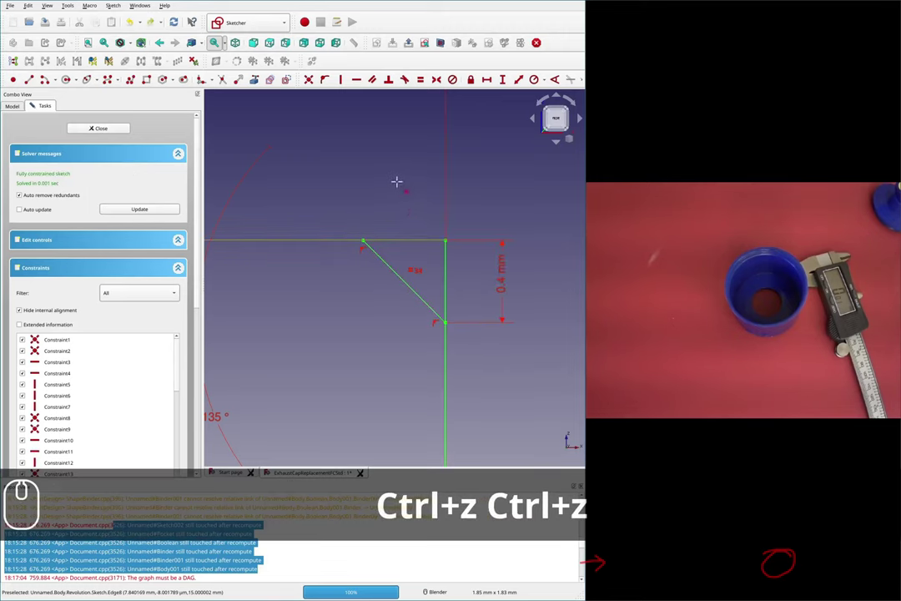
pyautogui.press('Escape')
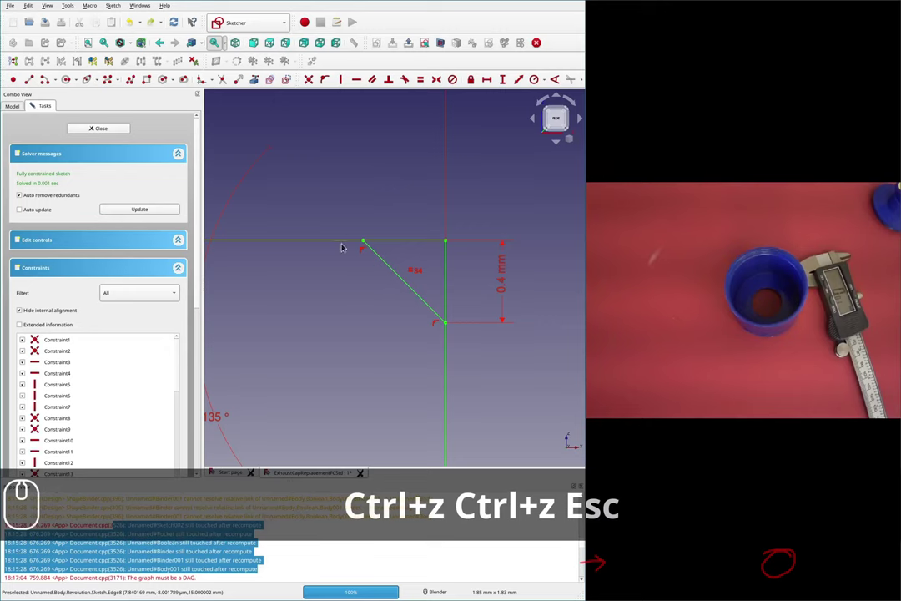
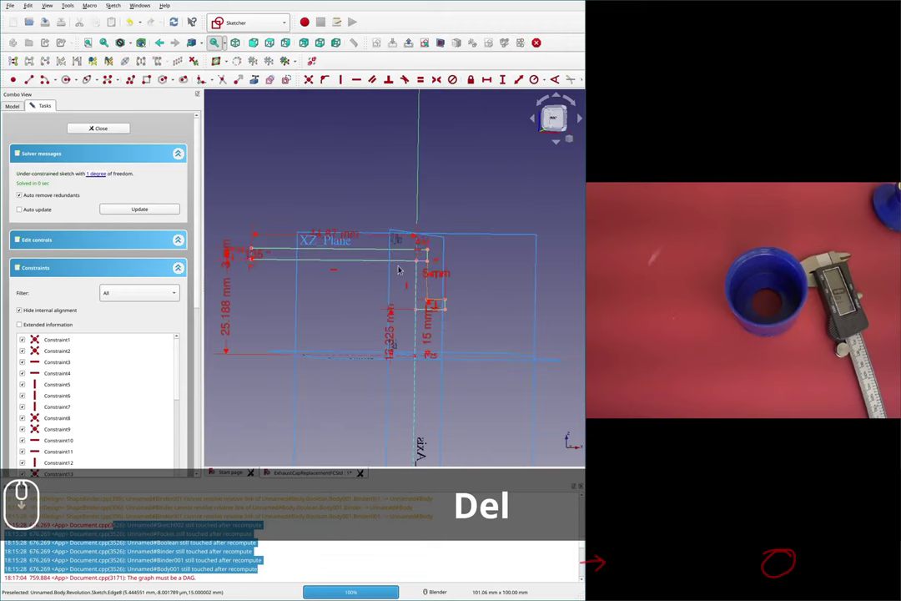
pyautogui.scroll(3)
pyautogui.scroll(-3)
pyautogui.scroll(3)
pyautogui.press('Delete')
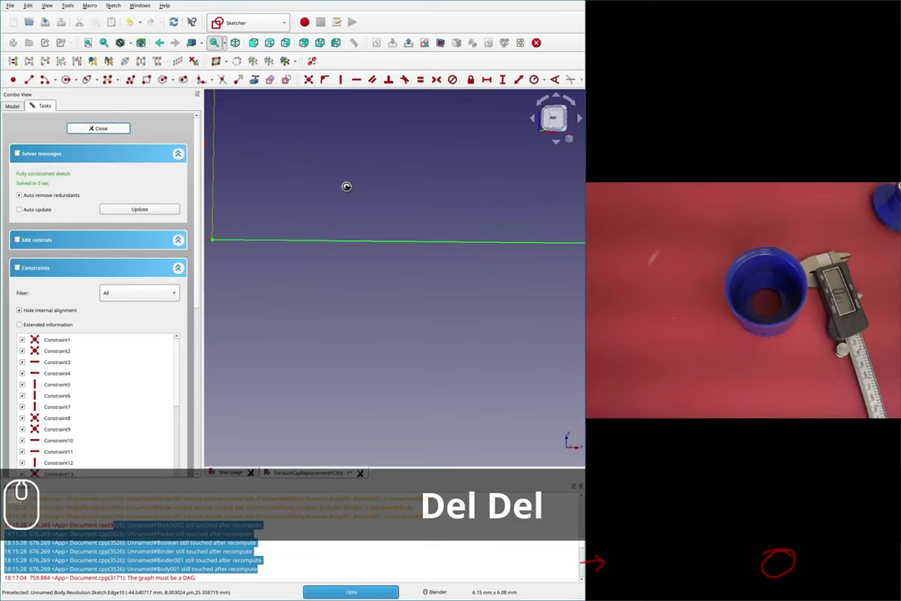
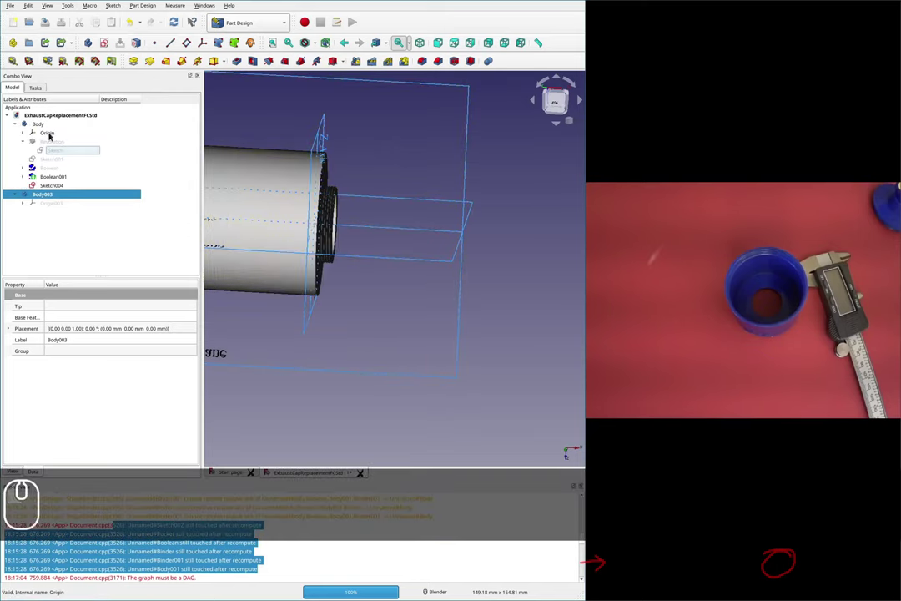
# - Toggle visibility so Binder003's bound profile shows and the original cap body is hidden
pyautogui.press('space')
pyautogui.press('space')
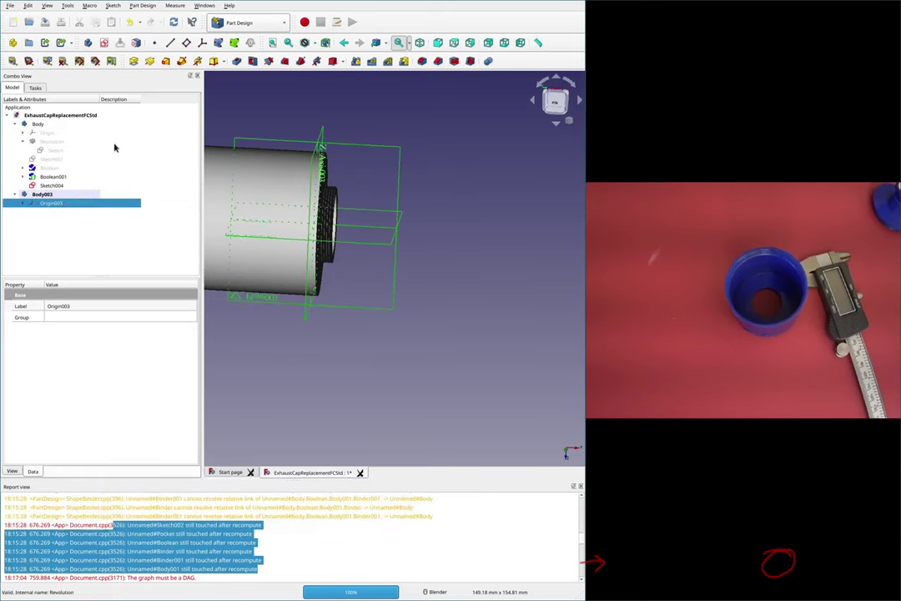
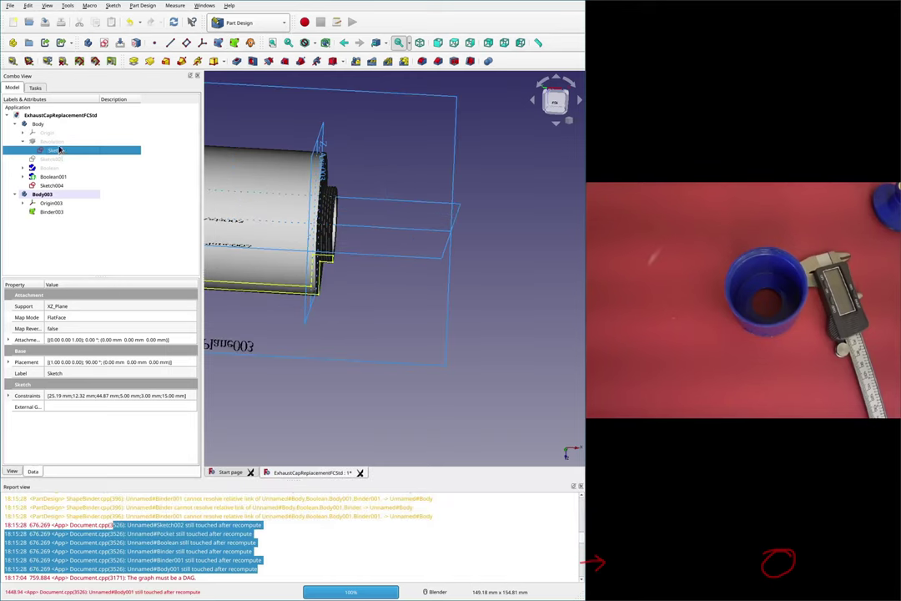
pyautogui.press('space')
pyautogui.click(49, 130)
pyautogui.click(53, 121)
pyautogui.press('space')
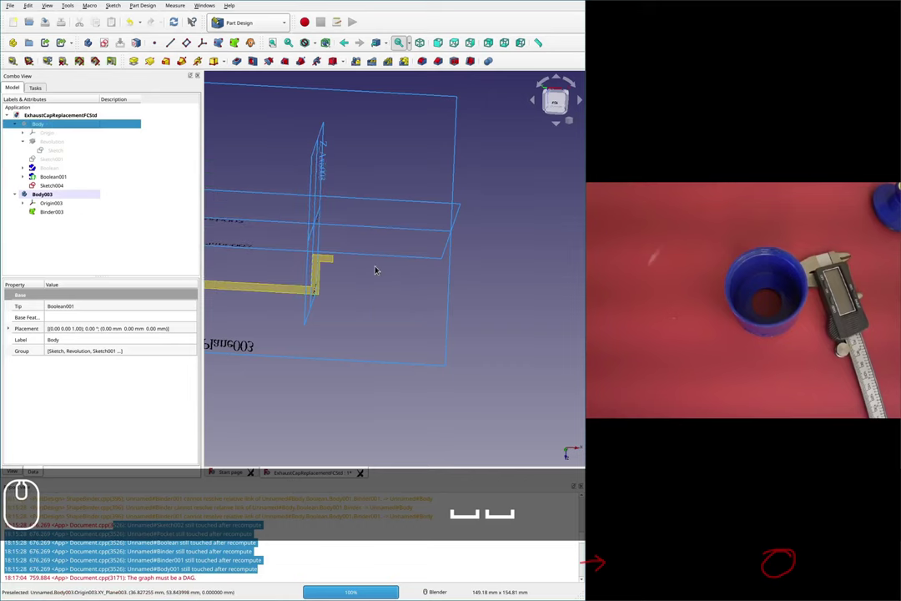
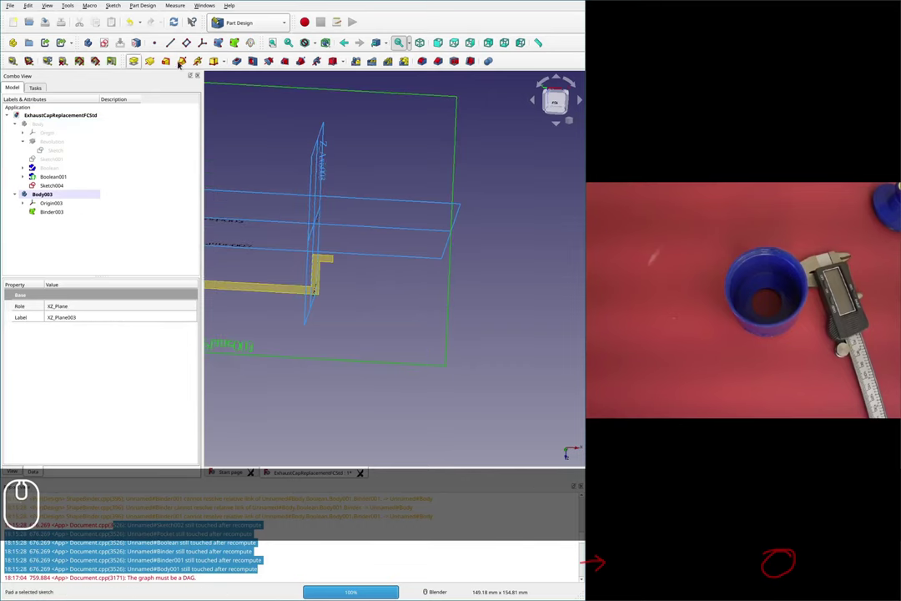
# - Create Sketch005 on XZ_Plane003 and draw the right-triangle cutter with a horizontal constraint
pyautogui.click(109, 45)
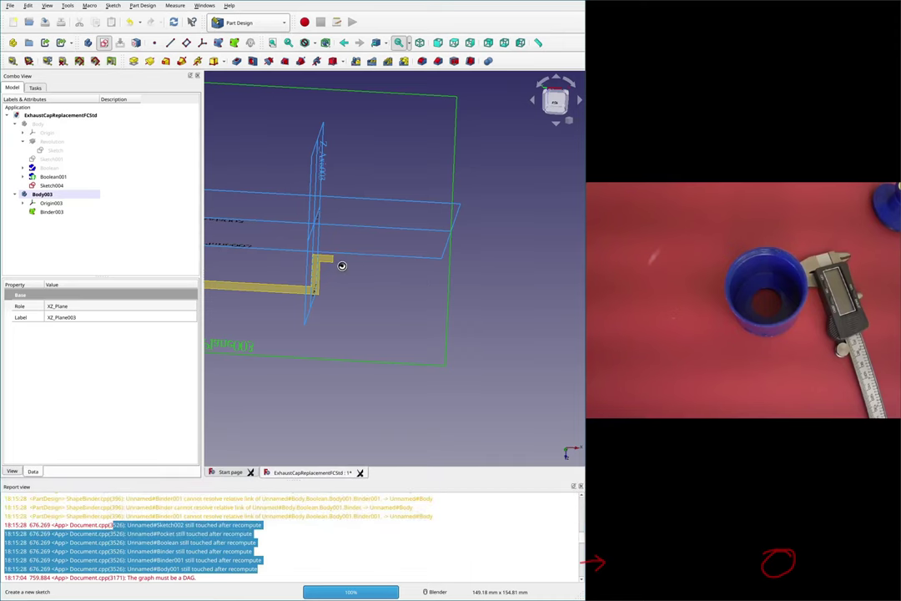
pyautogui.scroll(3)
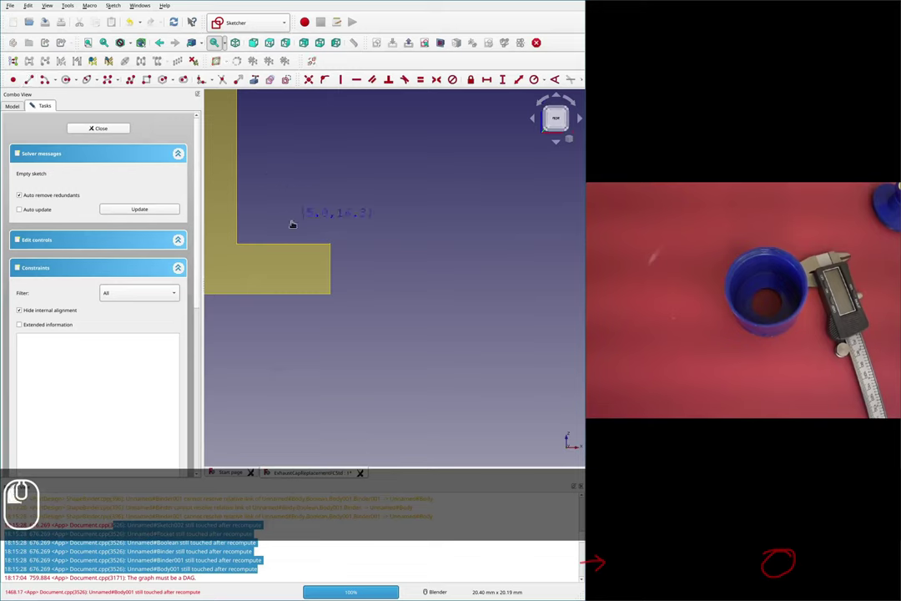
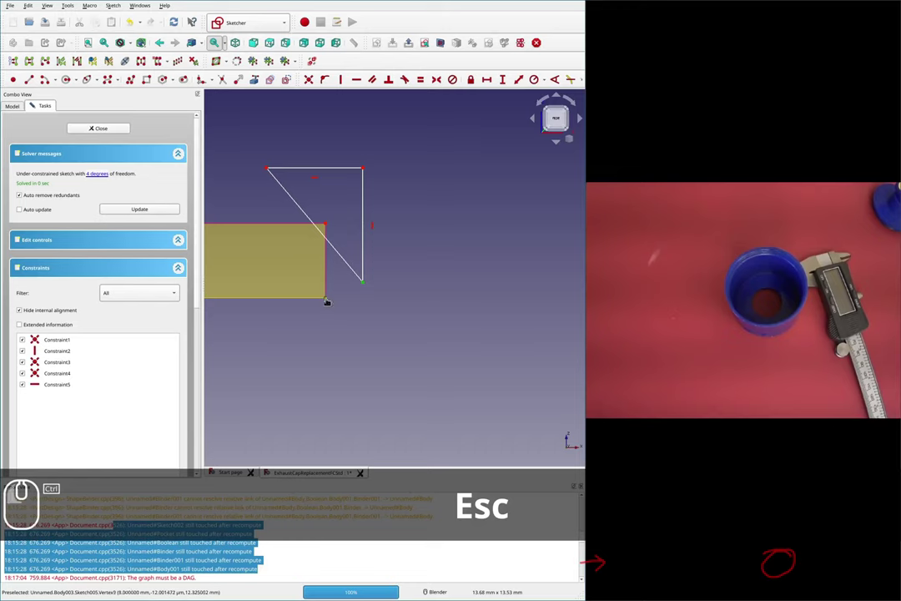
pyautogui.press('h')
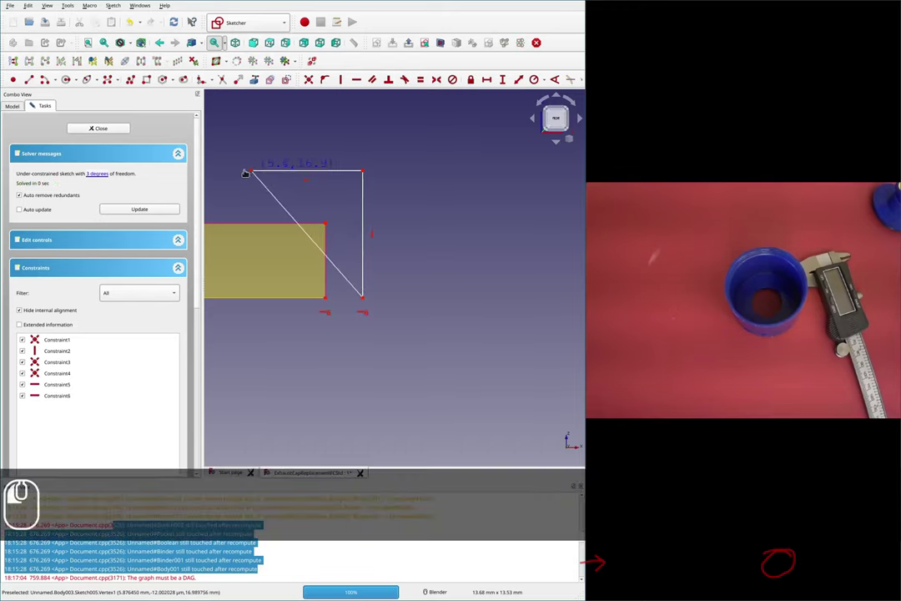
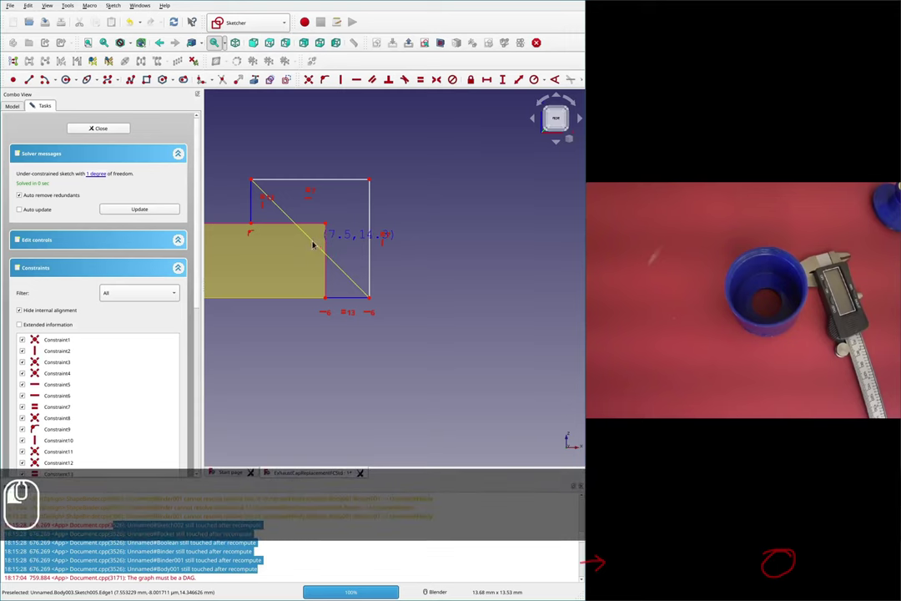
# - Add a 0.5 mm vertical distance between the triangle's points, fully constraining Sketch005
pyautogui.press('Escape')
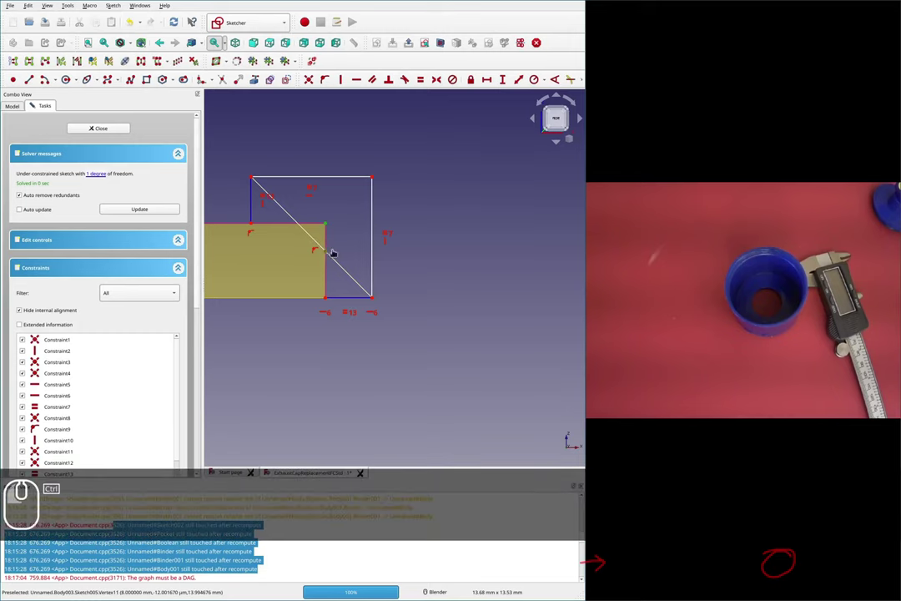
pyautogui.press('shift+v')
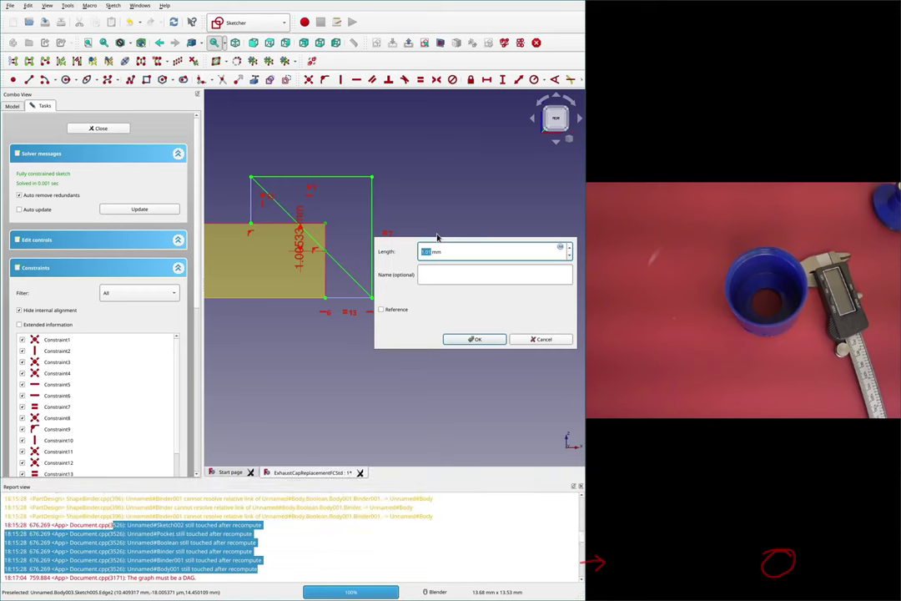
pyautogui.press('.')
pyautogui.write('5')
pyautogui.press('Return')
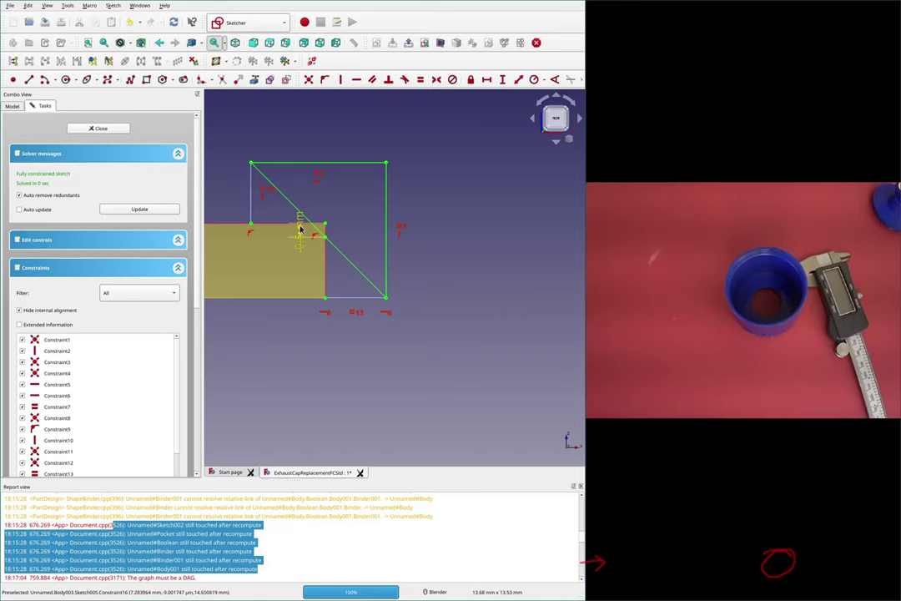
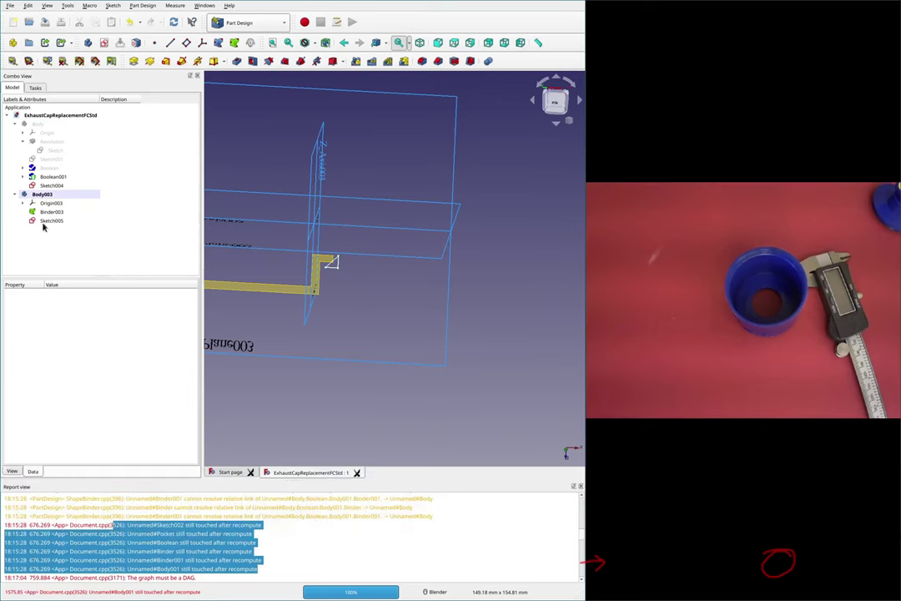
# - Select the finished triangular Sketch005 in Body003 for the revolution cut
pyautogui.click(48, 219)
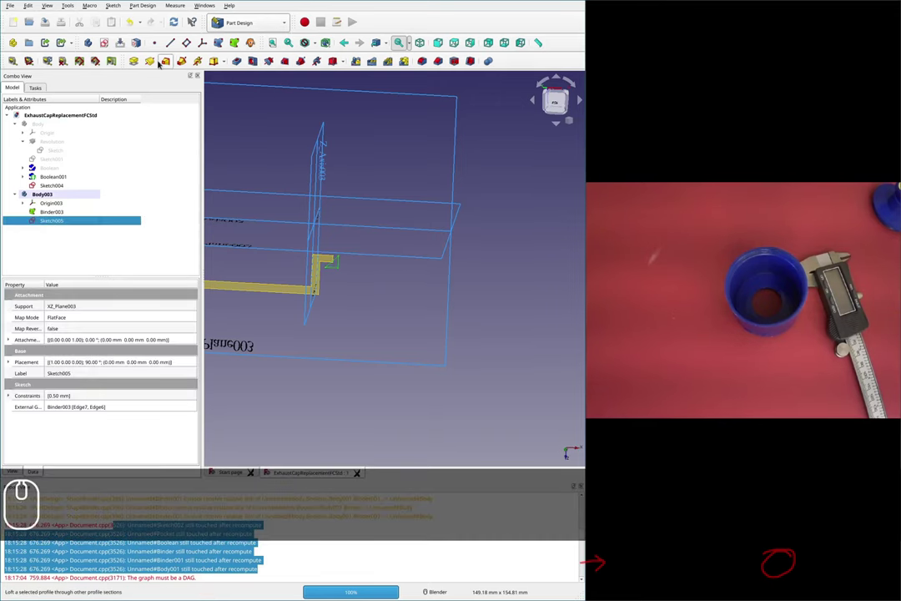
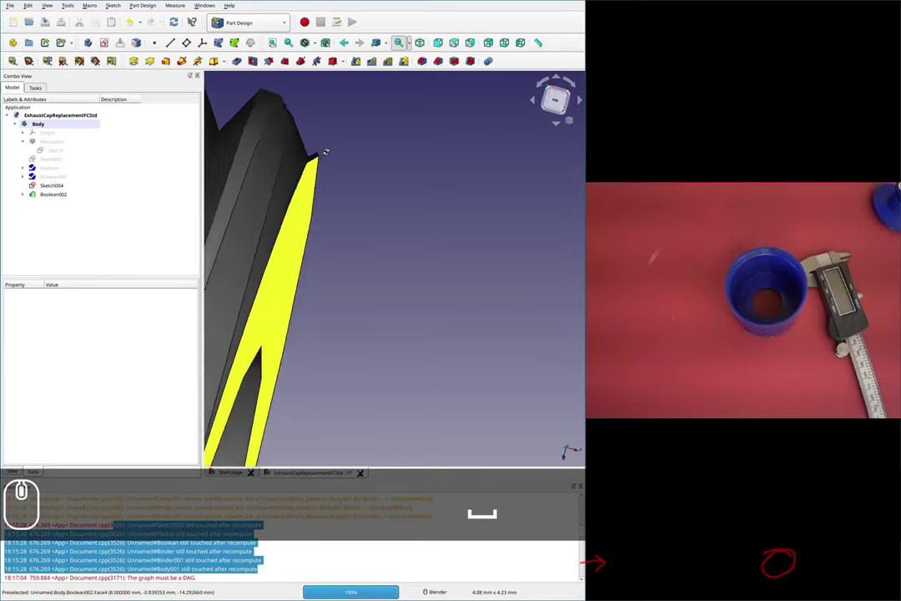
# - Zoom and centre the view on the cap's threaded end to inspect the Boolean002 cut
pyautogui.middleClick(329, 151)
pyautogui.scroll(-3)
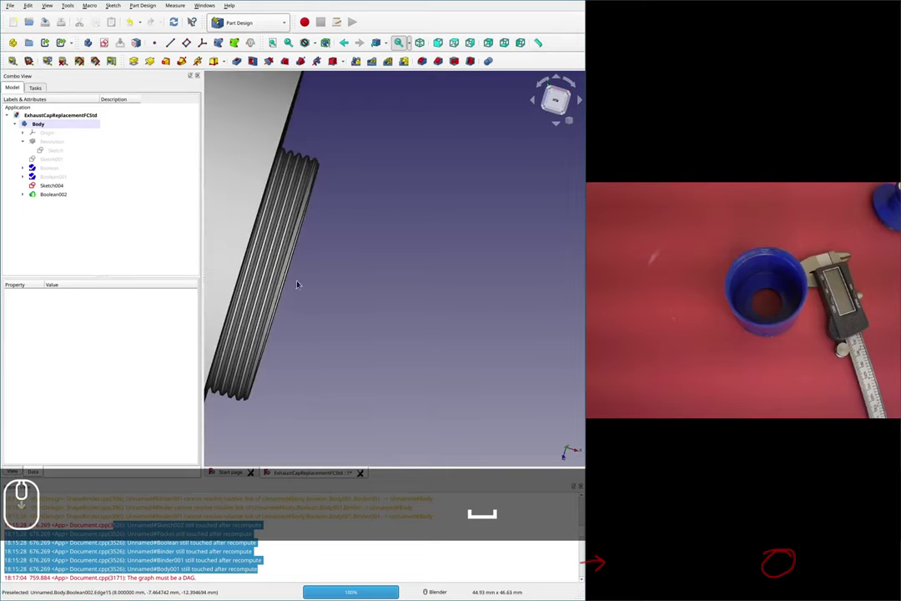
pyautogui.scroll(3)
pyautogui.scroll(-3)
pyautogui.scroll(3)
pyautogui.scroll(-3)
pyautogui.scroll(-3)
pyautogui.scroll(3)
pyautogui.scroll(-3)
pyautogui.middleClick(302, 174)
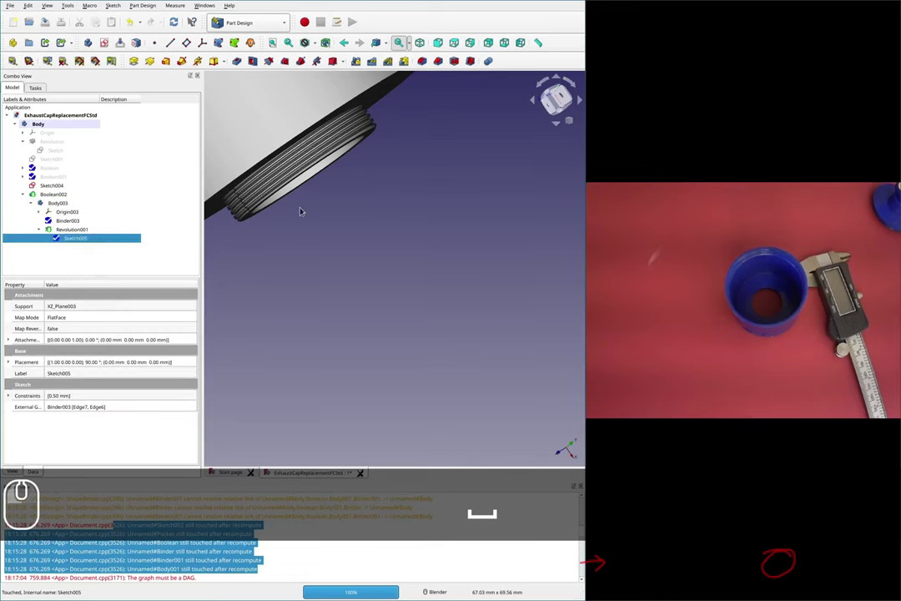
pyautogui.scroll(-3)
# - Re-enter the triangle's vertical offset dimension as 1 mm, then 1.5 mm
pyautogui.scroll(3)
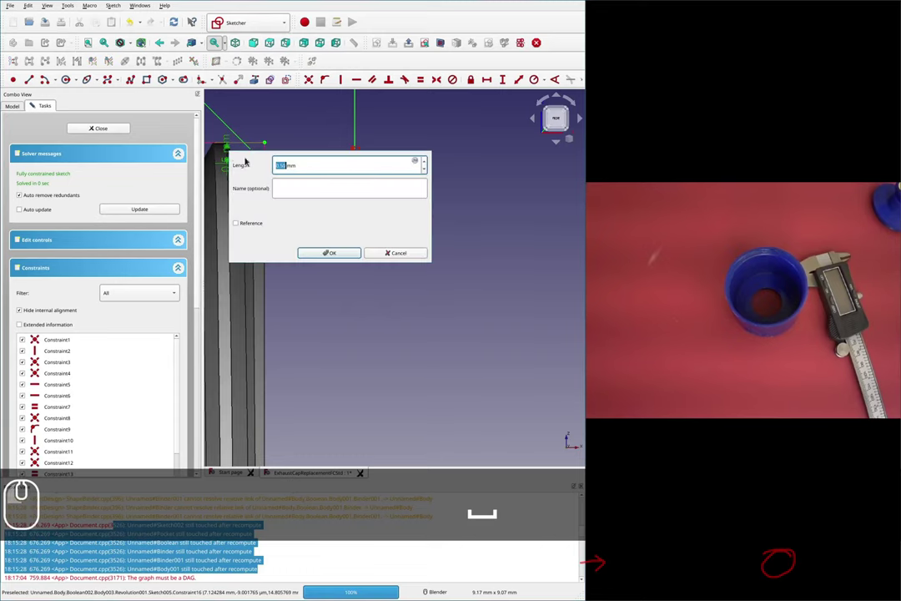
pyautogui.press('1')
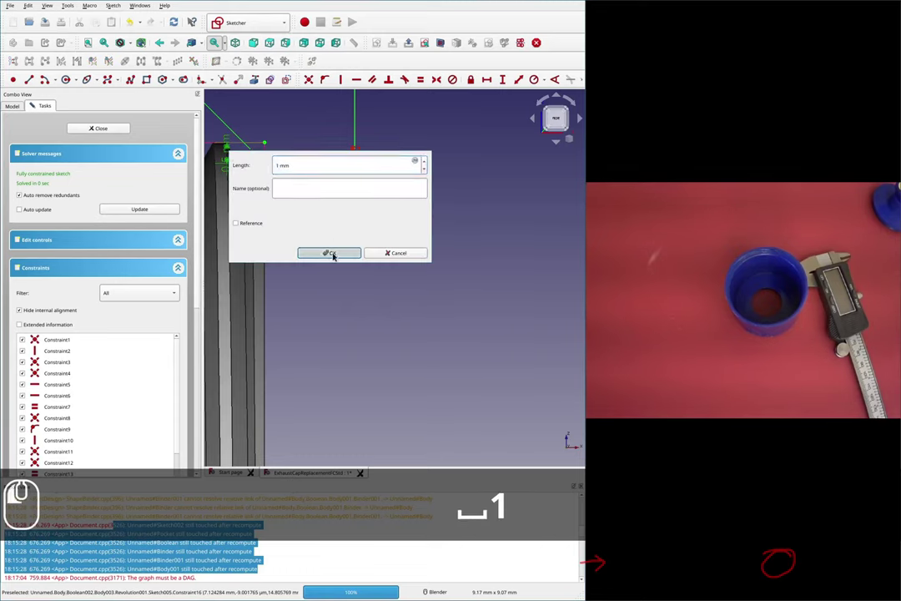
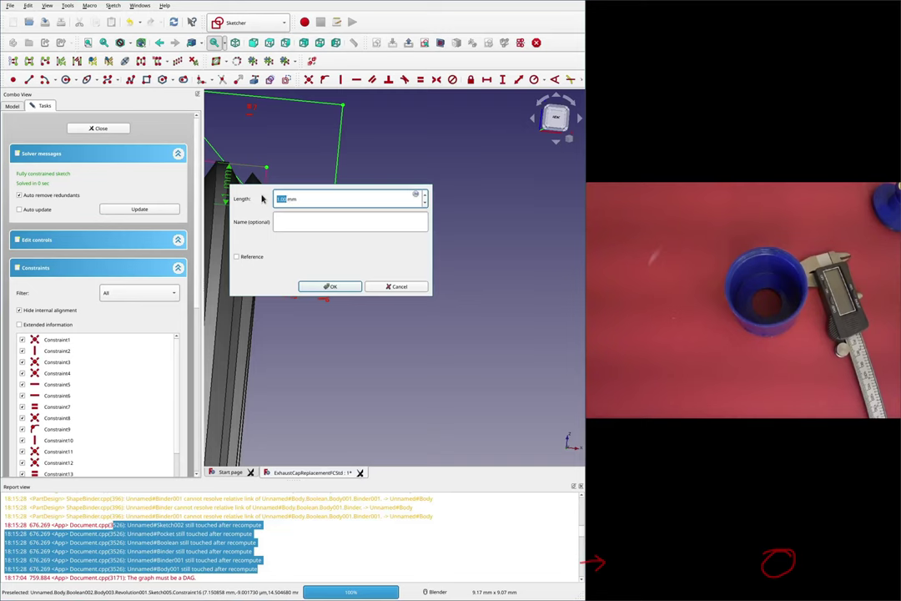
pyautogui.write('1.5')
pyautogui.press('Return')
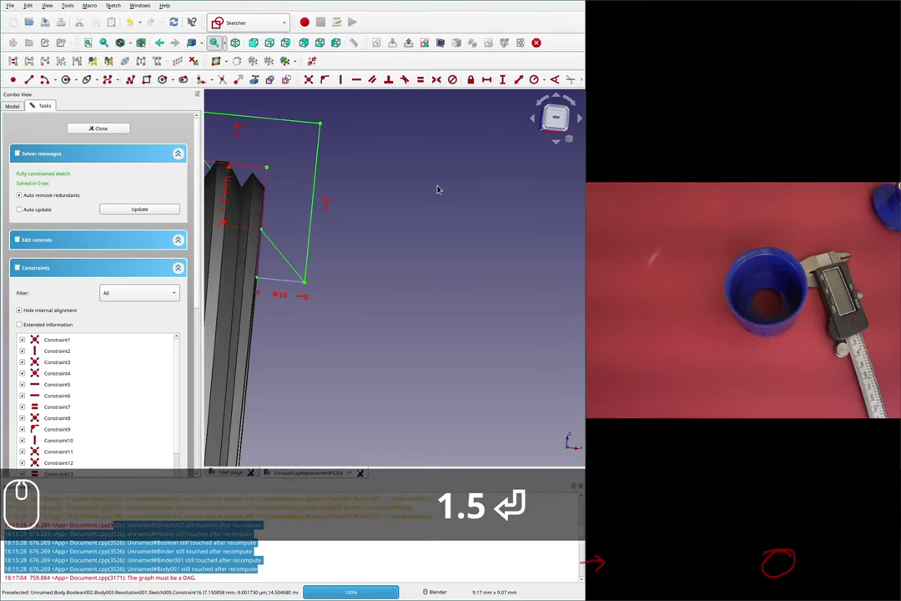
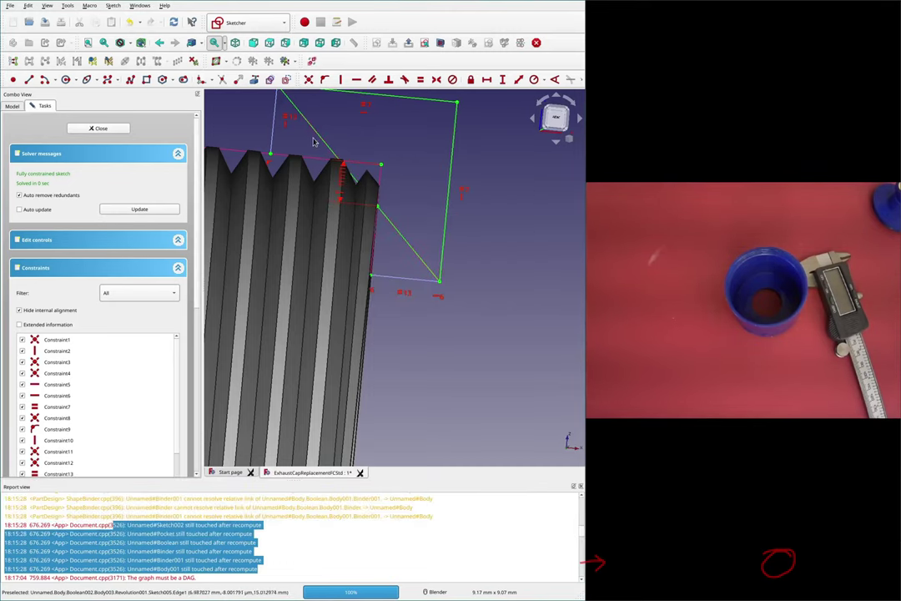
# - Set the vertical offset dimension to 0.8 mm so the triangle meets the thread crest
pyautogui.doubleClick(346, 181)
pyautogui.write('.')
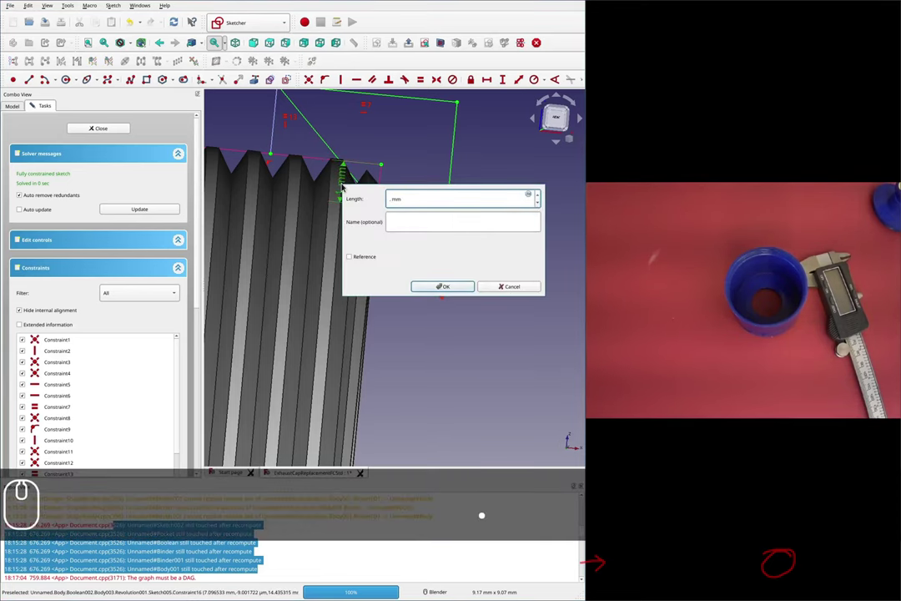
pyautogui.write('8')
pyautogui.press('Return')
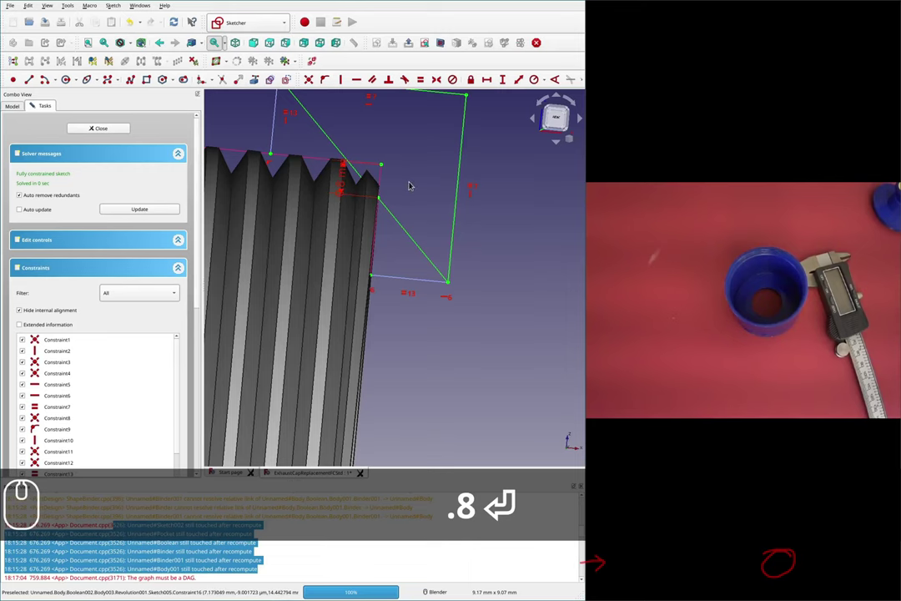
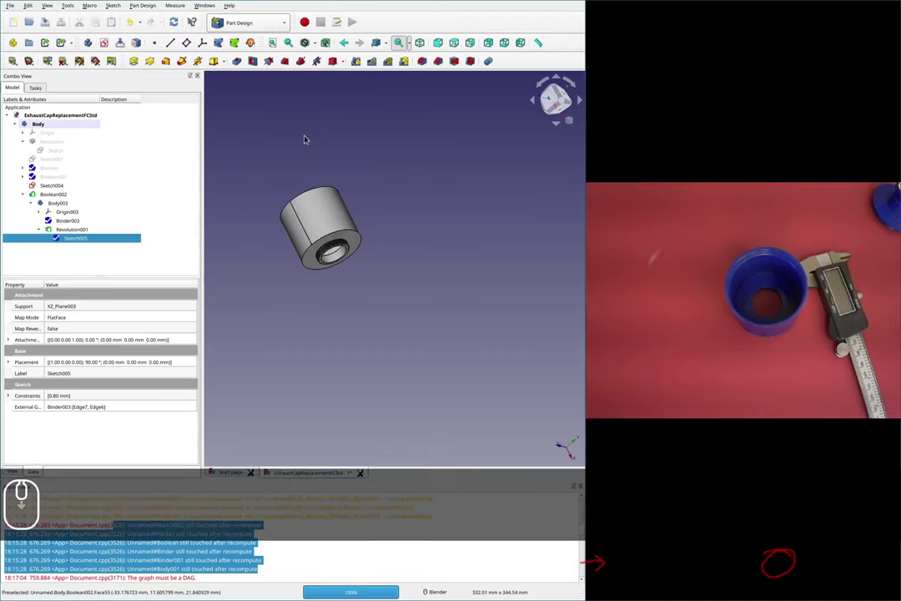
# - Zoom in on the rebuilt cap's trimmed thread start at the bore
pyautogui.scroll(3)
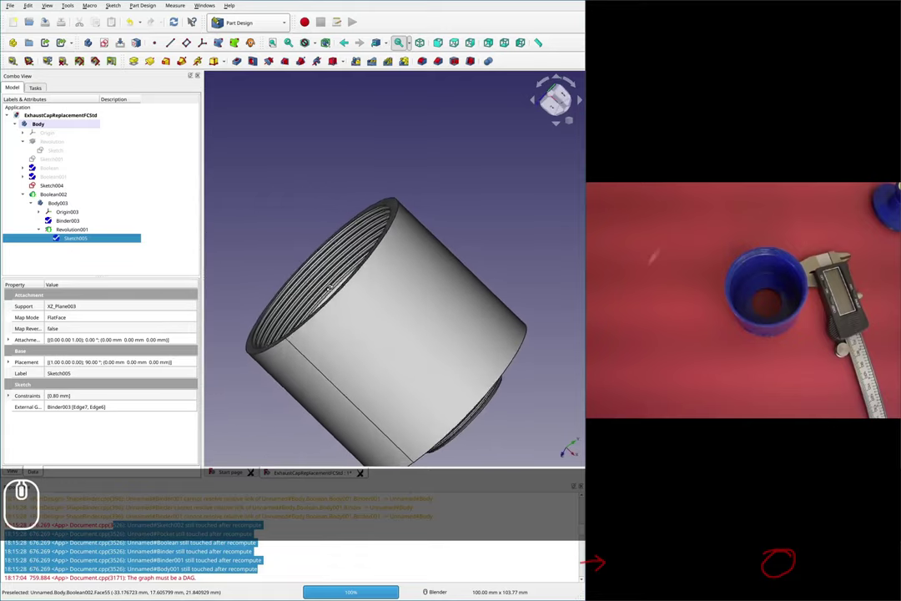